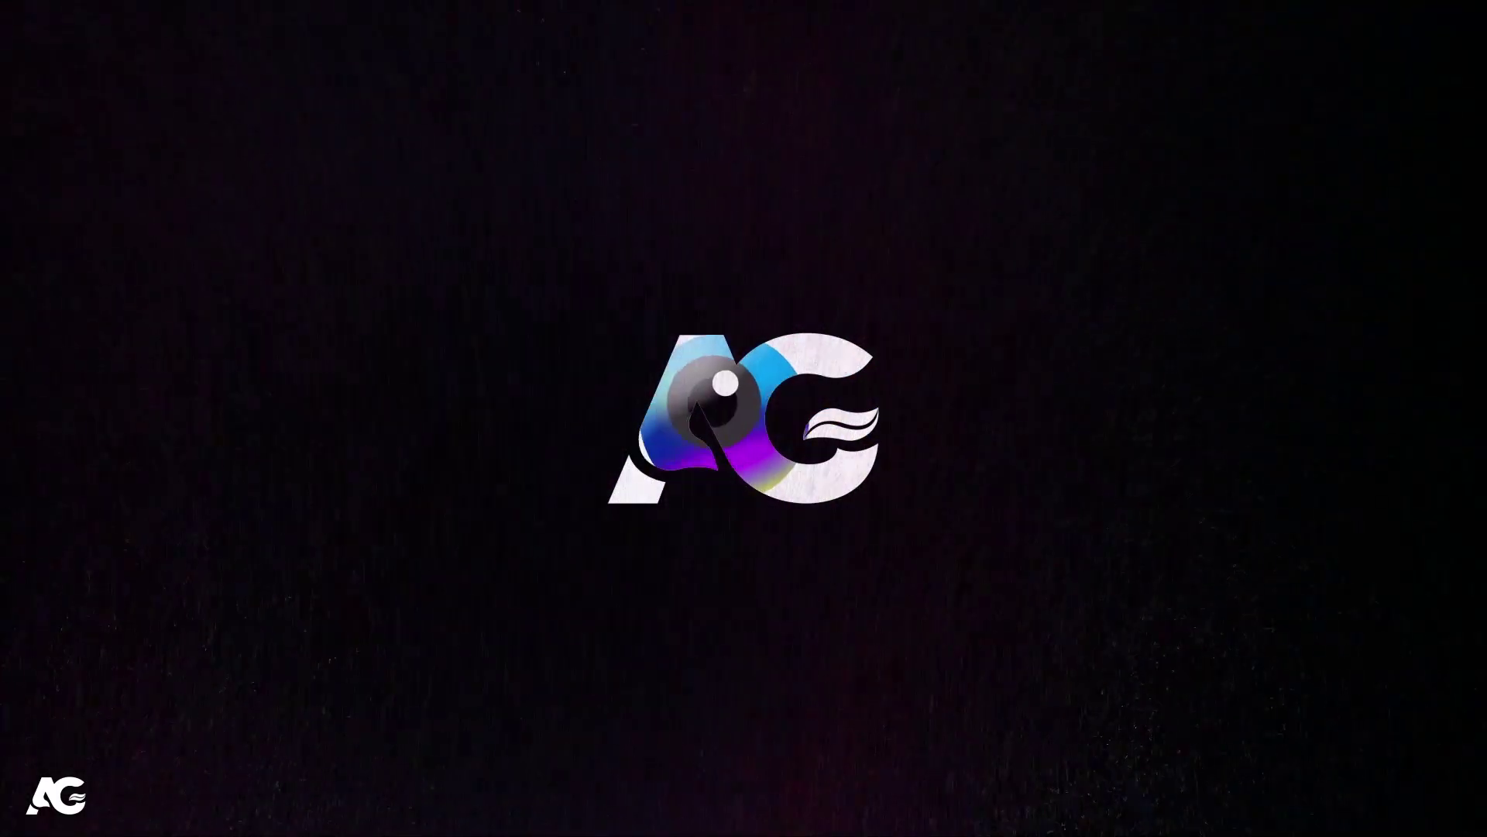
Step: Start a new composition and name it Main Animation
left_click(662, 471)
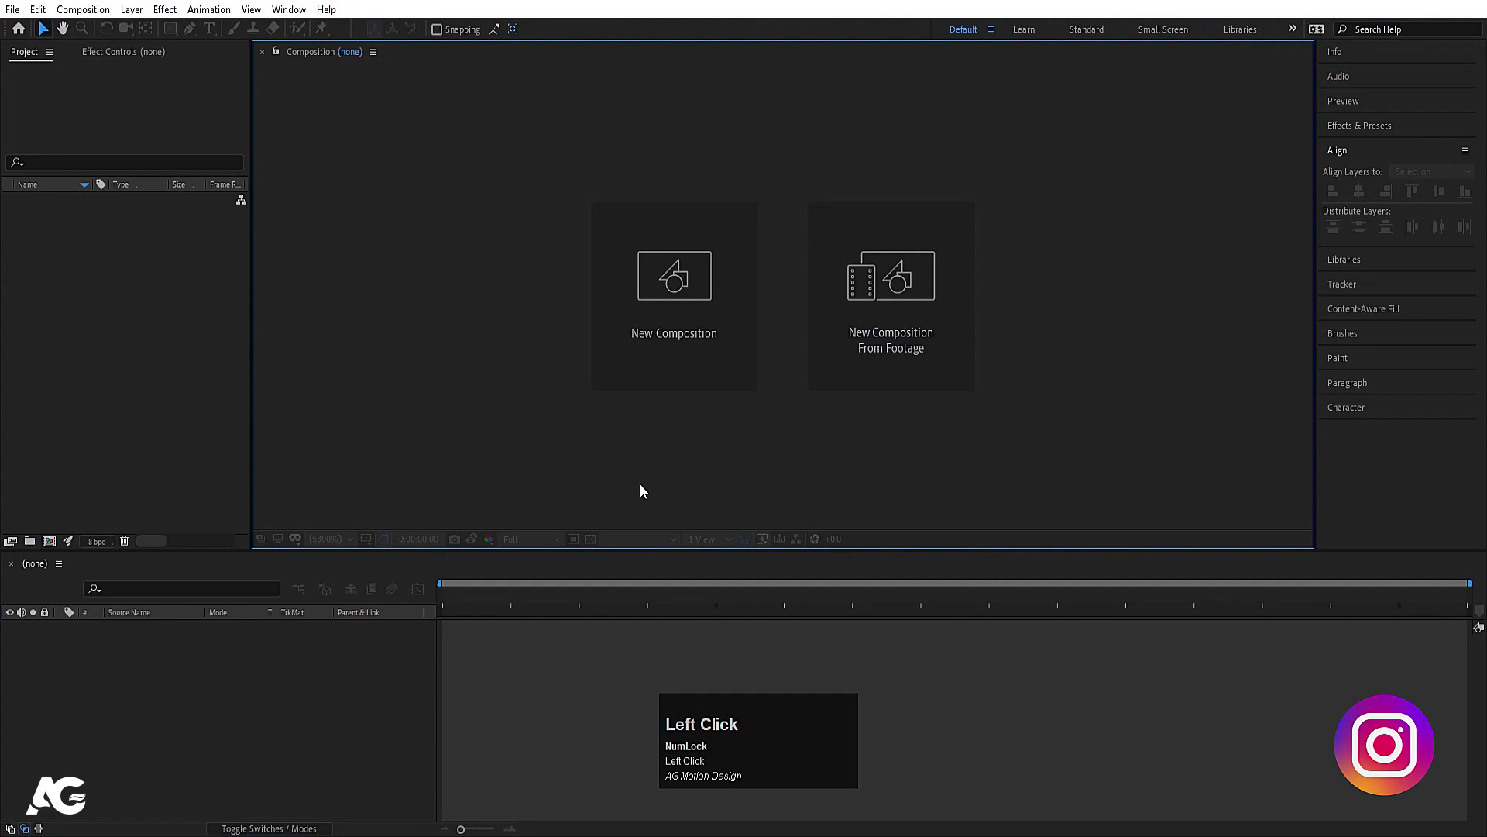
left_click(649, 320)
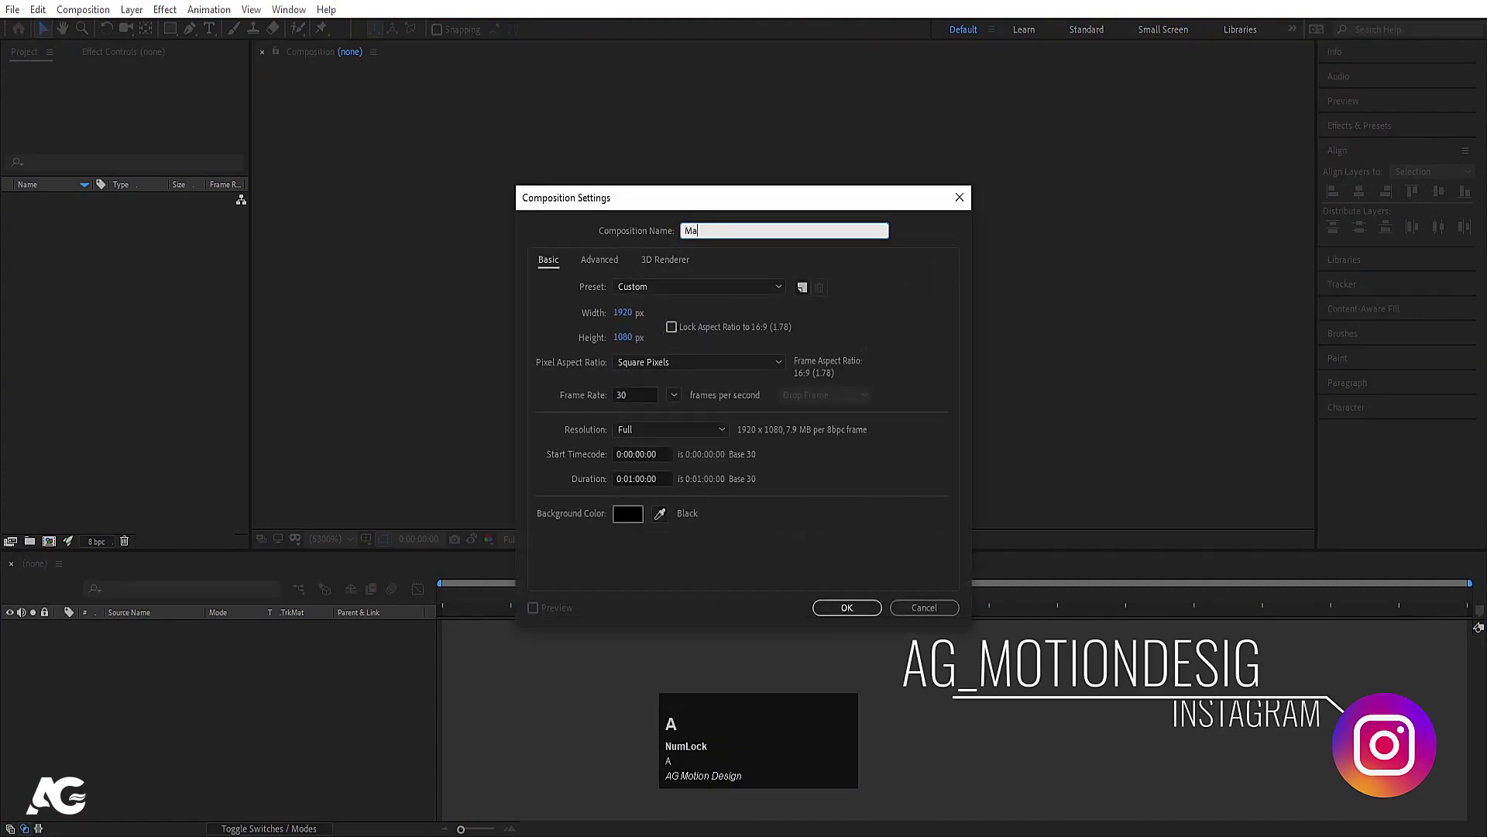
type("ain")
key("space")
type("nimation")
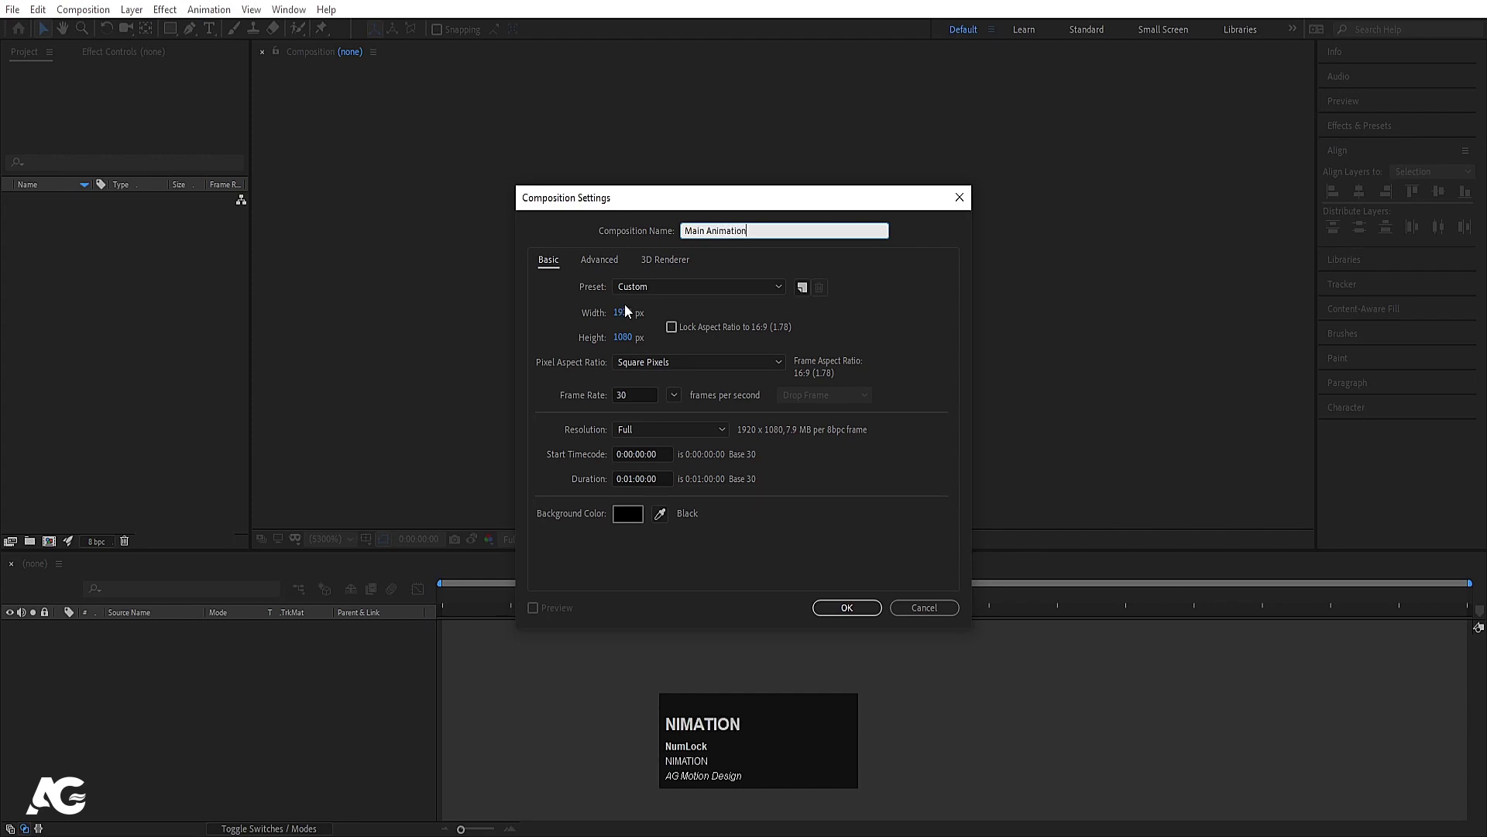
Step: Keep 1920×1080 at 30 fps, set duration 0:00:15:00 and confirm the composition
left_click(631, 309)
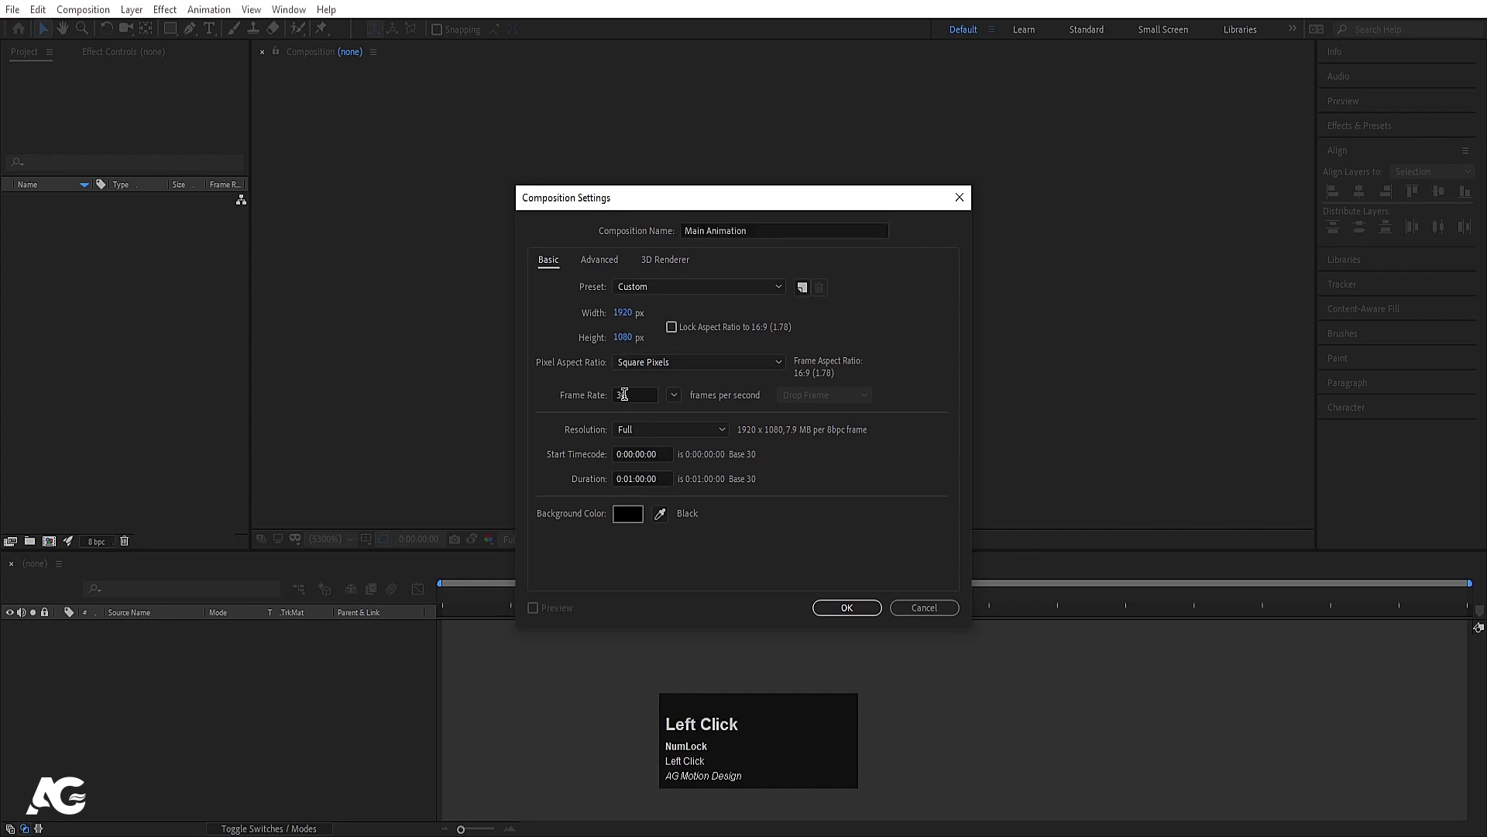
left_click(639, 477)
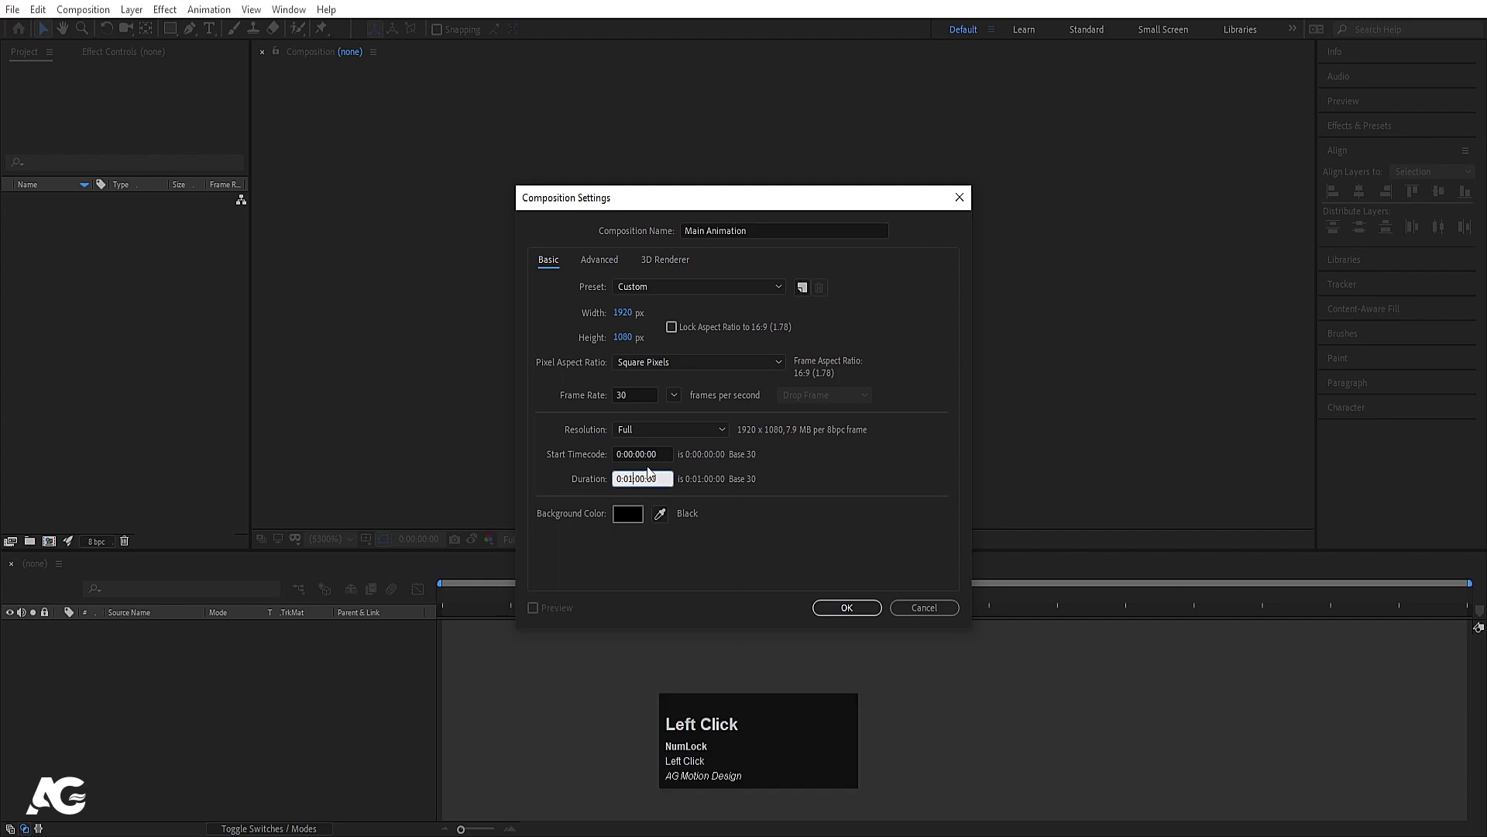
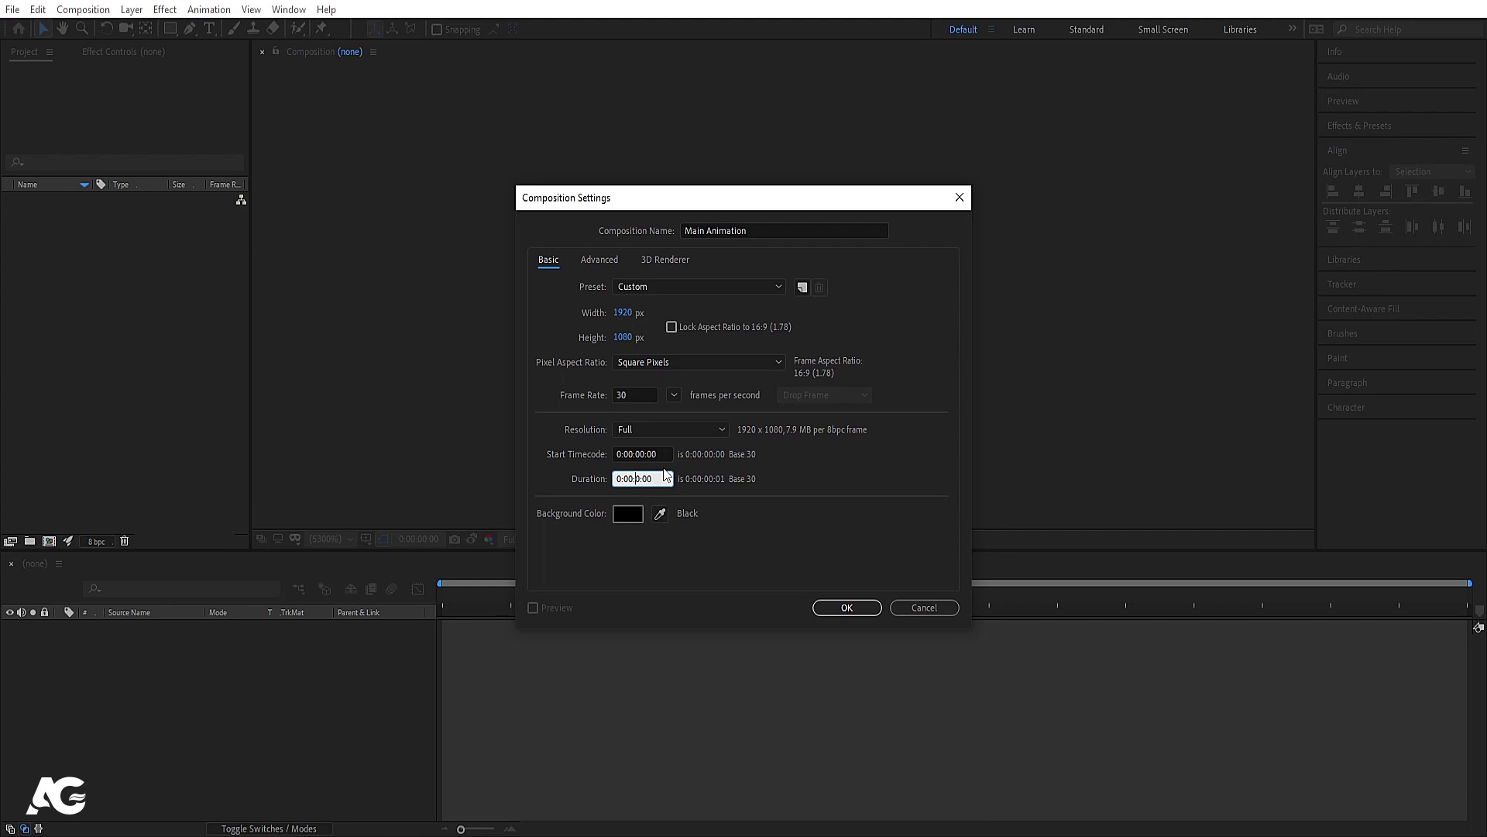
key("Right")
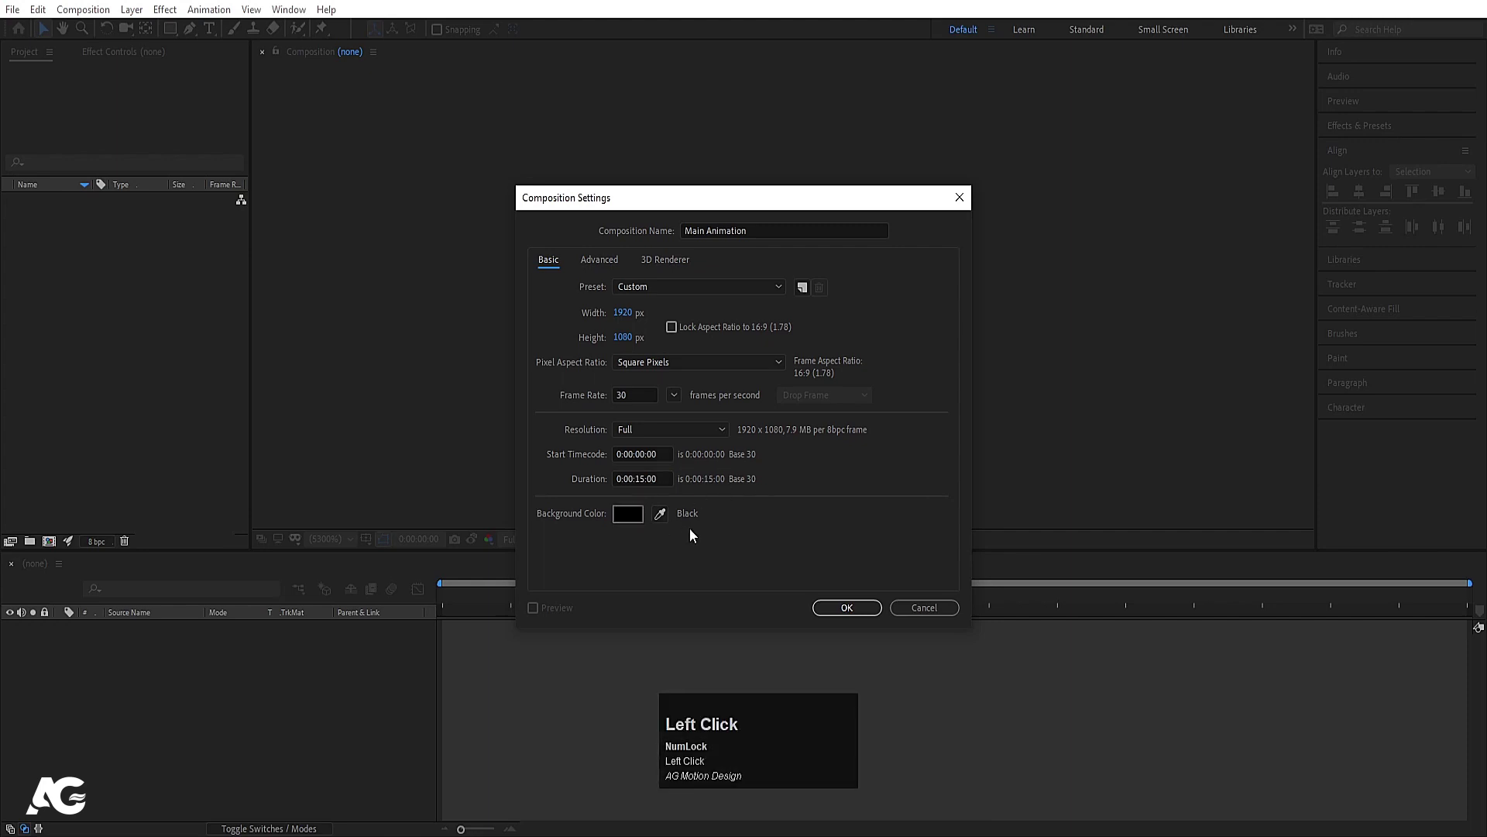
left_click(777, 547)
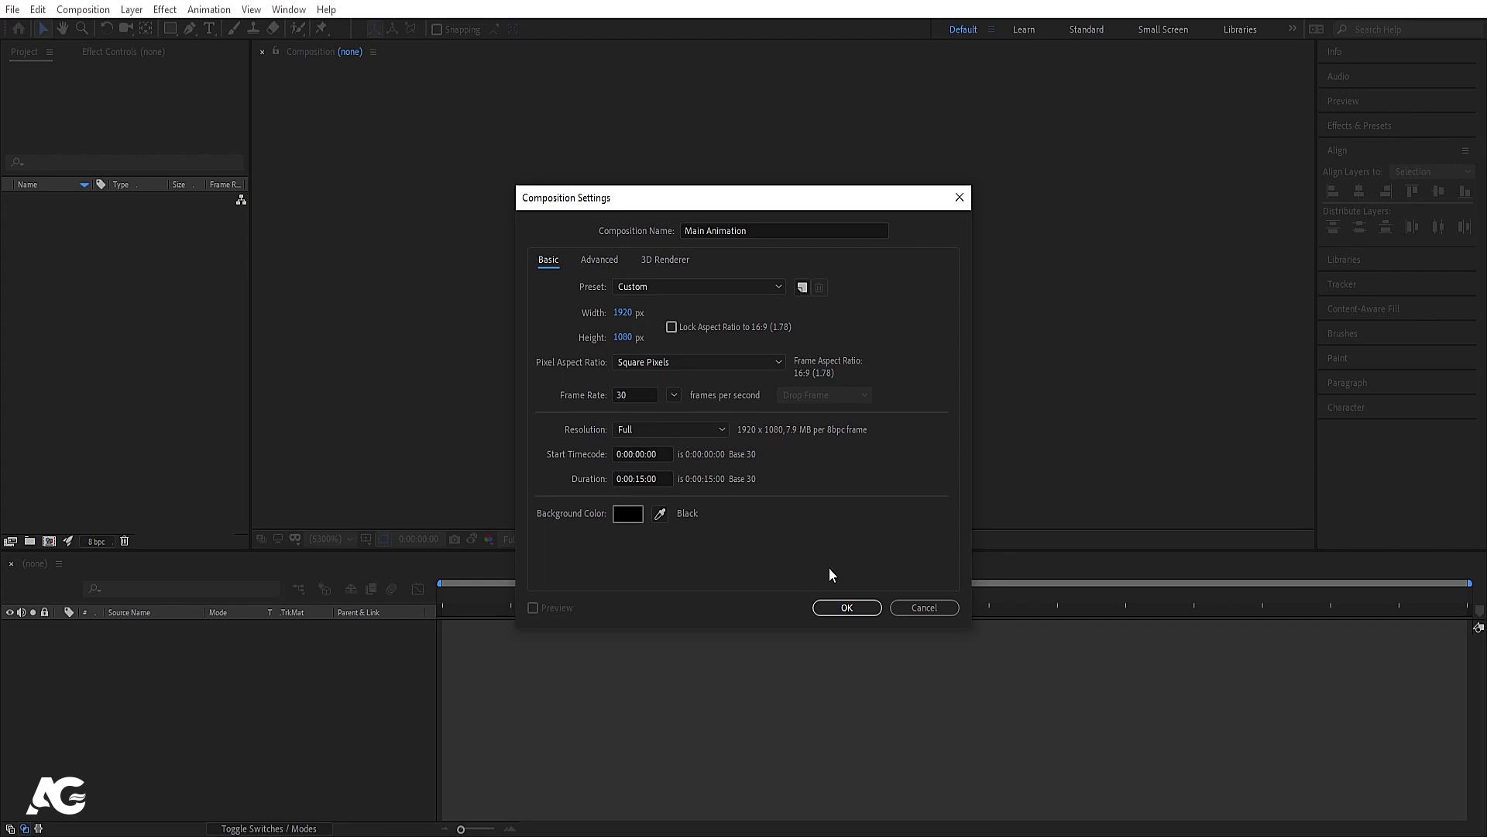
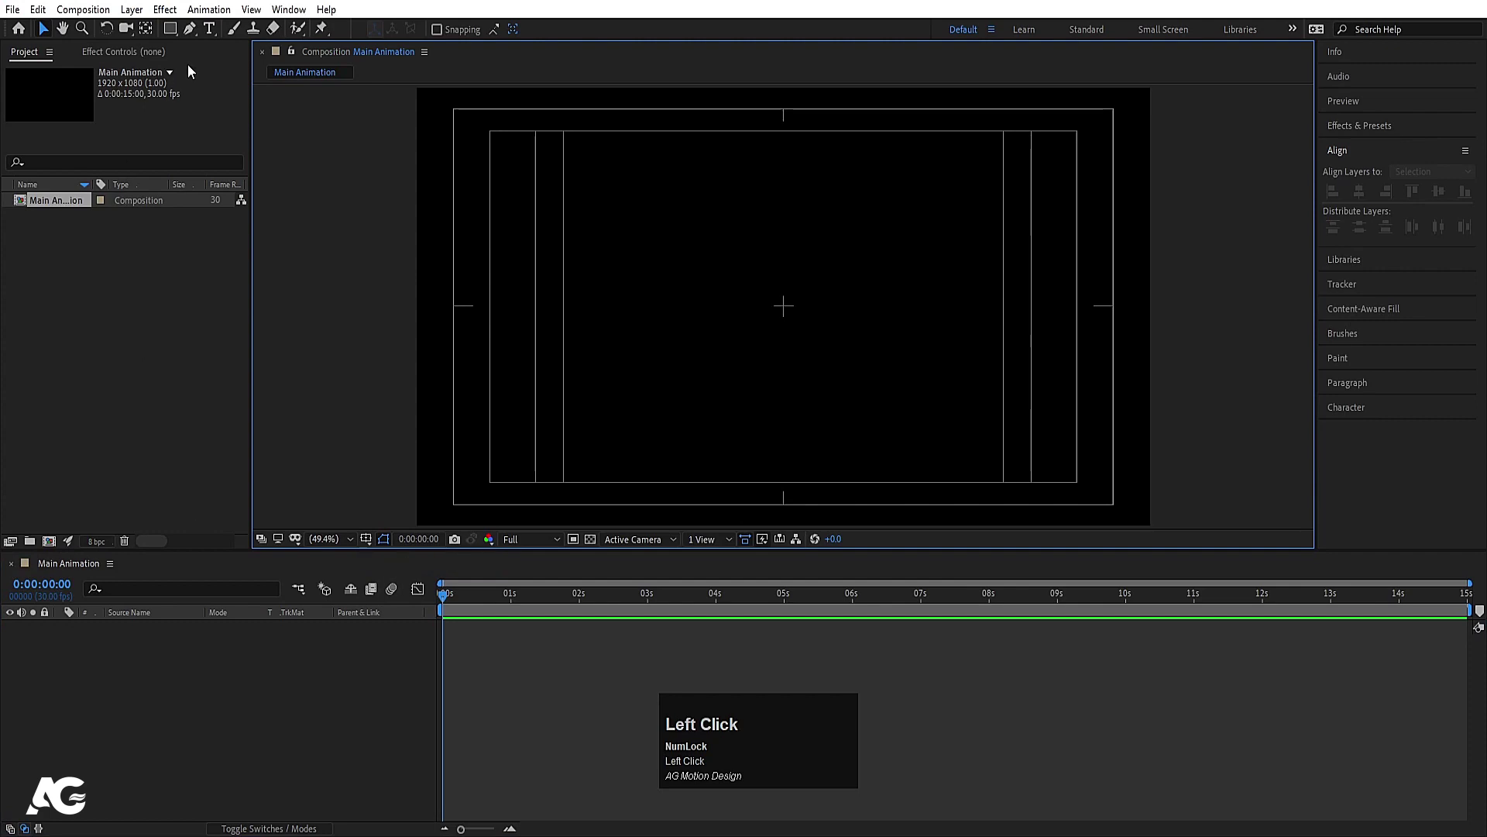
Step: Add a white MOTION text layer at 196 px, centre its anchor and align it to the composition
left_click(215, 31)
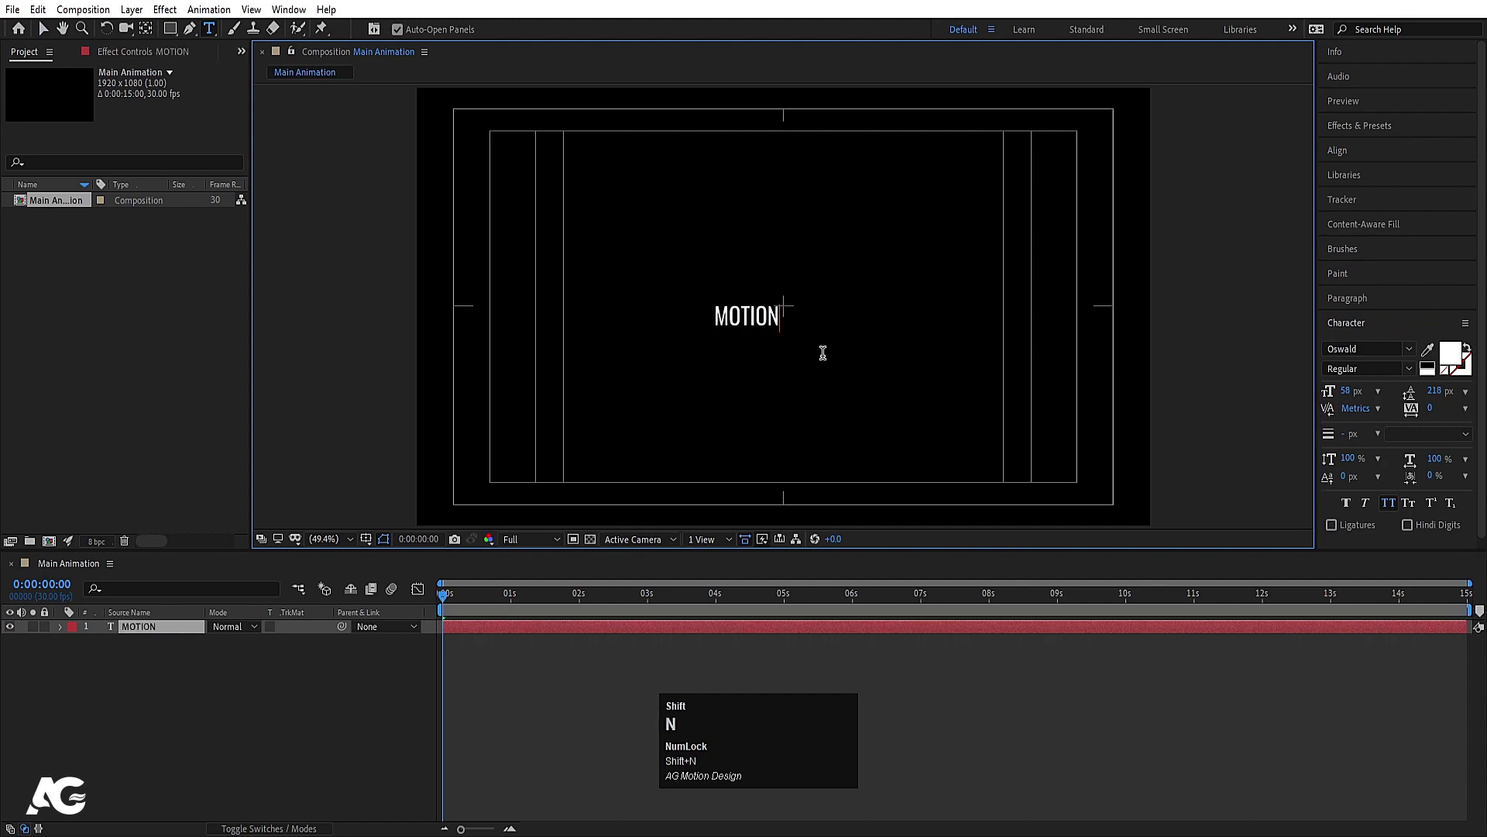
left_click_drag(125, 758, 258, 675)
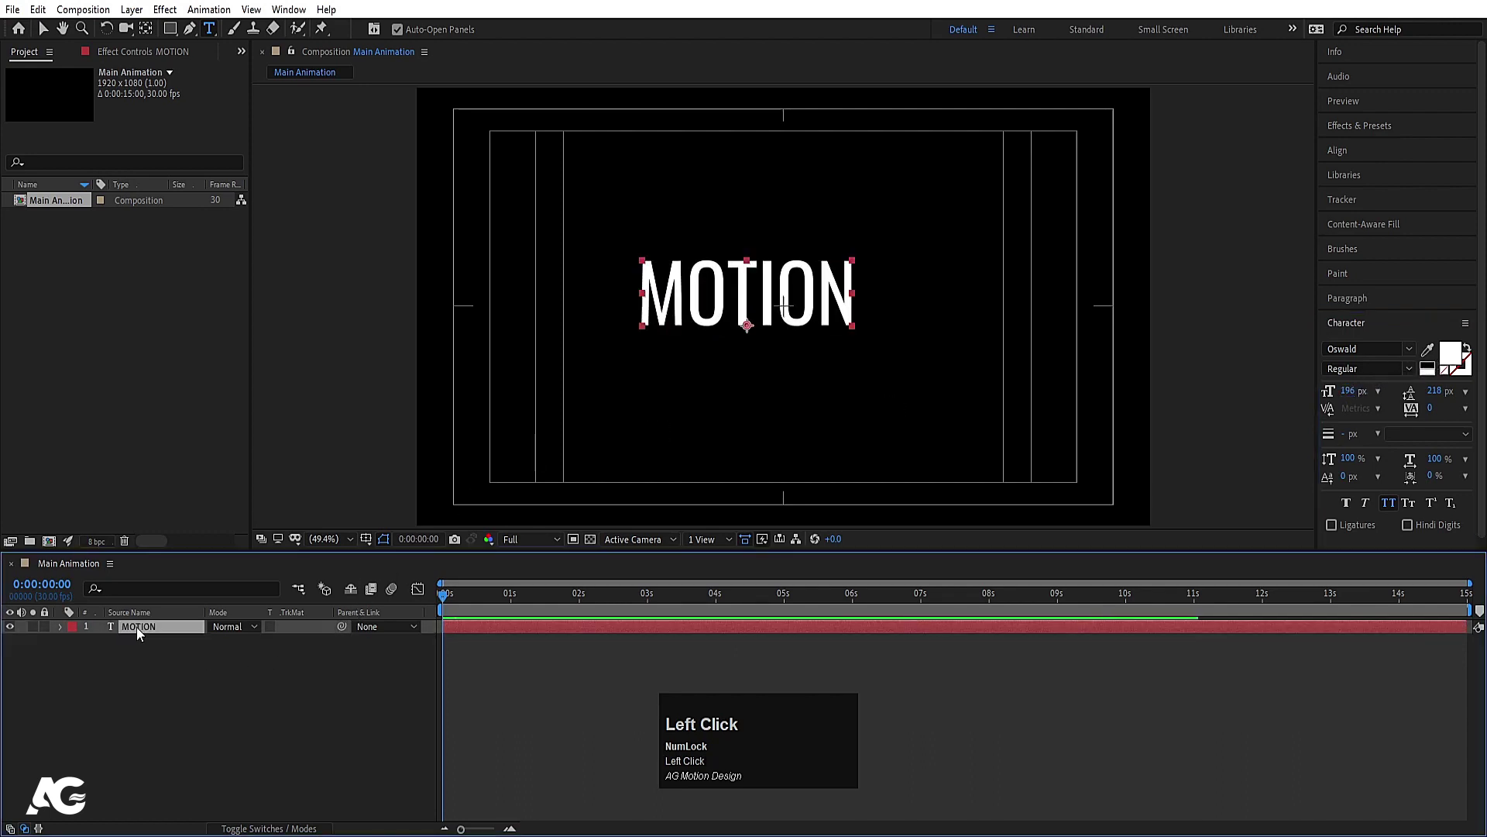
key("ctrl+alt+Home")
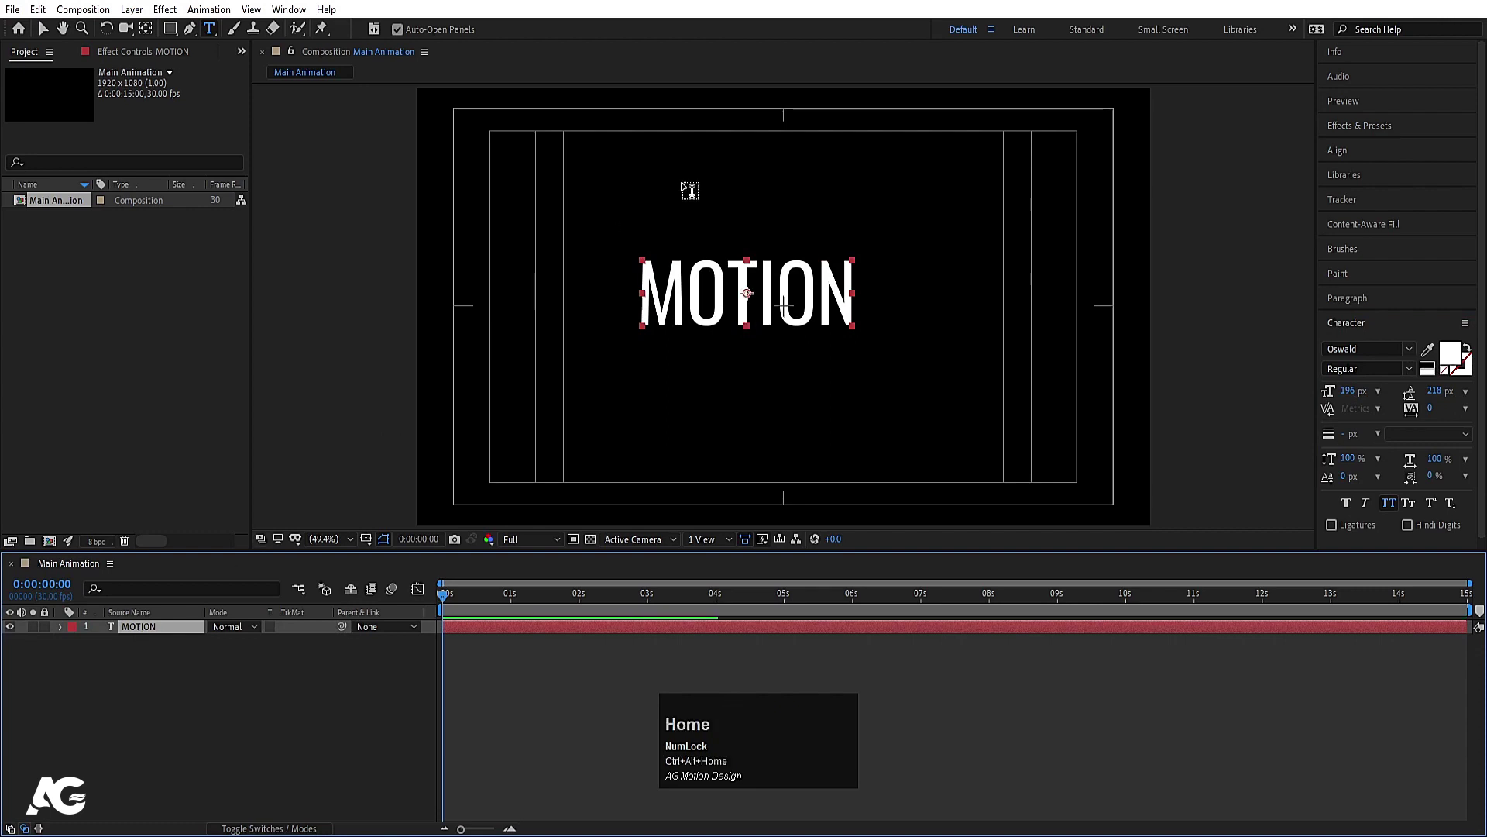
left_click(1353, 161)
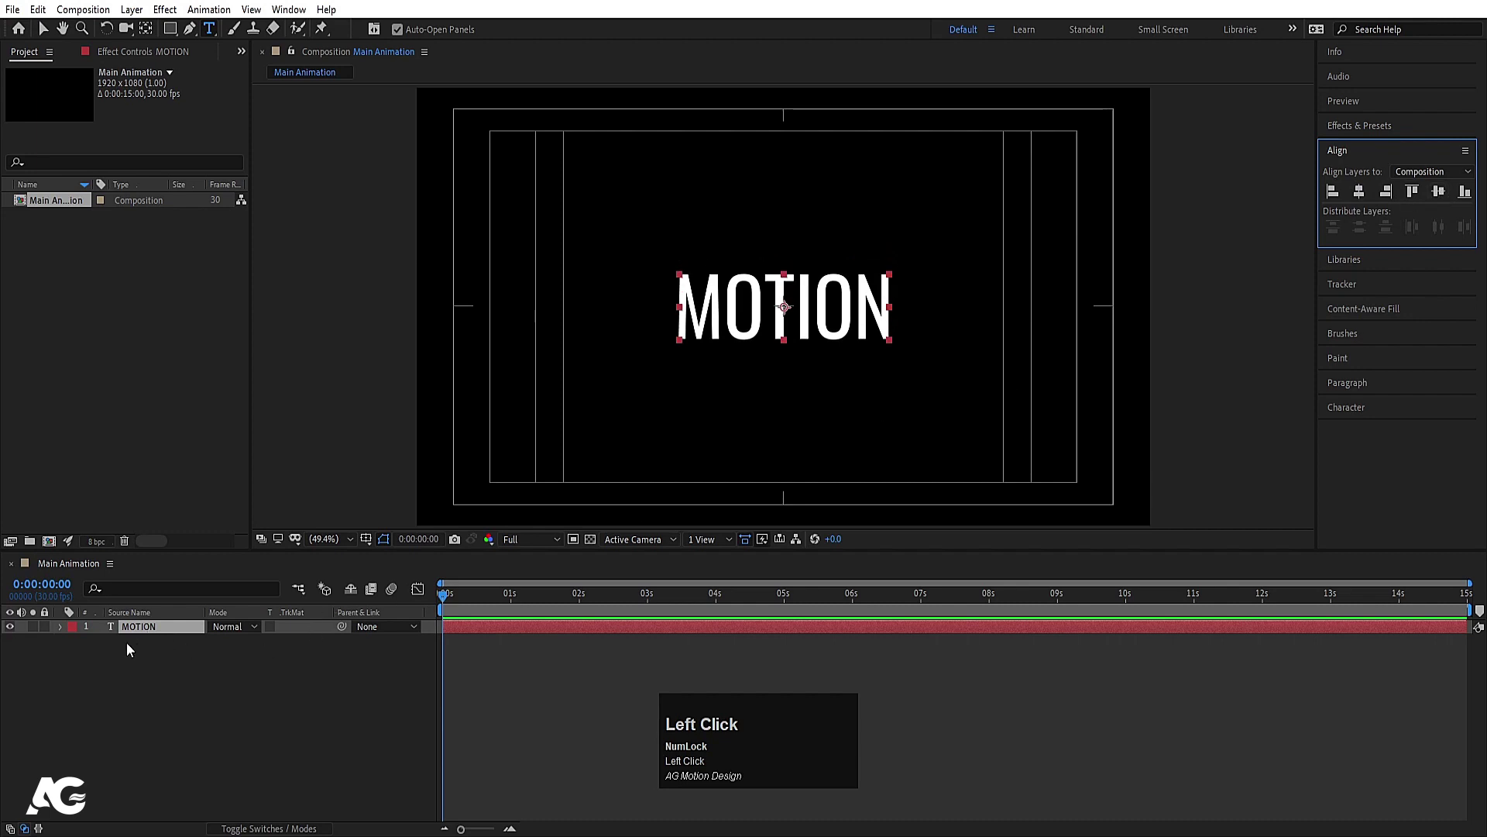
left_click(66, 632)
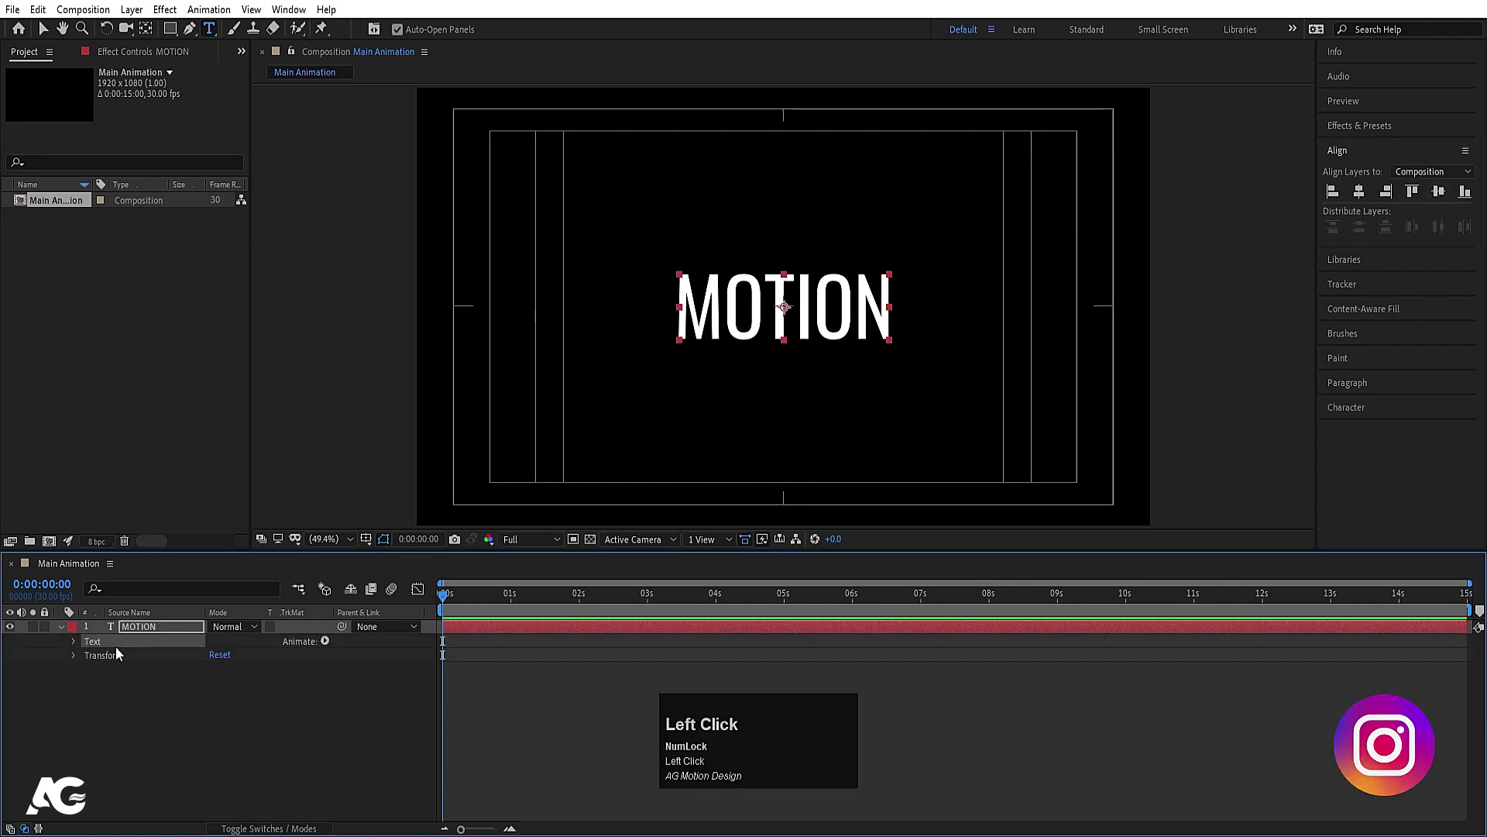
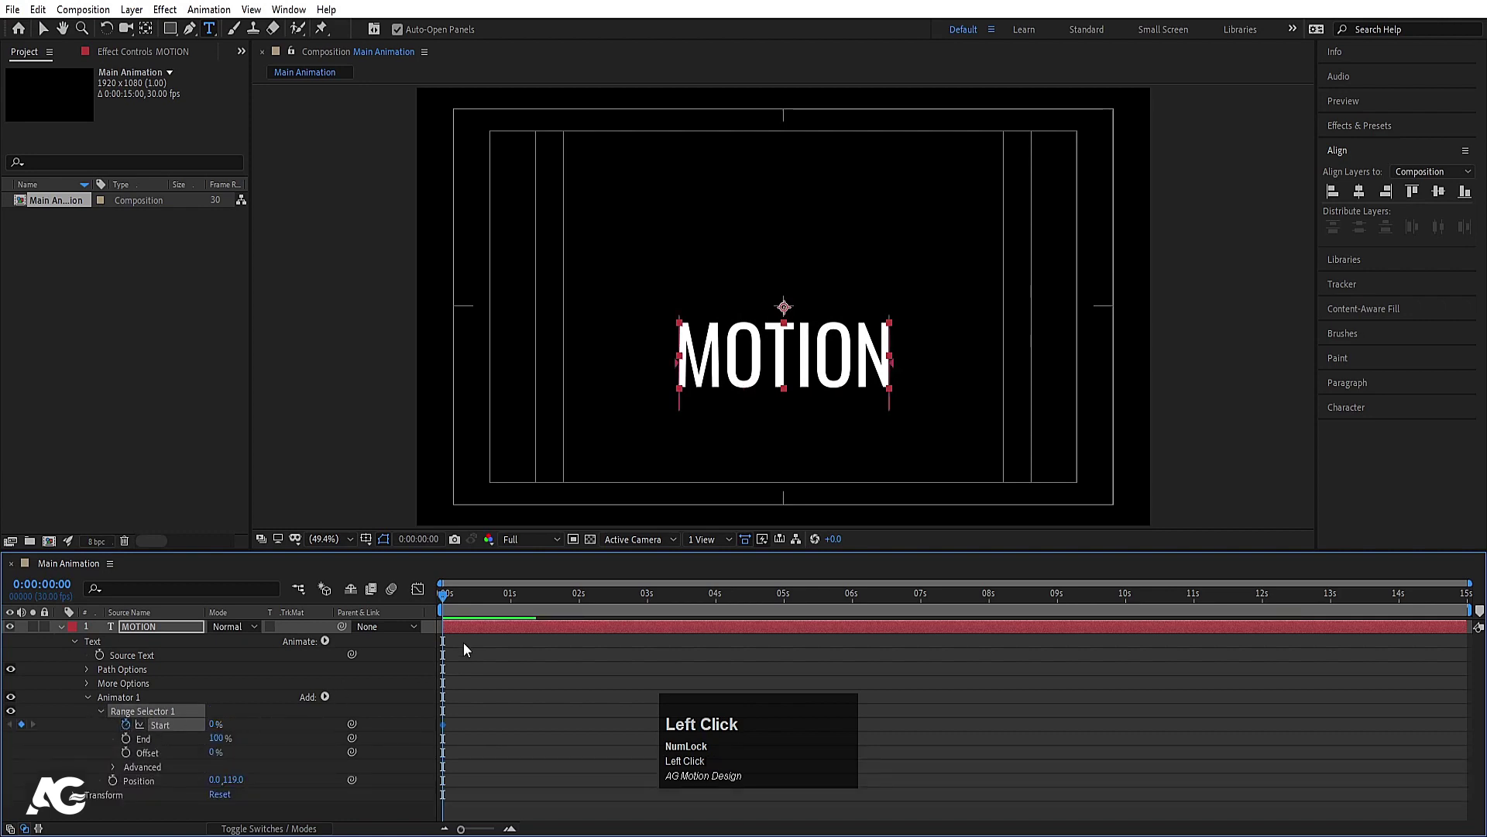
Step: Keyframe the Range Selector Start from 0% to 100% at 1:20 and ease the keyframes
key("=")
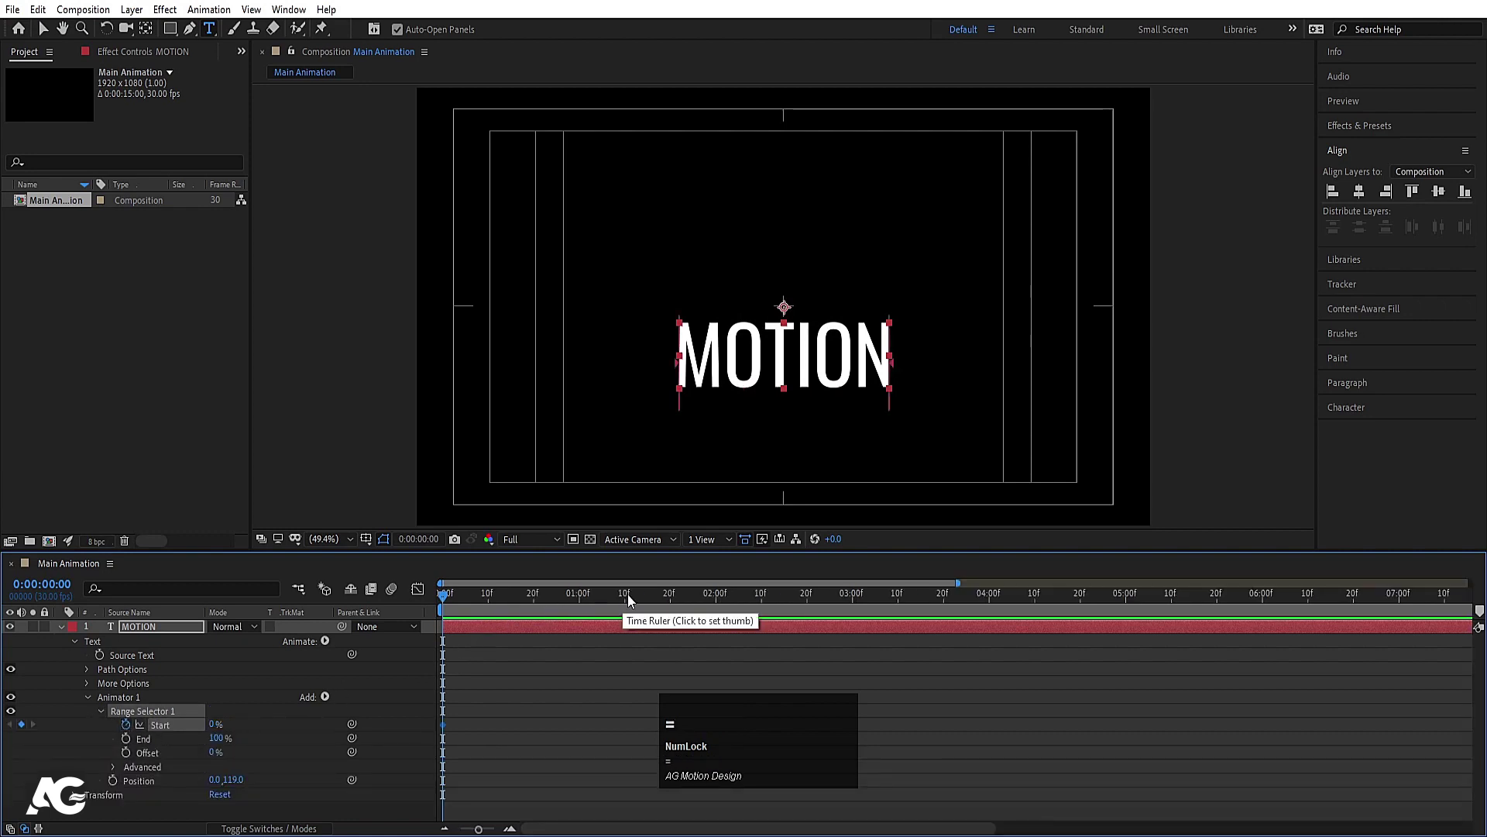
left_click(674, 604)
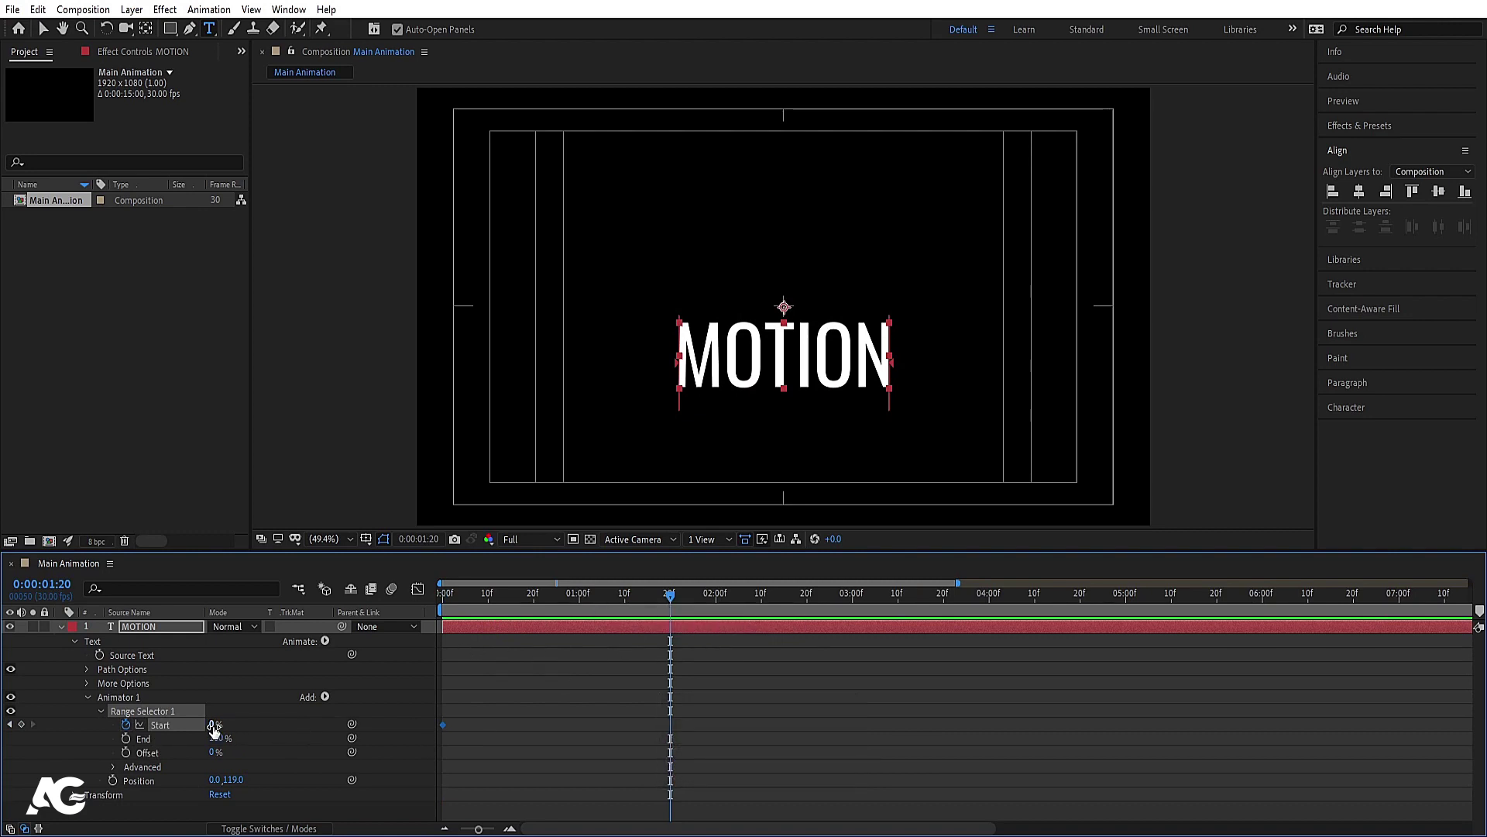
left_click_drag(217, 731, 407, 772)
key("F9")
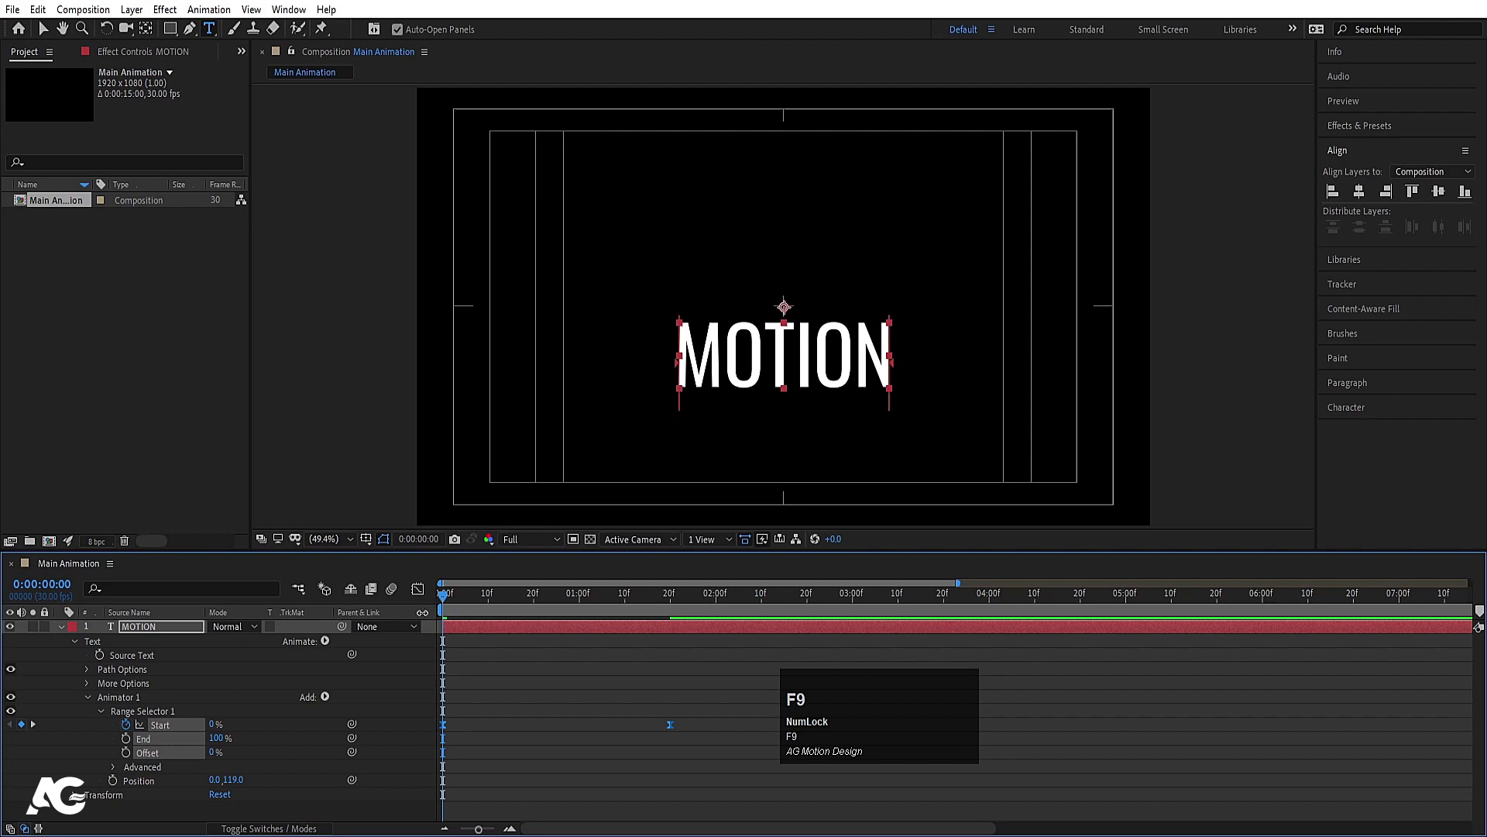
Step: Reshape the speed curve in the Graph Editor for a stronger ease and preview the rise
left_click(424, 594)
right_click(675, 661)
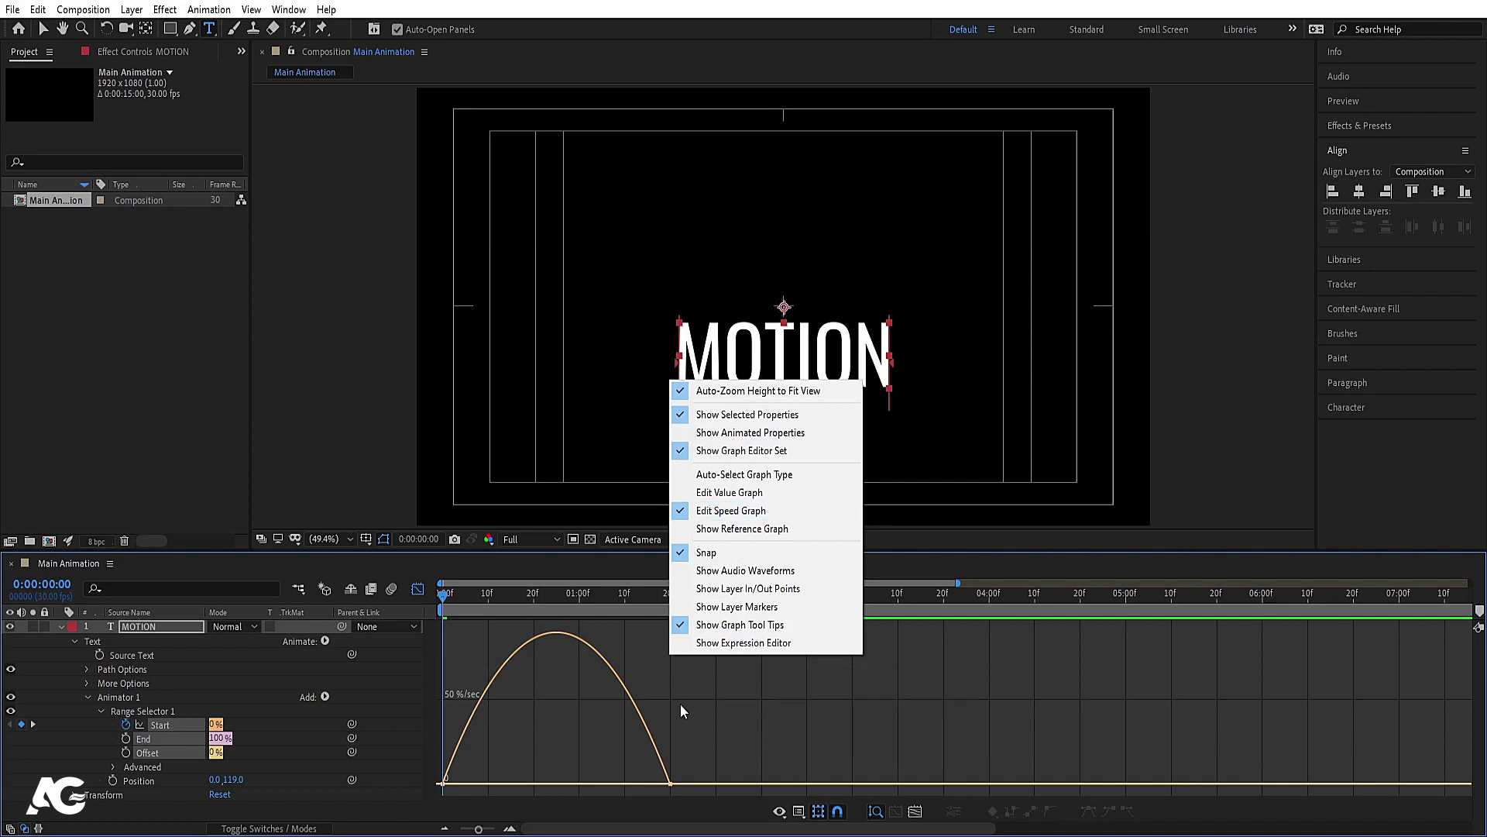
left_click_drag(704, 711, 488, 786)
left_click_drag(489, 786, 433, 593)
key("space")
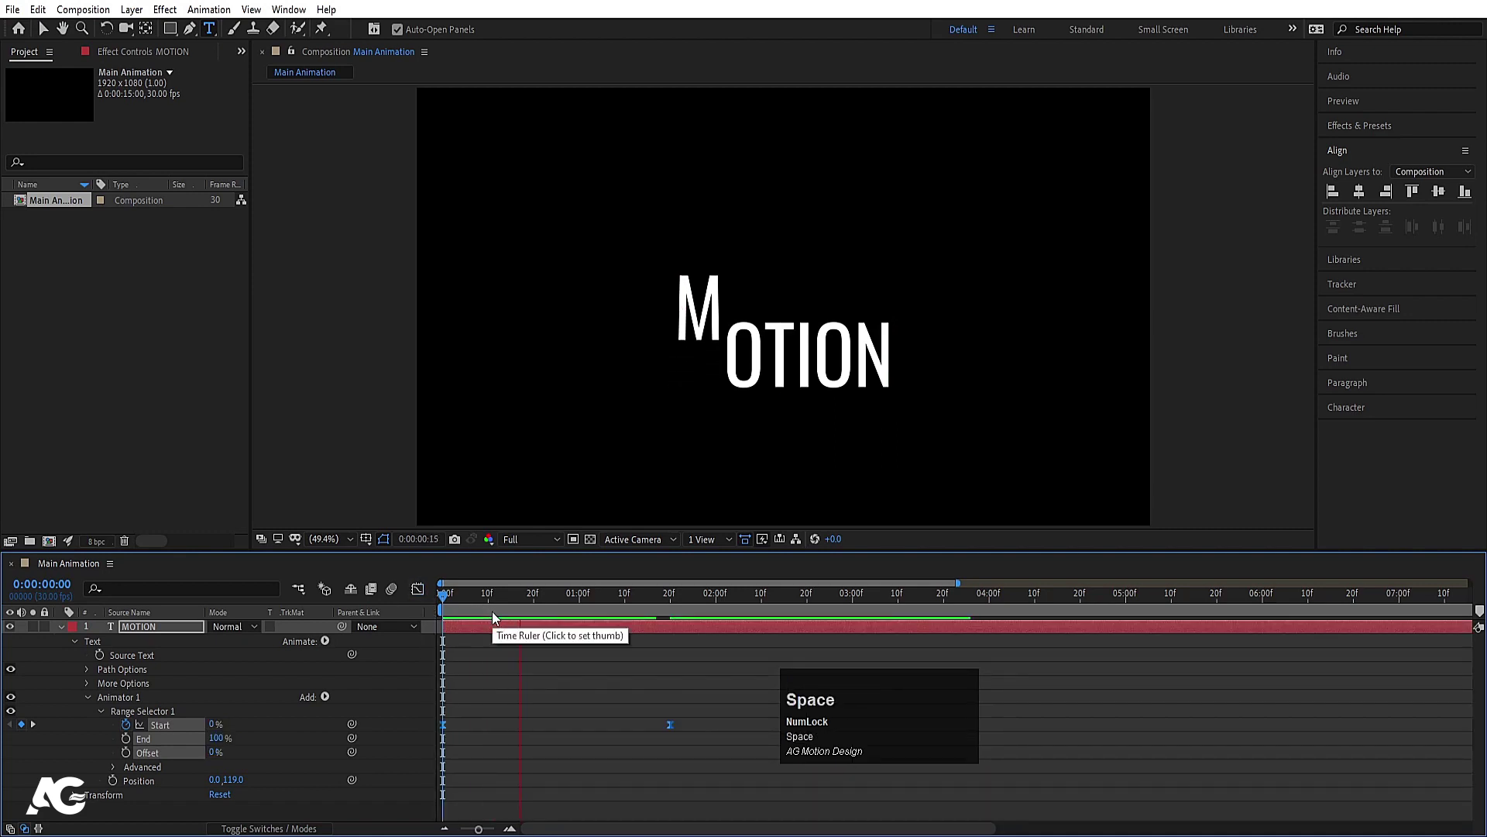
Step: Add Tracking to Animator 1 and tighten it to -88 so letters start squeezed together
left_click(501, 604)
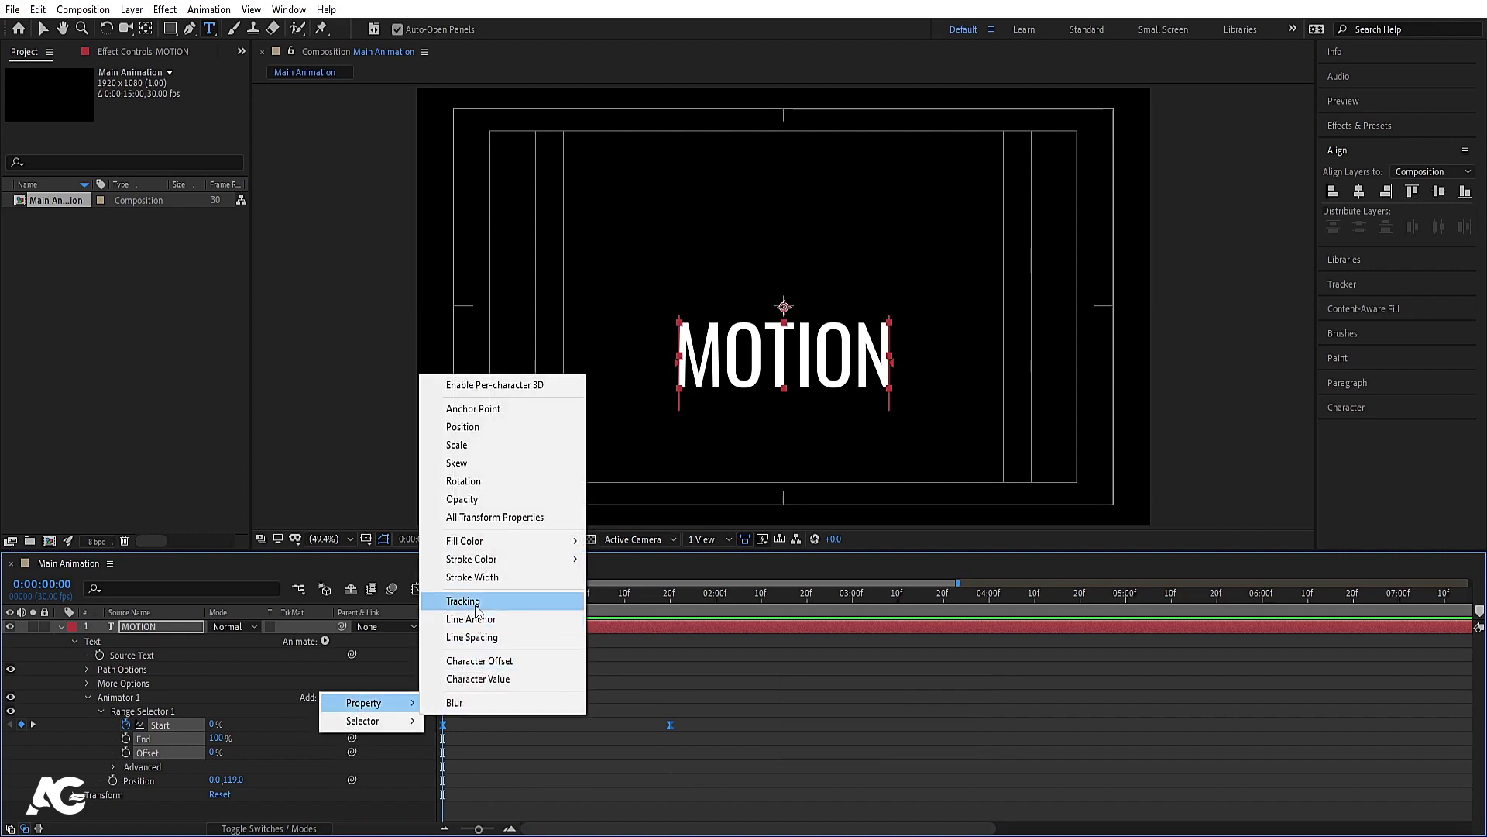
left_click(223, 811)
scroll("down", 3)
left_click_drag(215, 805, 147, 806)
key("space")
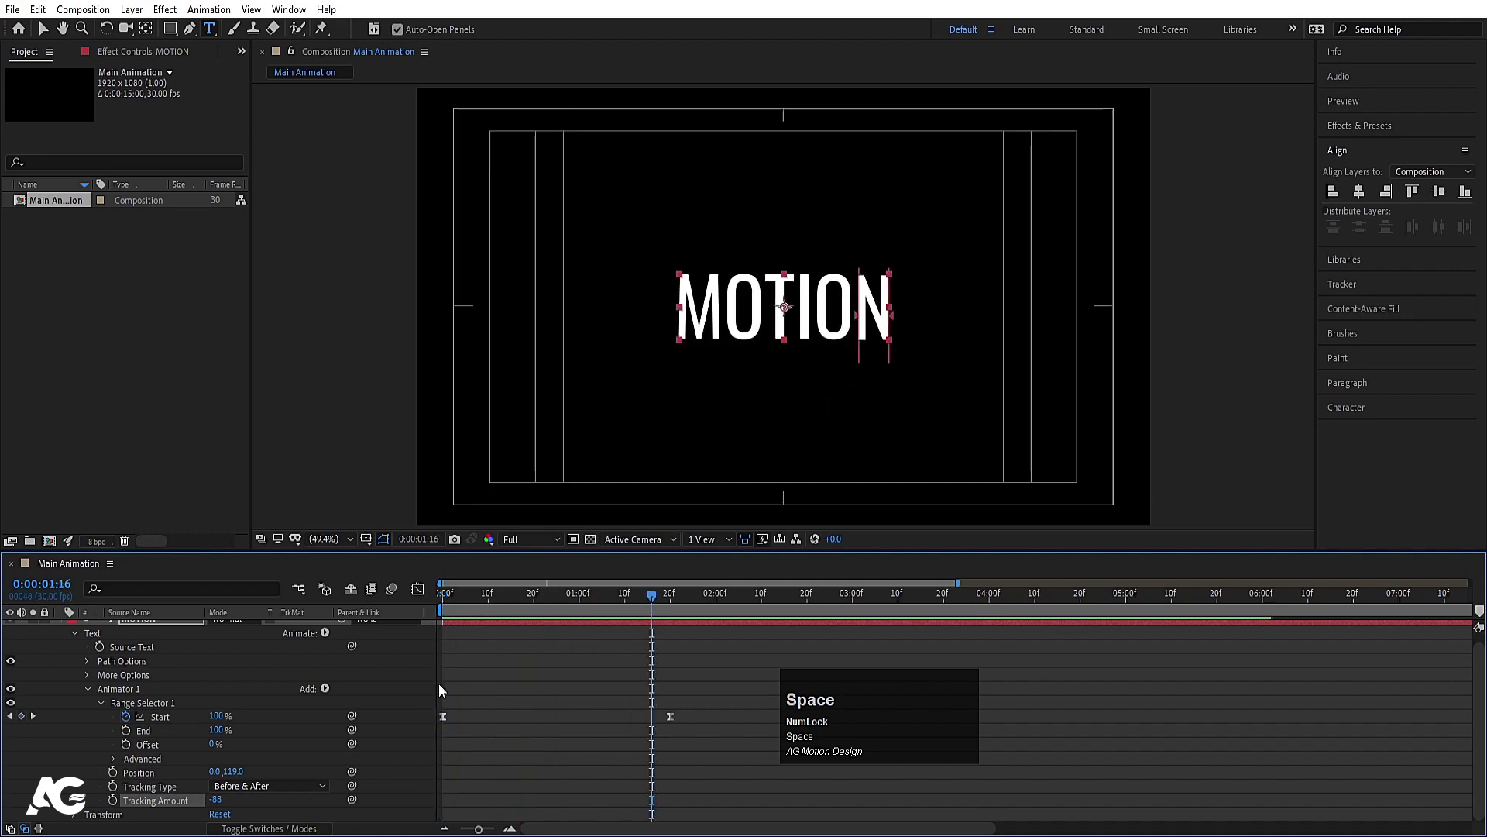
Step: Add Opacity 0% and Blur 40,40 to the animator so letters fade and sharpen in
left_click(471, 606)
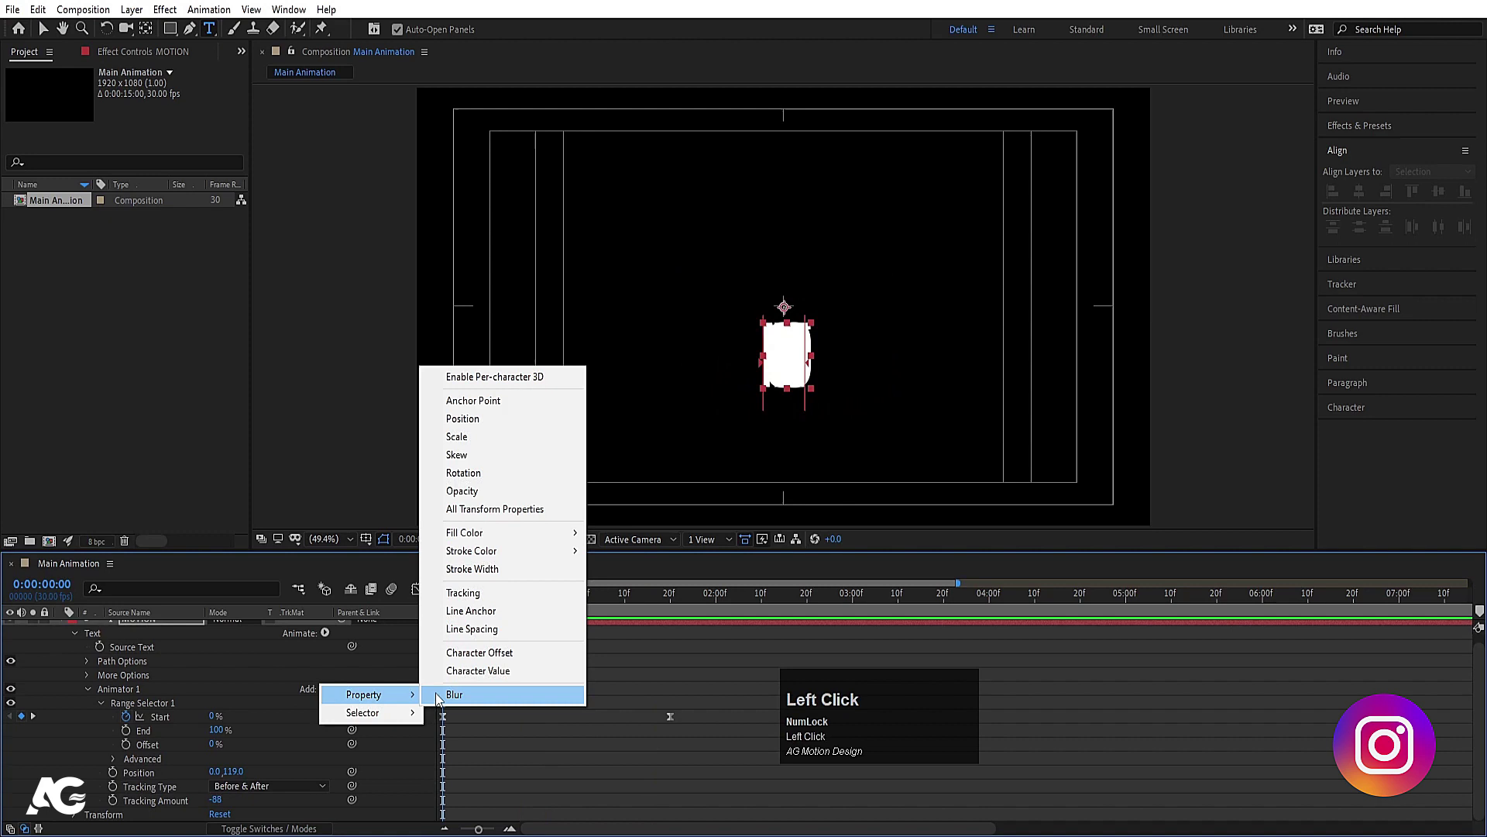
key("a")
left_click(464, 502)
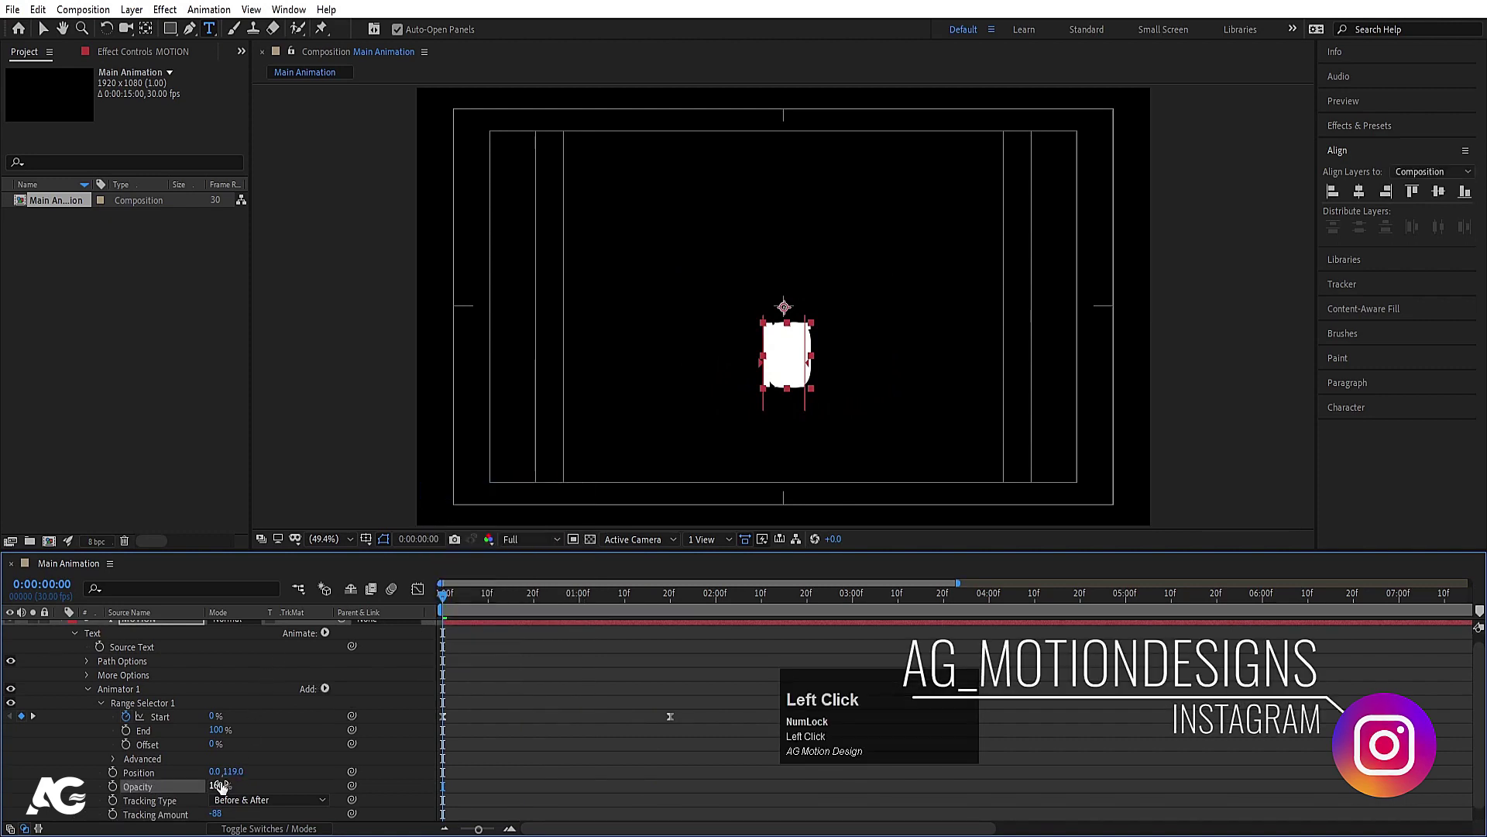
key("Return")
left_click(328, 687)
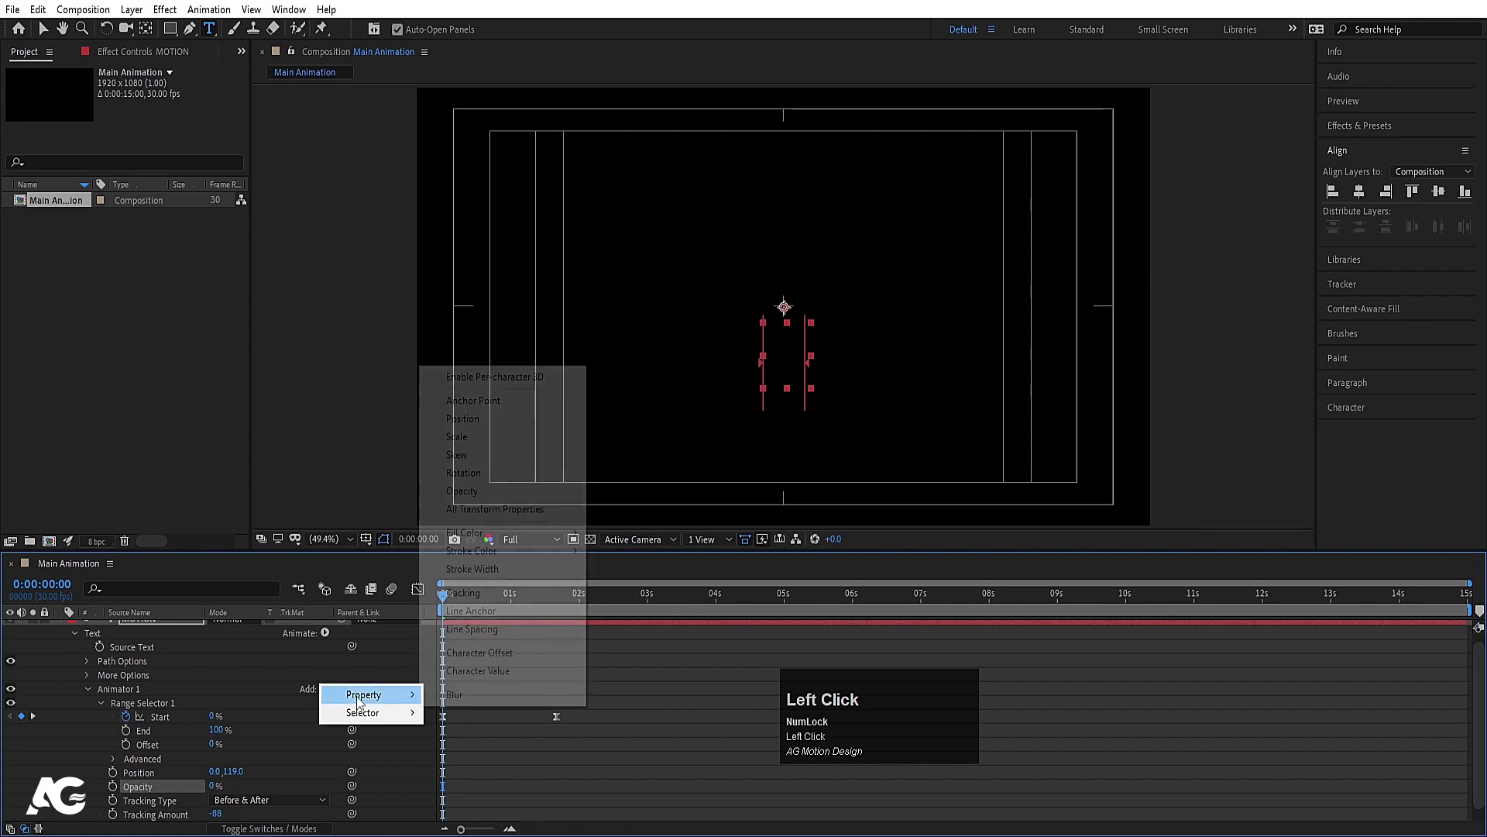
left_click(485, 700)
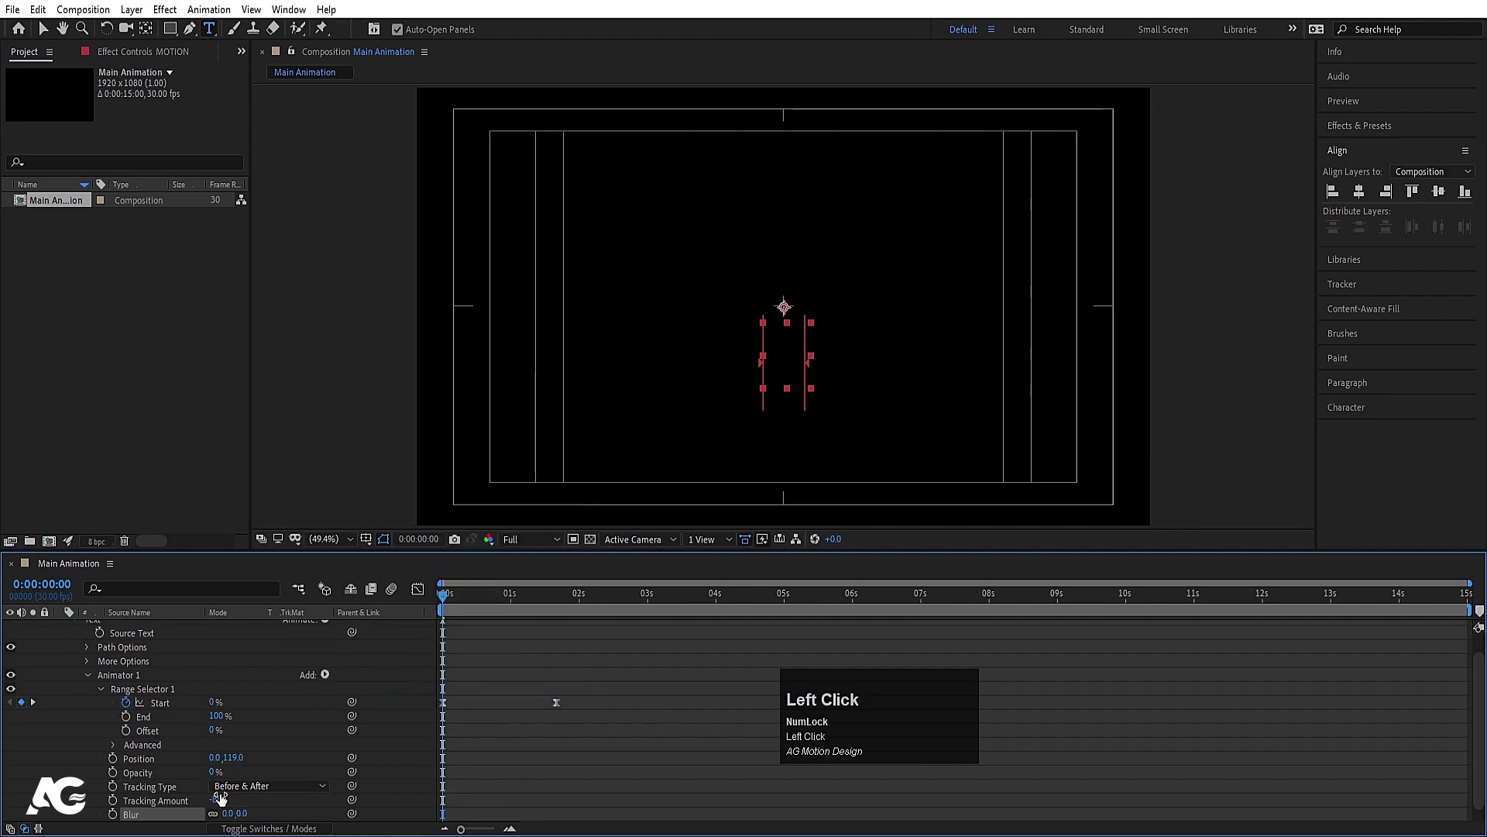
key("Return")
key("space")
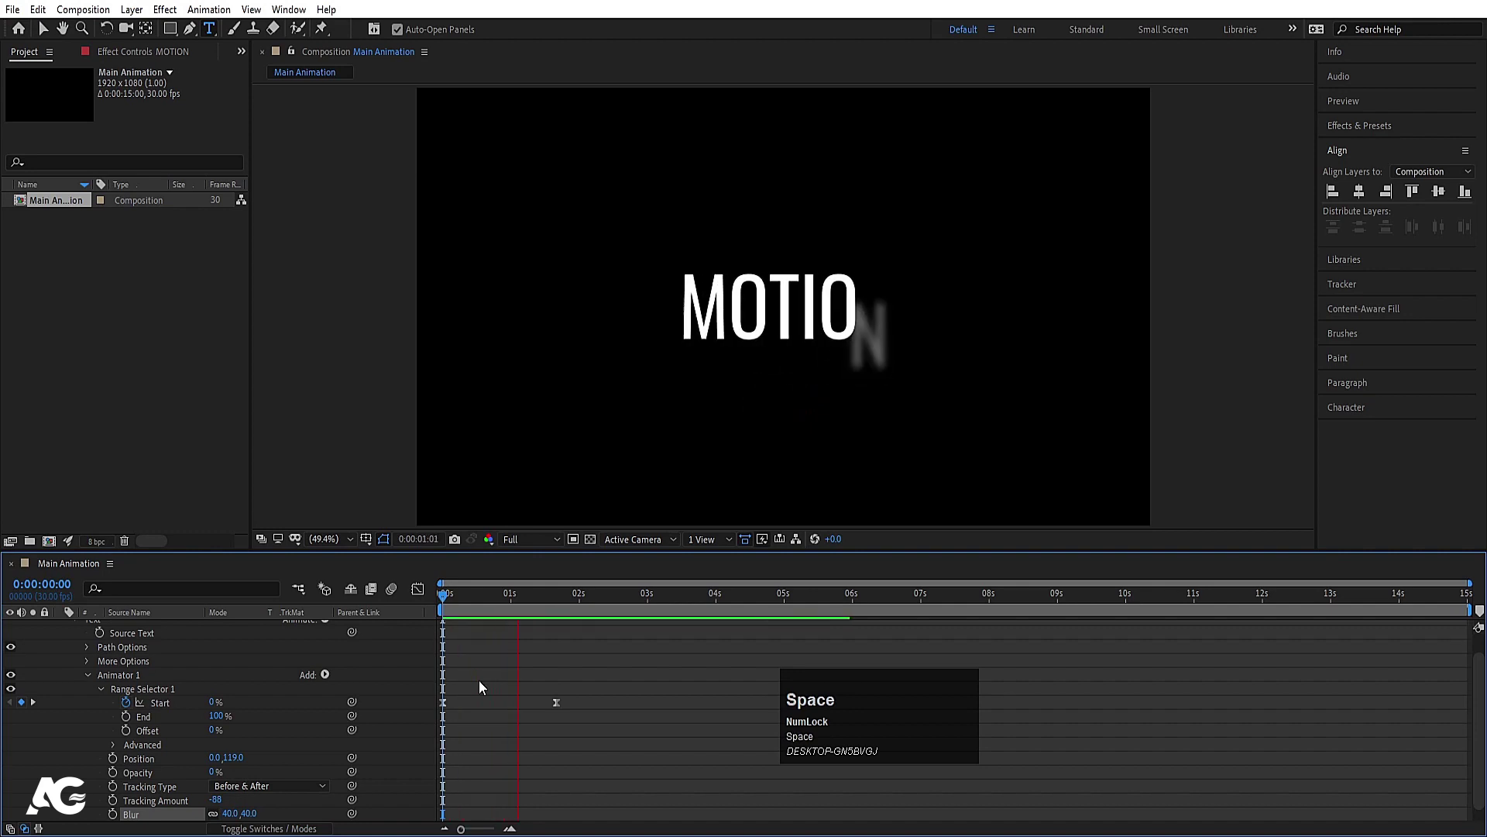
Step: Show only MOTION's animated properties and jump to the final Start keyframe
left_click(510, 683)
key("u")
key("k")
left_click(185, 752)
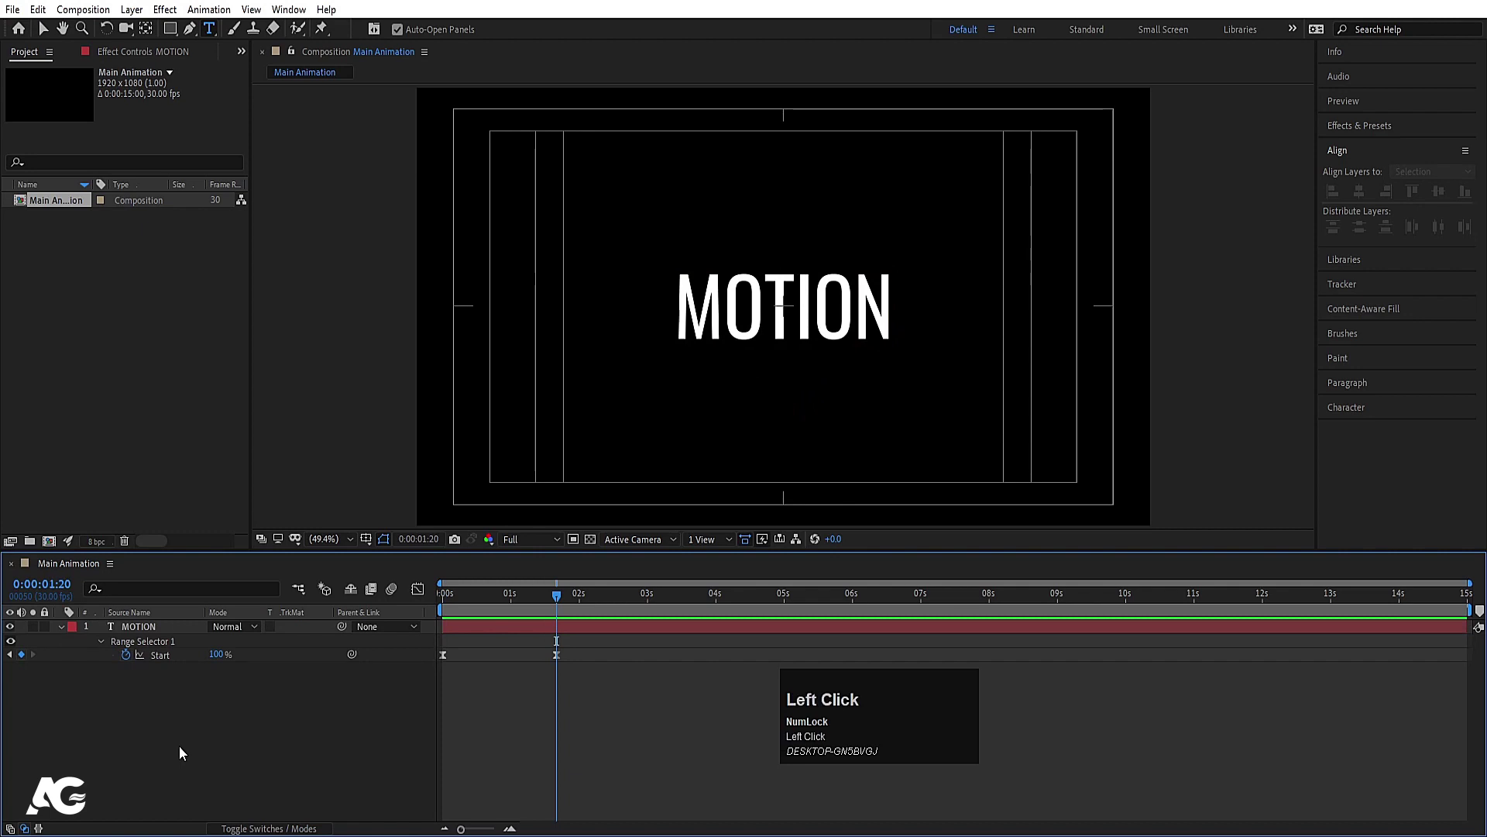
Step: Duplicate MOTION, retype the copy as GRAPHICS and centre it in the composition
key("u")
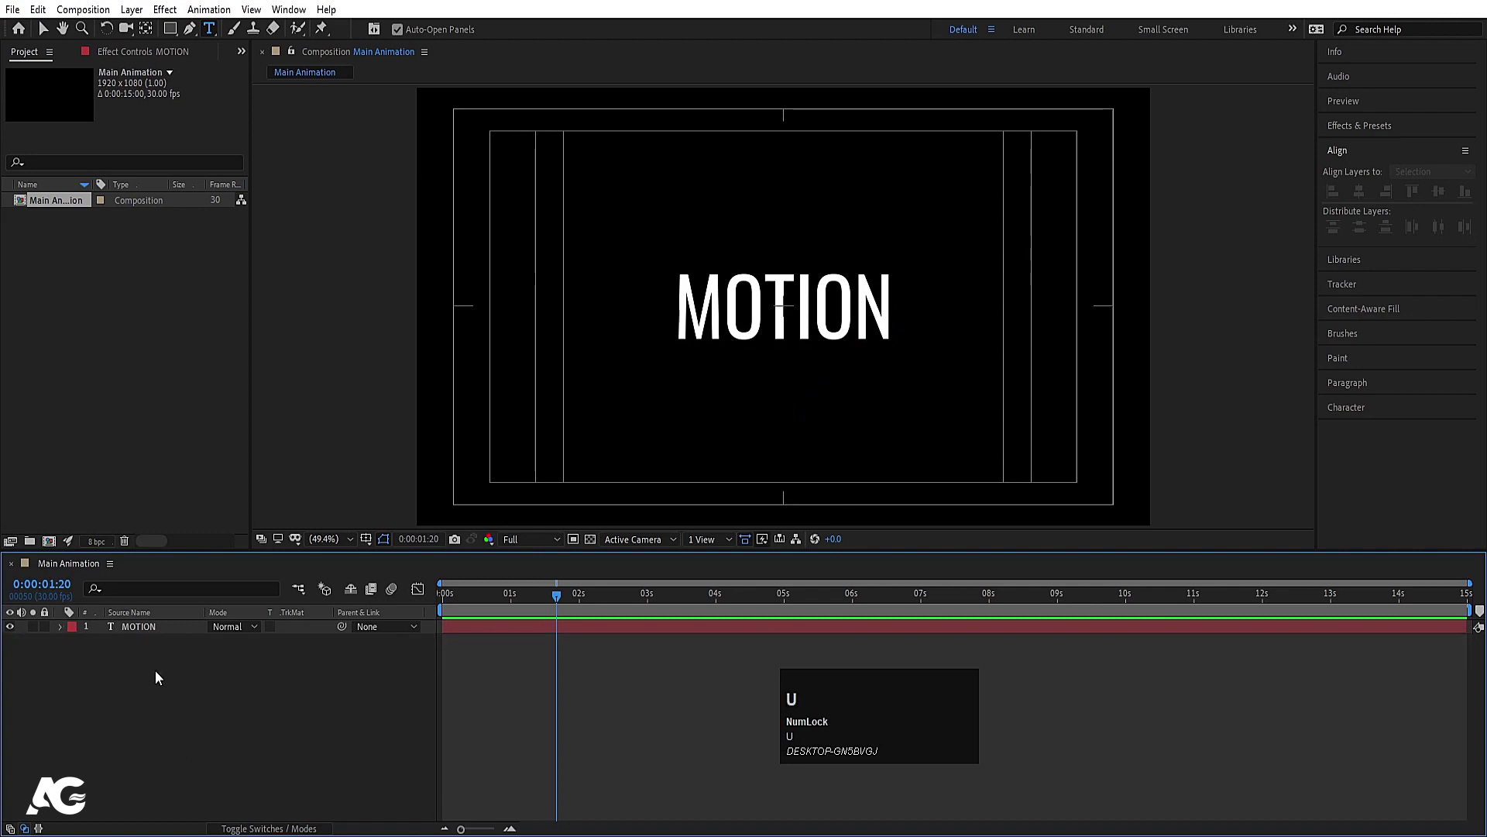
left_click(137, 634)
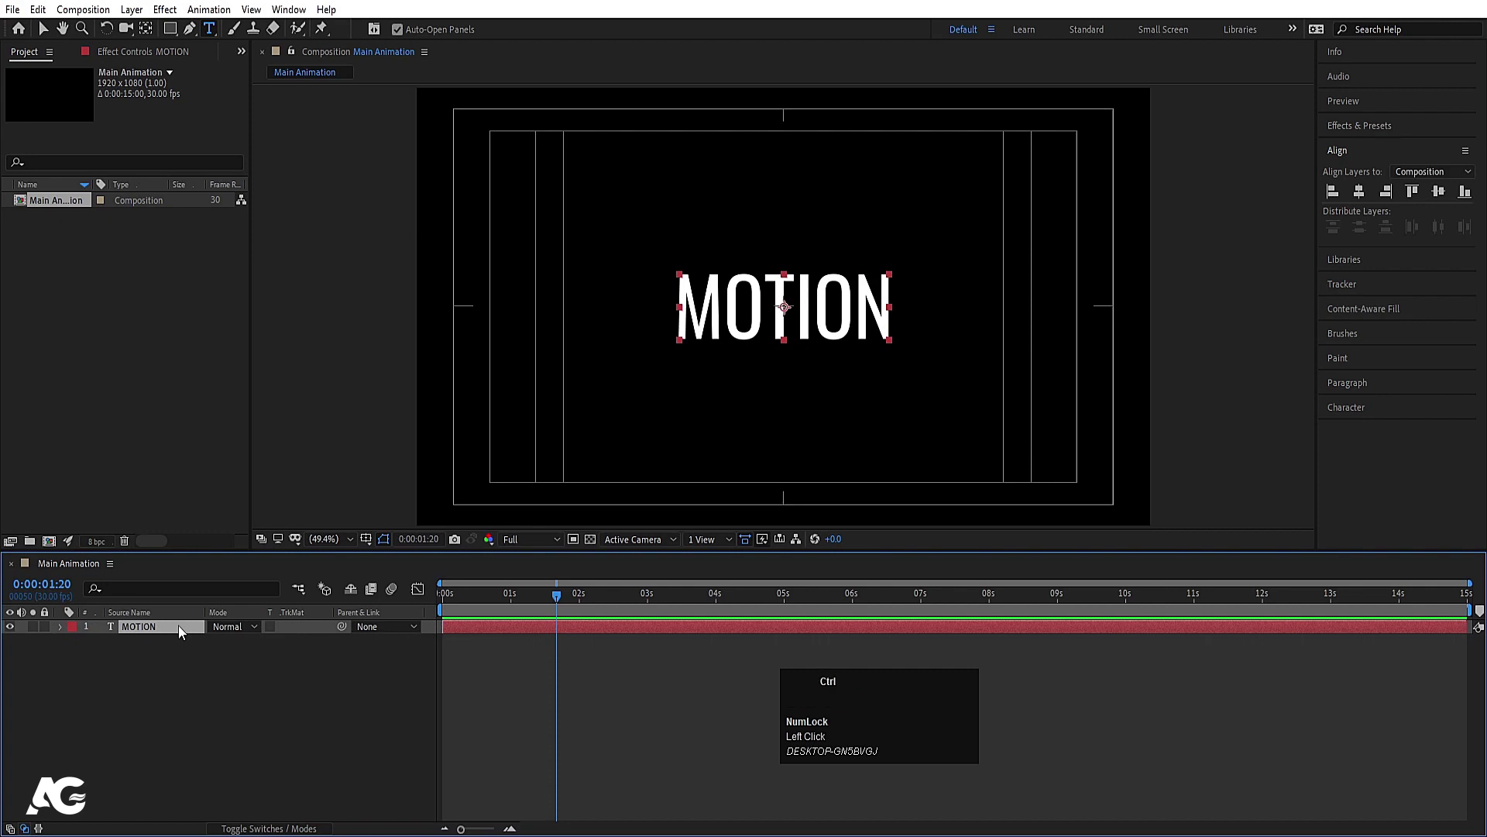
key("ctrl+d")
left_click(15, 644)
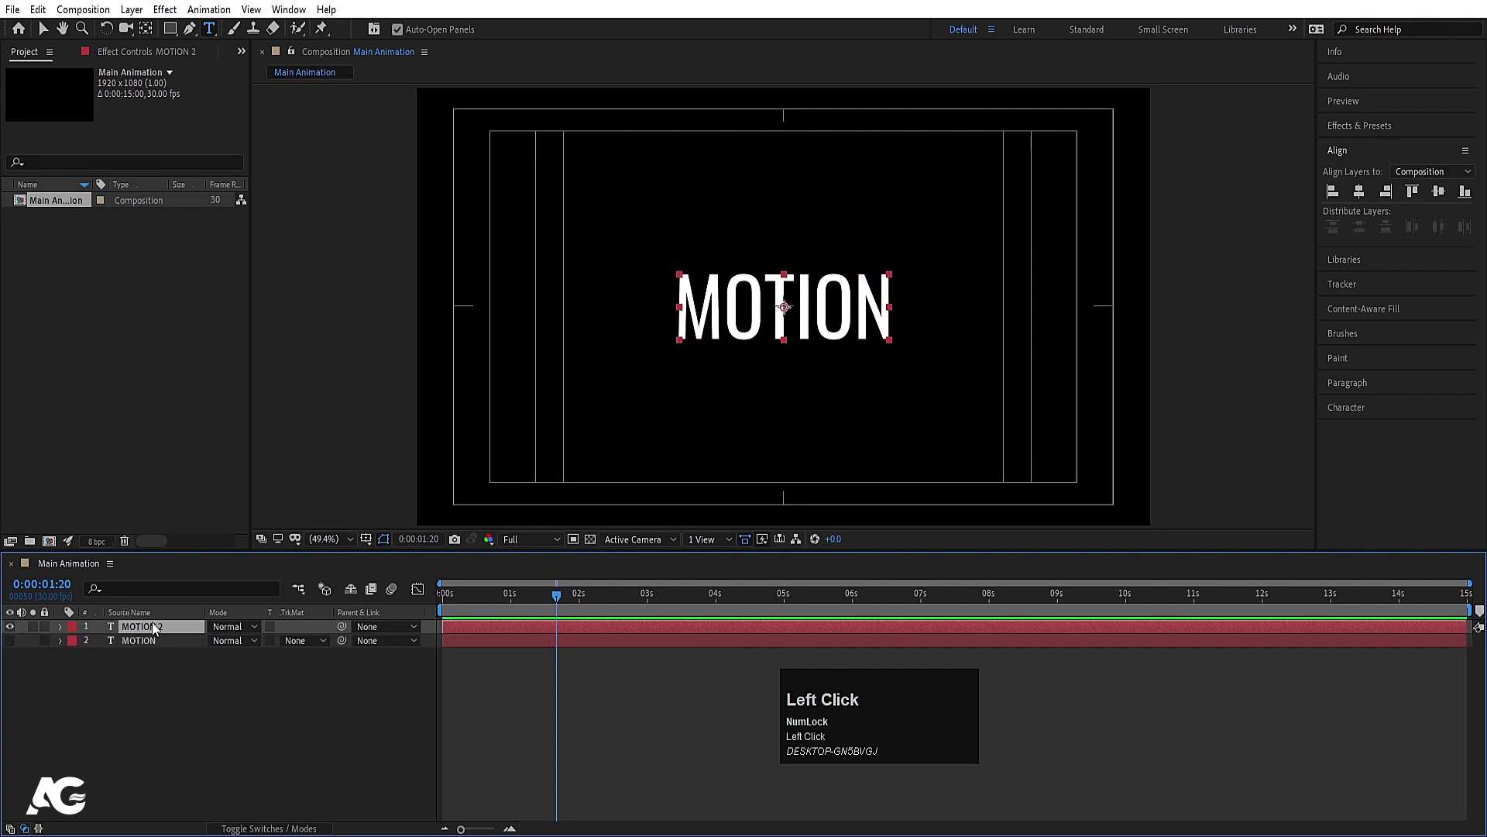
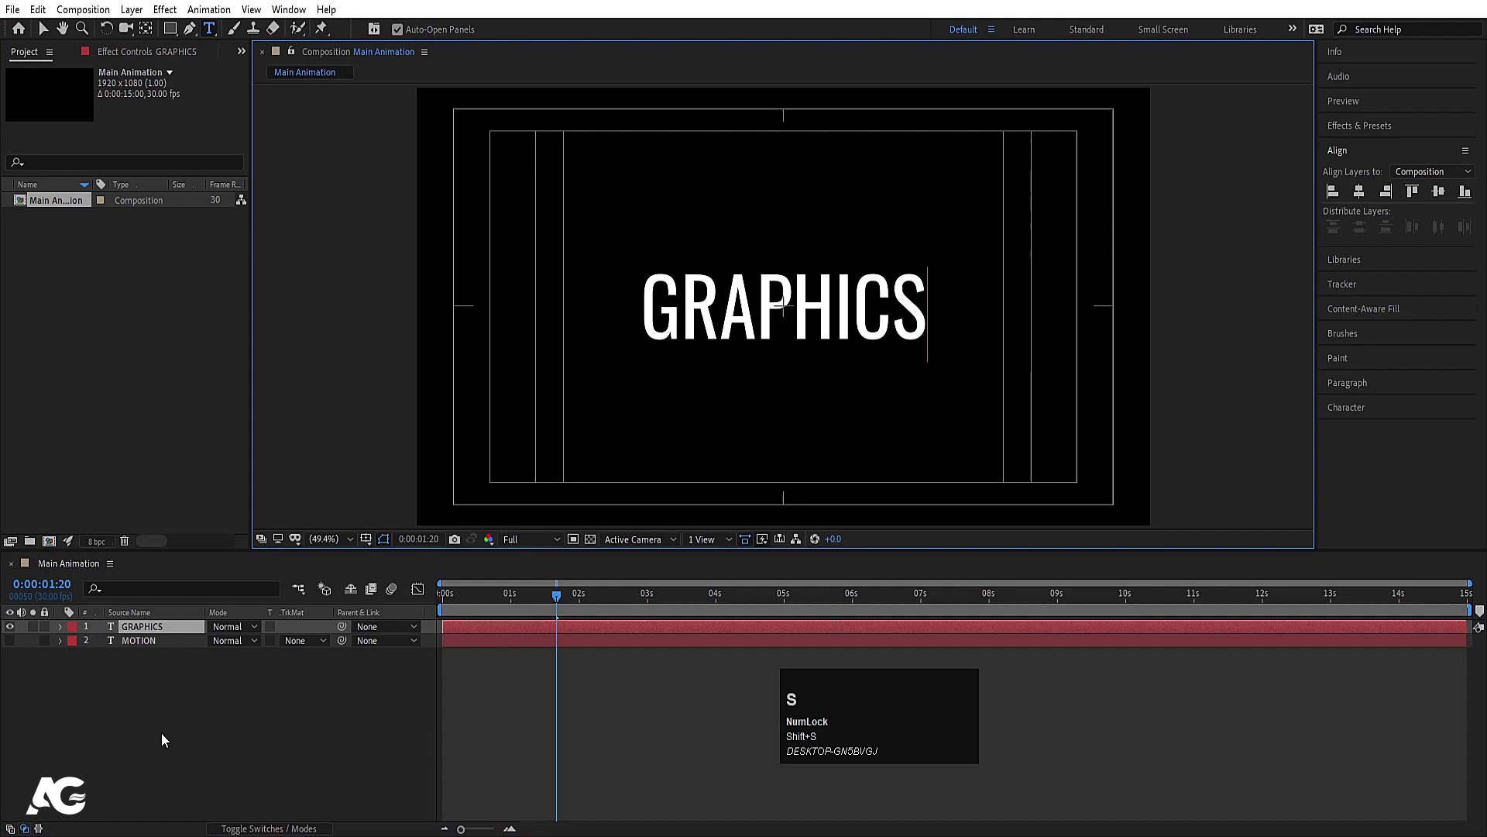
left_click(203, 717)
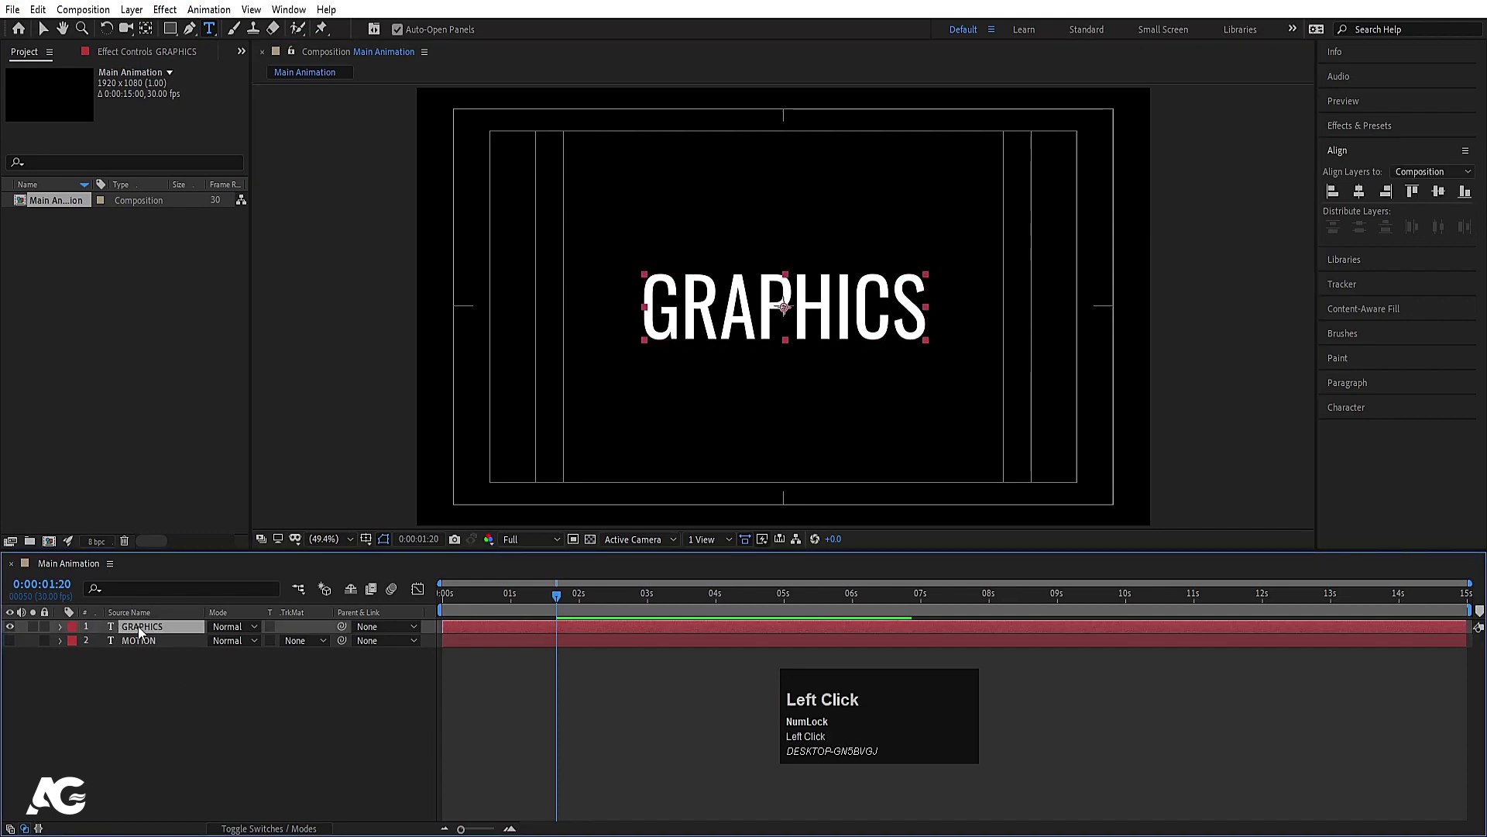
key("ctrl+alt+Home")
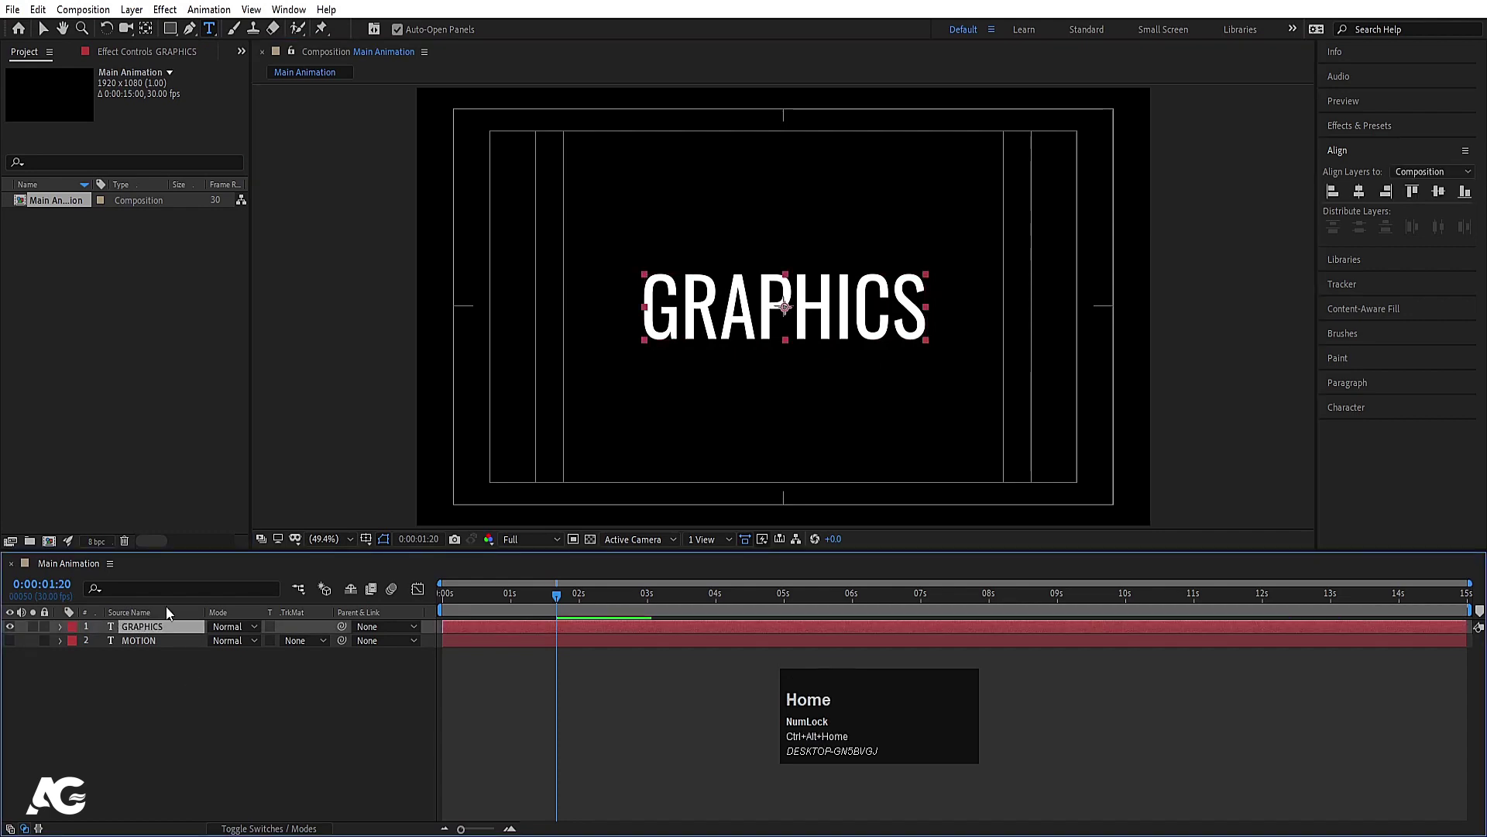
left_click(1368, 186)
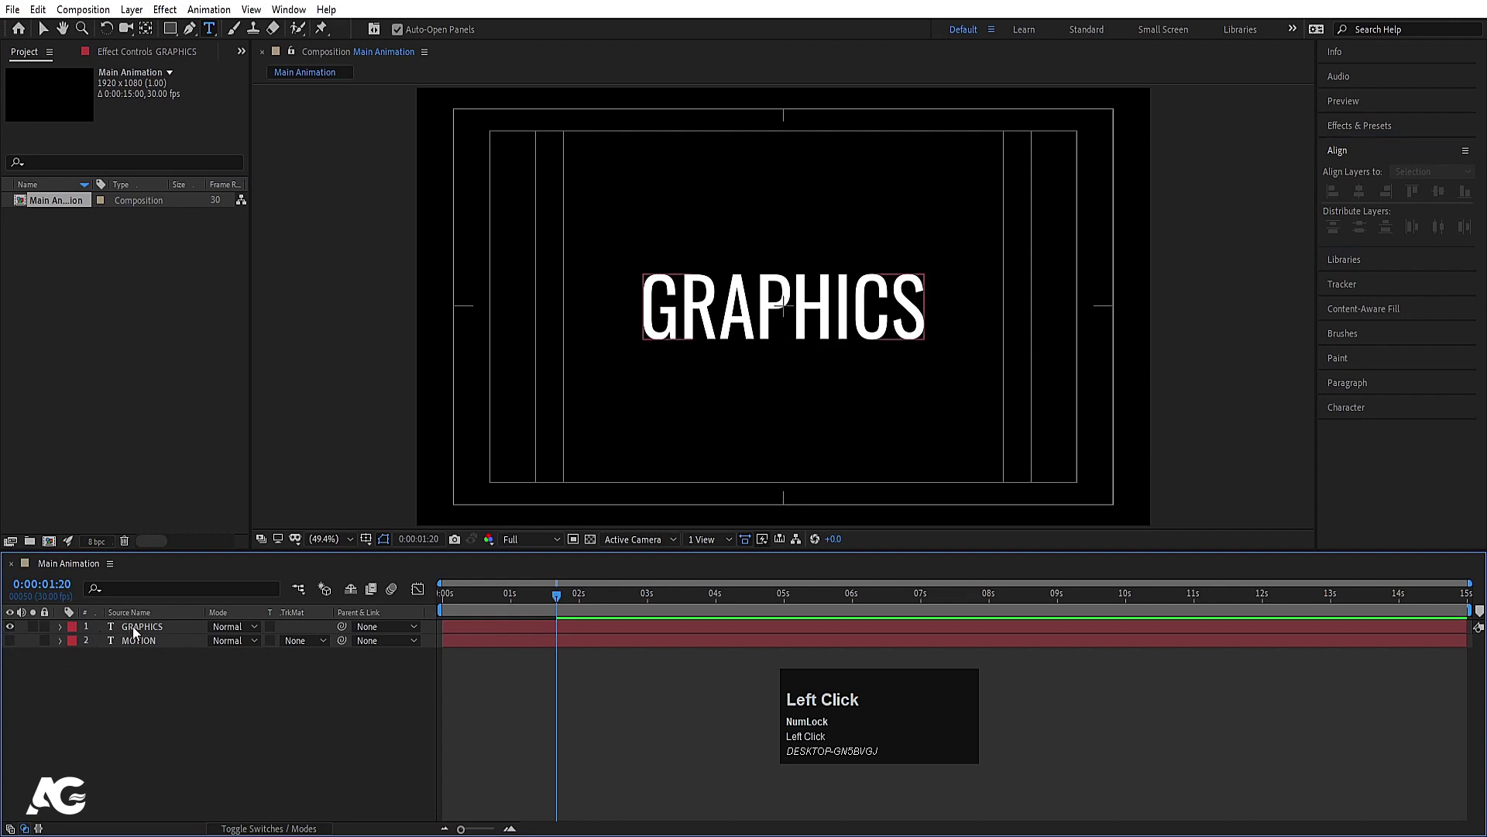
Step: Duplicate again, retype the copy as TEMPLATE and centre it in the composition
key("ctrl+d")
left_click(15, 647)
key("ctrl+a")
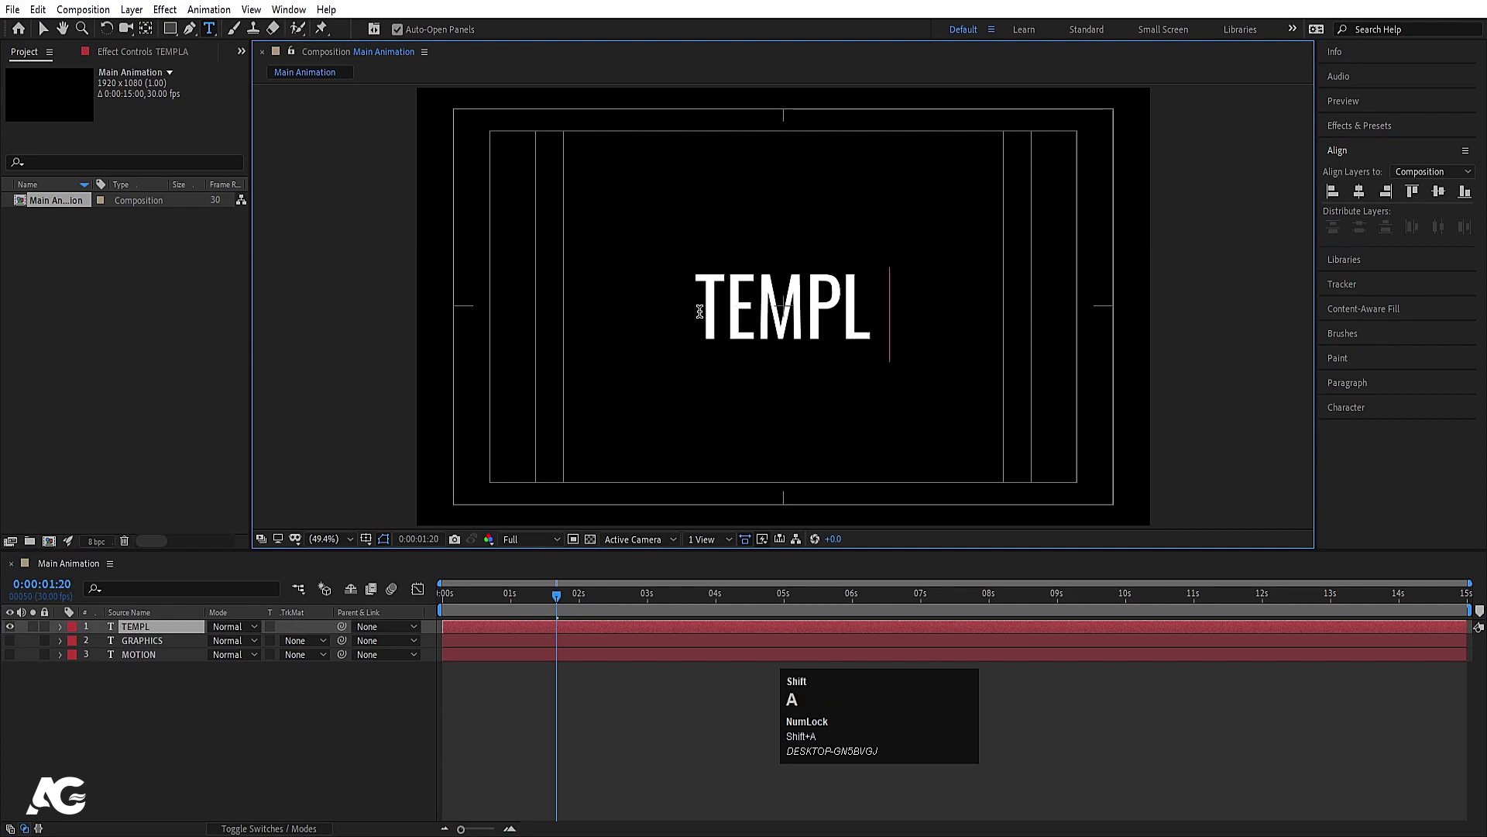
left_click(221, 716)
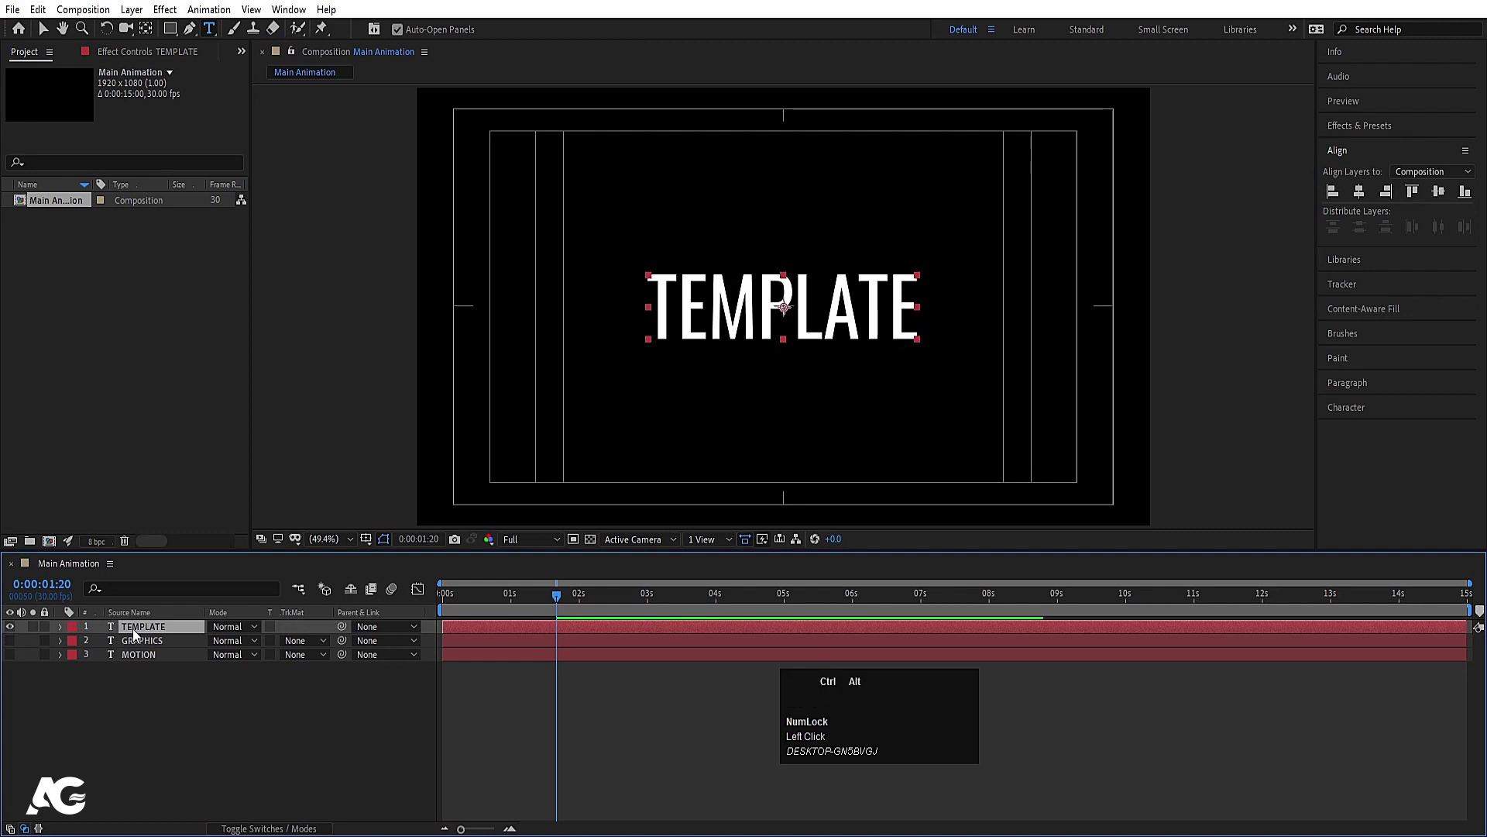
key("ctrl+alt+Home")
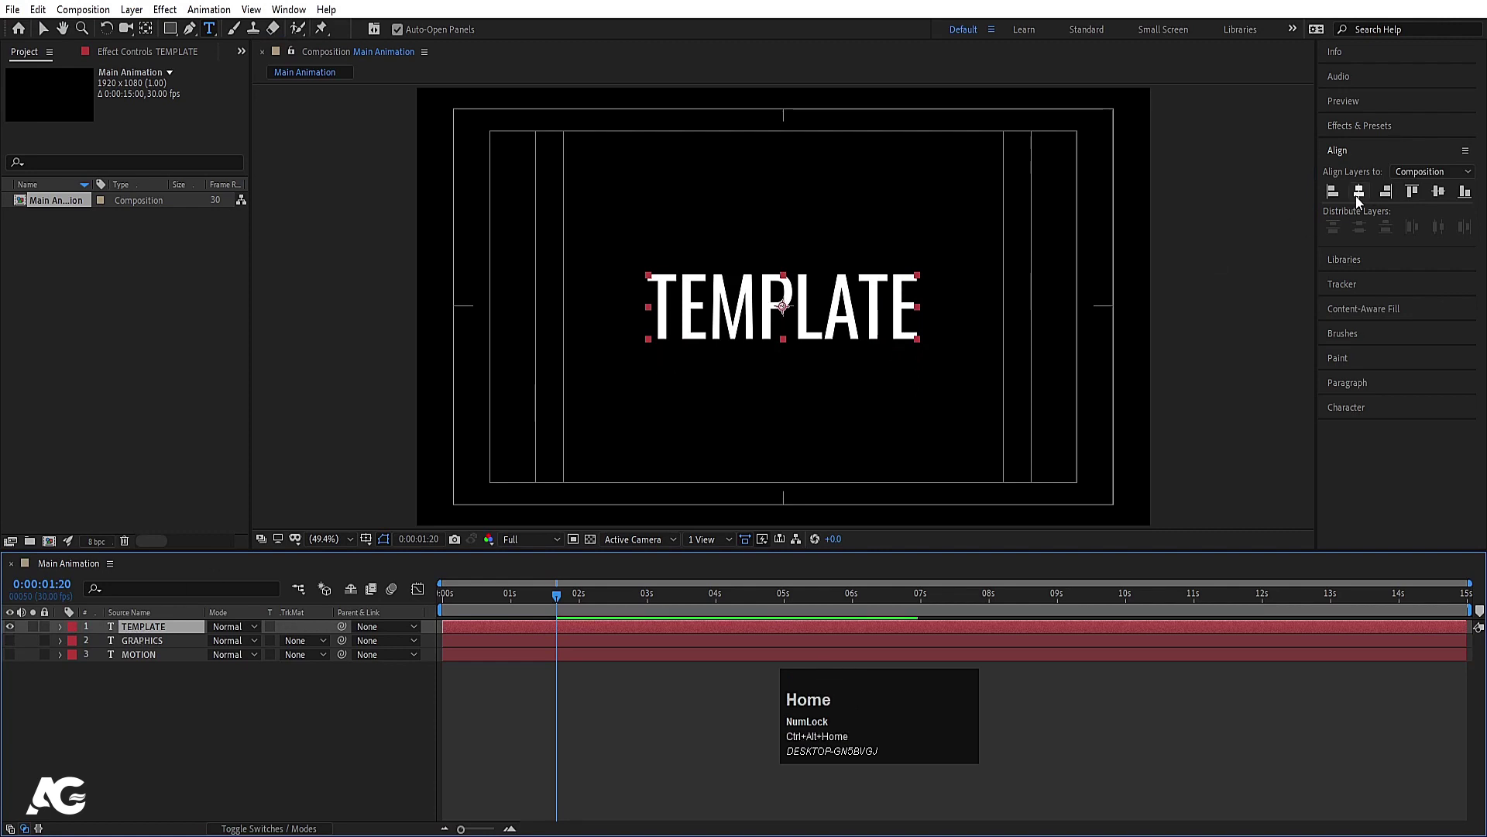
left_click(1367, 193)
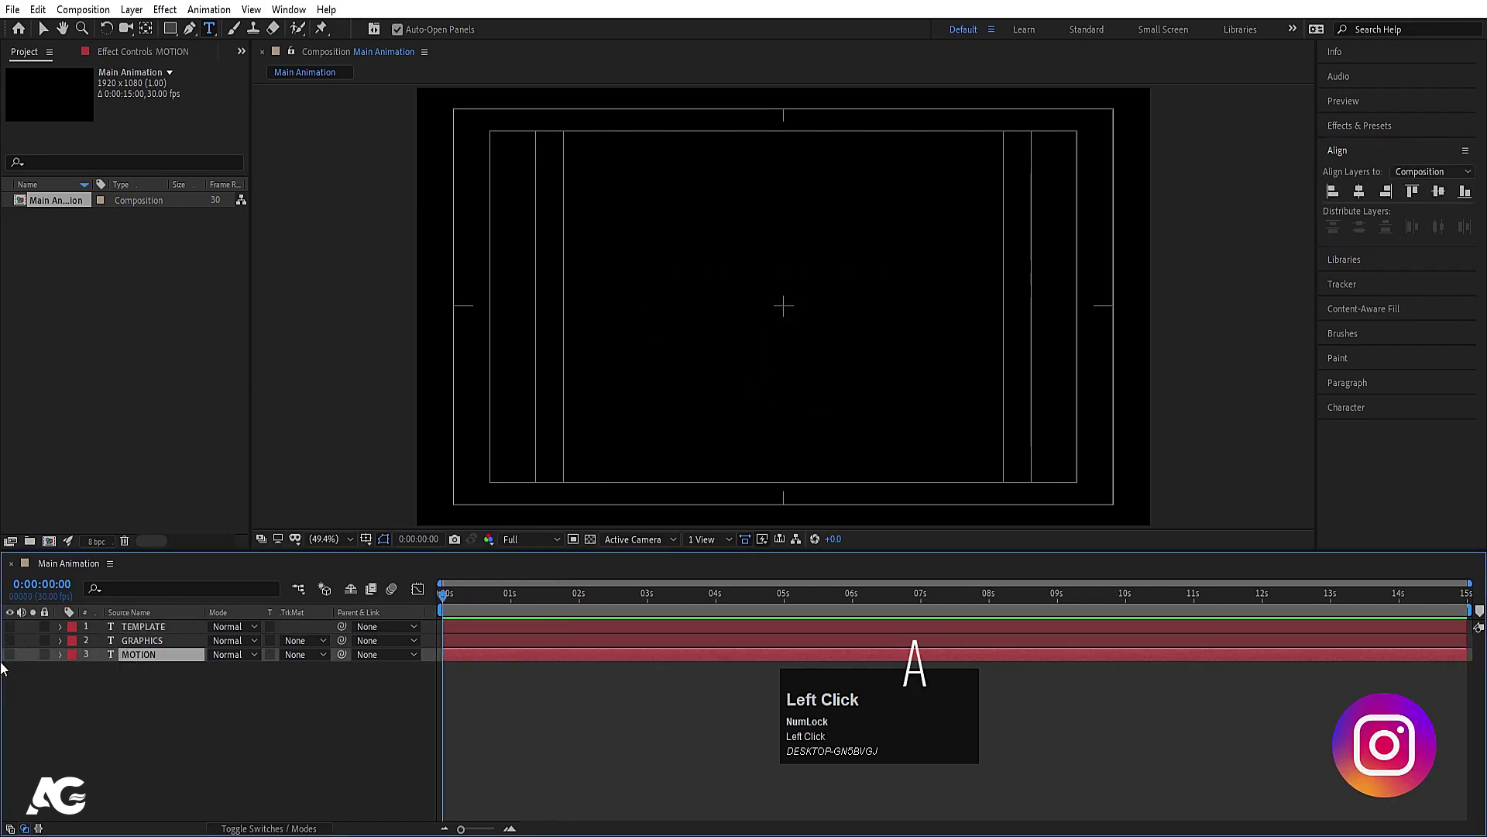
Step: Preview MOTION, then draw a rectangle mask over the top half of the word
key("space")
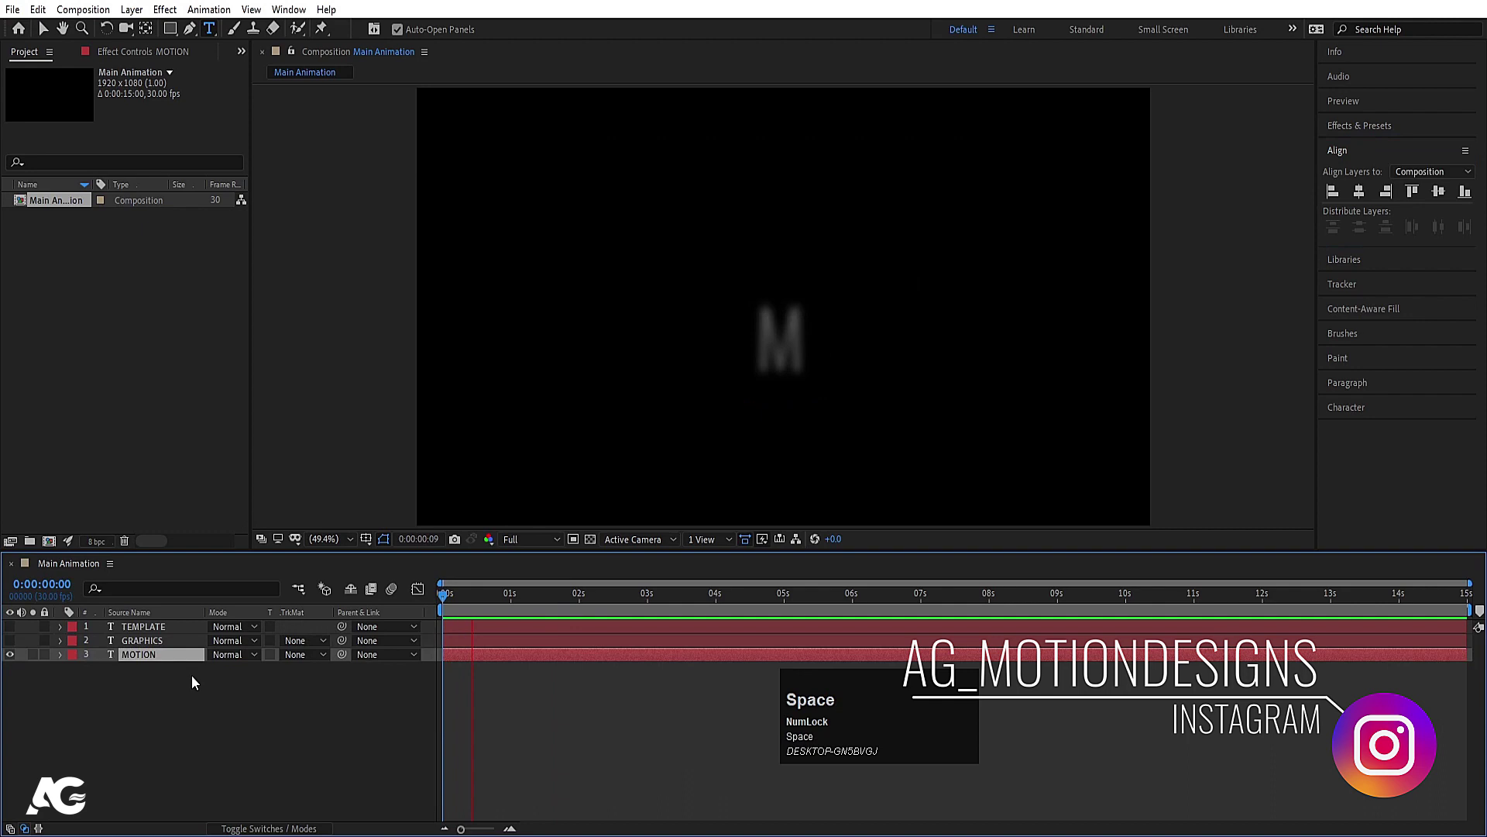
key("space")
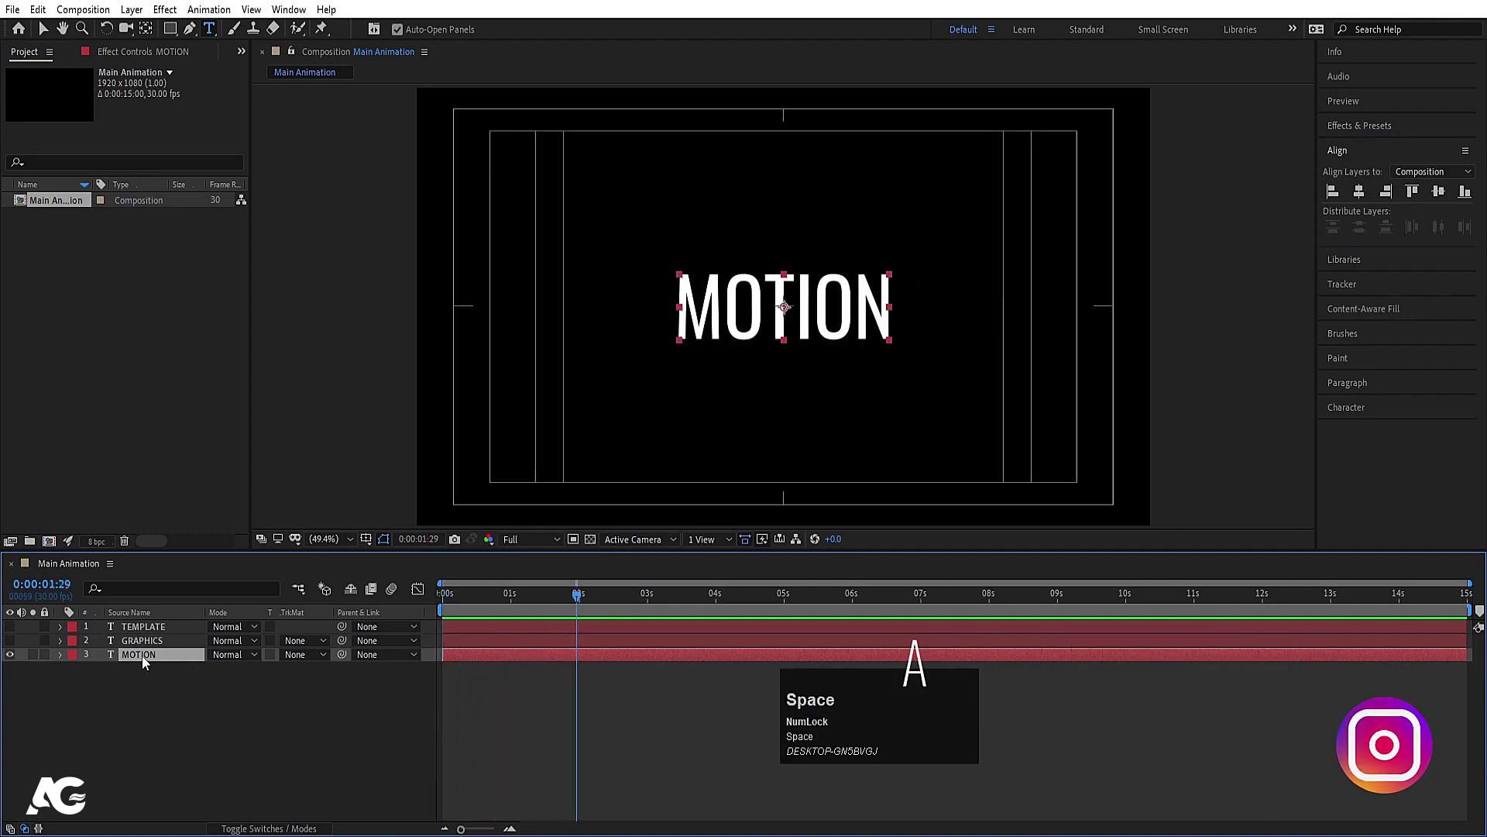
left_click(148, 660)
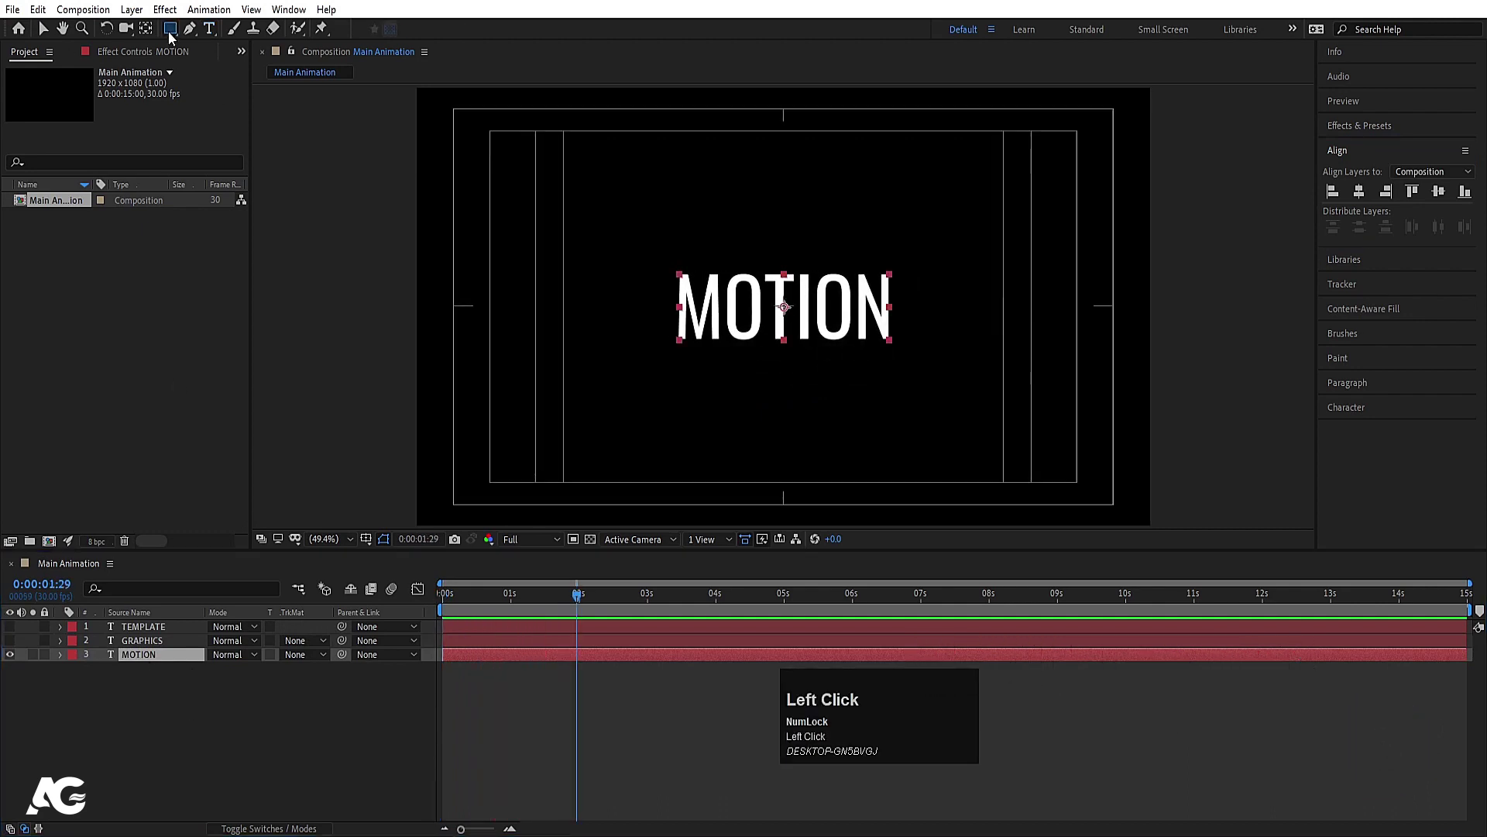
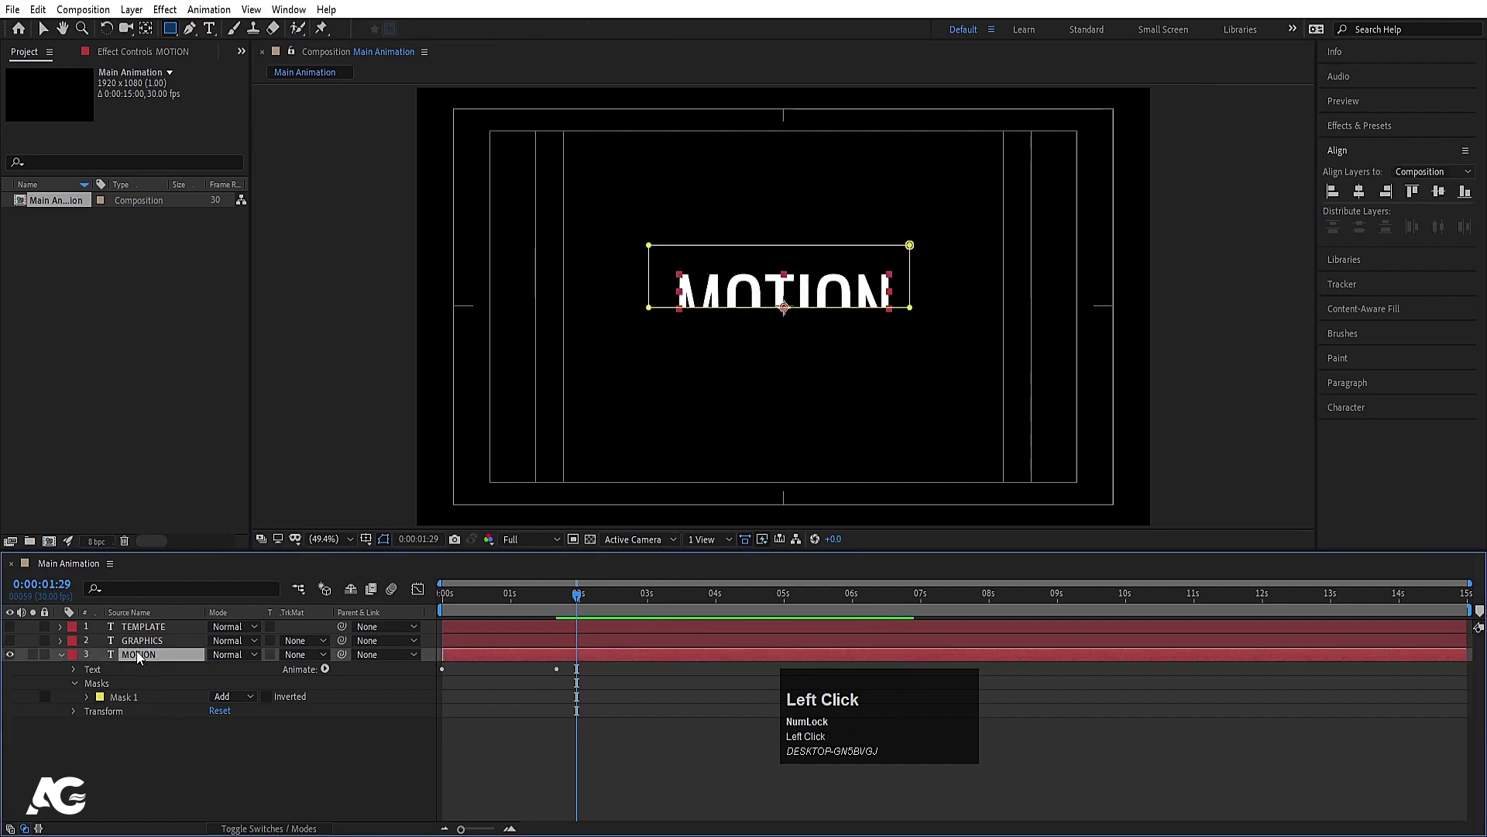
Step: Duplicate the masked layer as MOTION 2, invert its mask and select both halves
key("ctrl+d")
key("m")
left_click(276, 676)
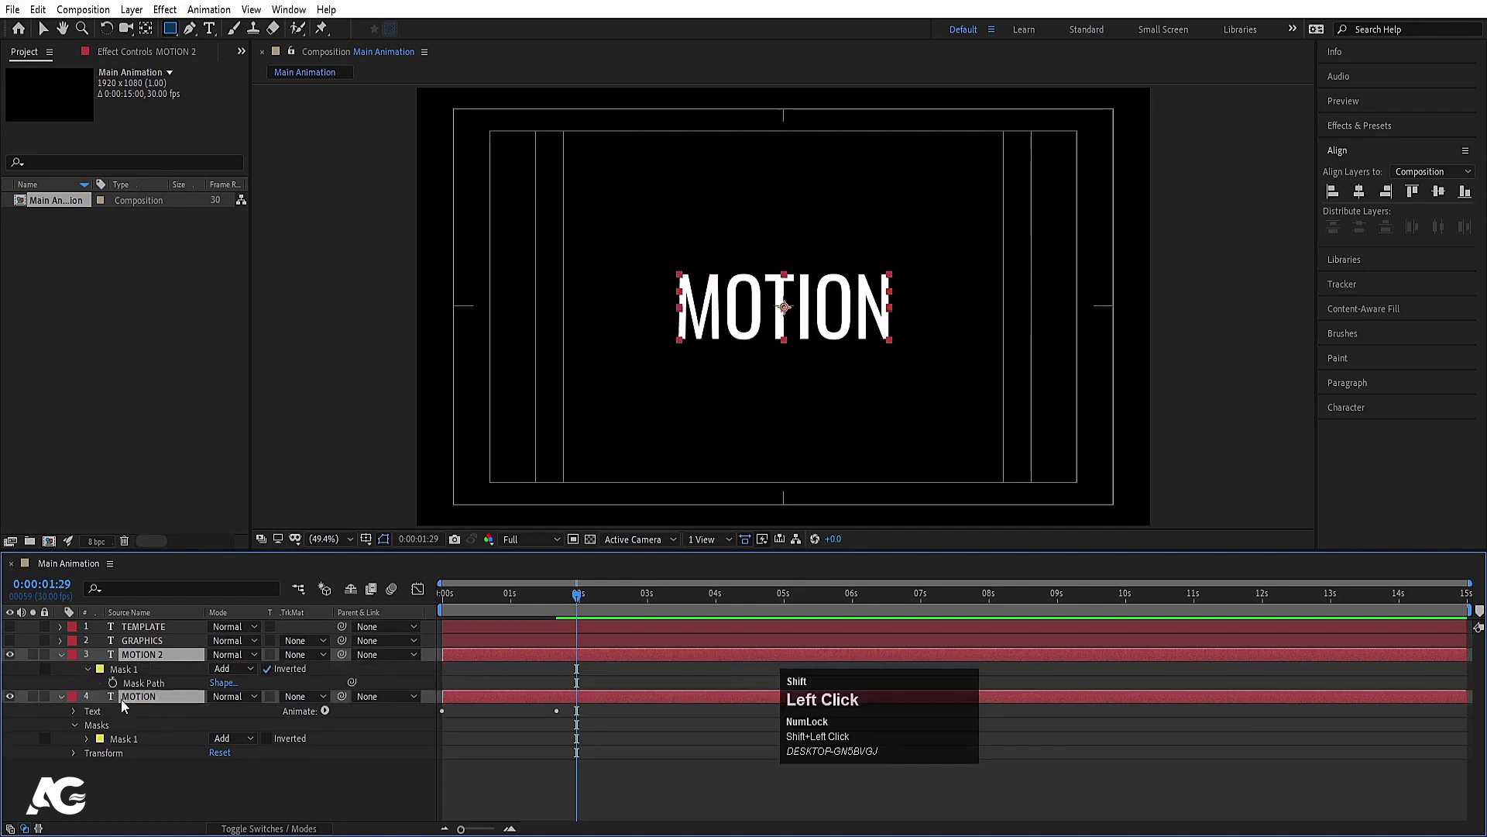
key("p")
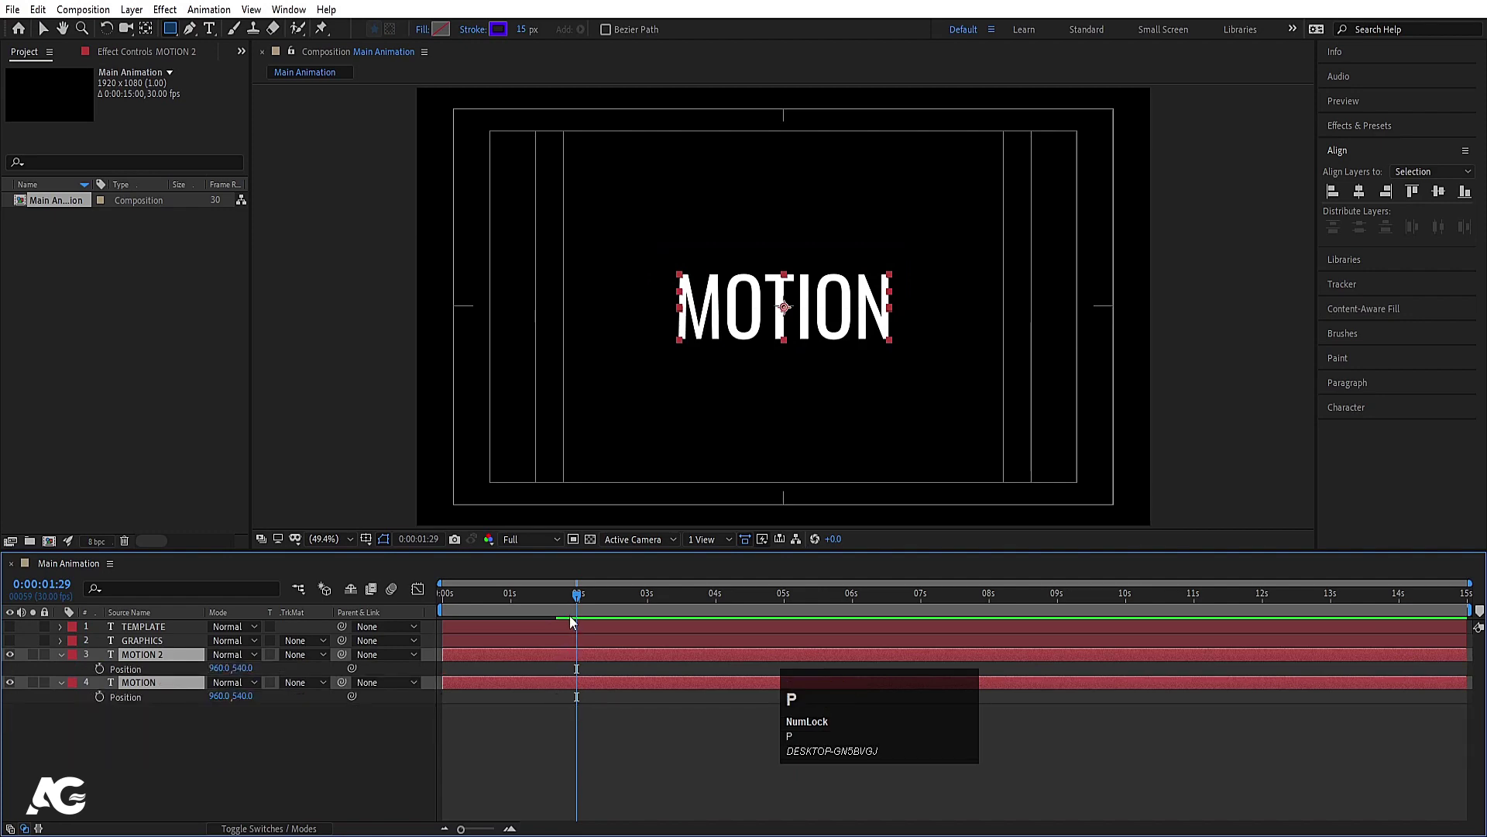
left_click(569, 605)
Step: Keyframe Position on both halves at 1:20 and slide MOTION 2 downward at 3 seconds
key("u")
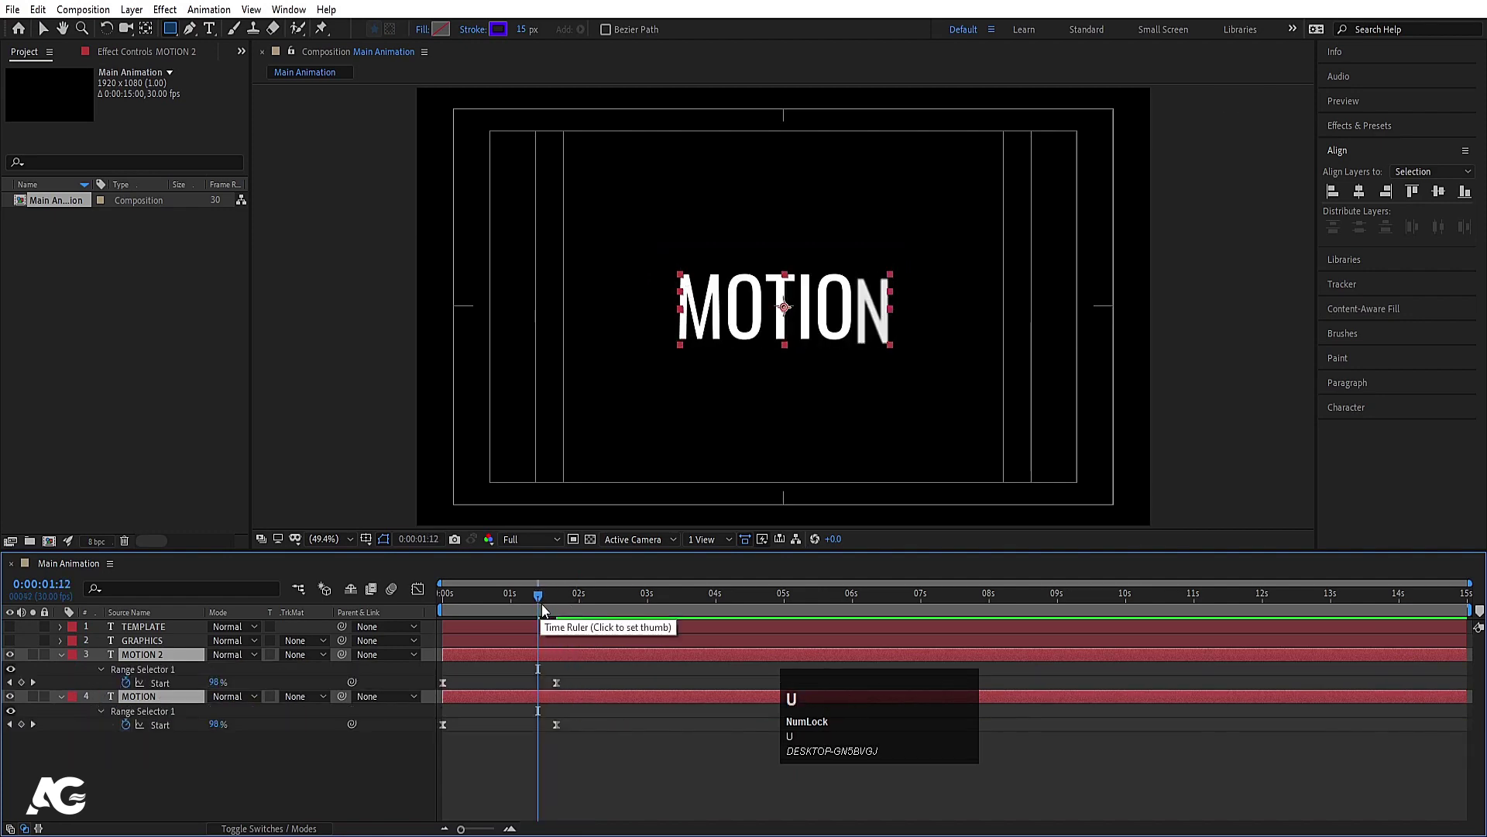
key("k")
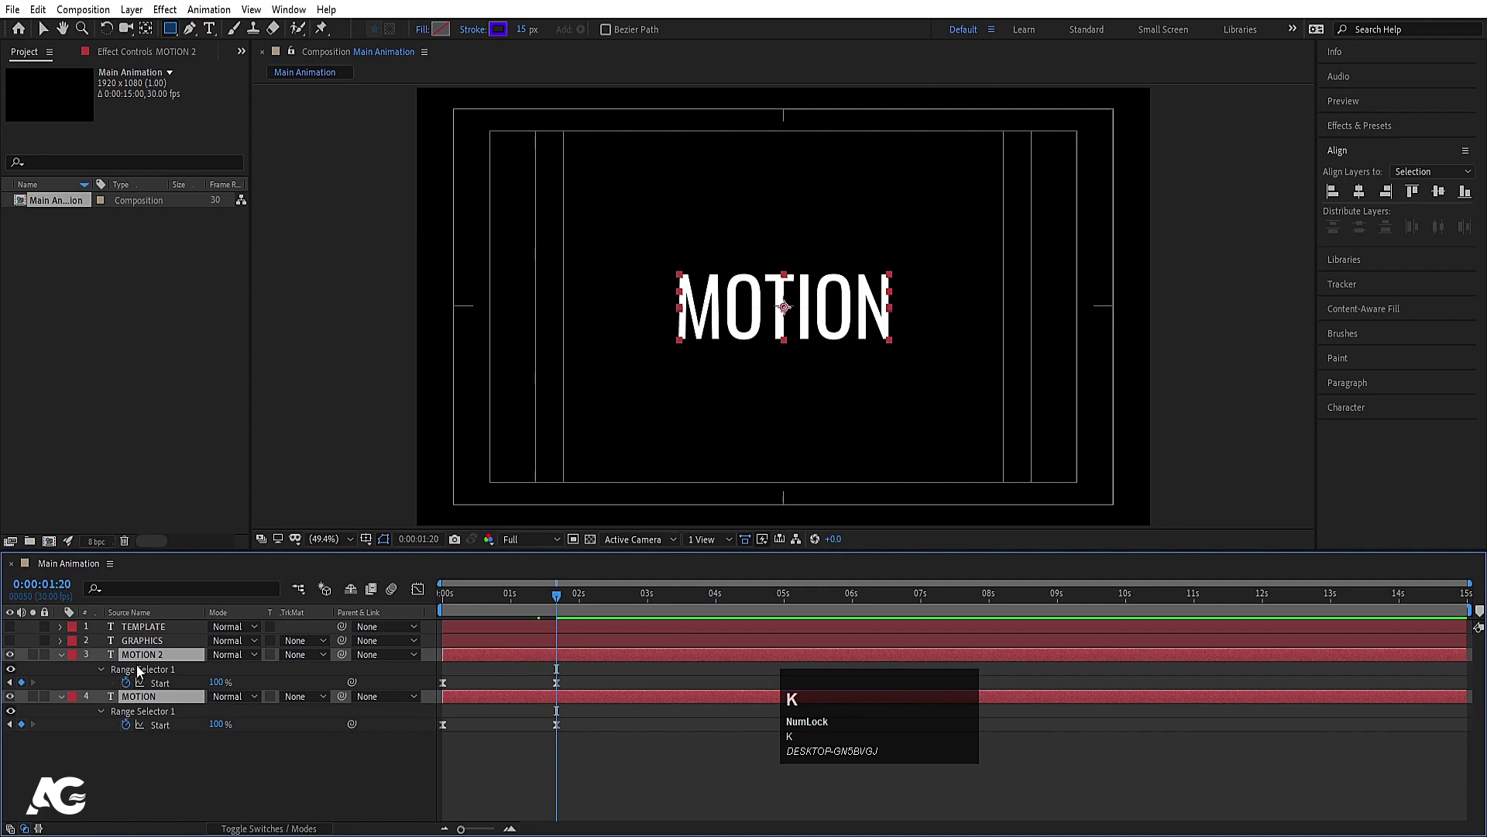
key("p")
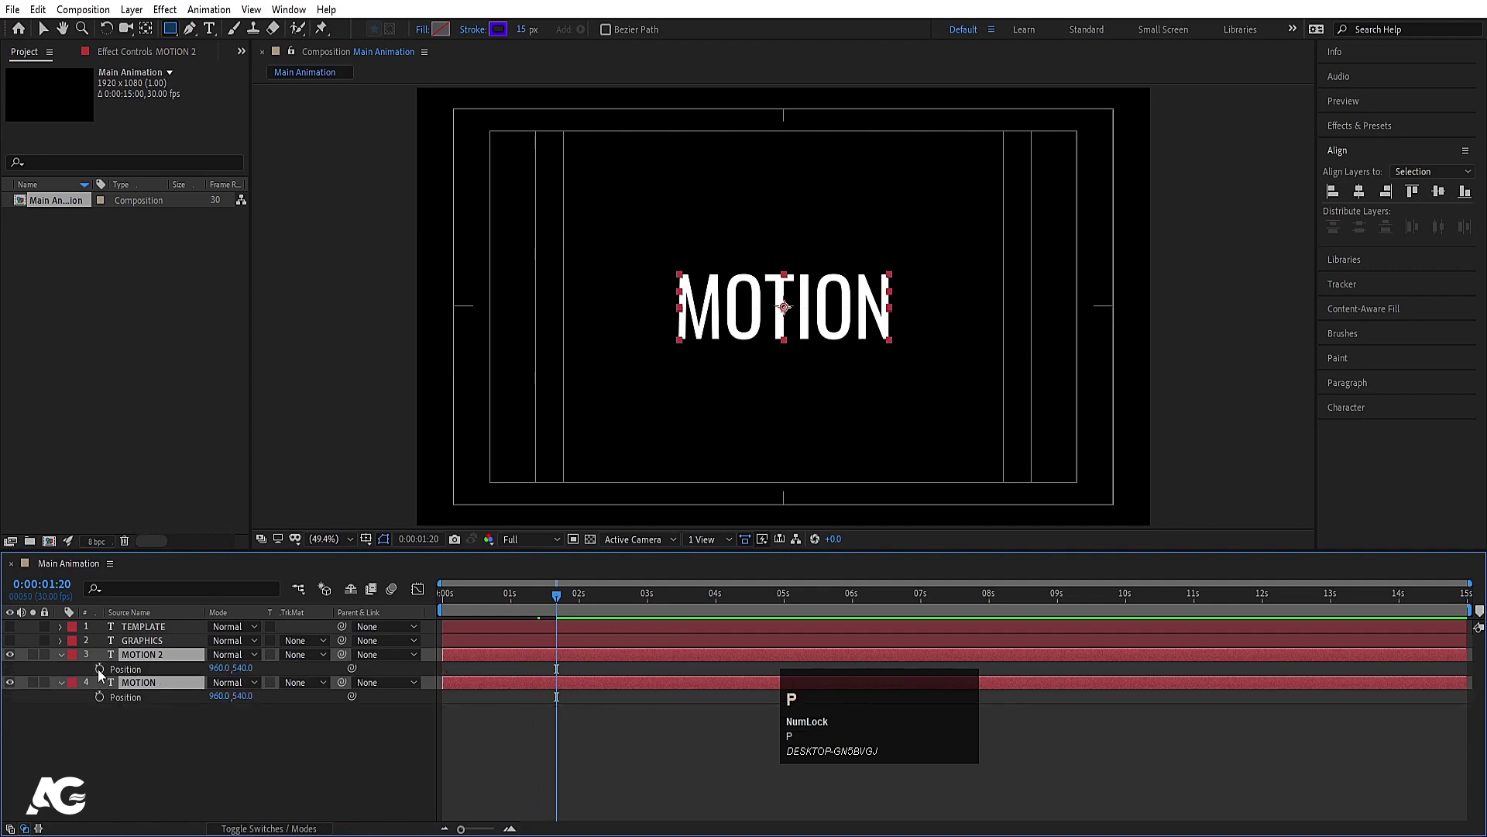
left_click_drag(104, 673, 16, 644)
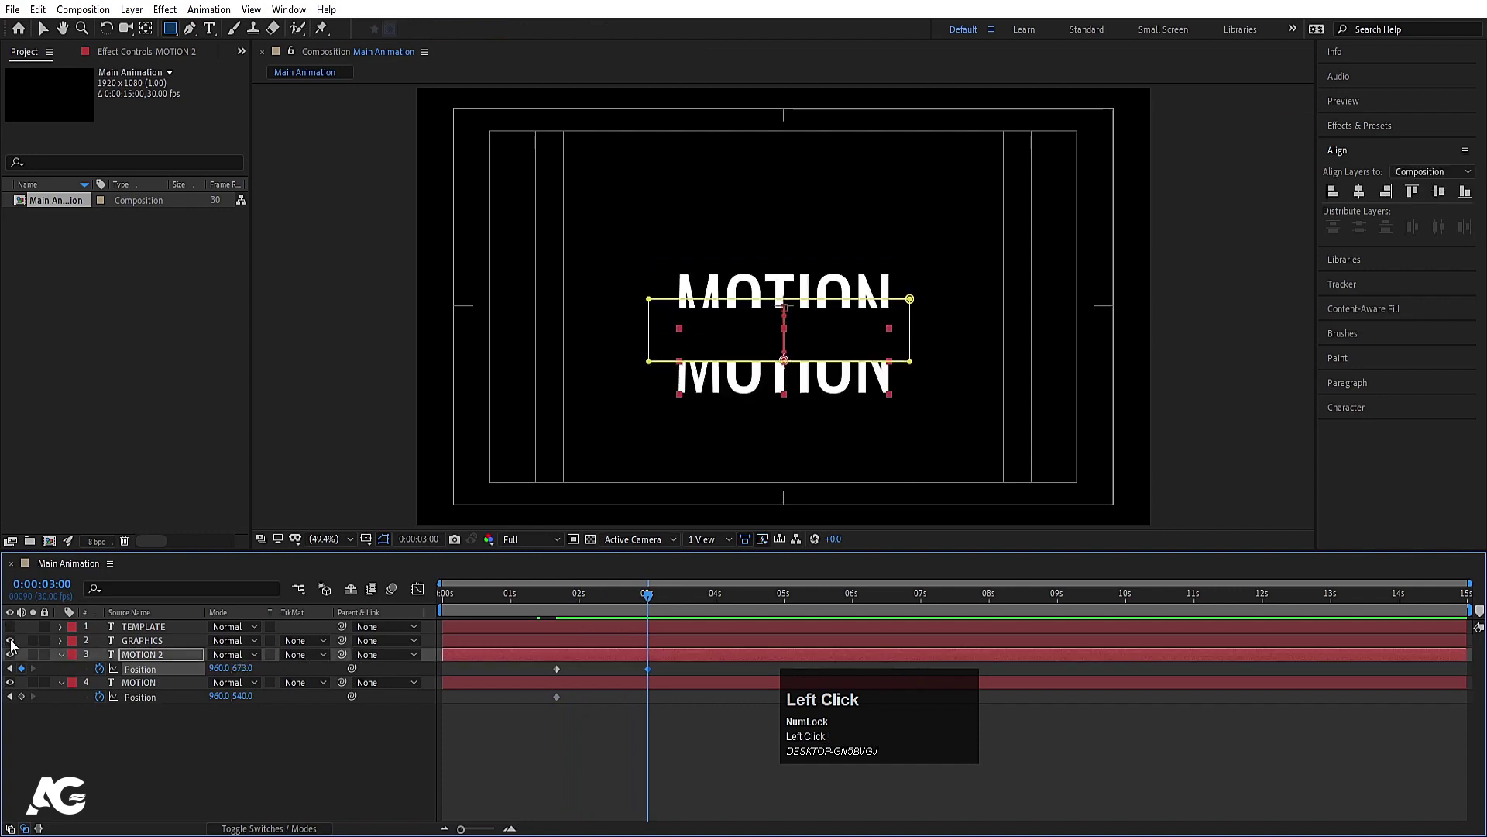
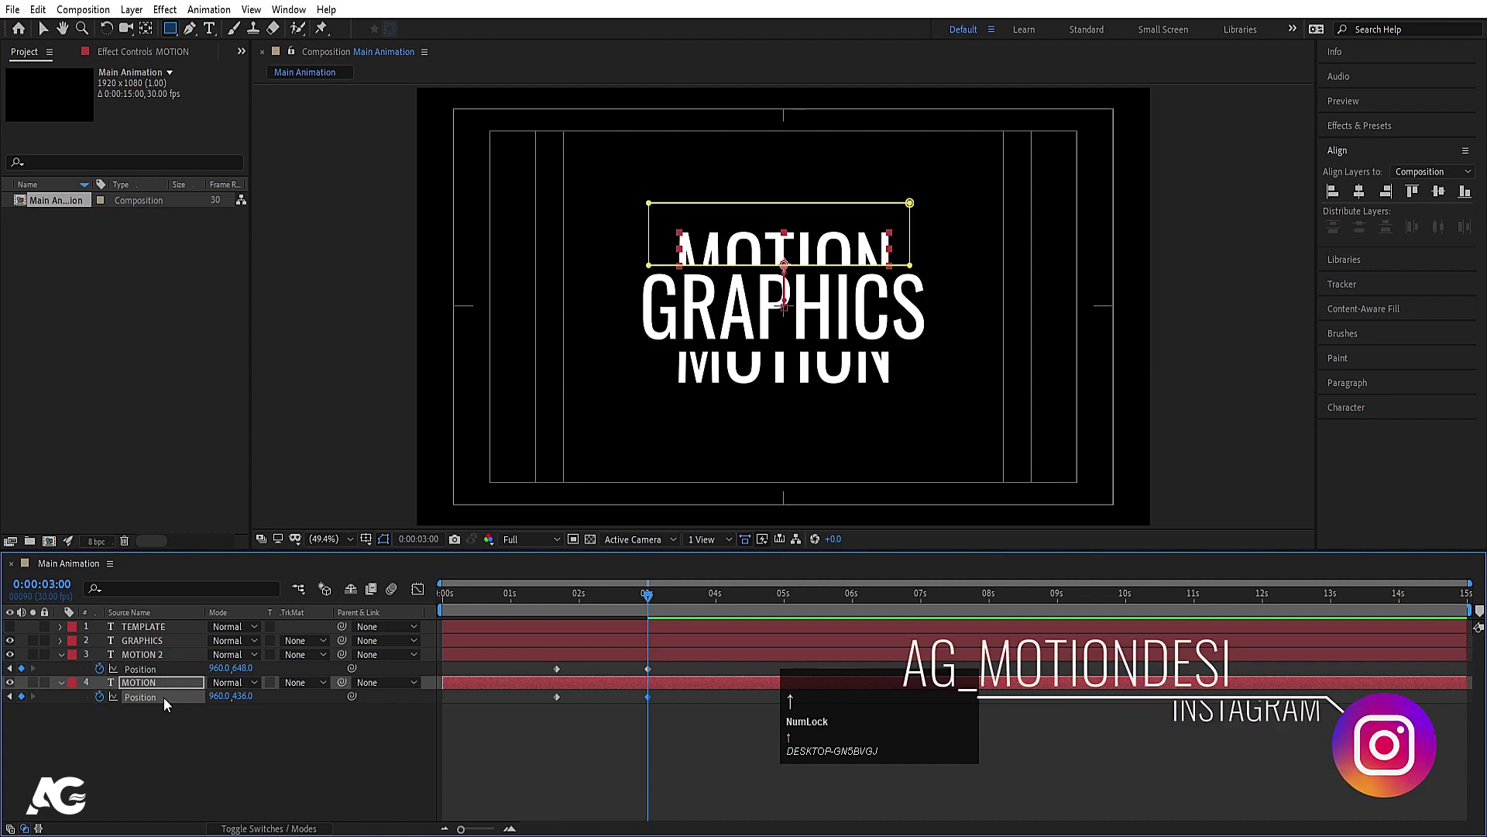
Step: Move the MOTION half upward at 3 seconds and ease the Position keyframes
left_click(603, 756)
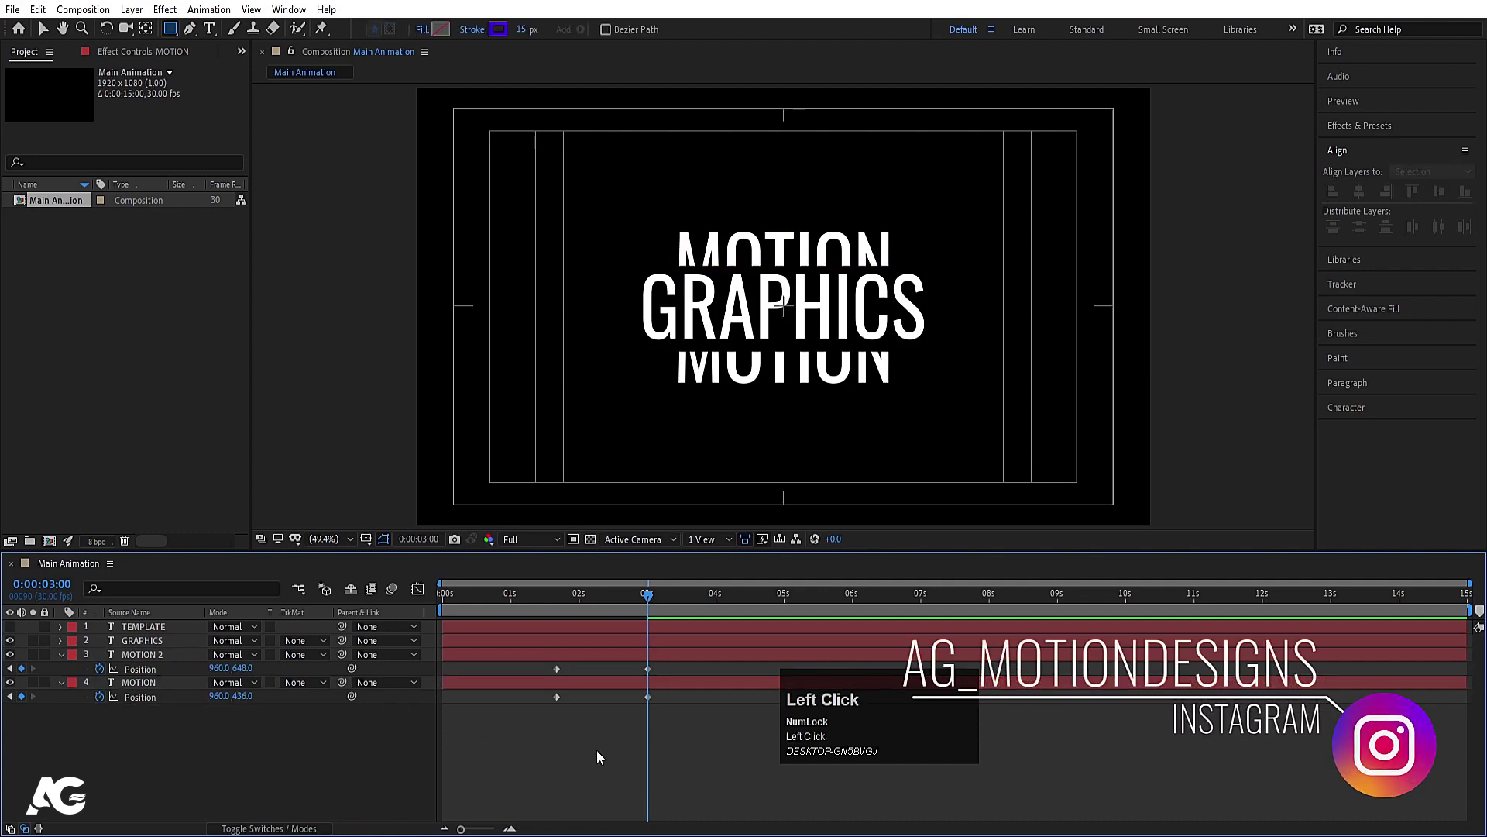
key("j")
left_click_drag(16, 646, 509, 618)
key("F9")
left_click(159, 782)
Step: Collapse the layer properties, toggle GRAPHICS visibility and return to the timeline start
key("u")
key("u")
left_click(508, 598)
key("space")
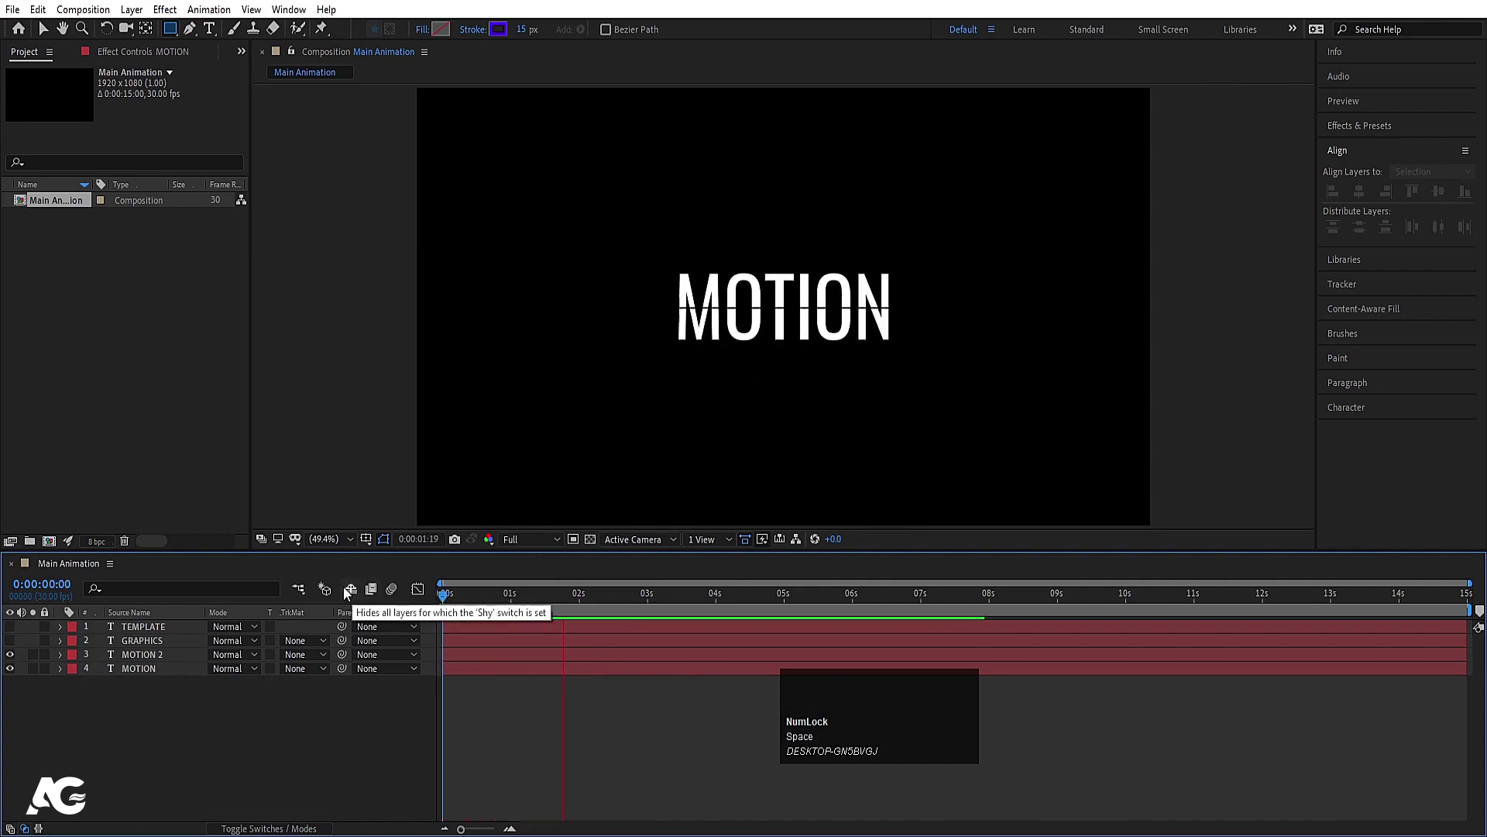
Step: Preview the split, then draw a large blue ellipse as Shape Layer 1 and centre it
key("space")
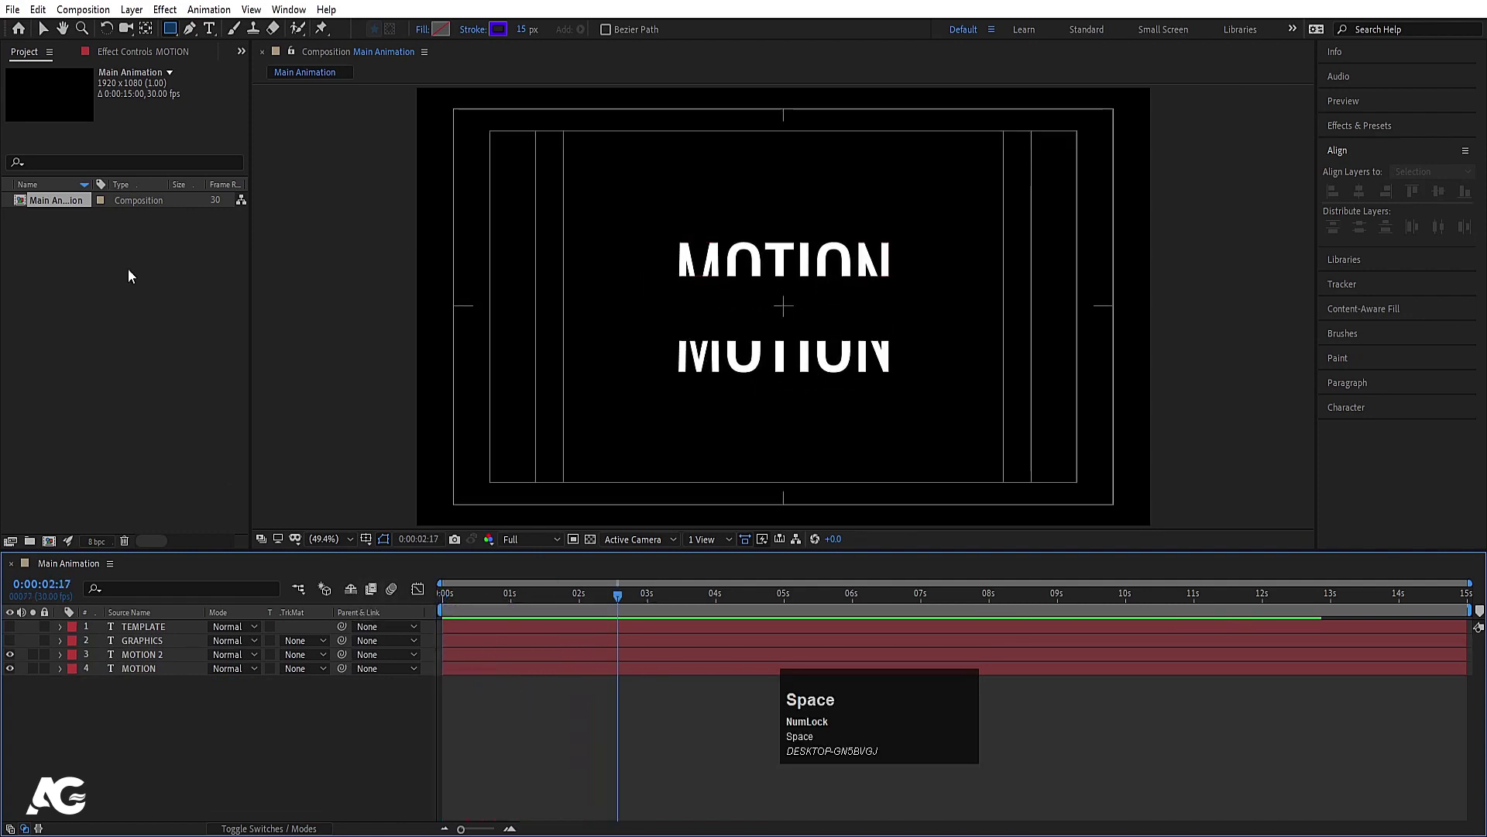
left_click_drag(176, 30, 875, 442)
key("ctrl+alt+Home")
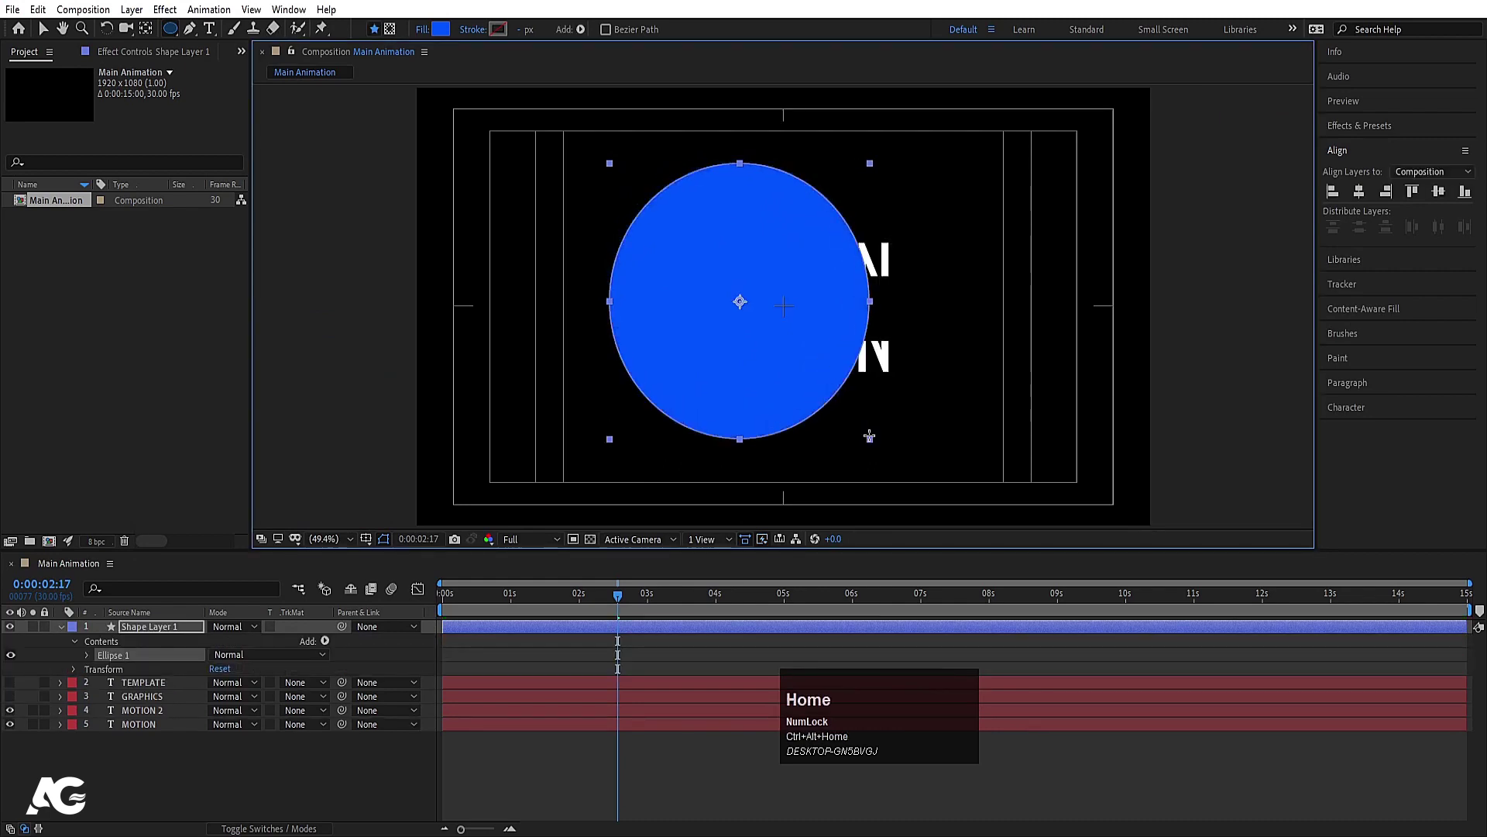
left_click(1369, 206)
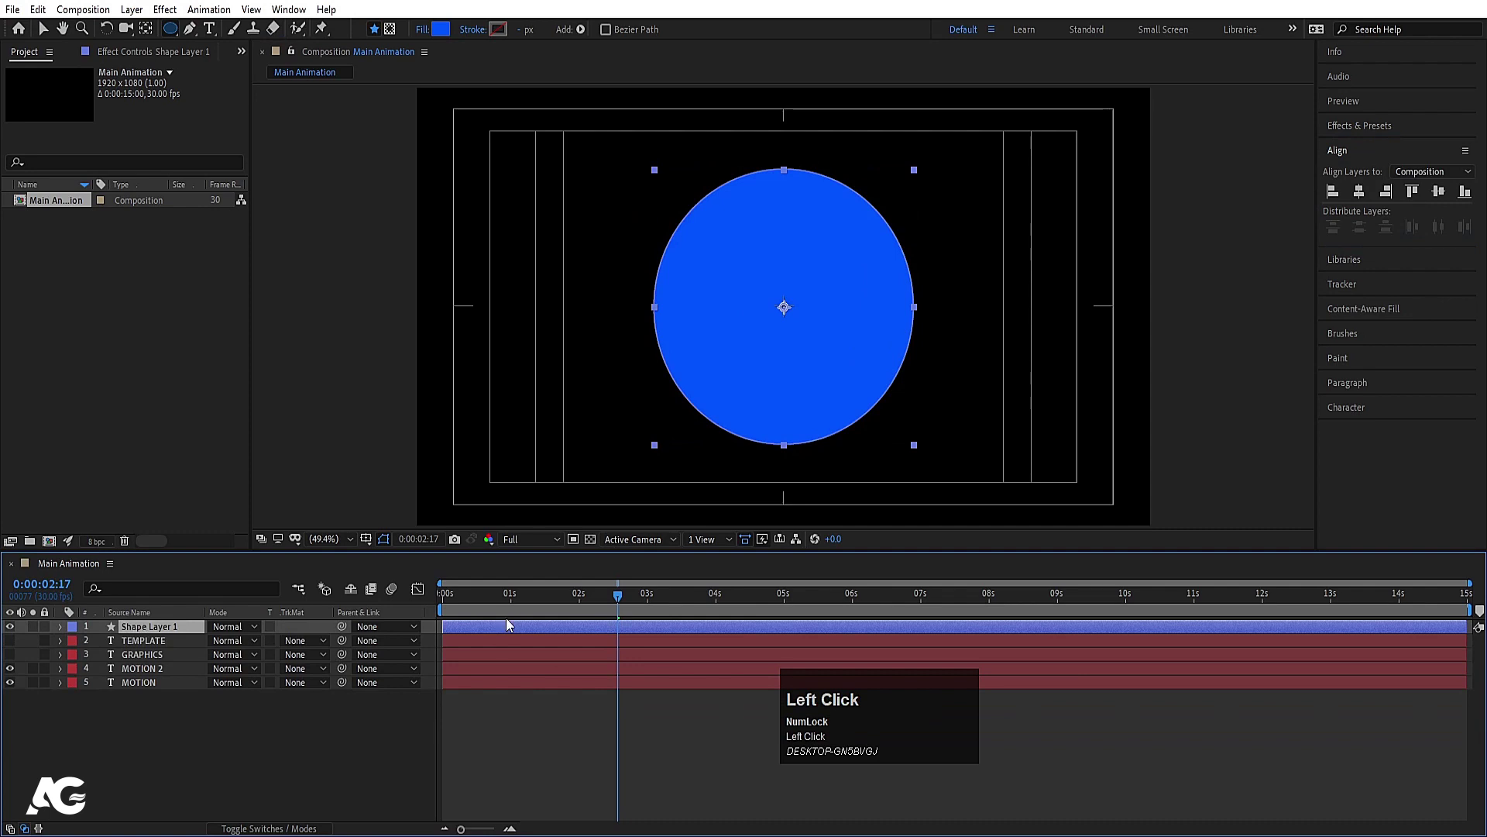
Step: Scrub between the 1:20 and 3:00 keyframes to check the MOTION halves slide apart
key("u")
left_click(545, 710)
key("u")
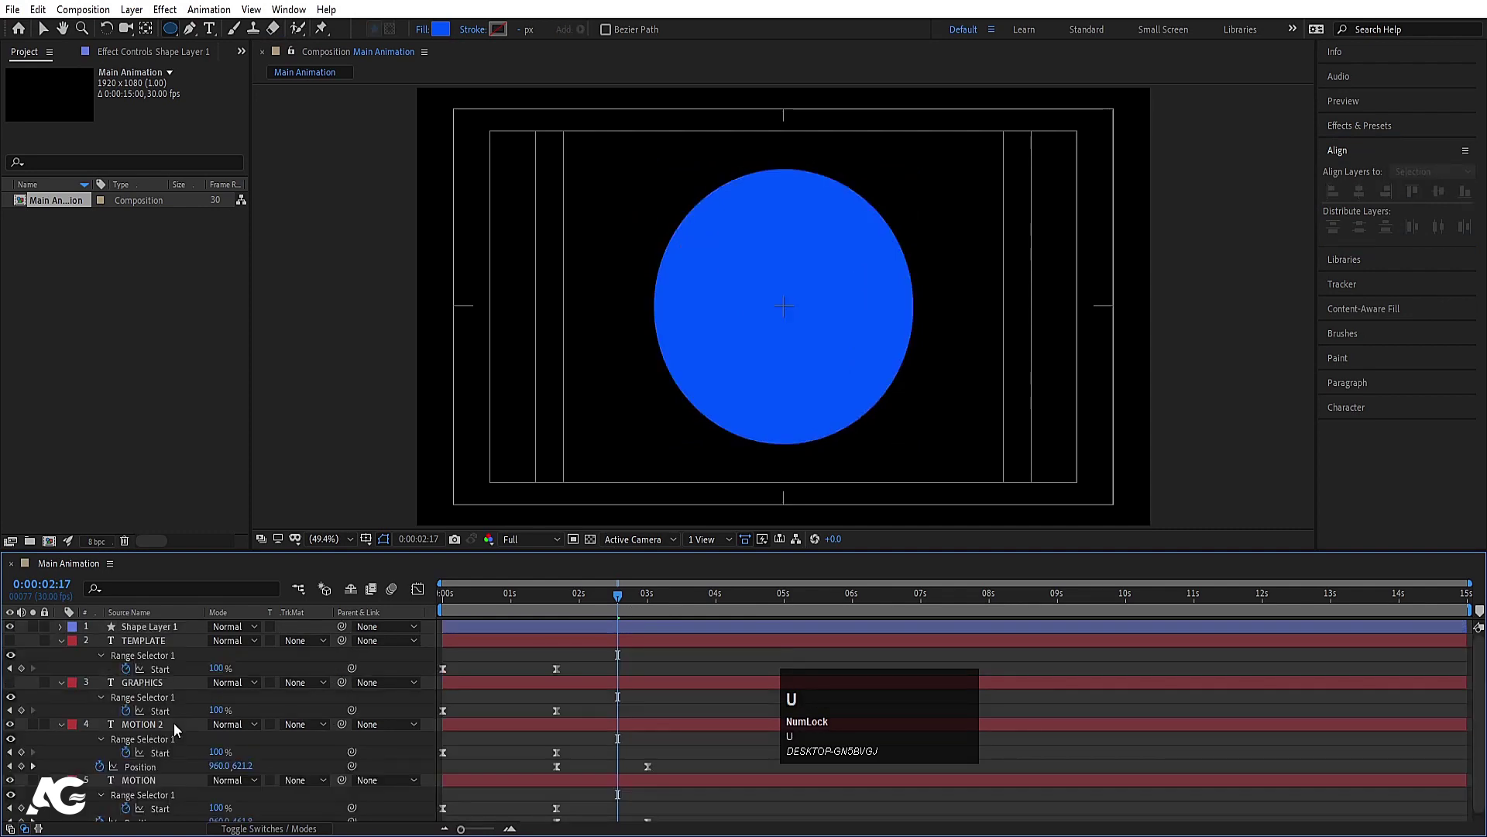
key("j")
scroll("down", 3)
key("k")
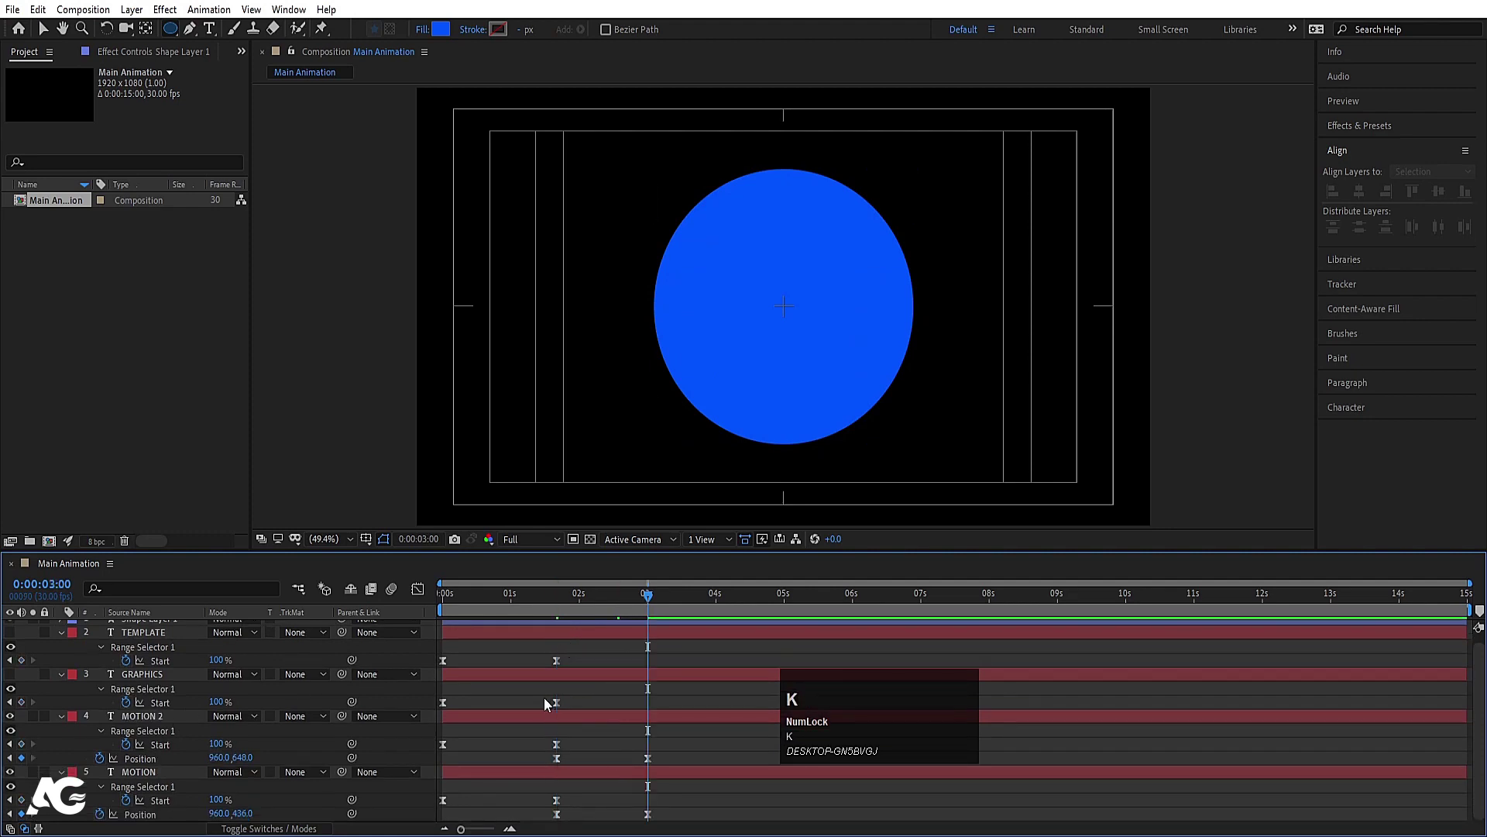
key("j")
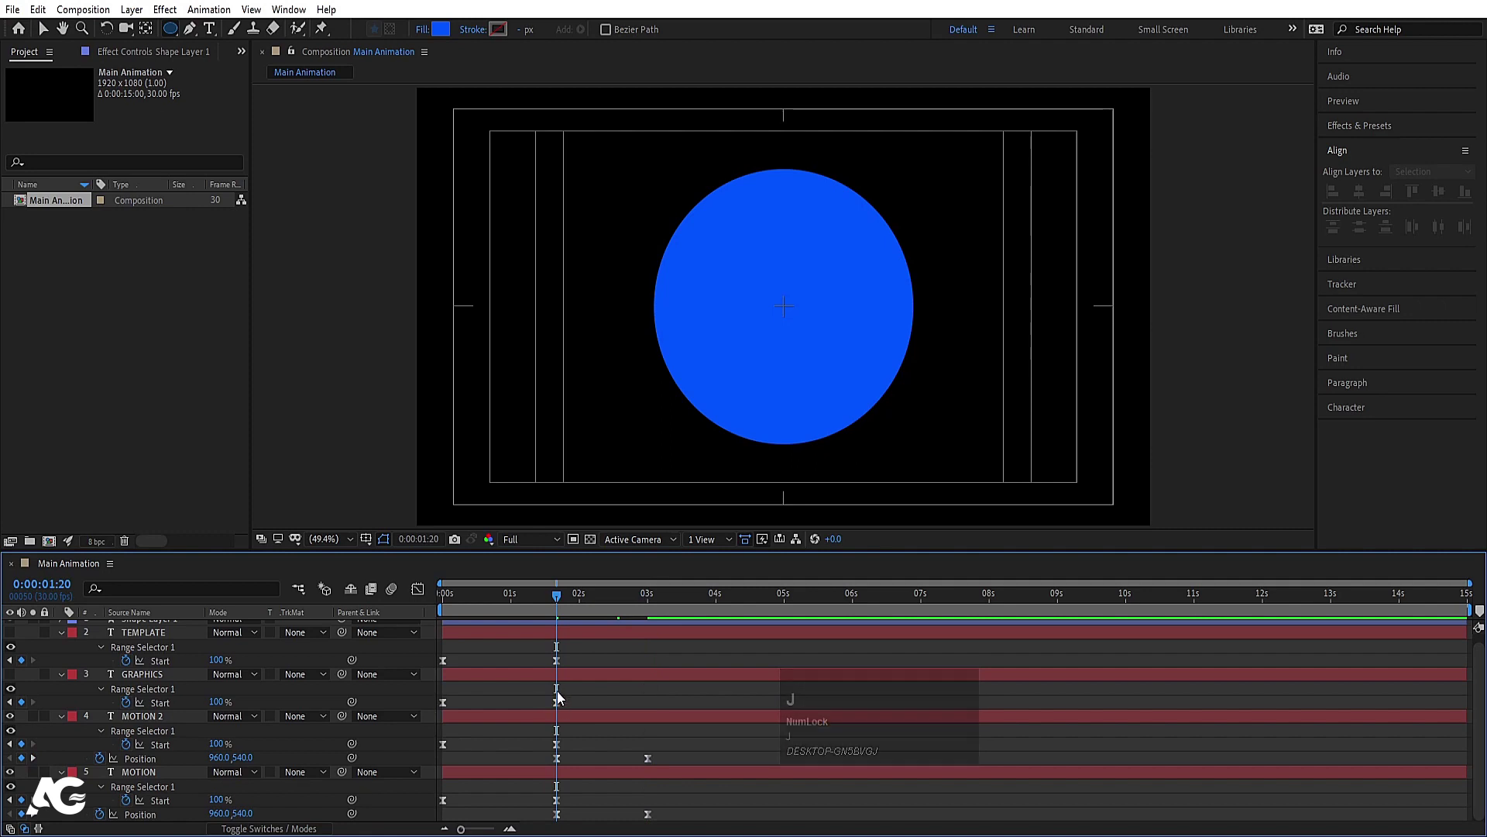
key("k")
key("j")
scroll("up", 3)
Step: Select the blue circle layer and reveal its Scale property
left_click(470, 631)
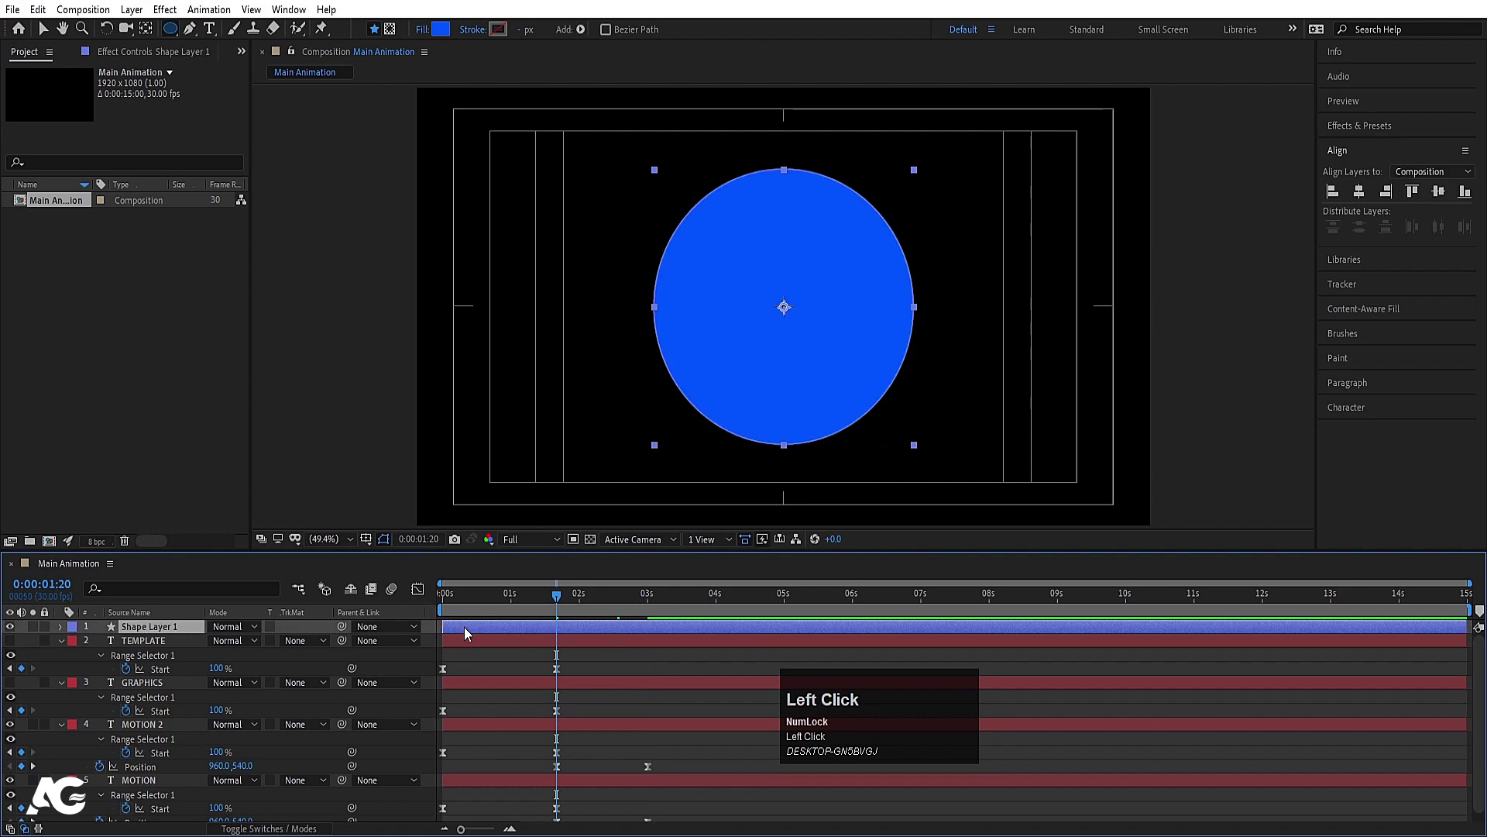
key("[")
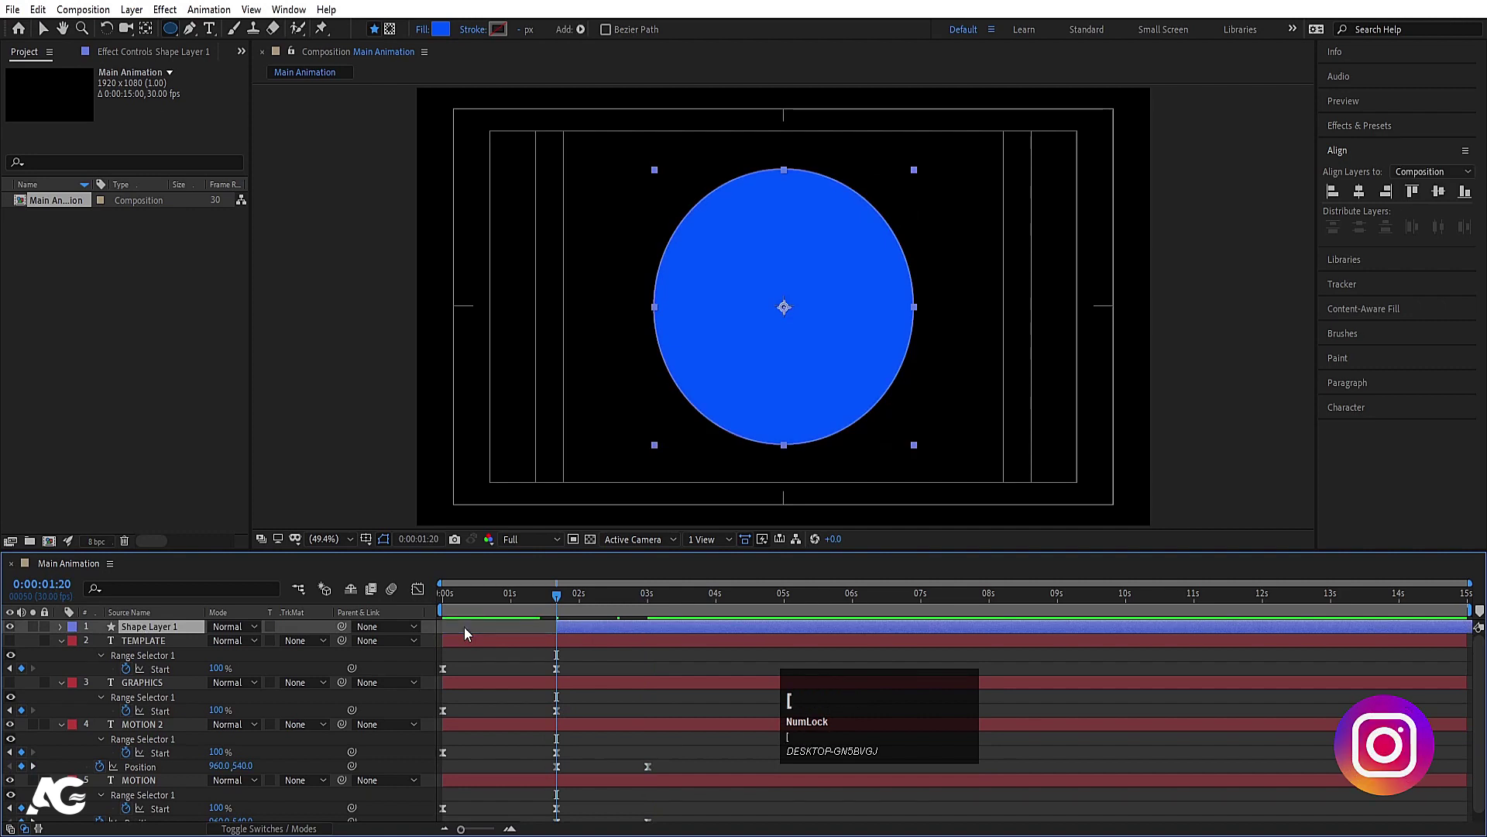
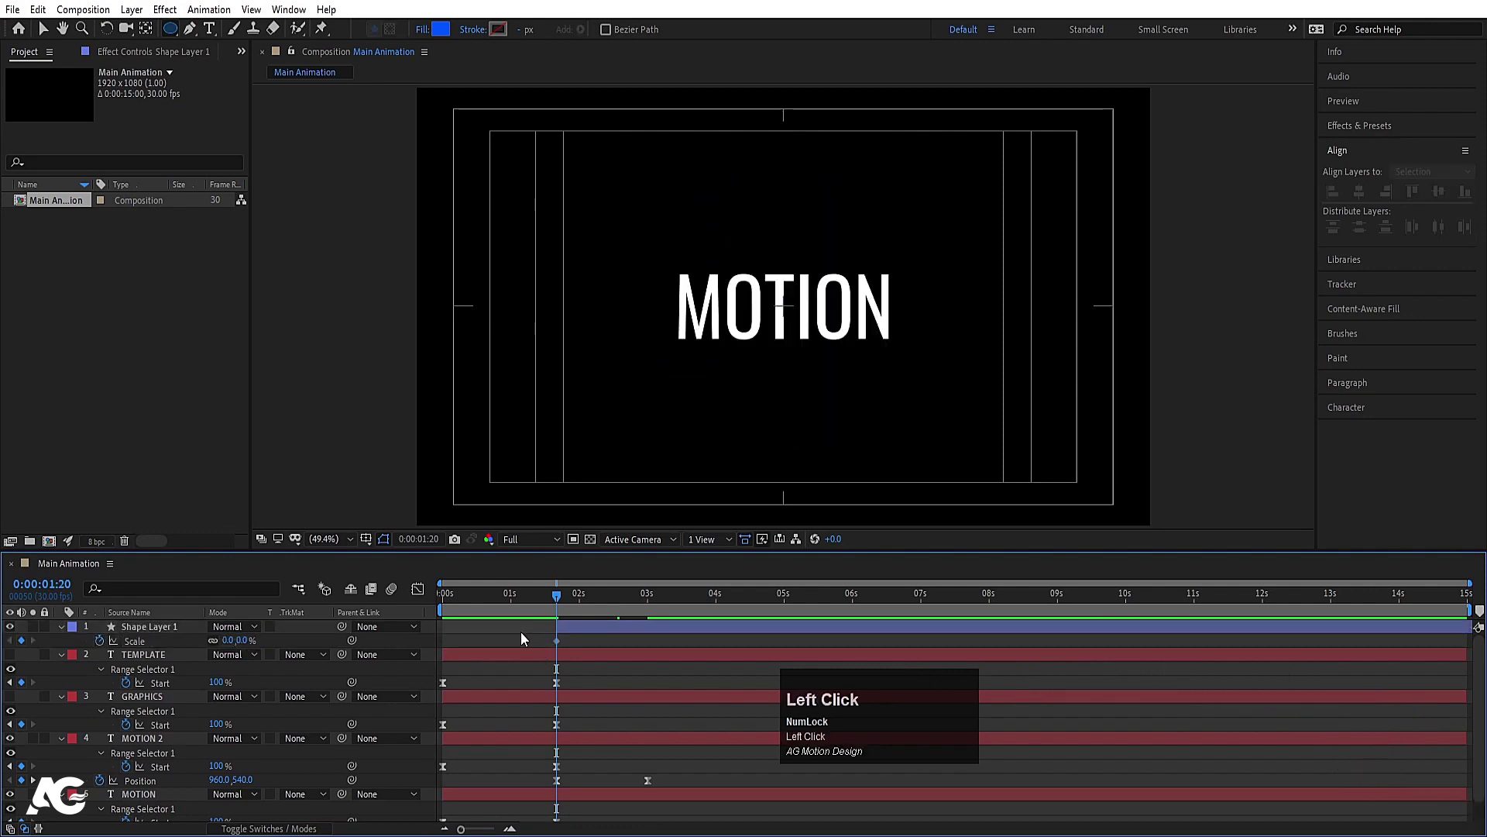
Step: Keyframe the circle's Scale from 0% at 1:20 to 100% at 3:00, placed below the text layers, eased
key("u")
left_click_drag(180, 628, 146, 674)
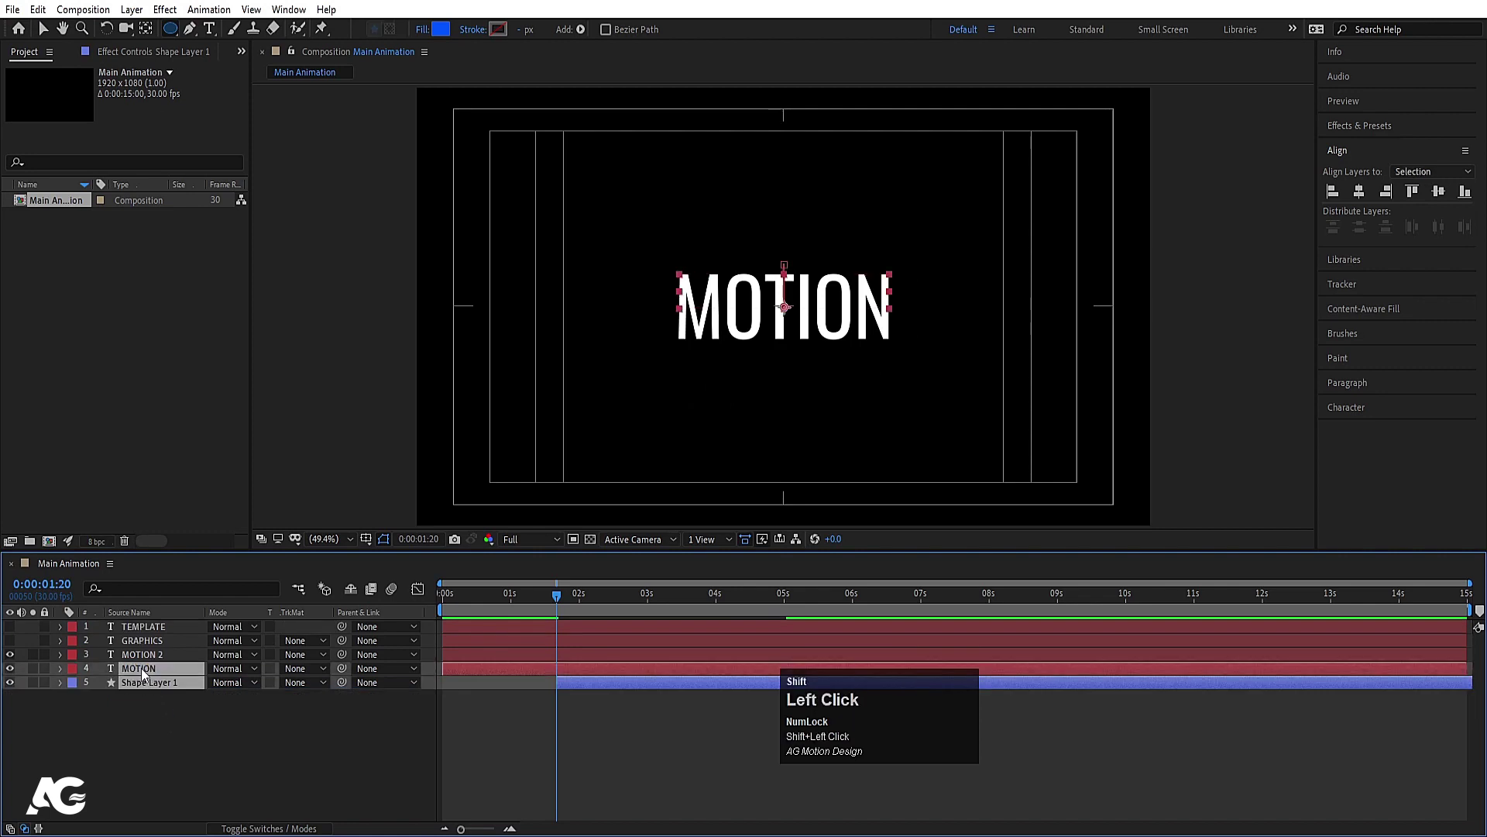
key("u")
left_click(221, 780)
key("k")
left_click(232, 745)
key("Return")
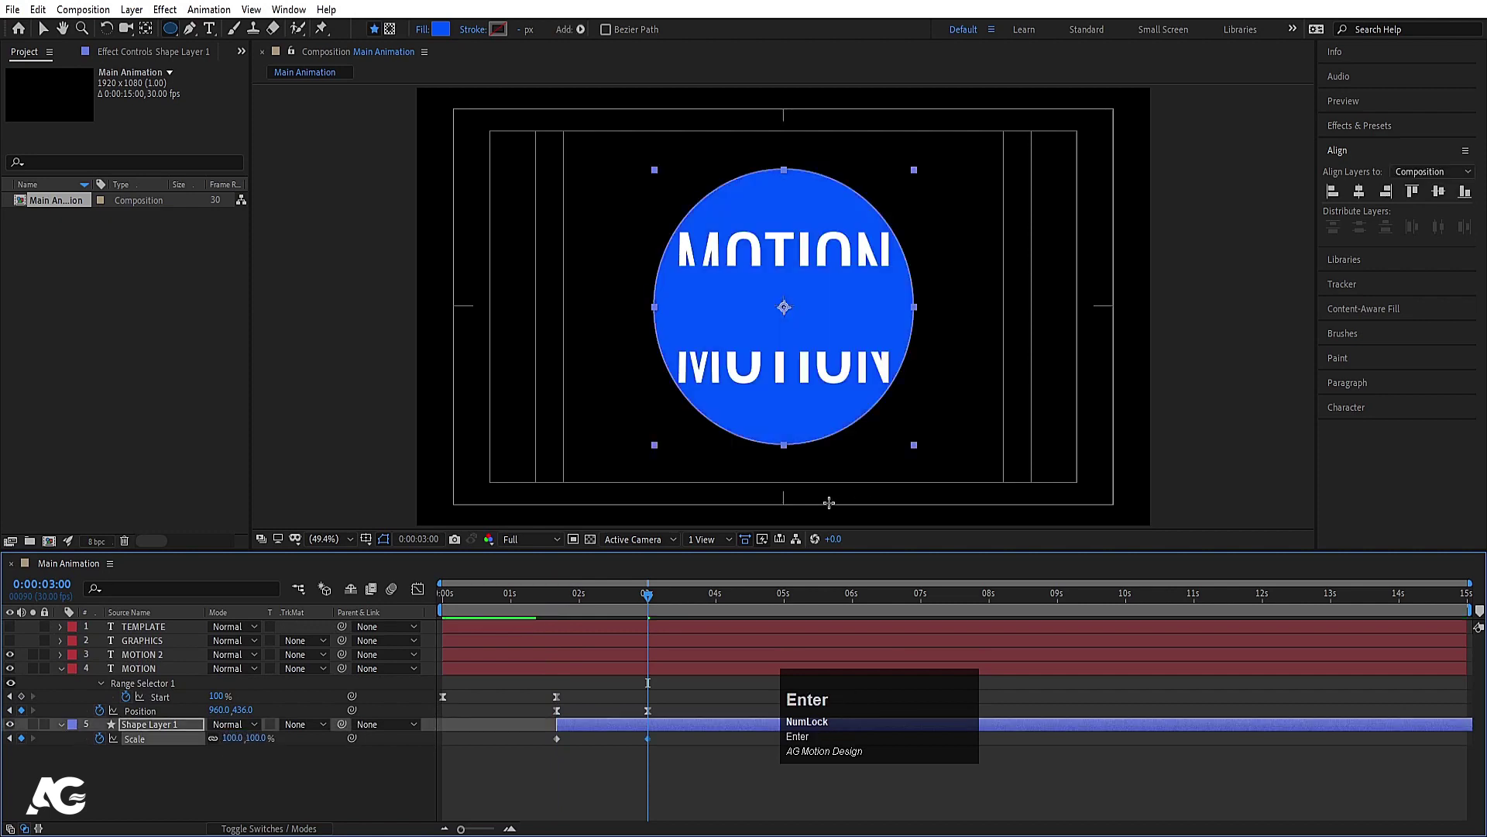
left_click_drag(678, 776, 503, 738)
key("F9")
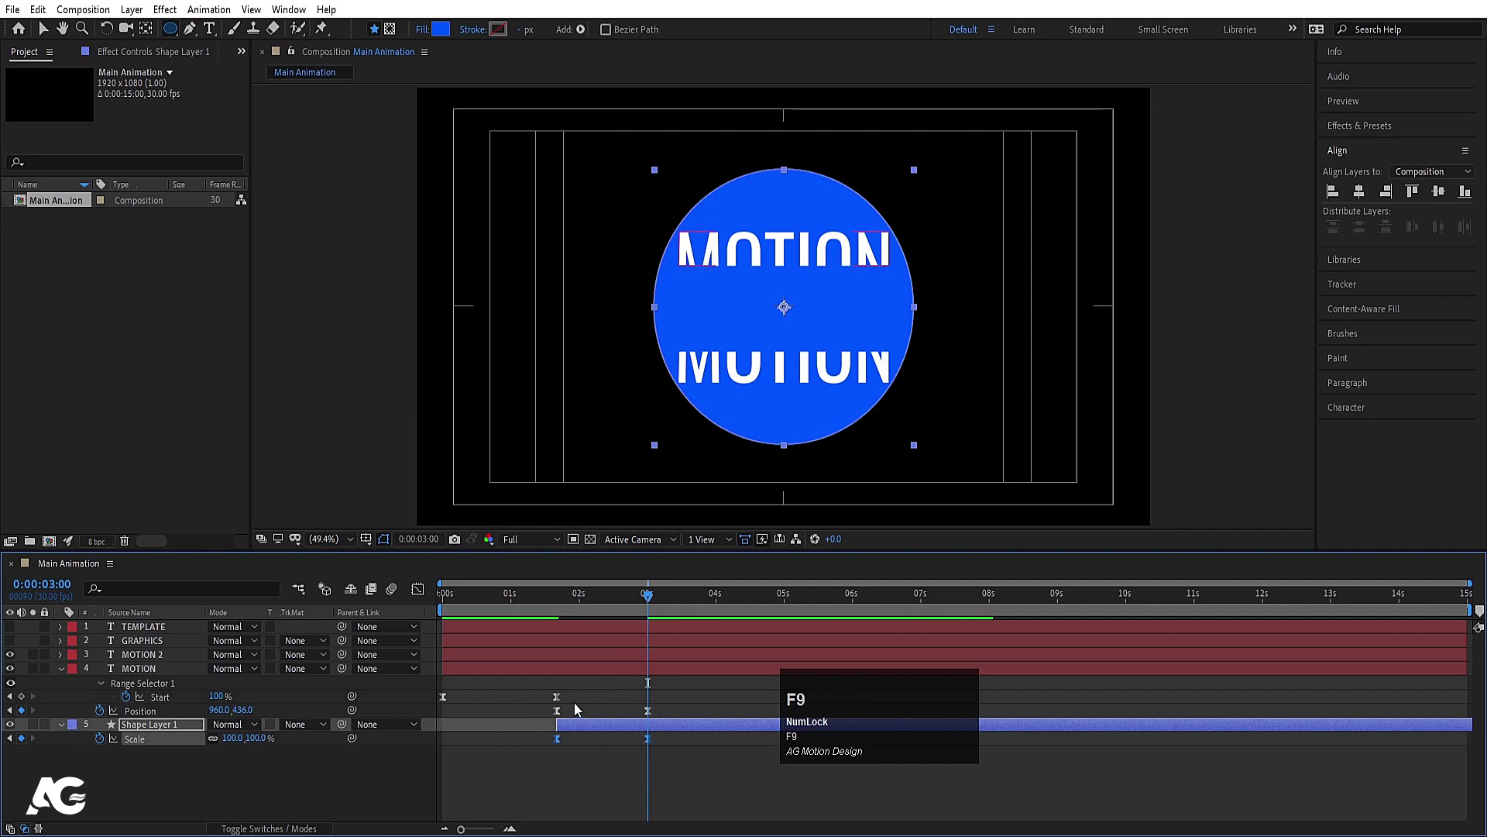
Step: Collapse the circle's properties and show Position on both MOTION halves
left_click(580, 707)
key("u")
key("u")
left_click(151, 687)
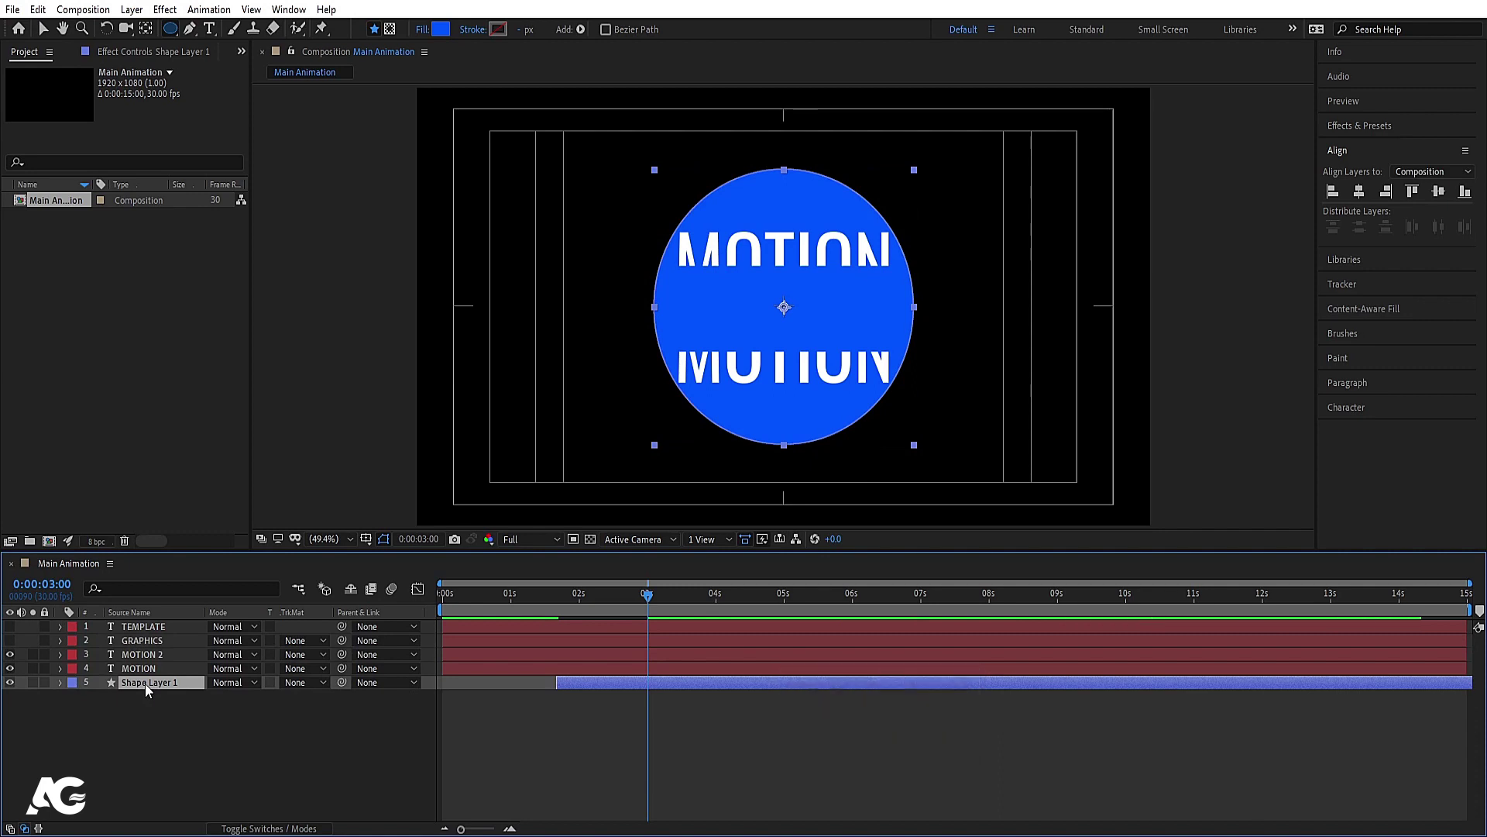
key("s")
left_click(142, 673)
left_click(131, 657)
key("p")
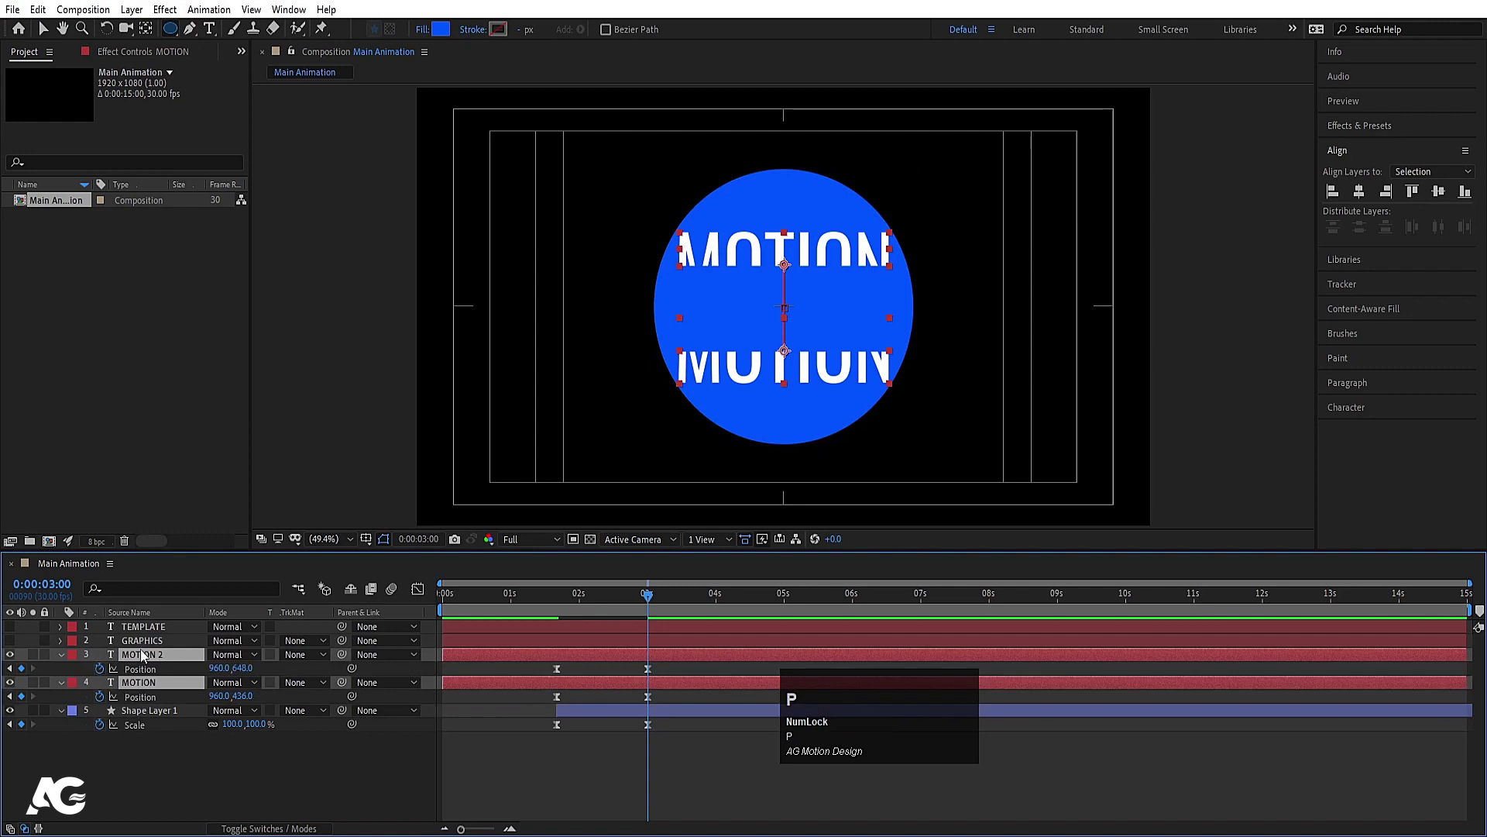
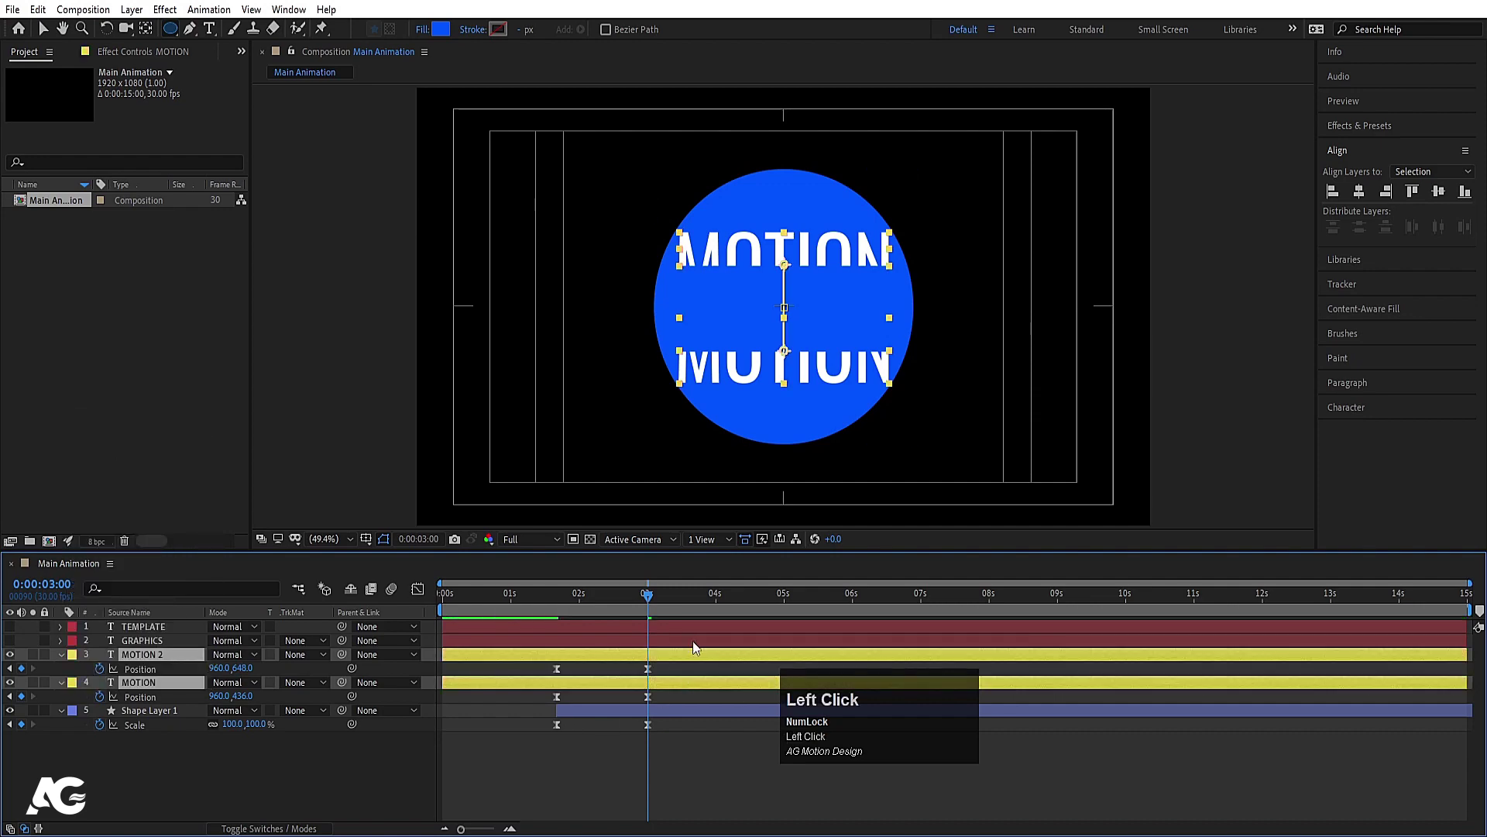
Step: Ease the split keyframes and preview the circle growing behind the separating MOTION
left_click(568, 603)
key("space")
key("space")
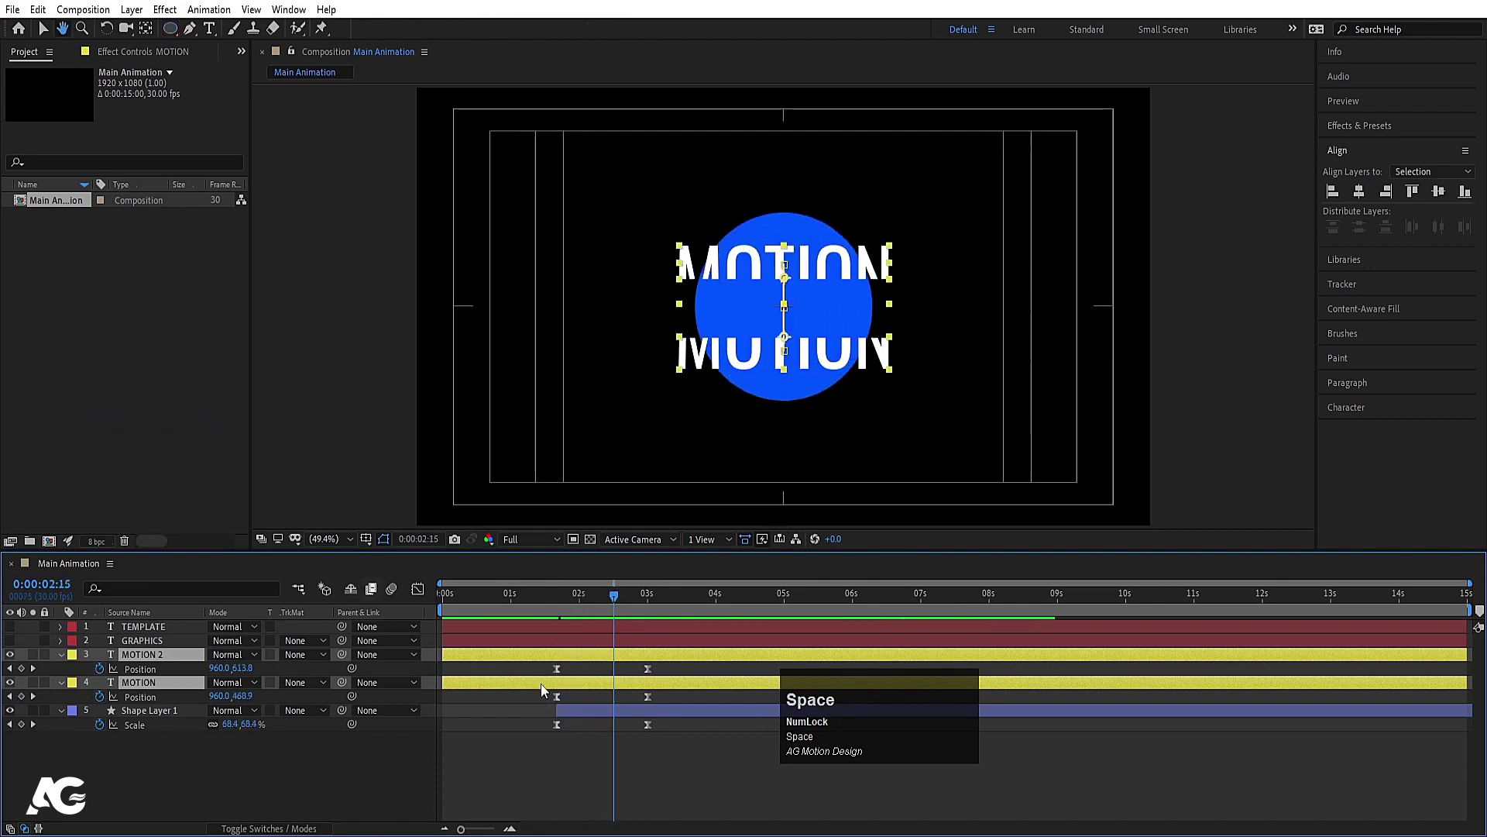
key("j")
left_click_drag(552, 676, 718, 757)
key("F9")
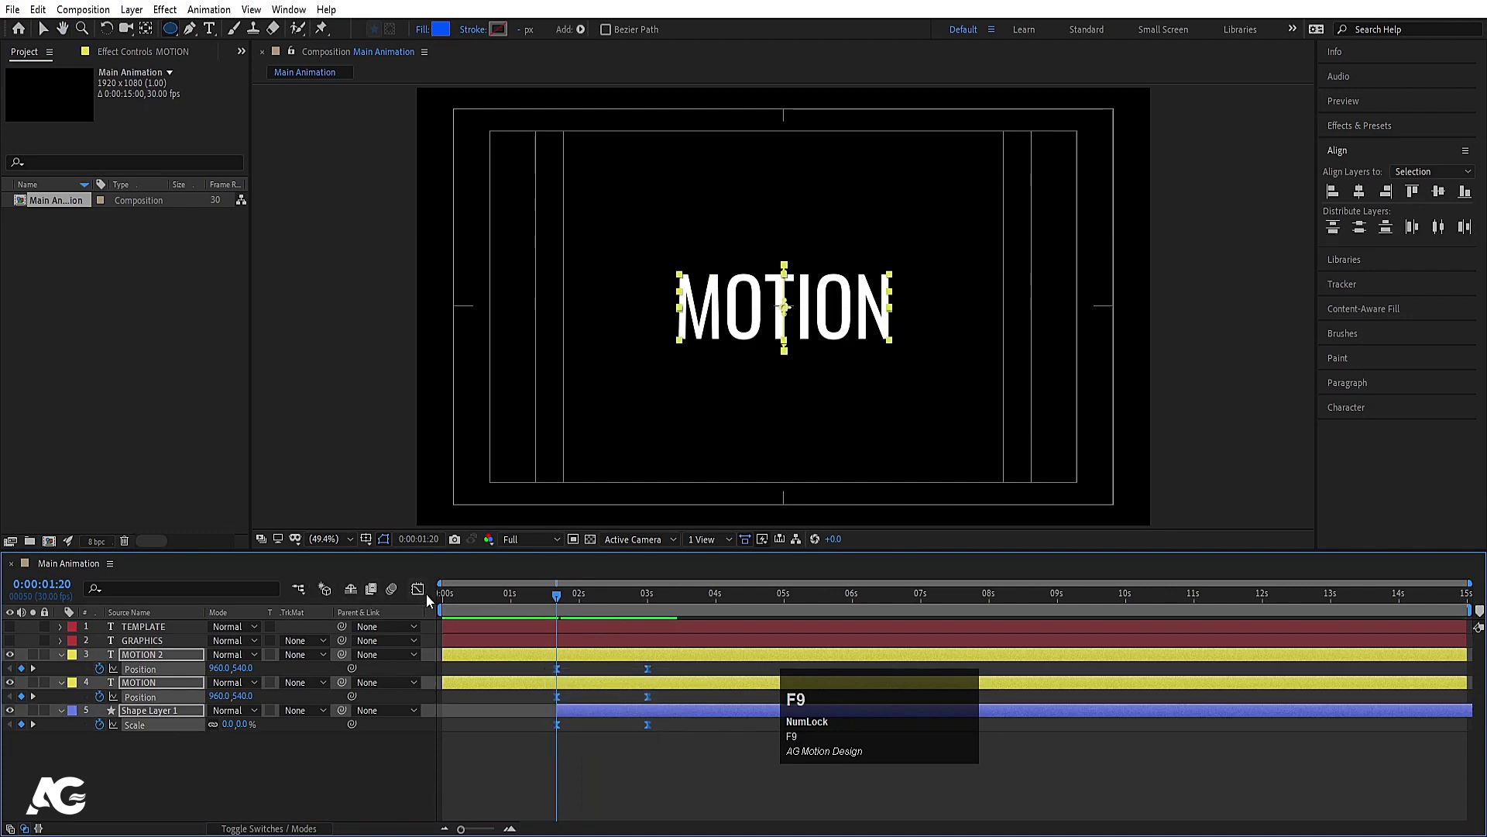
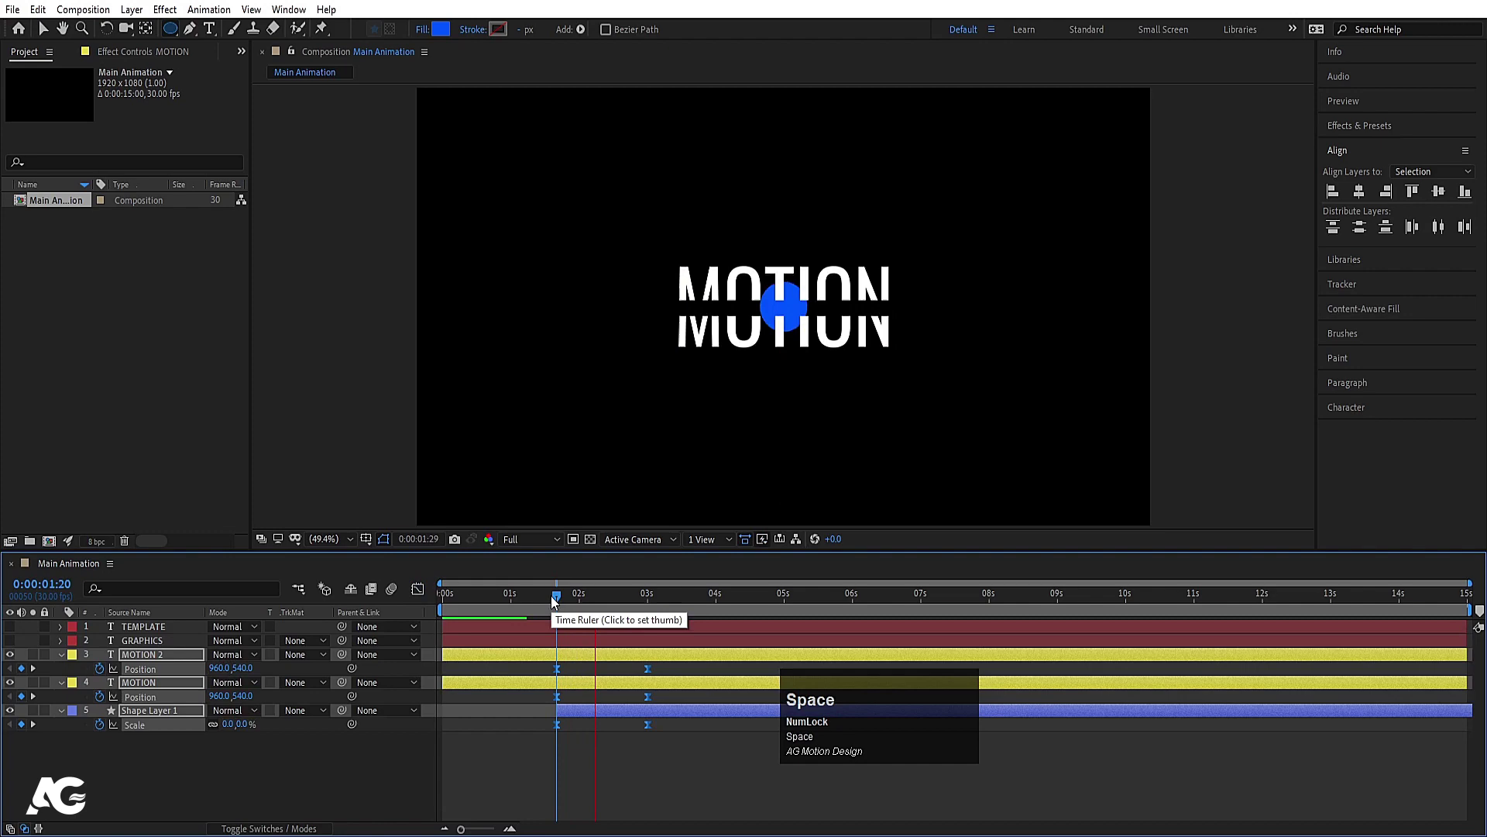
Step: Make GRAPHICS visible, preview it over the circle and reveal its Range Selector Start keyframes
left_click(563, 593)
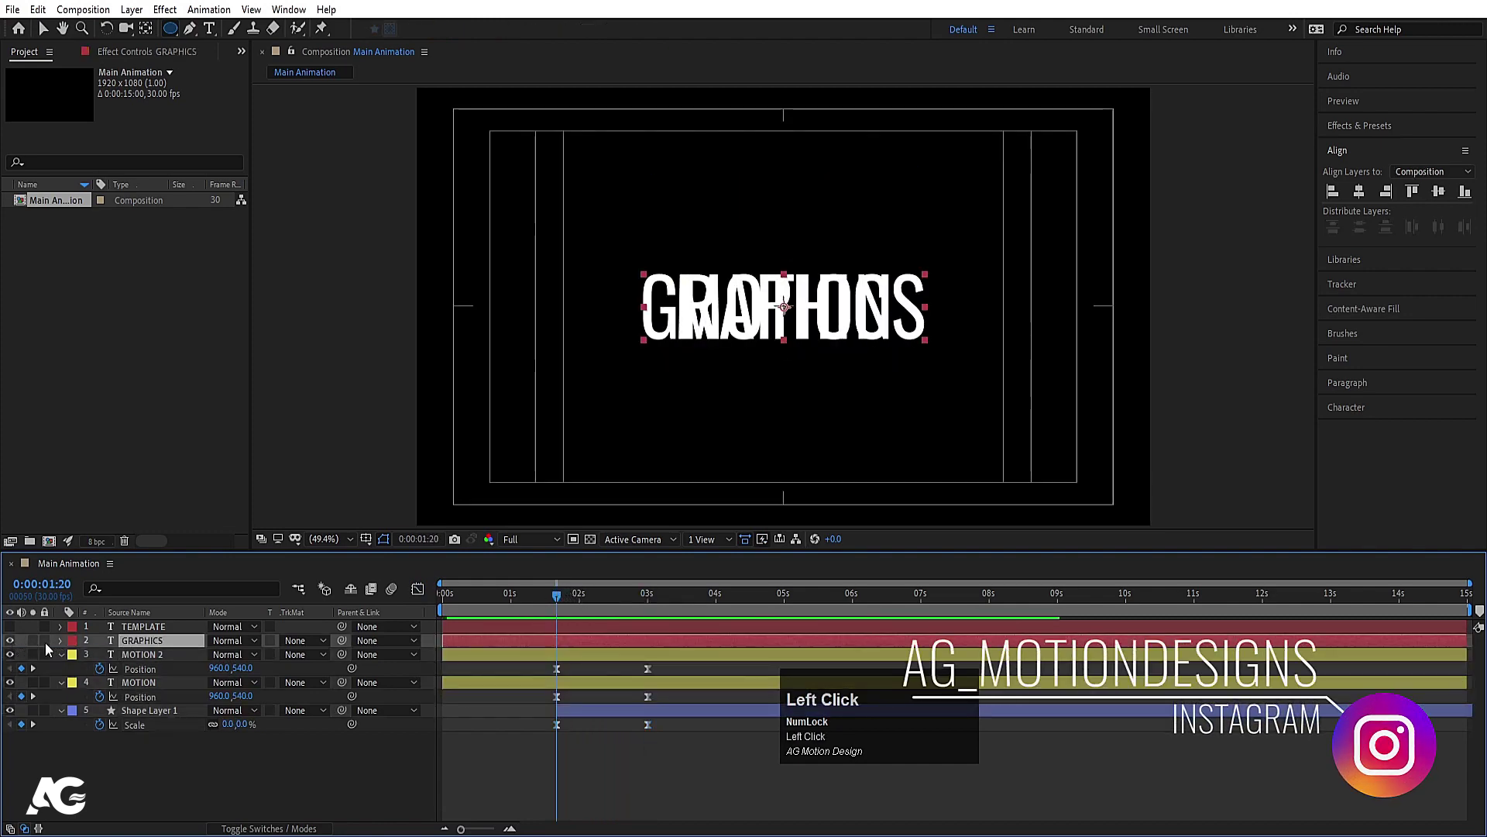
key("[")
key("space")
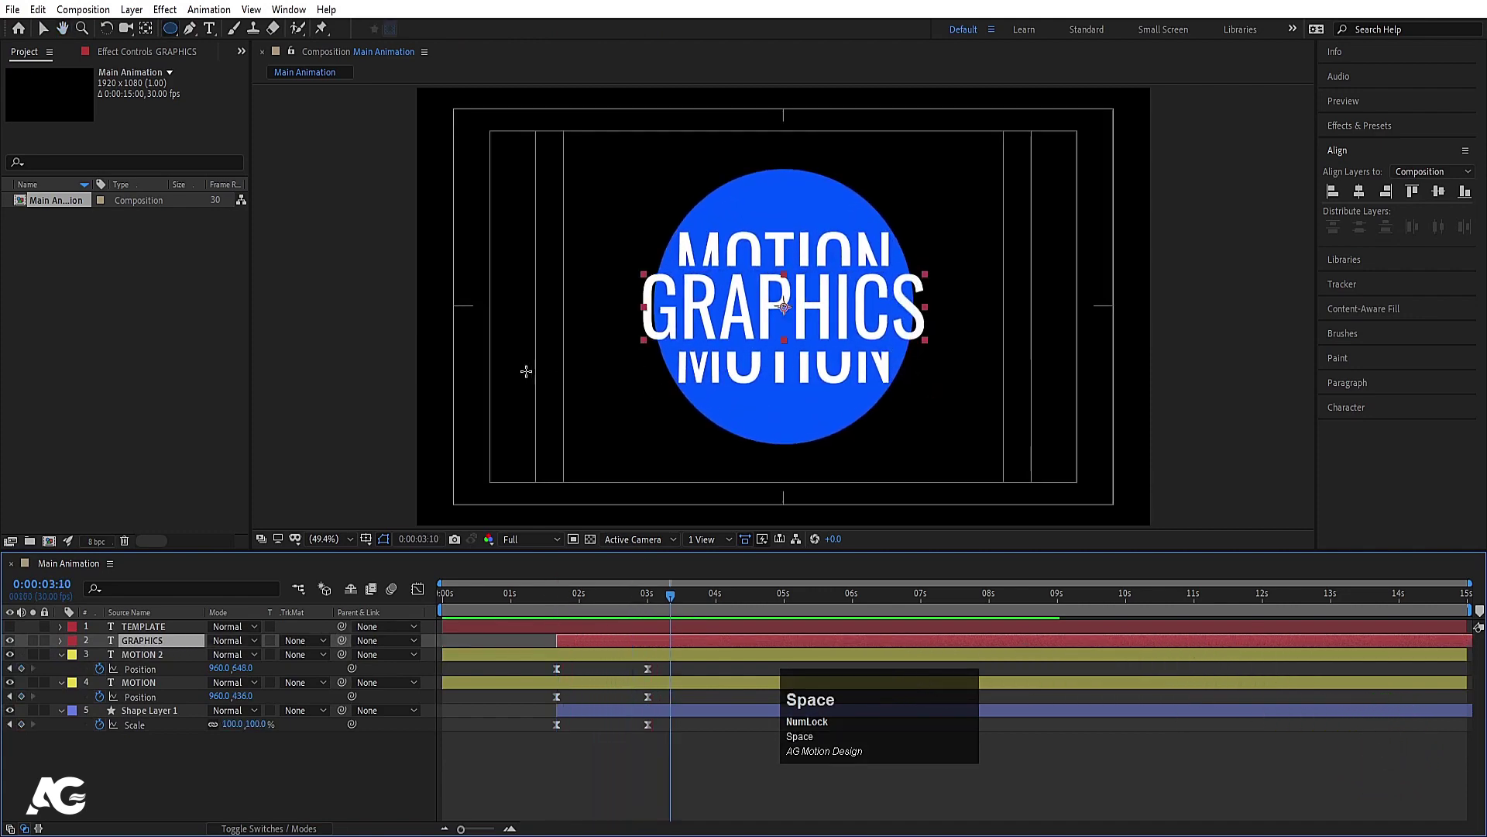
left_click(568, 607)
key("space")
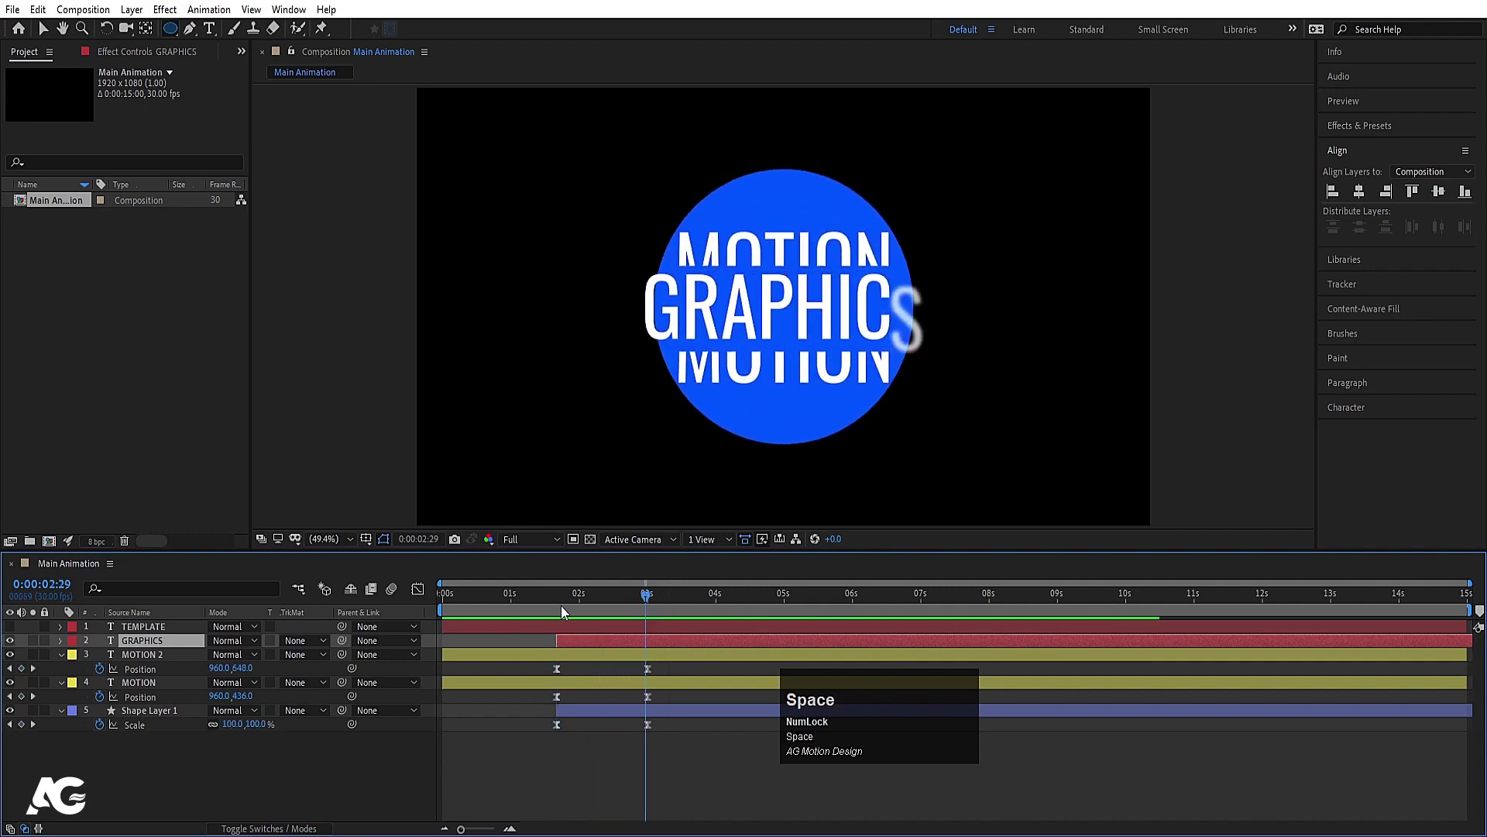
key("u")
key("space")
key("j")
key("j")
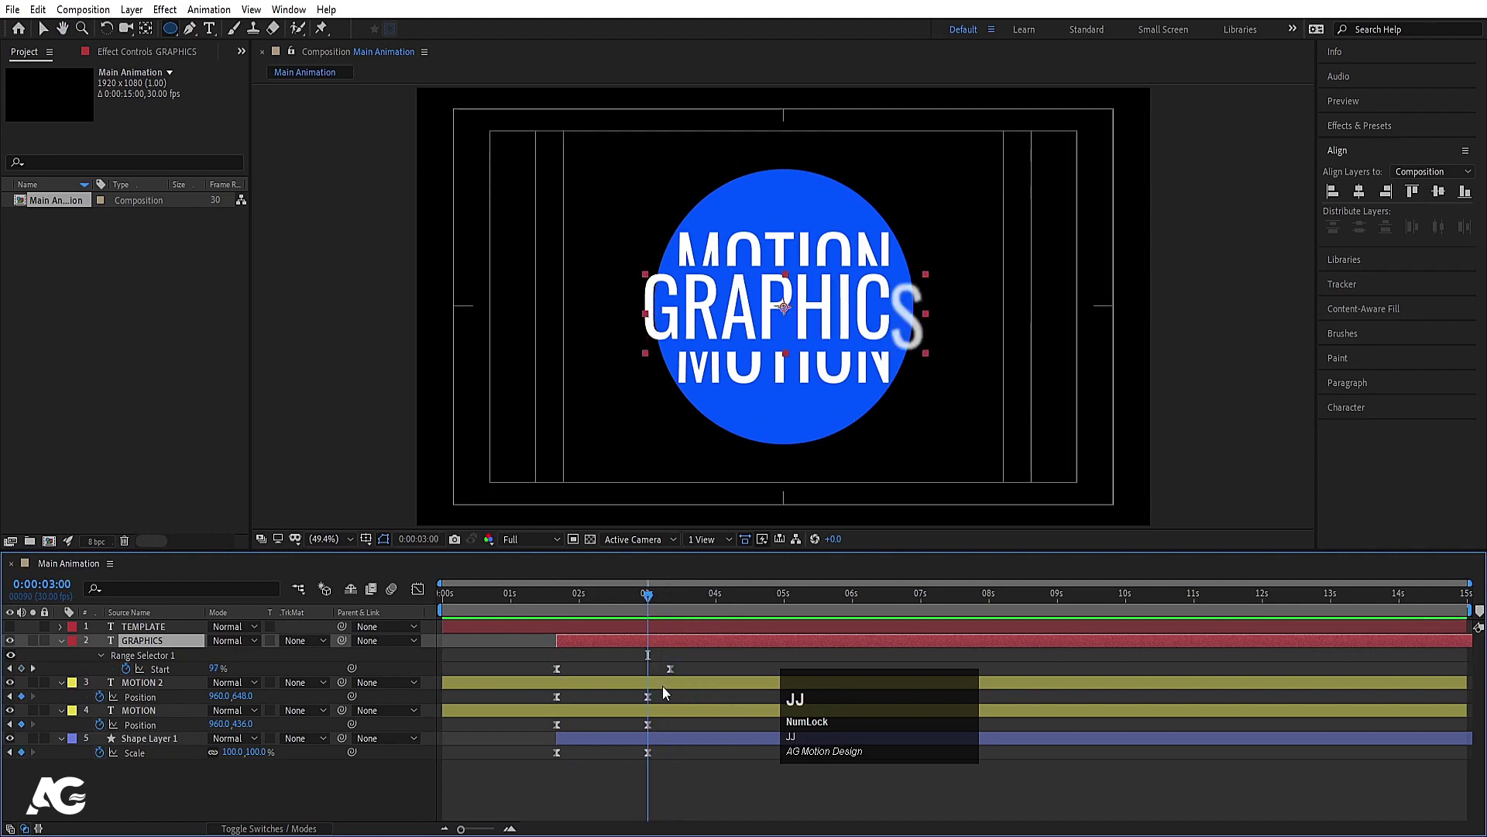
Step: Retime the GRAPHICS Start keyframes from 0% to 100% to match the MOTION split, previewing
left_click(639, 702)
key("k")
left_click(655, 706)
key("j")
key("space")
key("j")
key("space")
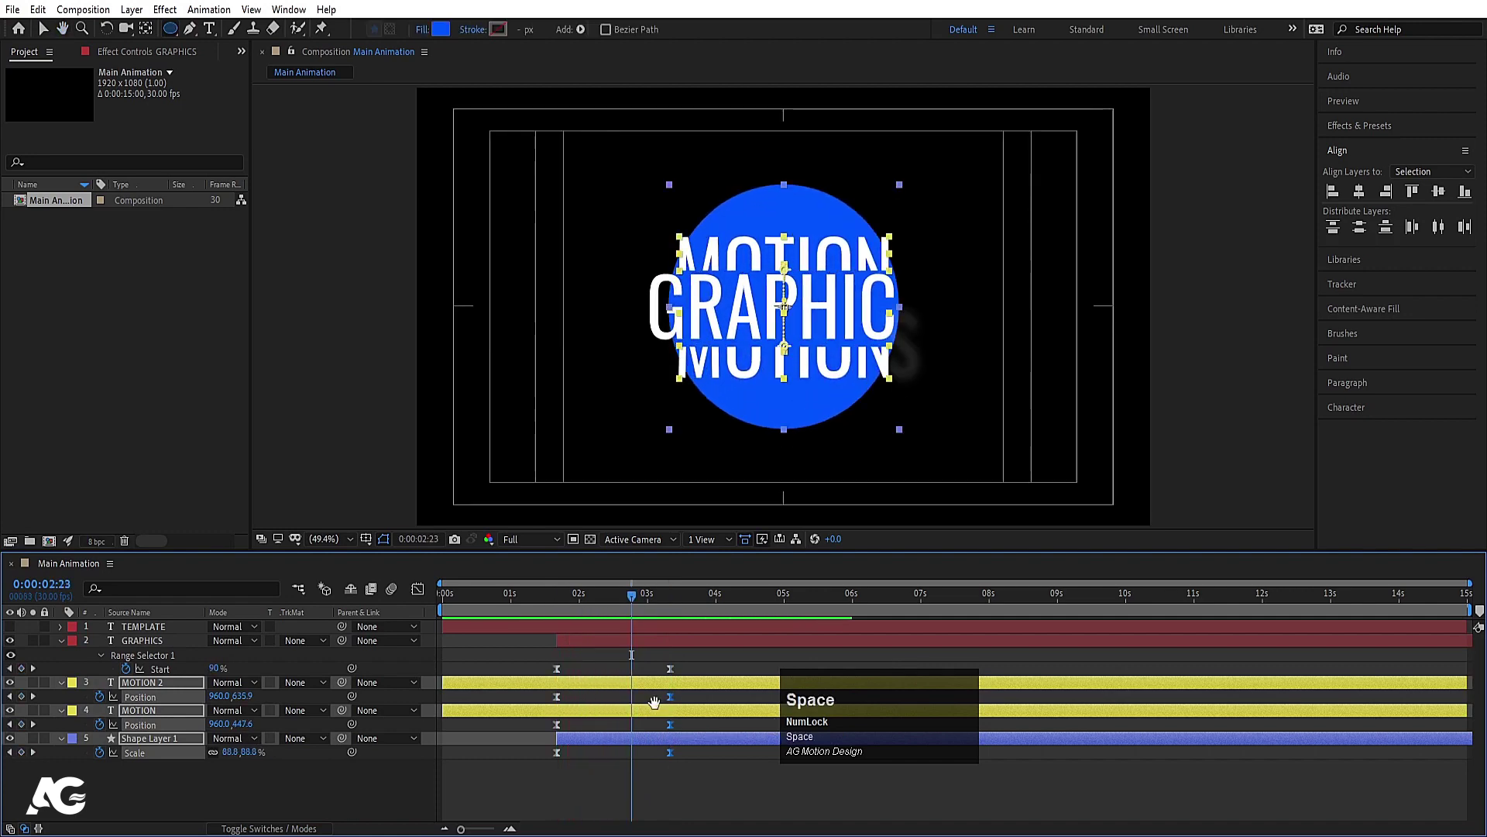
left_click_drag(675, 701, 556, 600)
key("space")
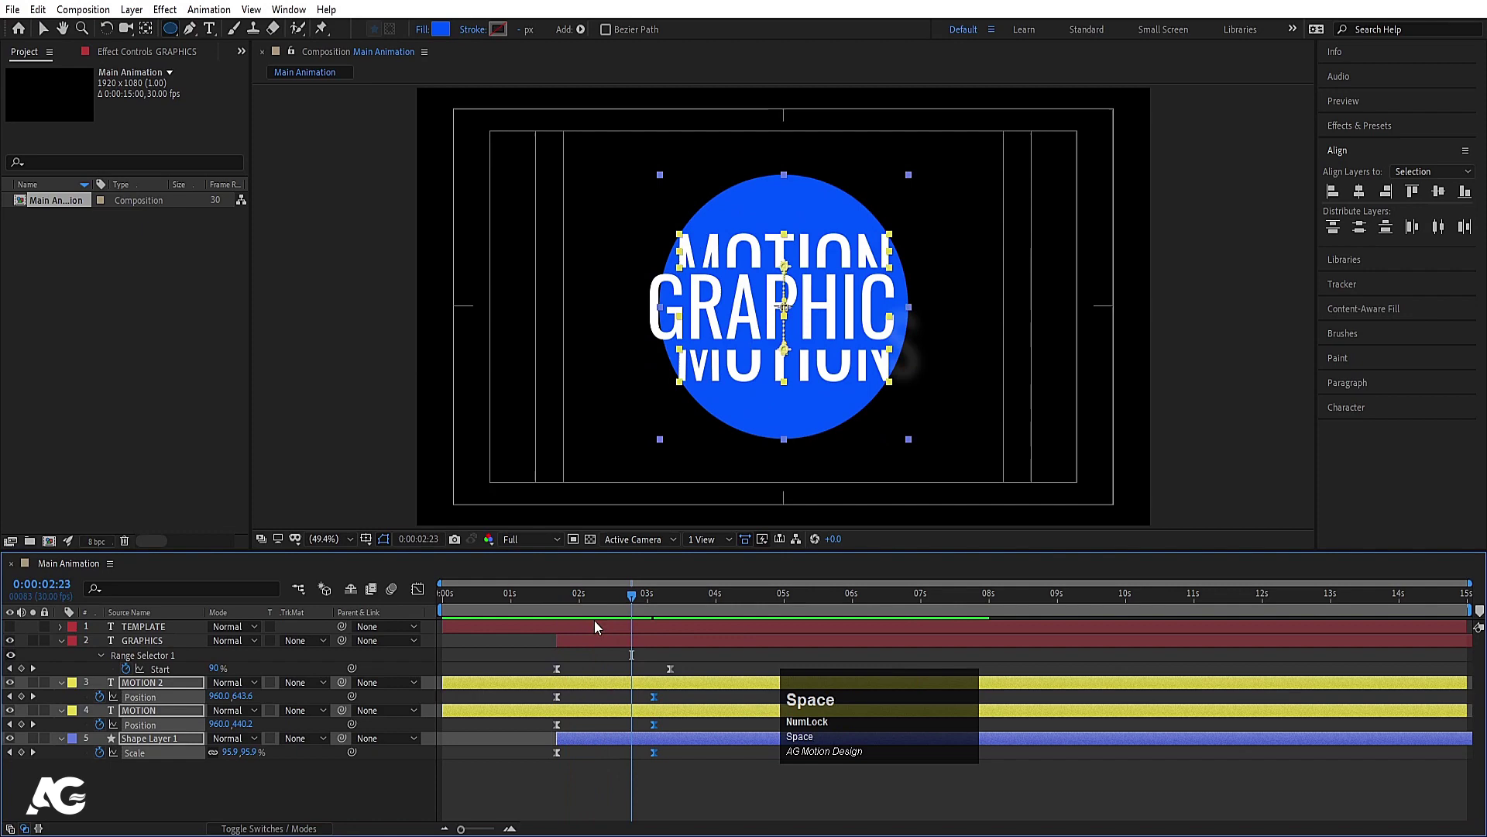
Step: Fine-tune the GRAPHICS keyframe timing while previewing the letter-by-letter reveal
left_click(580, 676)
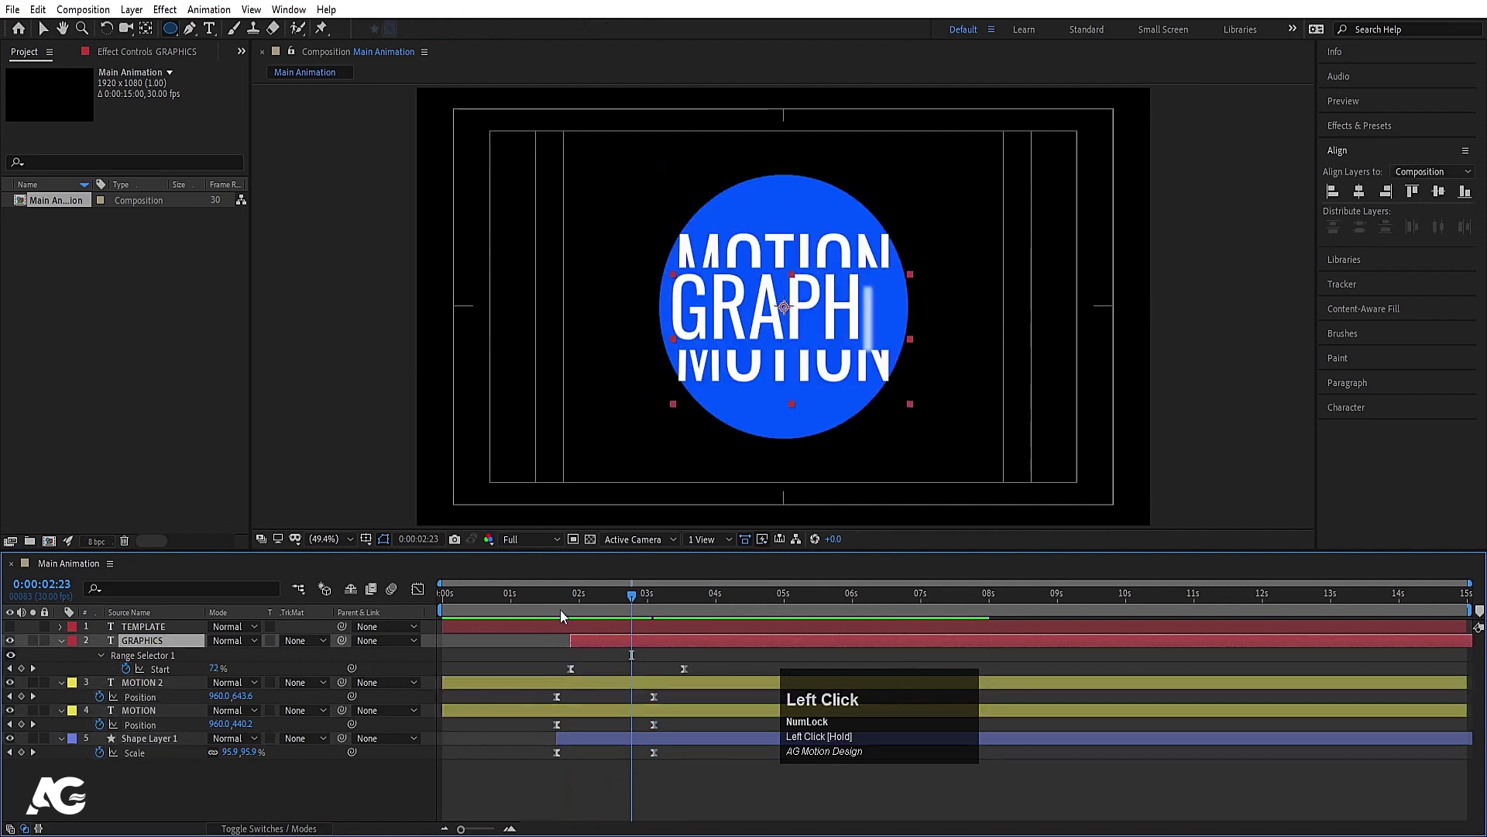
key("space")
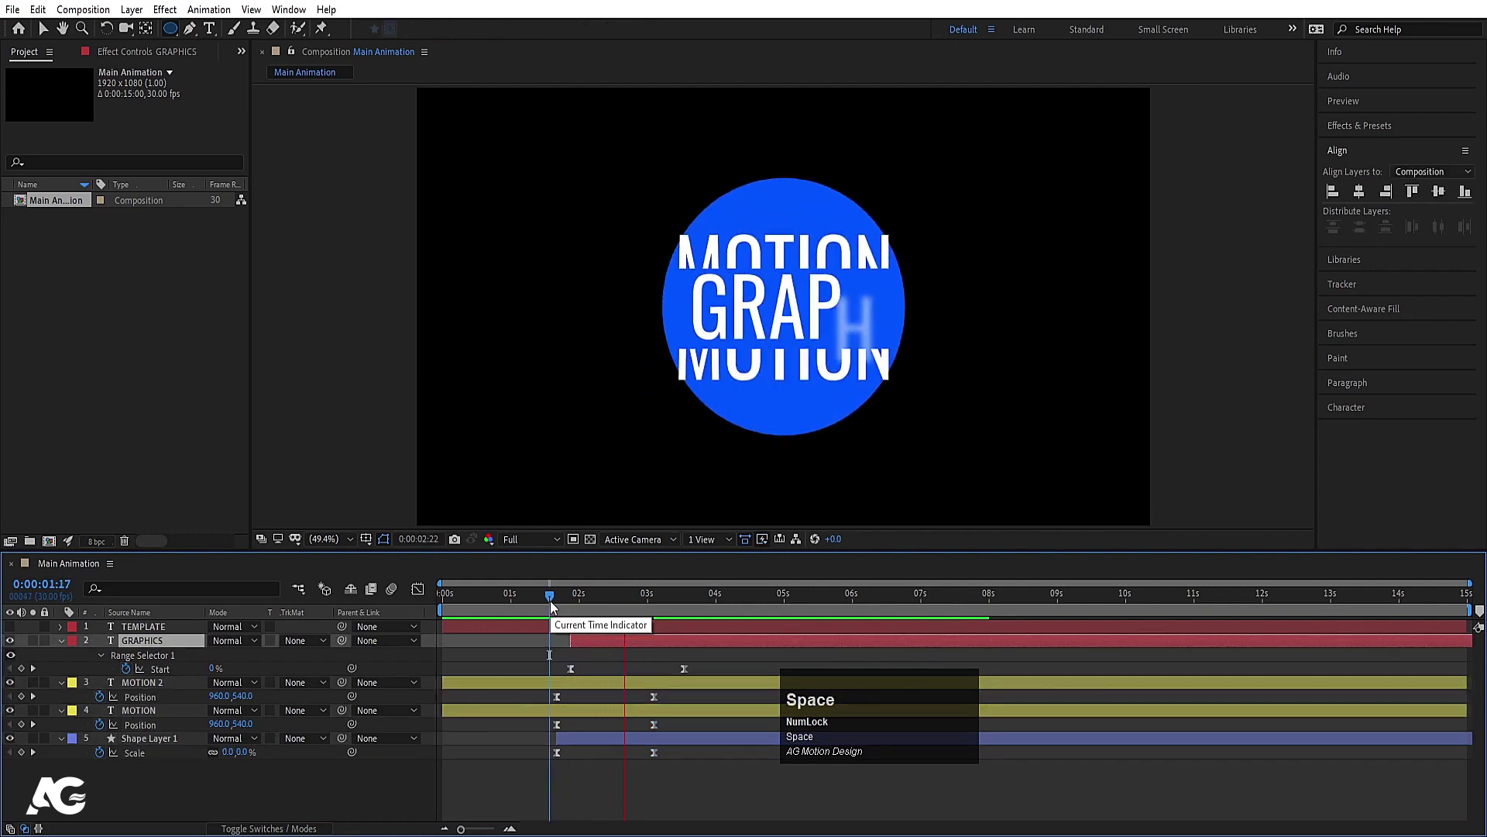
key("space")
left_click(725, 668)
key("space")
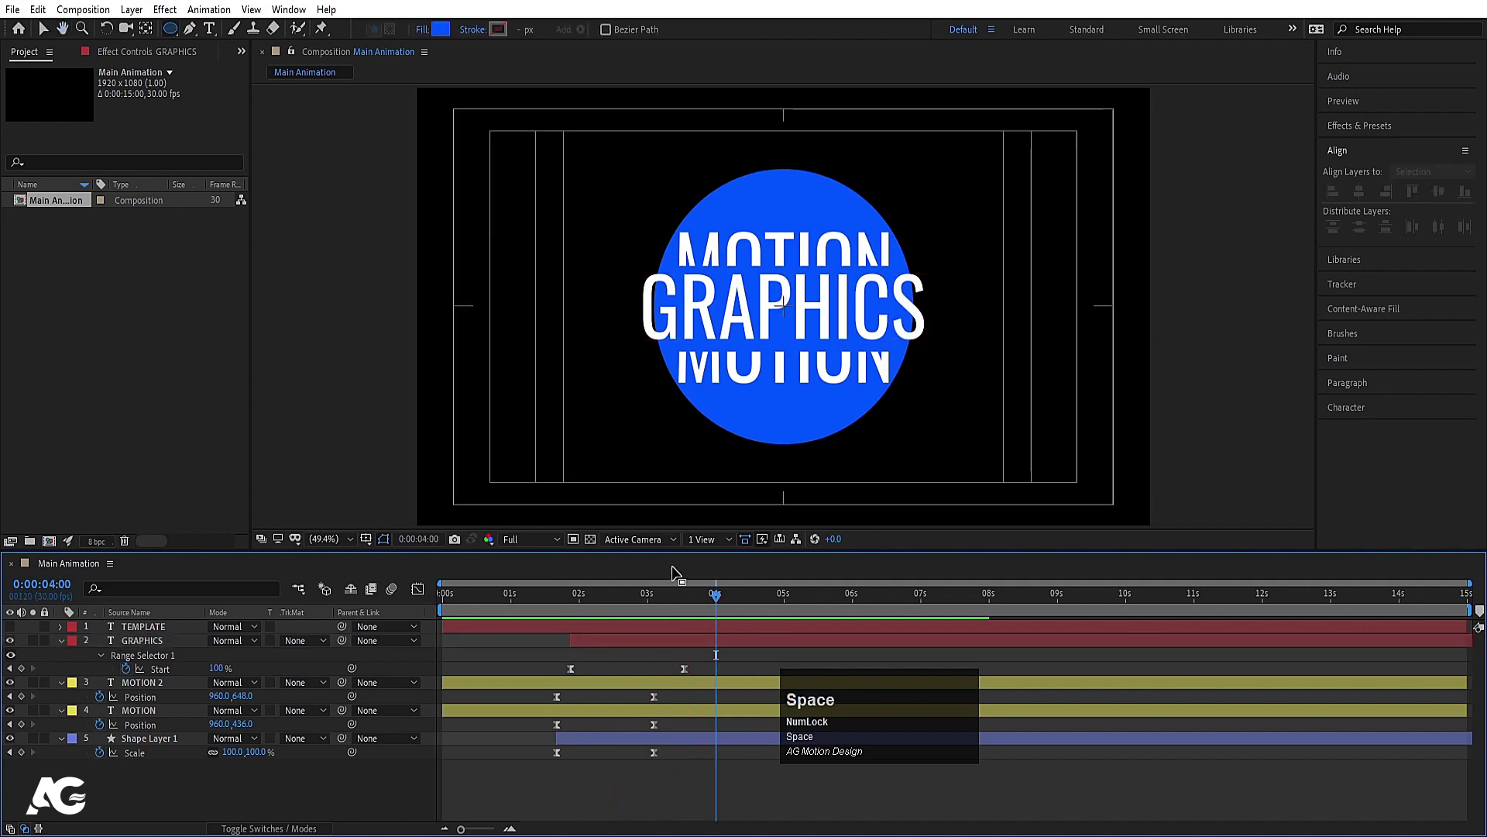
type("jjjj")
left_click(570, 687)
Step: Reveal Mask 1 on the MOTION 2 layer and give it a 30-pixel Mask Feather
left_click(142, 712)
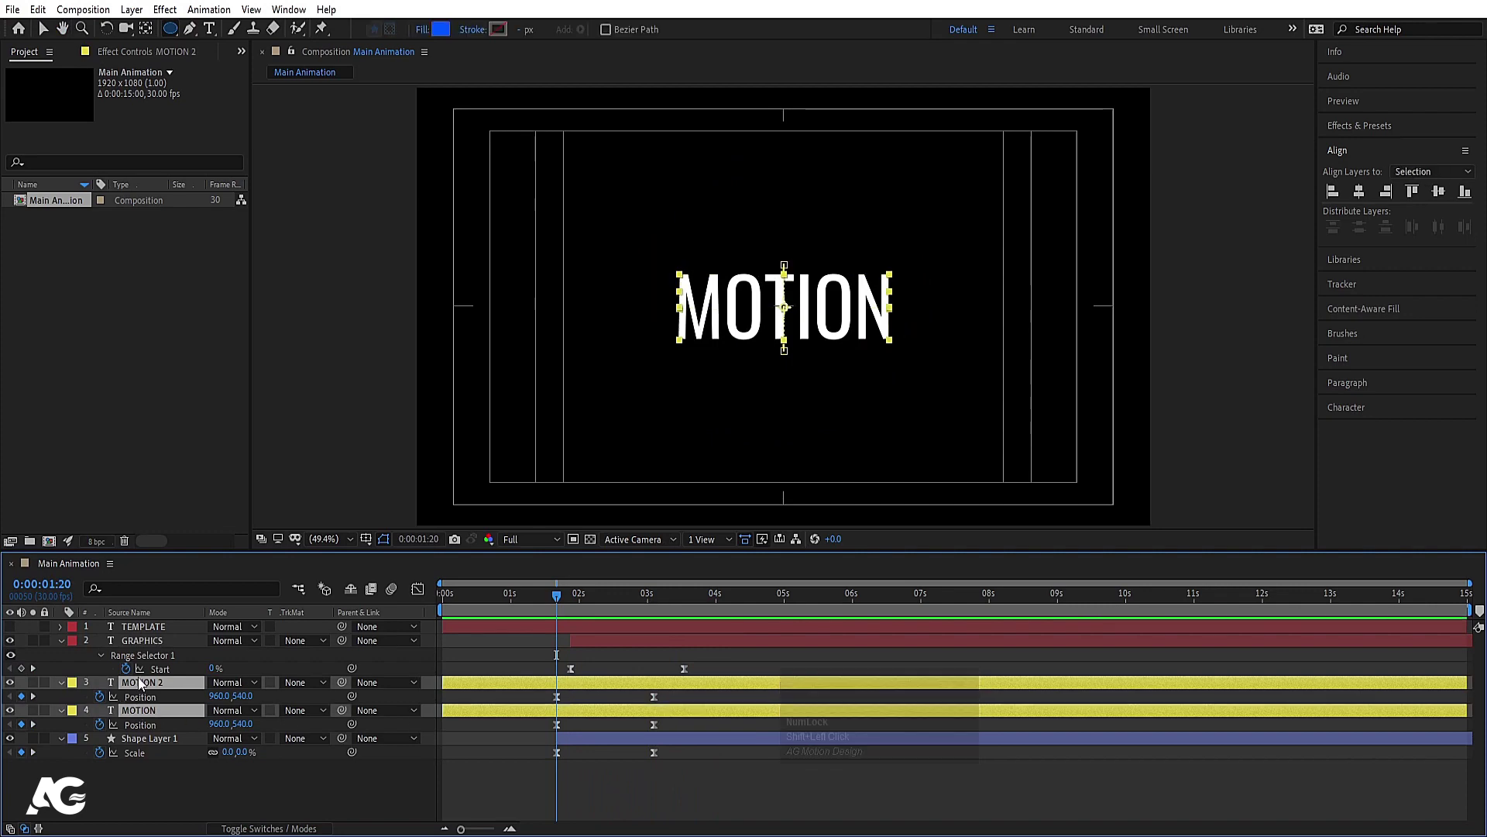
key("m")
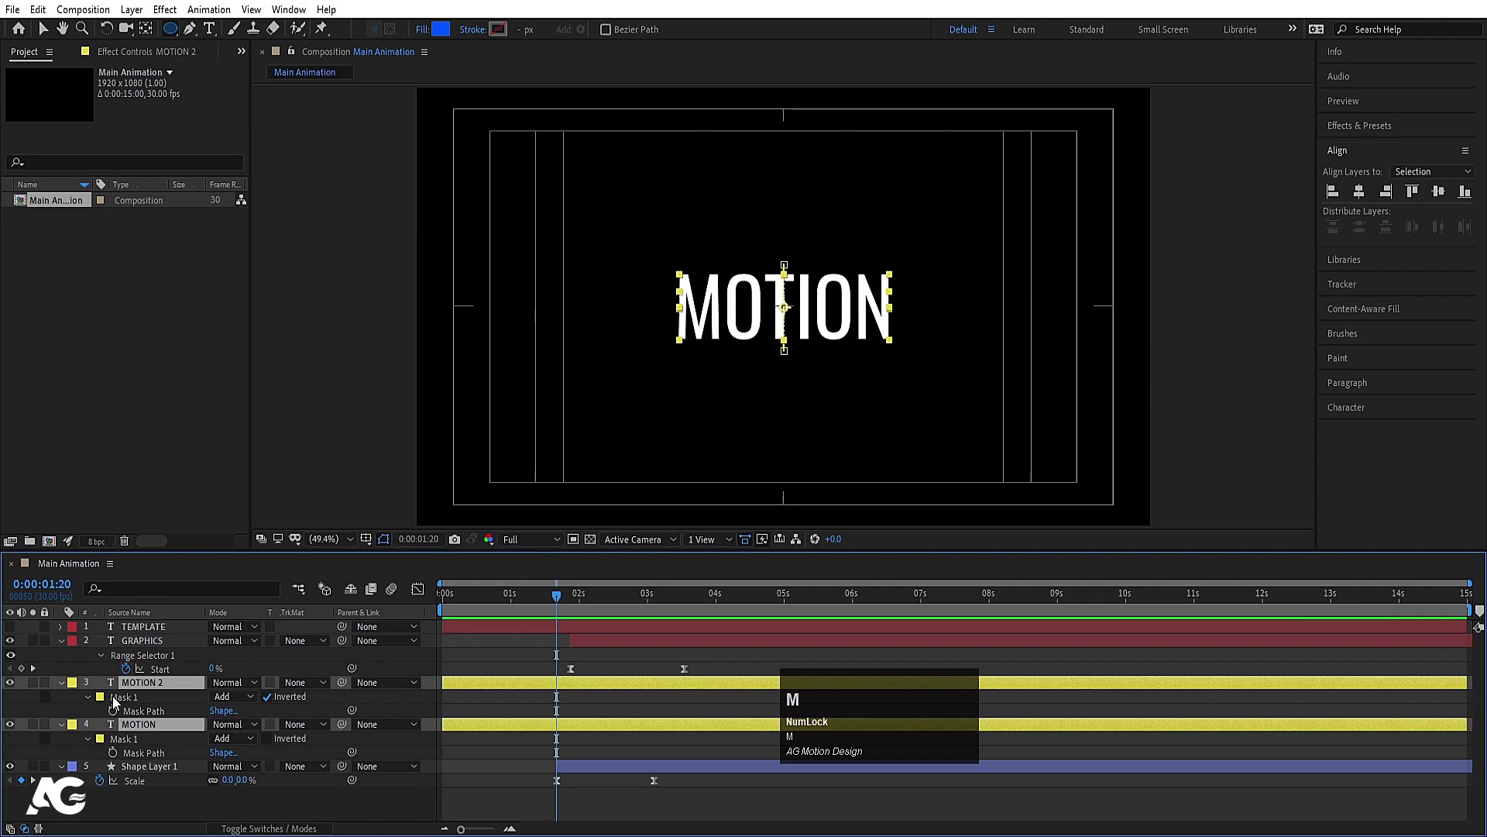
left_click(94, 702)
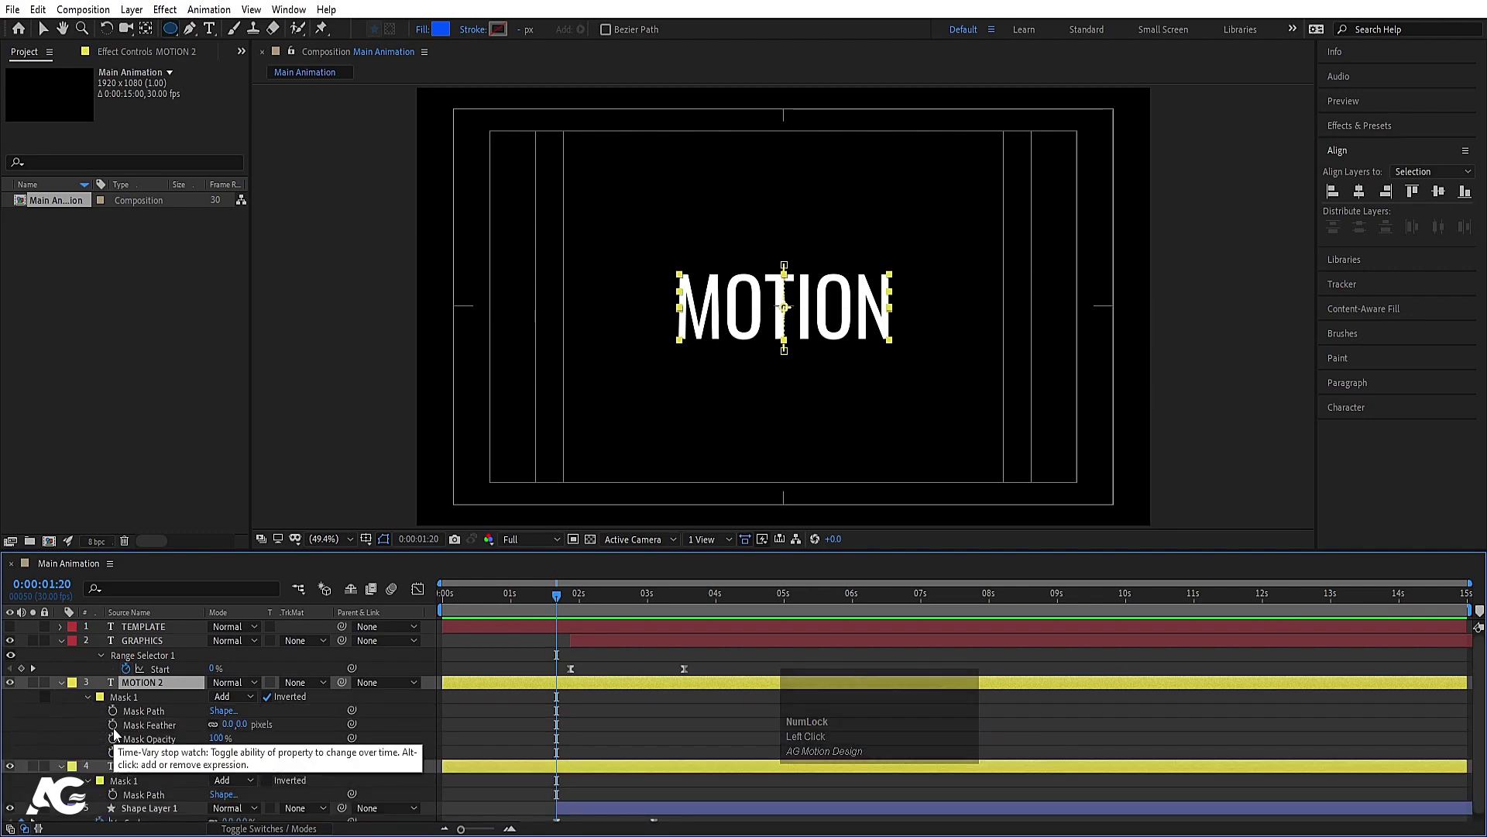
left_click(119, 732)
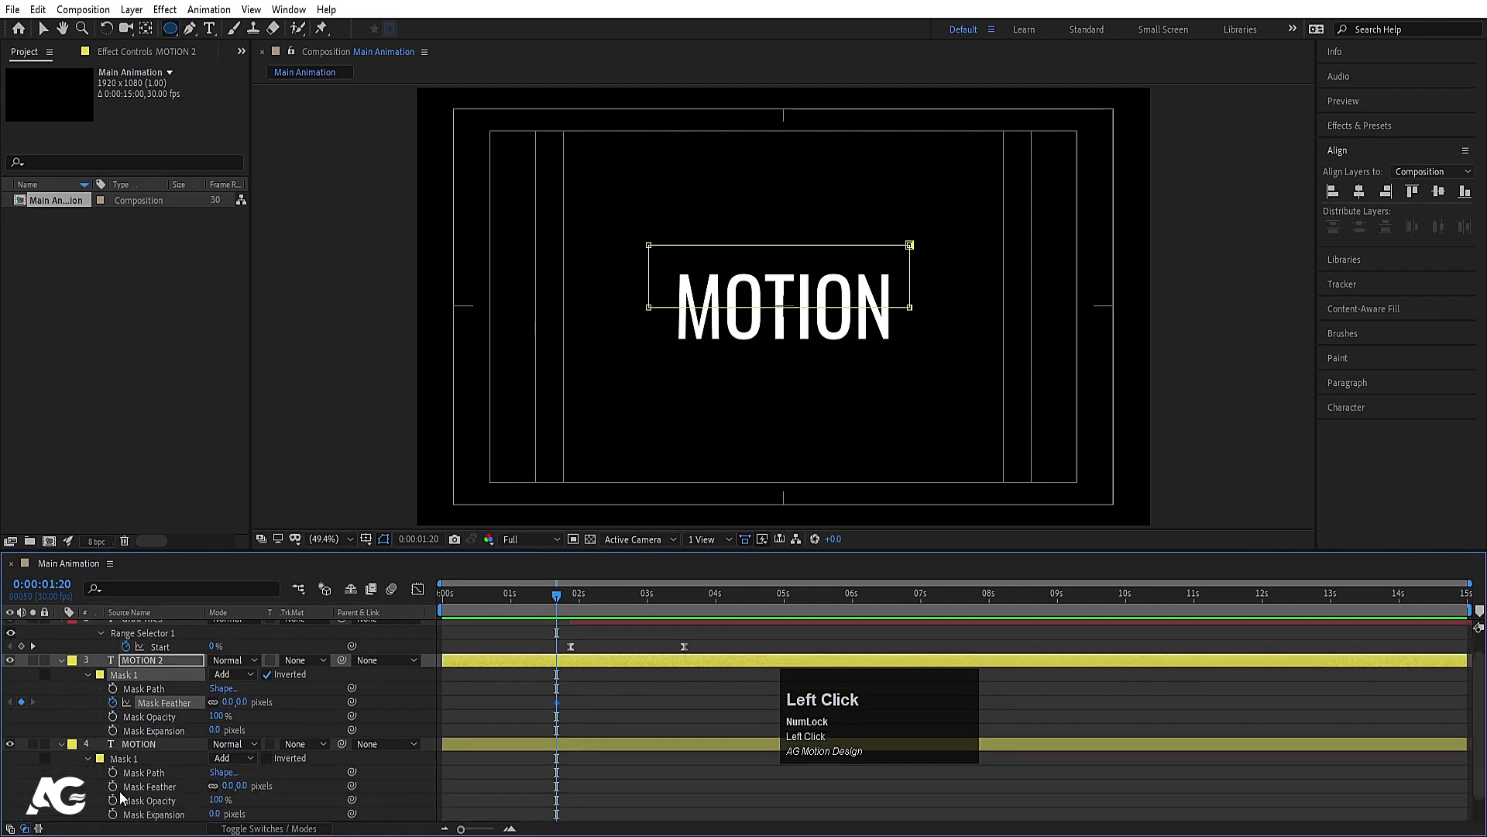
left_click(114, 793)
Step: Give the MOTION layer's Mask 1 the same 30-pixel feather and check it at a later frame
scroll("down", 3)
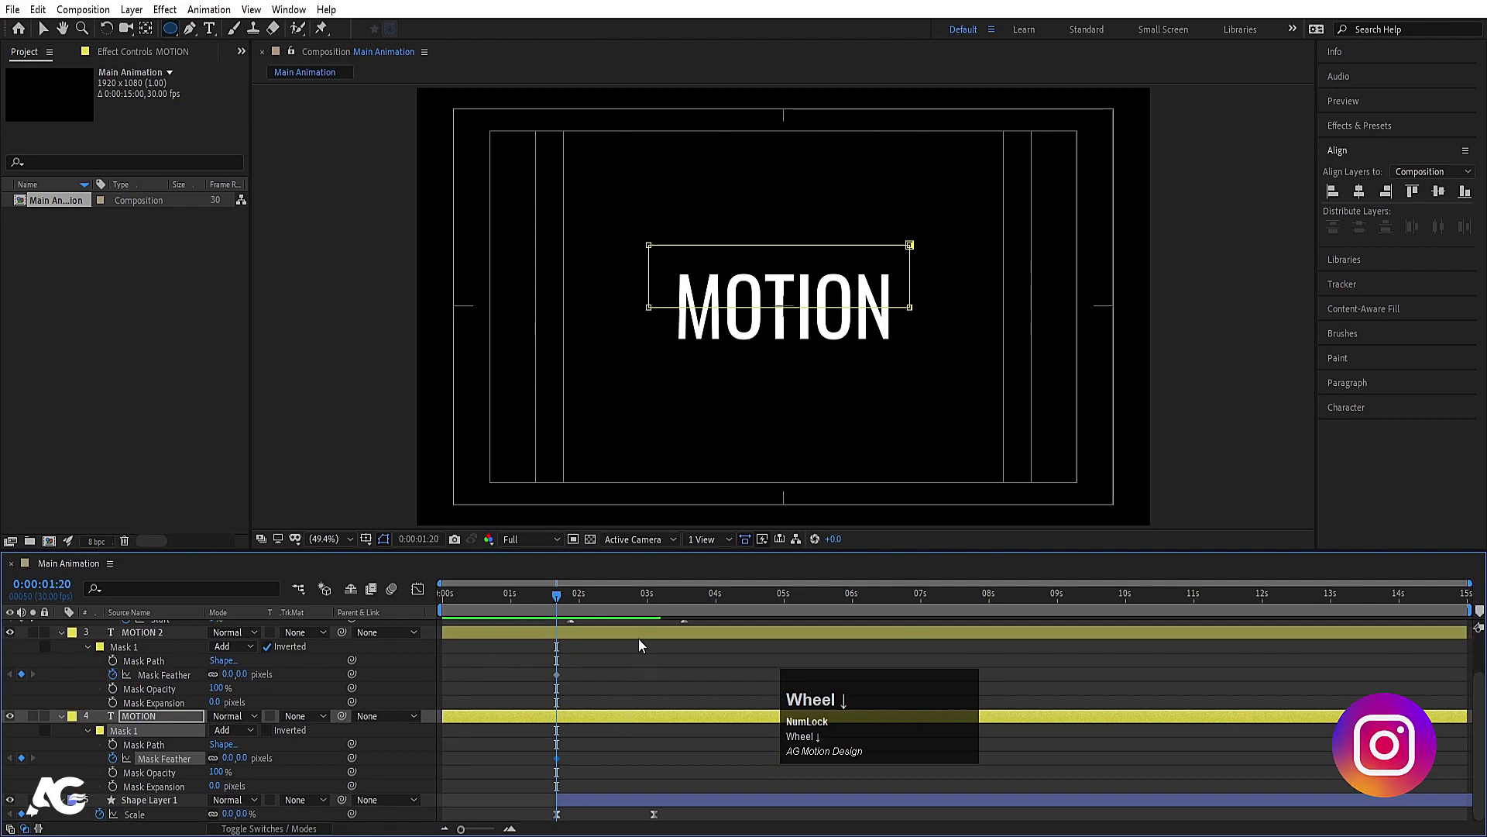
scroll("up", 3)
scroll("down", 3)
left_click(652, 616)
key("k")
key("j")
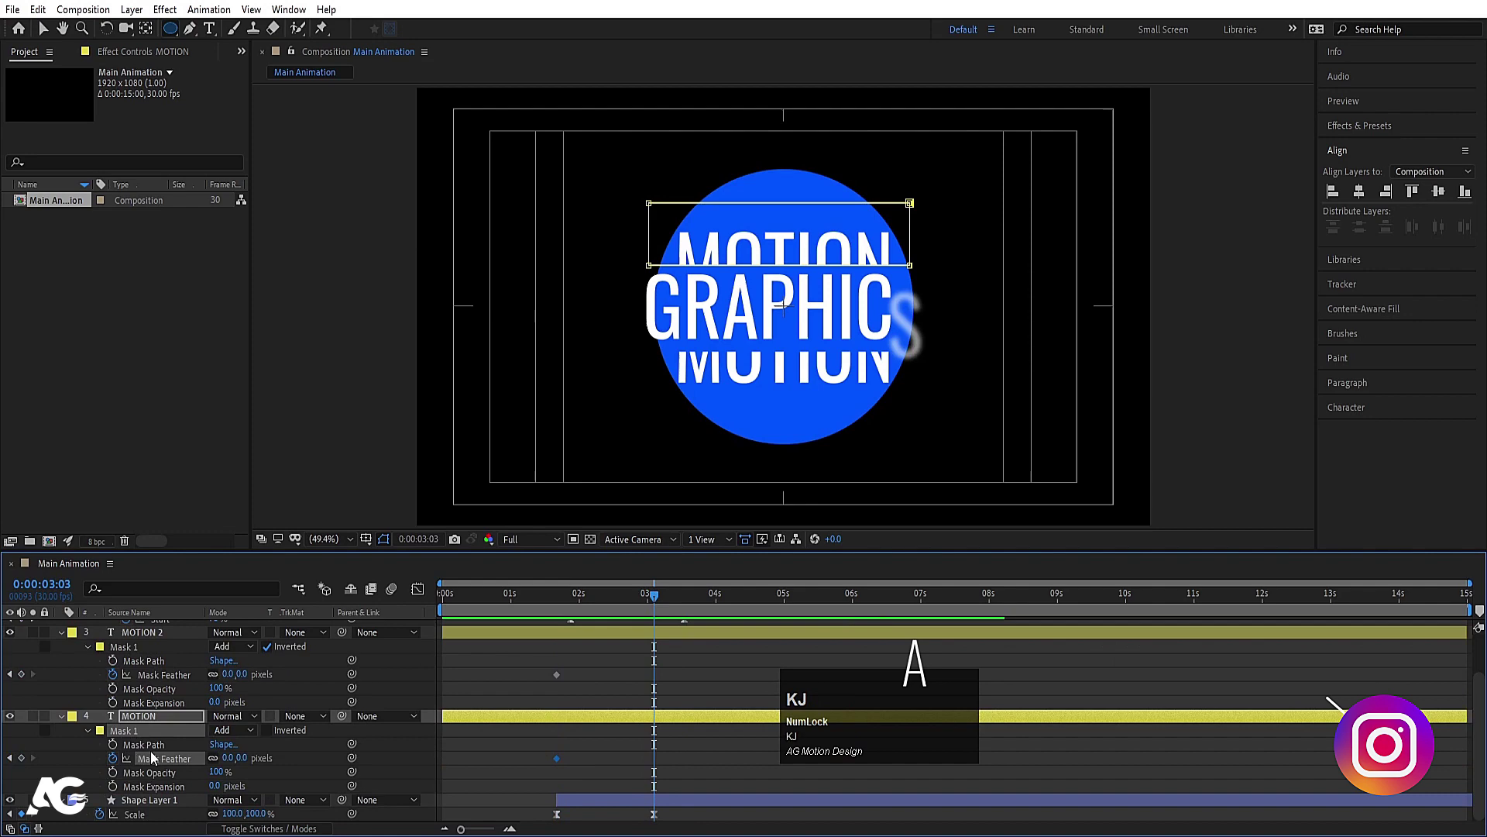
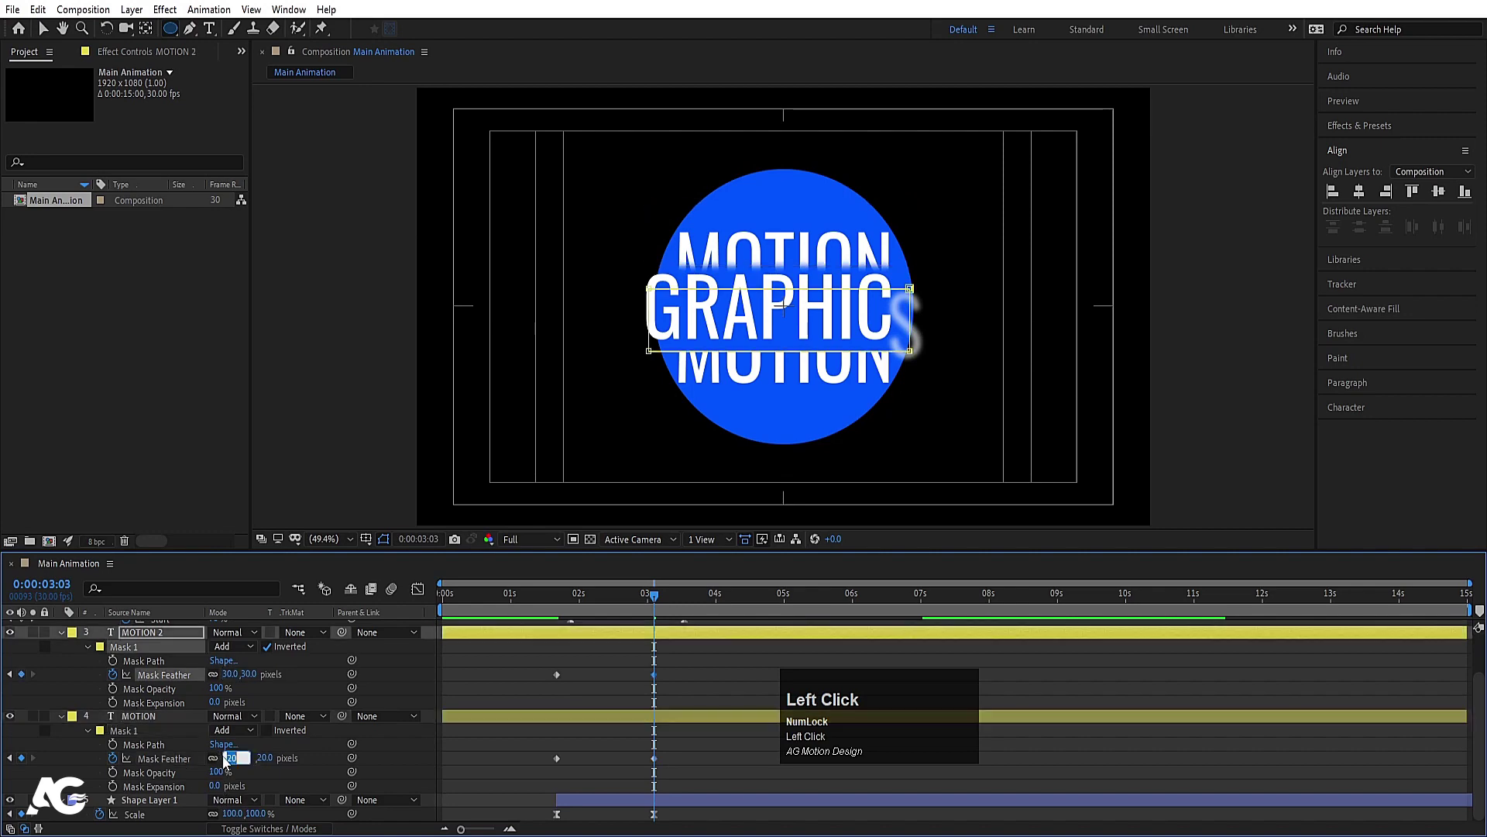
key("Return")
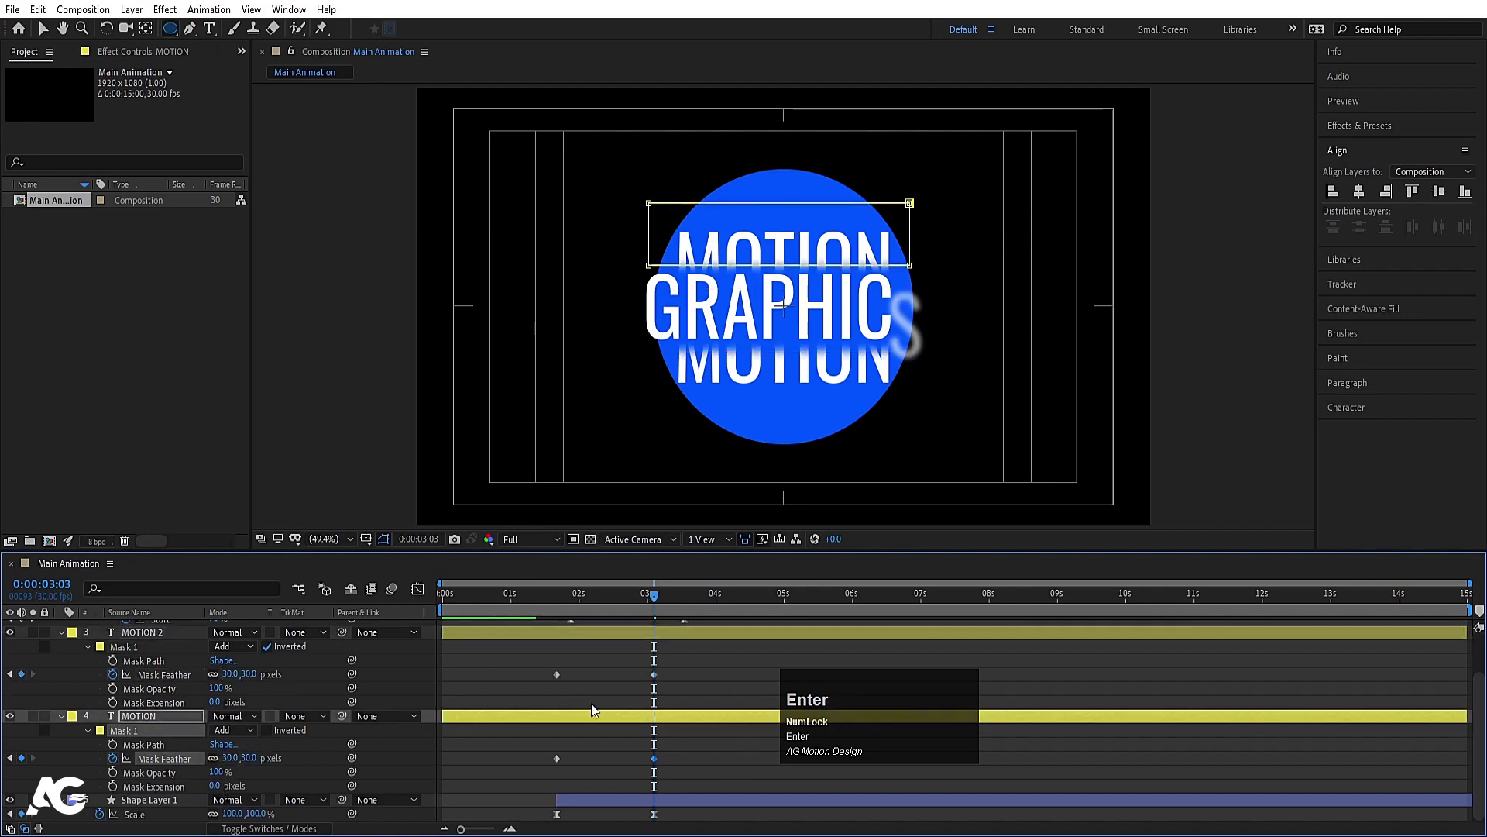
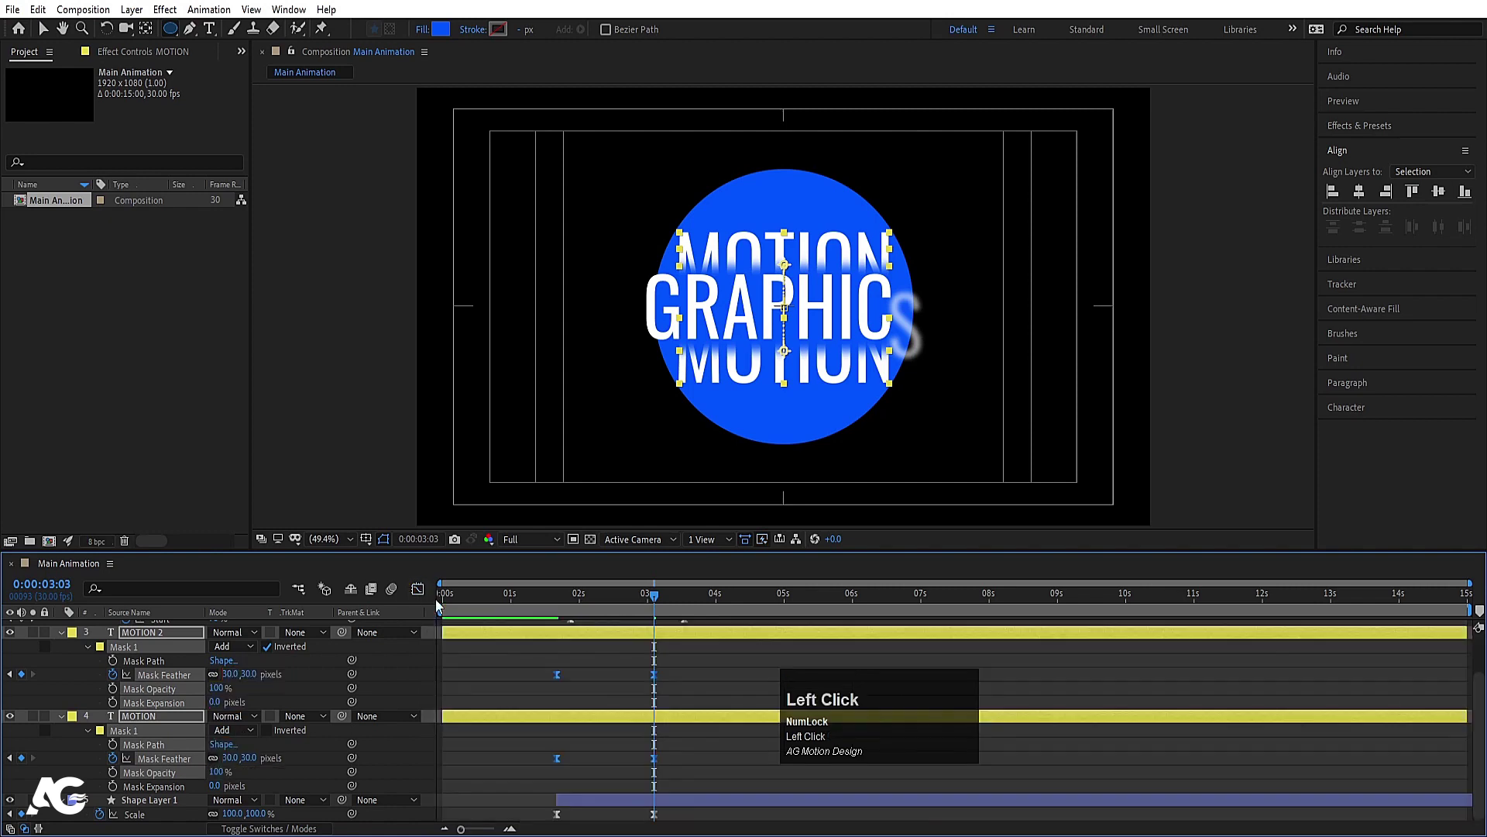
Step: Collapse all layer properties and preview the softened MOTION split from the start
key("u")
key("u")
key("u")
left_click(475, 604)
key("space")
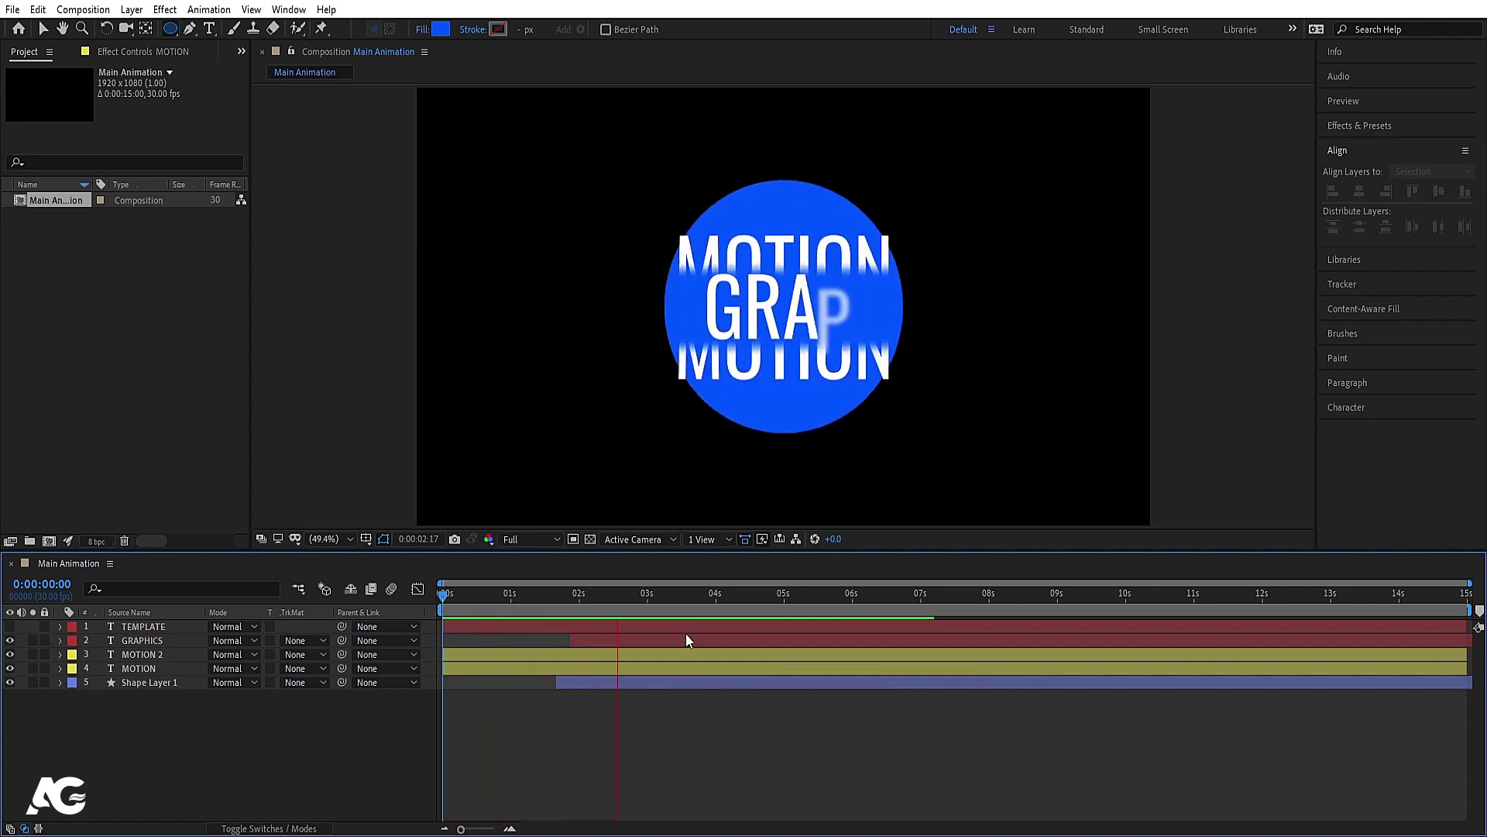
key("space")
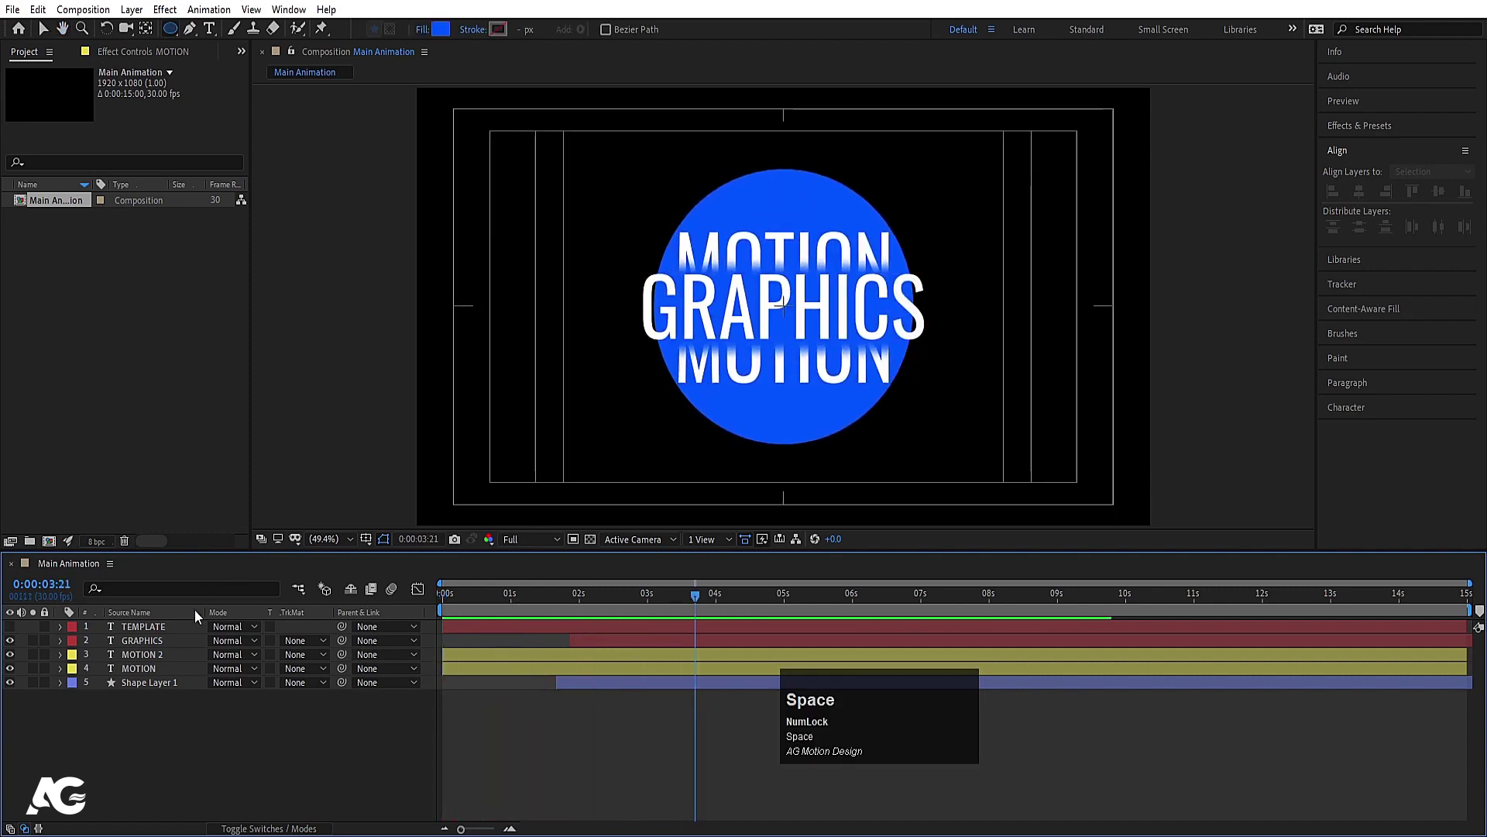
Step: Precompose GRAPHICS, both MOTION layers and Shape Layer 1 into 'Motion Graphics'
left_click(156, 649)
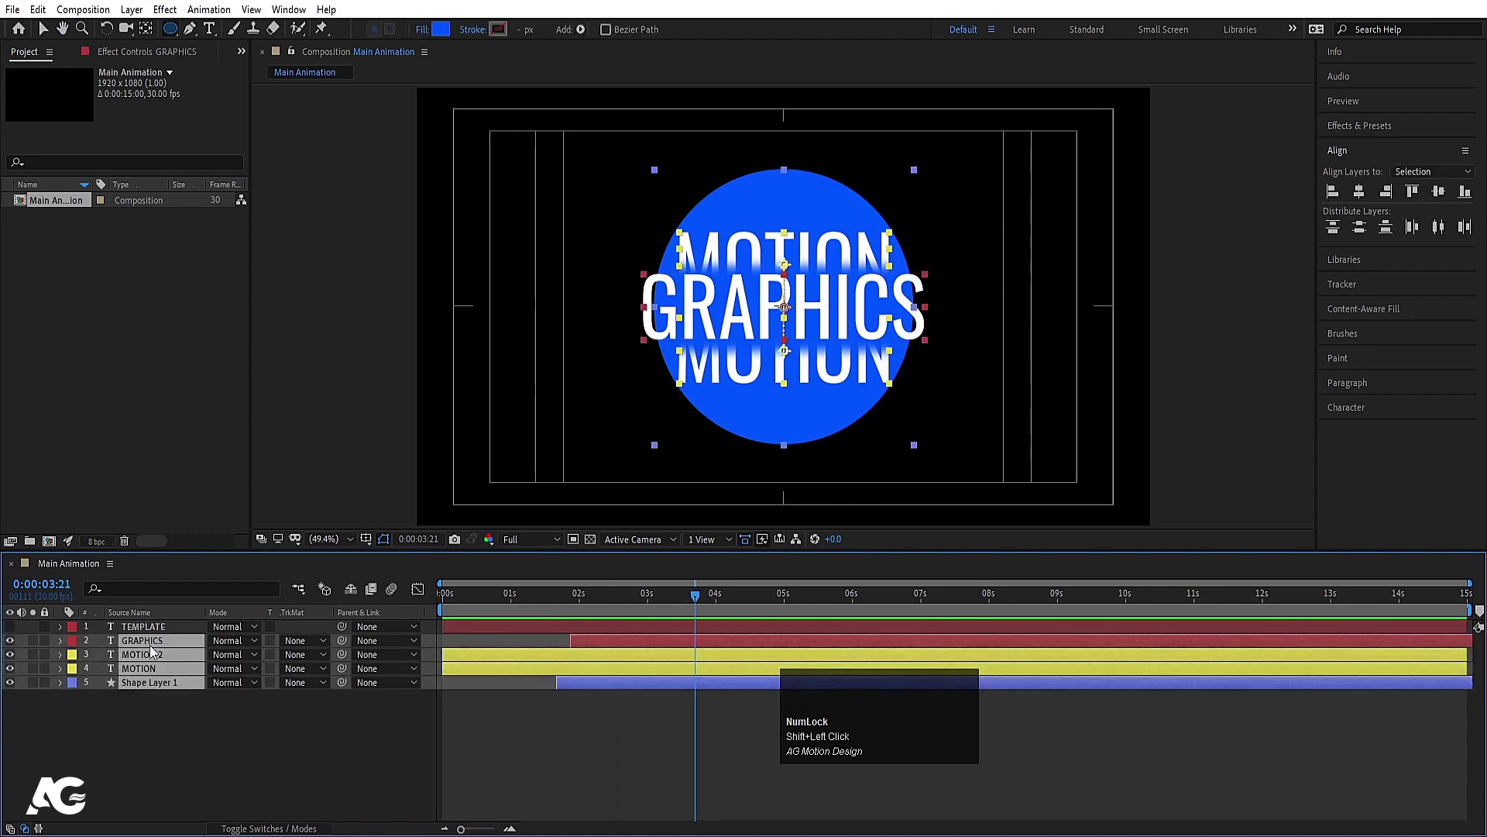
left_click(160, 654)
key("ctrl+shift+c")
type("otion")
key("space")
type("aphics")
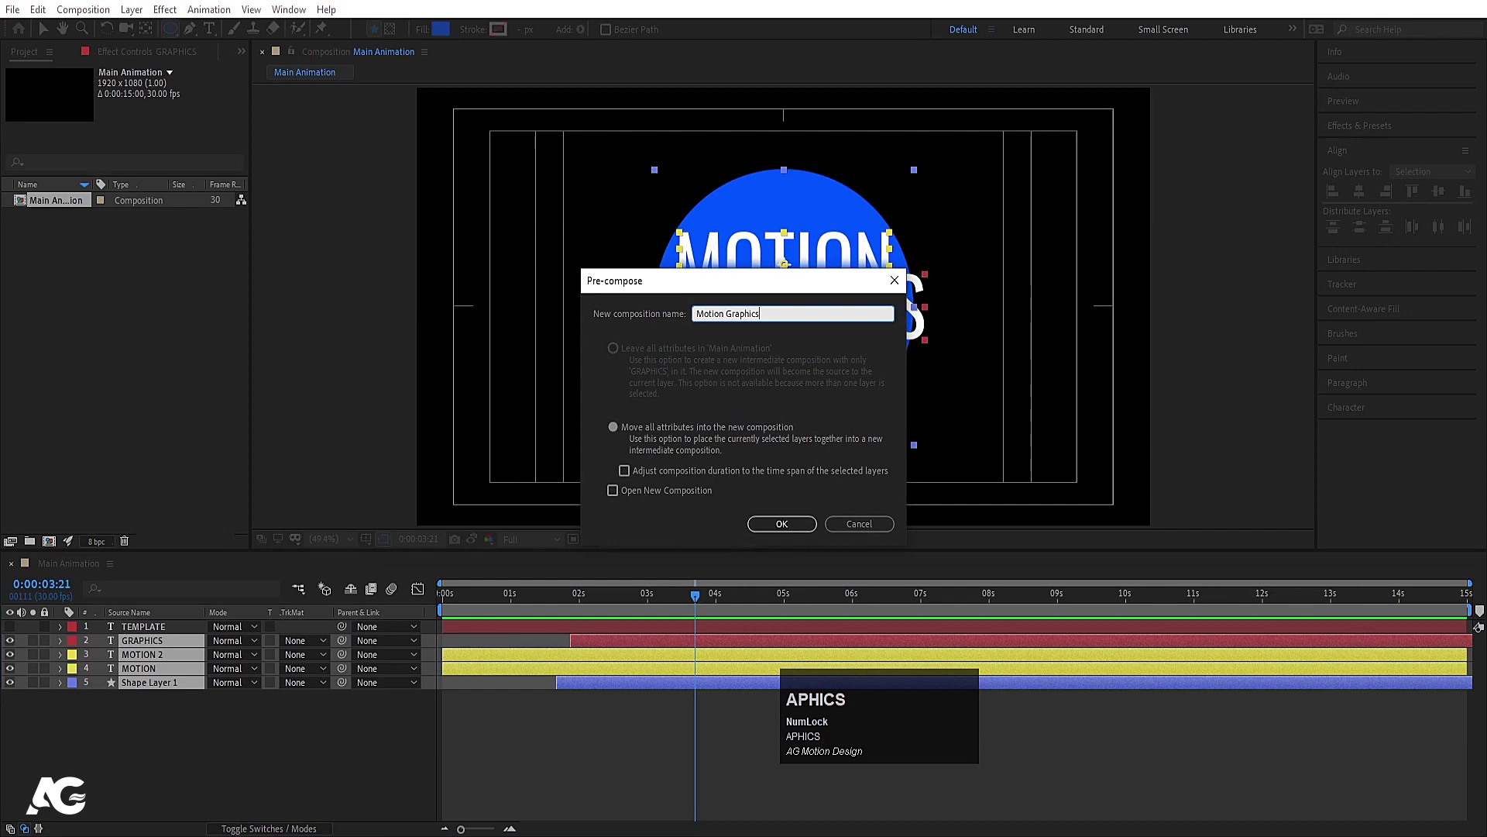
key("Return")
left_click(550, 685)
key("u")
type("uj")
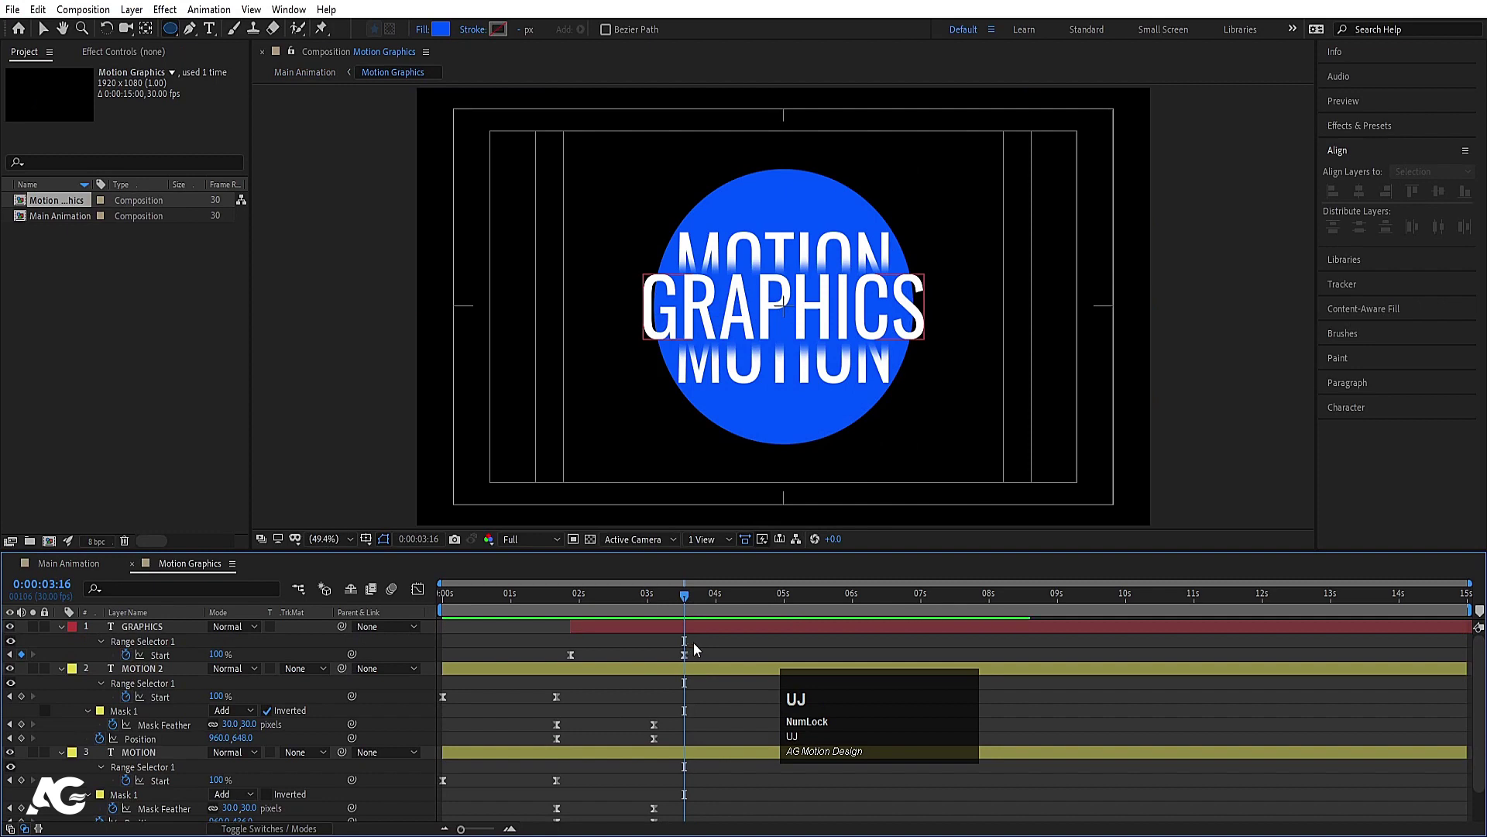
Step: Back in Main Animation, show TEMPLATE and mask the top half of the Motion Graphics layer
key("u")
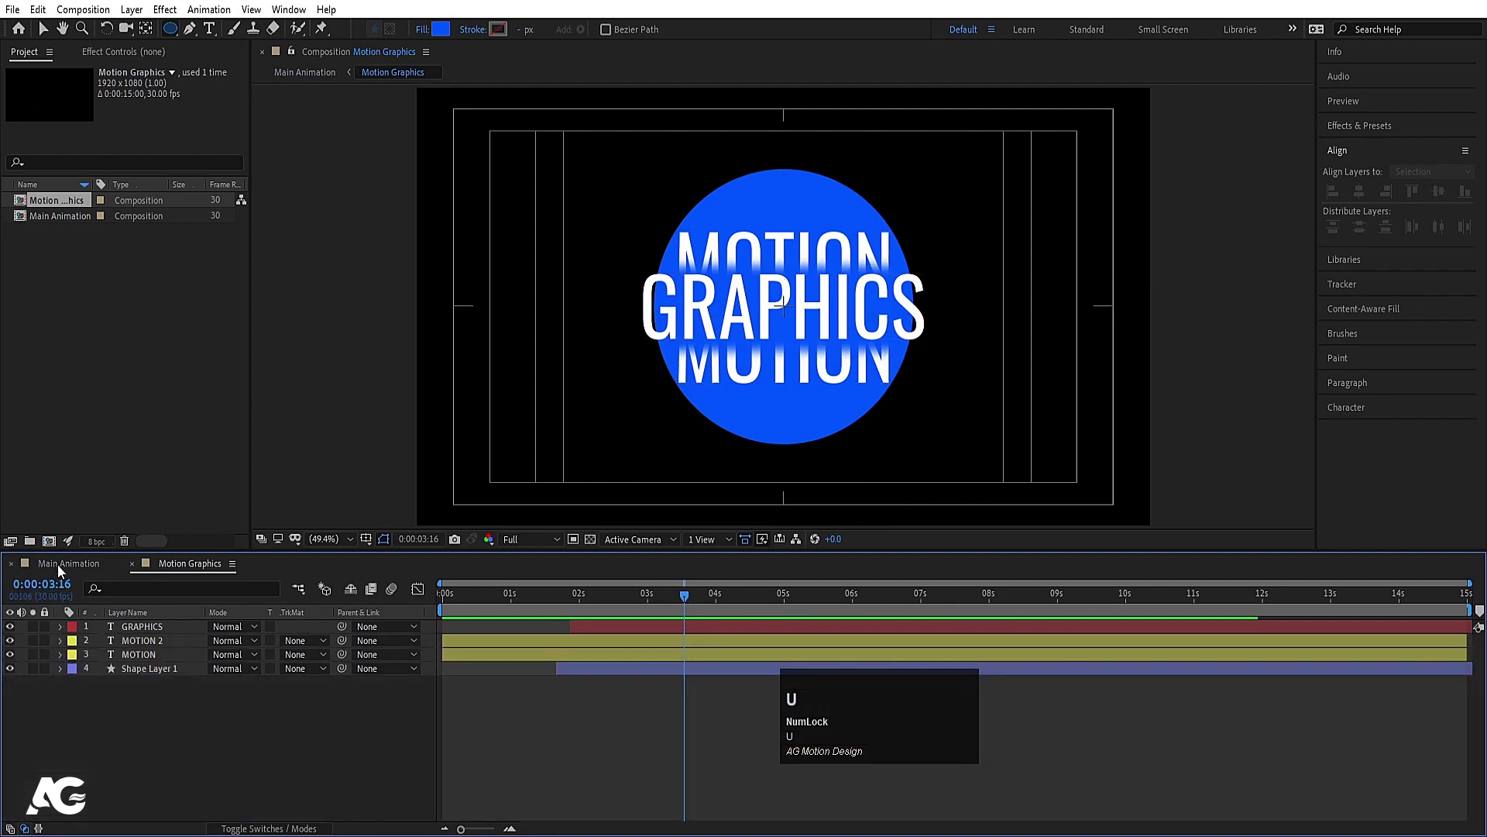
left_click(63, 571)
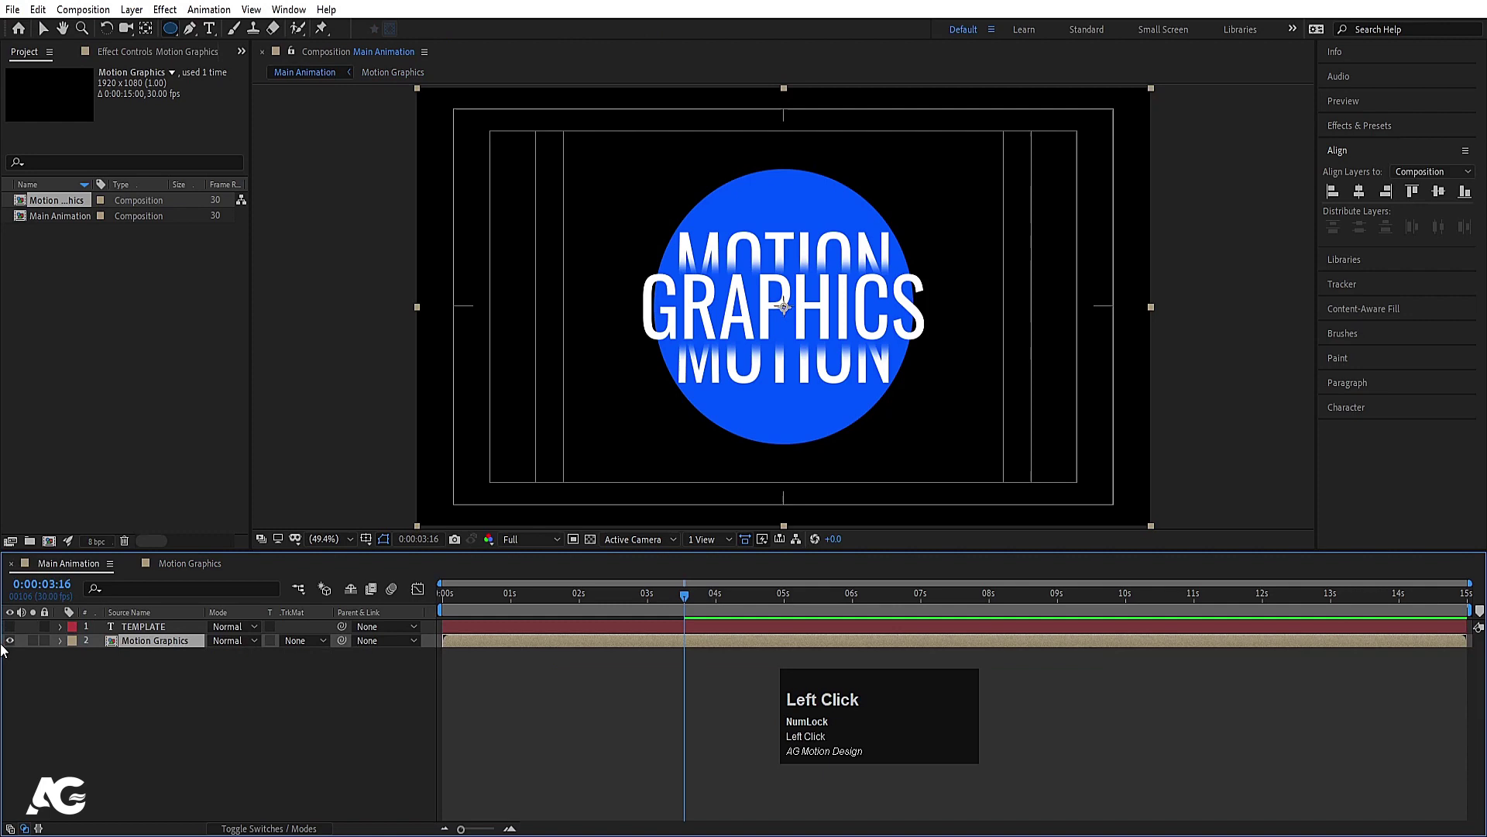
left_click(18, 631)
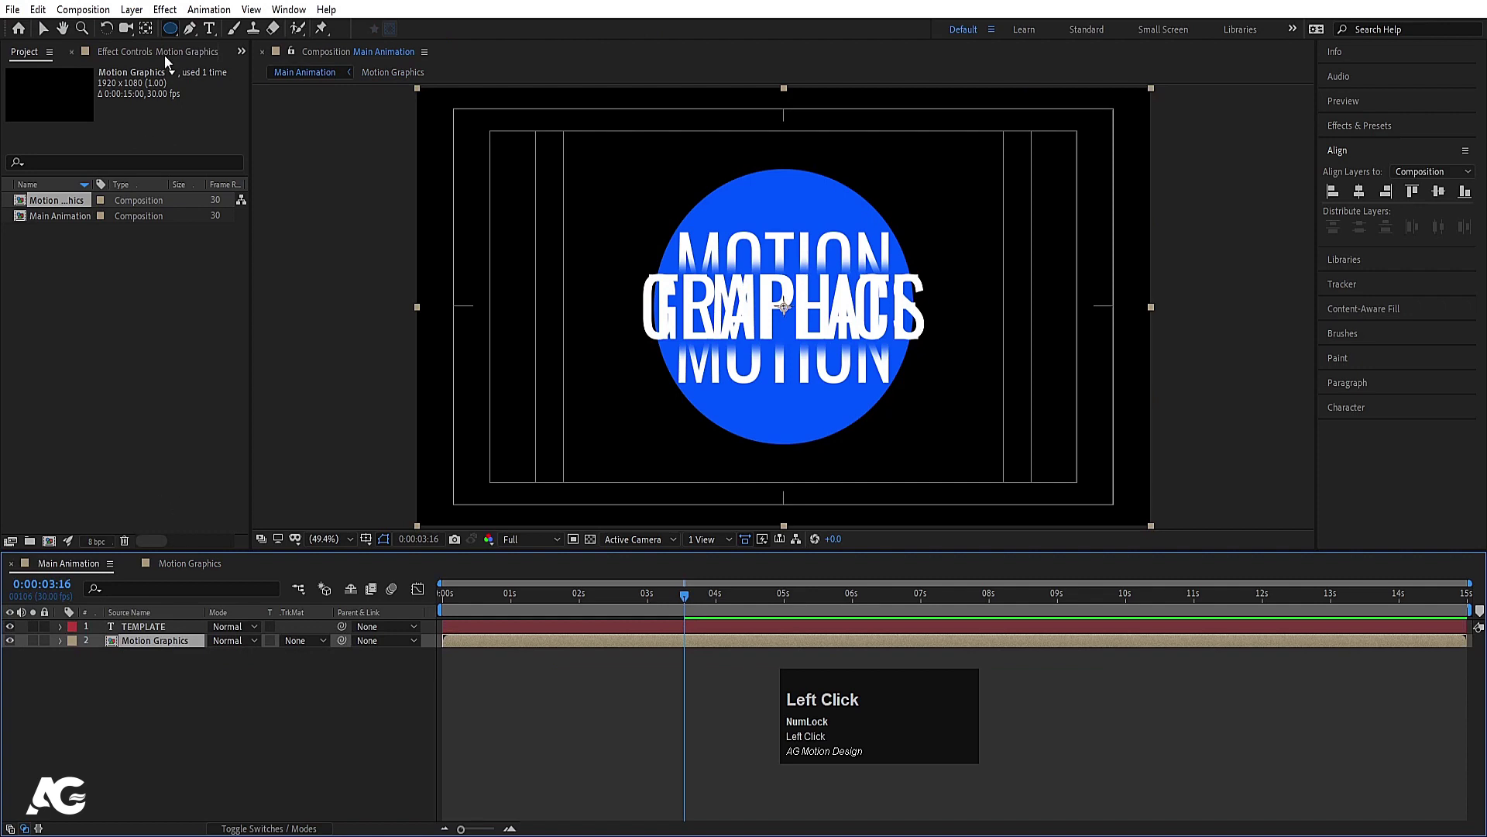
left_click_drag(177, 33, 210, 30)
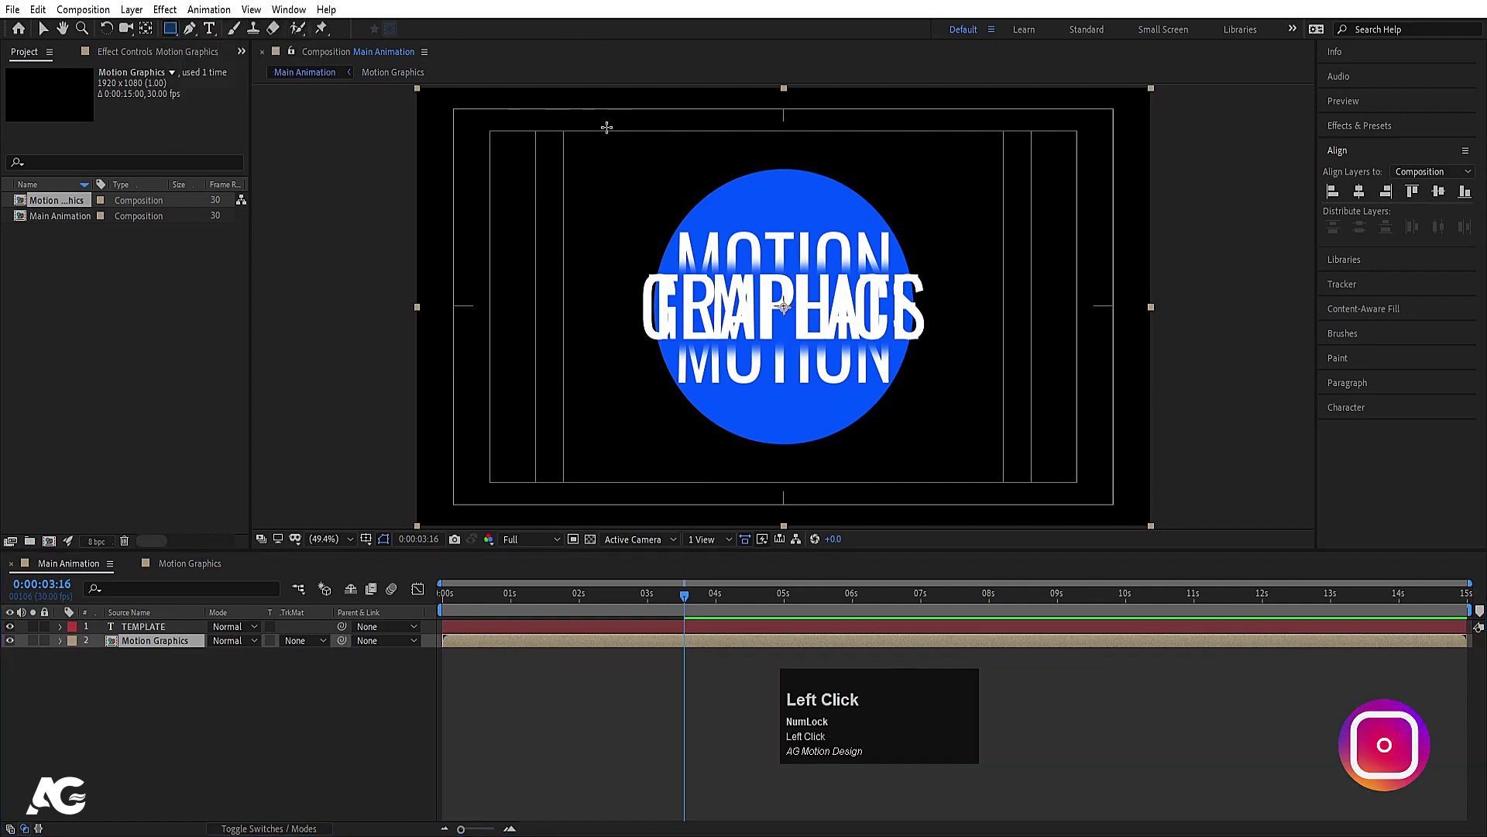
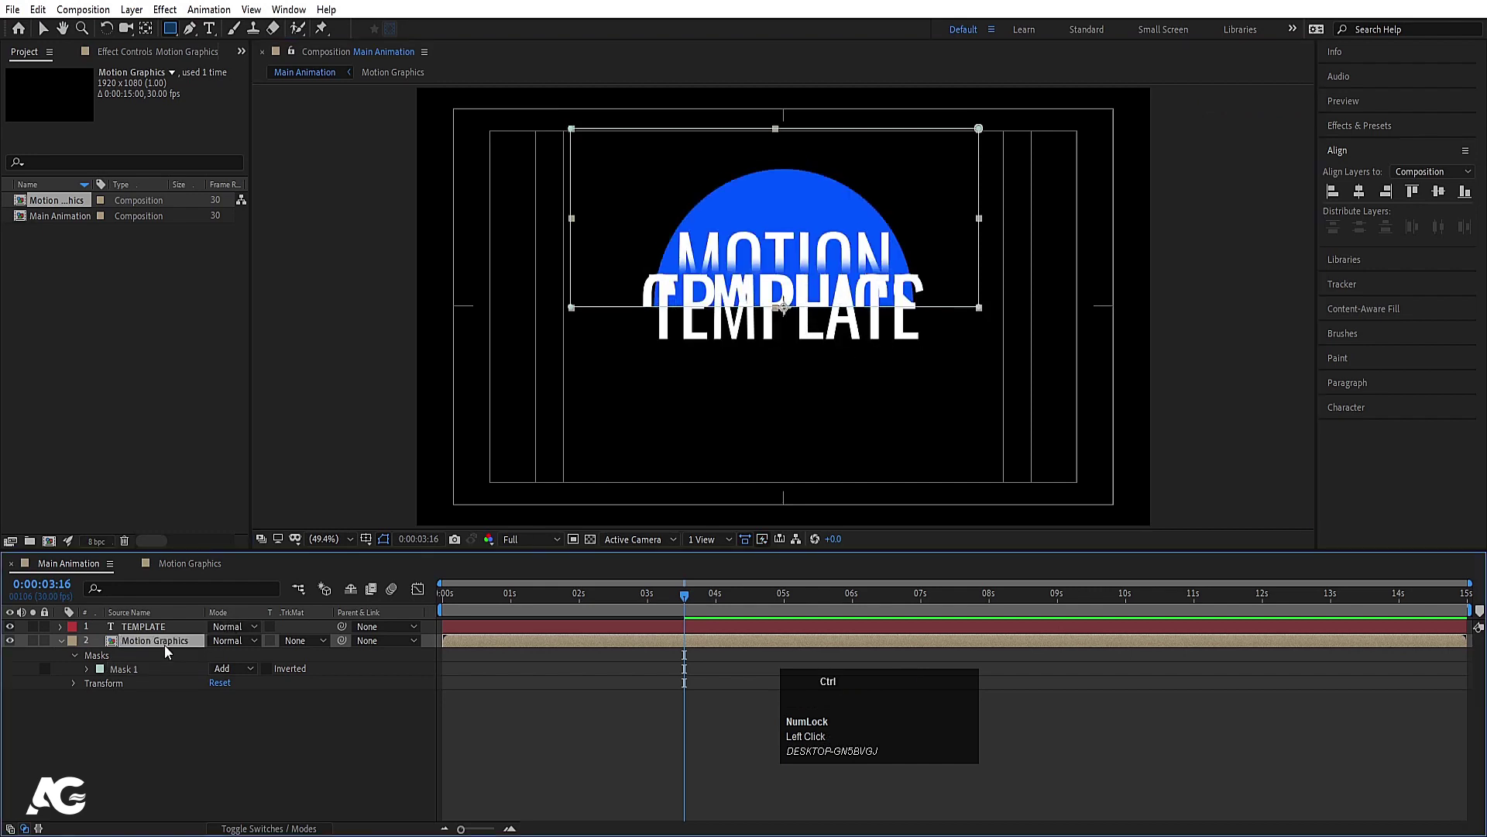
Step: Duplicate the masked layer, invert the upper copy's mask, and keyframe Position so the halves slide apart
key("ctrl+d")
key("m")
left_click(270, 660)
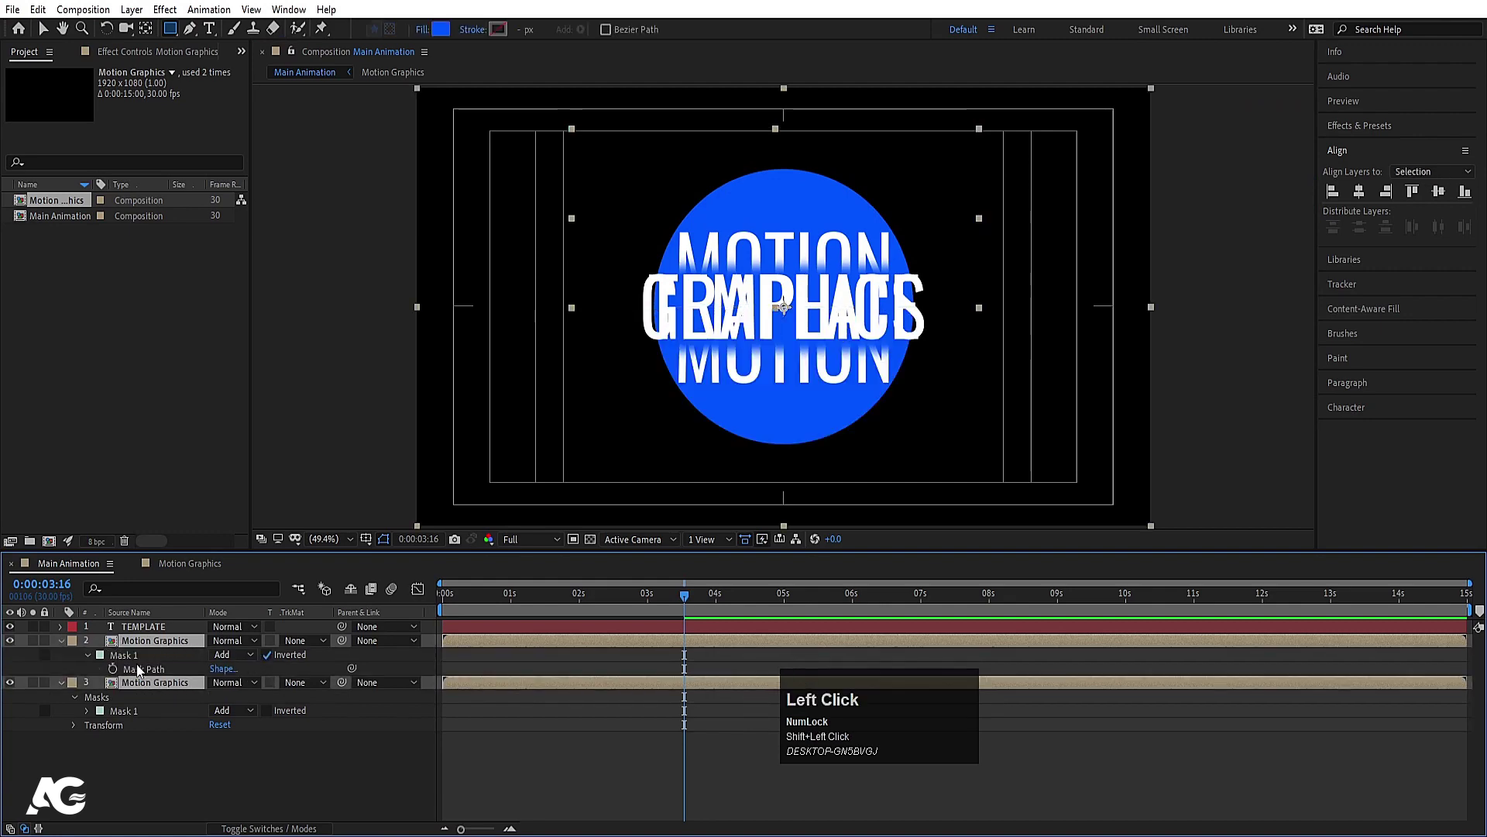
key("p")
left_click_drag(106, 661, 183, 661)
key("Down")
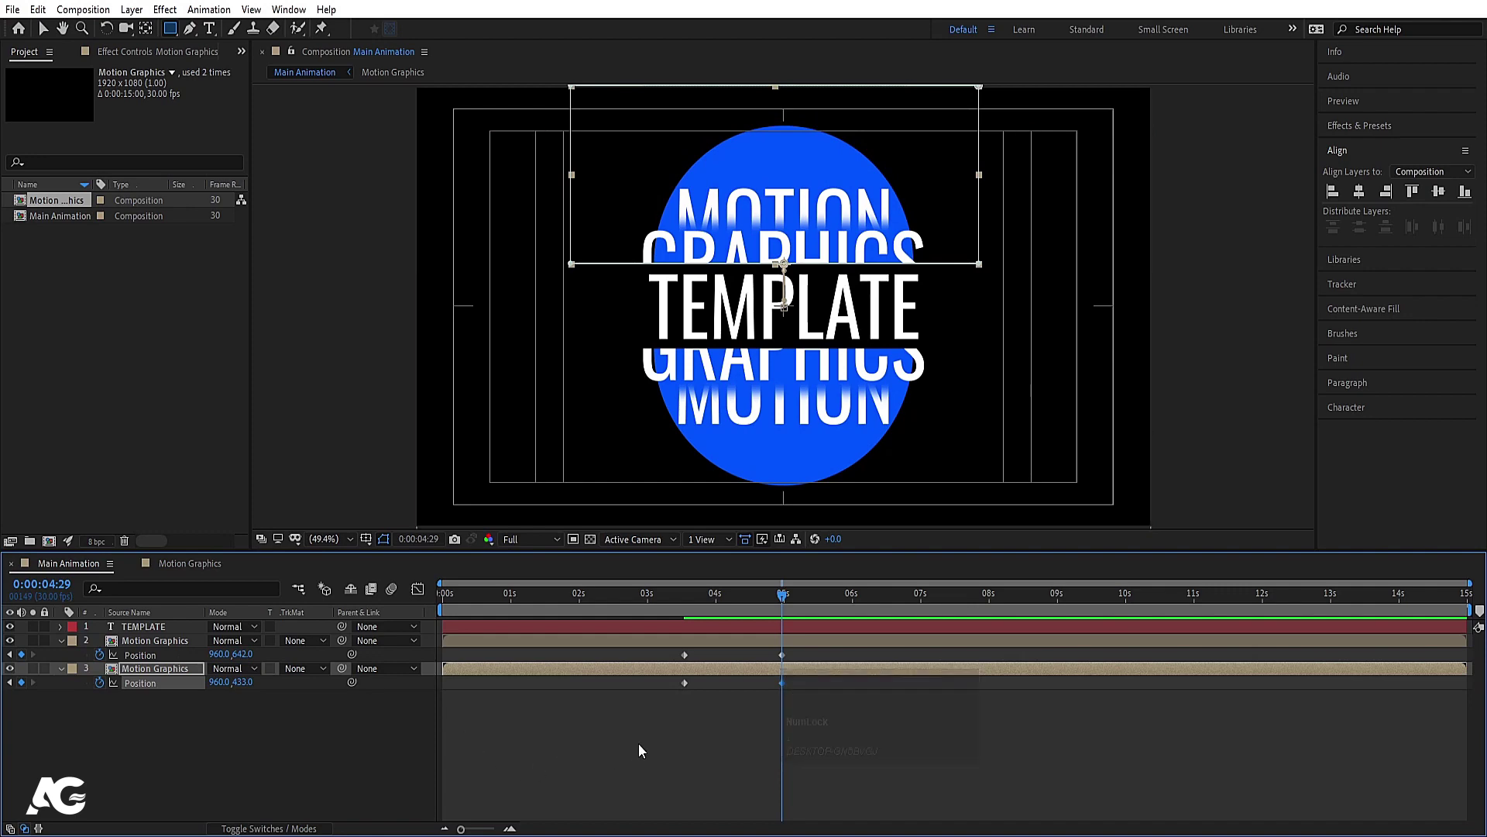
Step: Scrub through the reveal and adjust the TEMPLATE layer's start in the timeline
left_click_drag(644, 750, 766, 699)
key("j")
left_click(700, 632)
key("j")
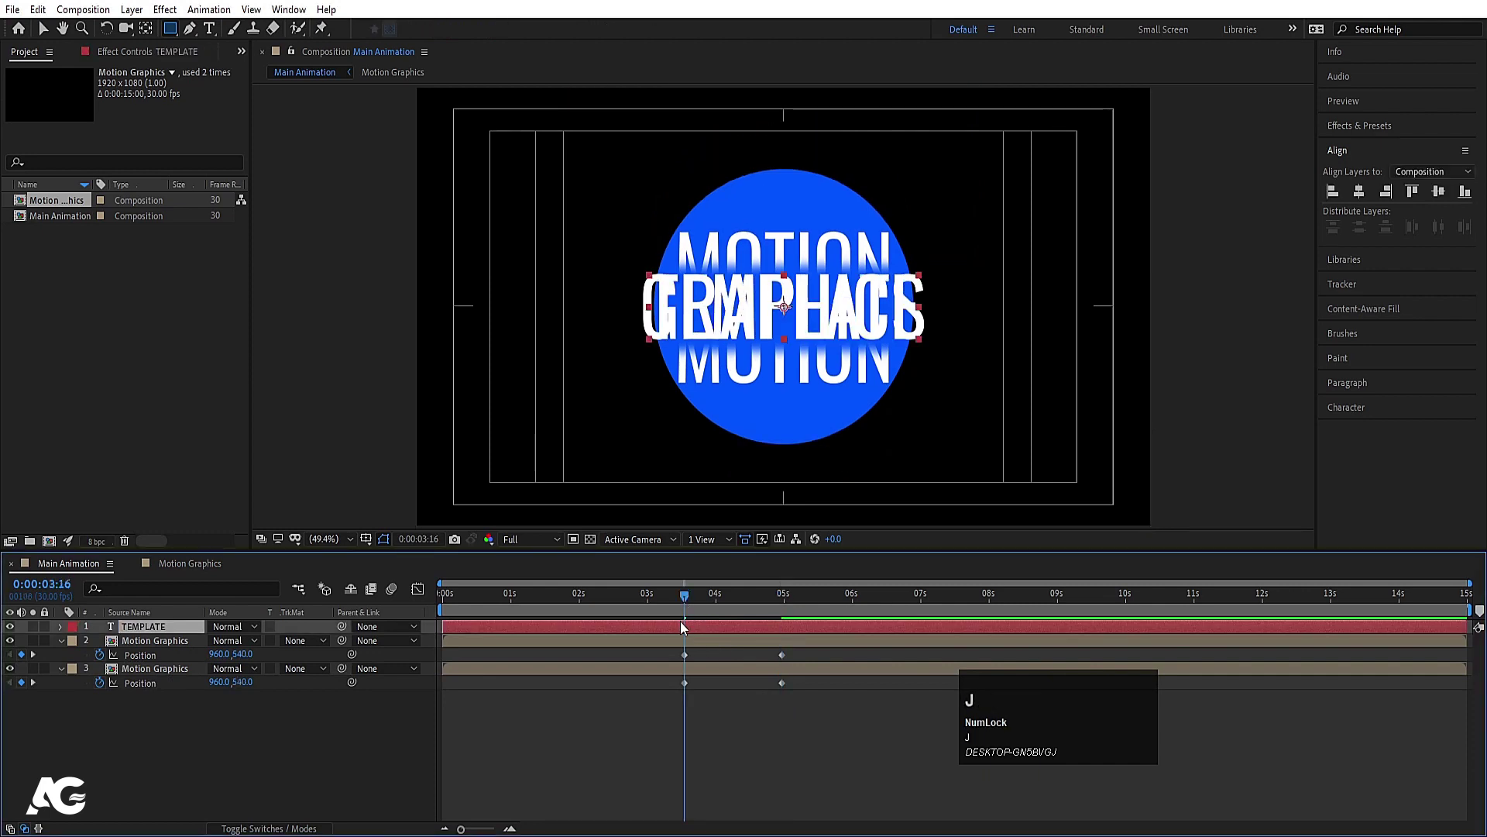
key("[")
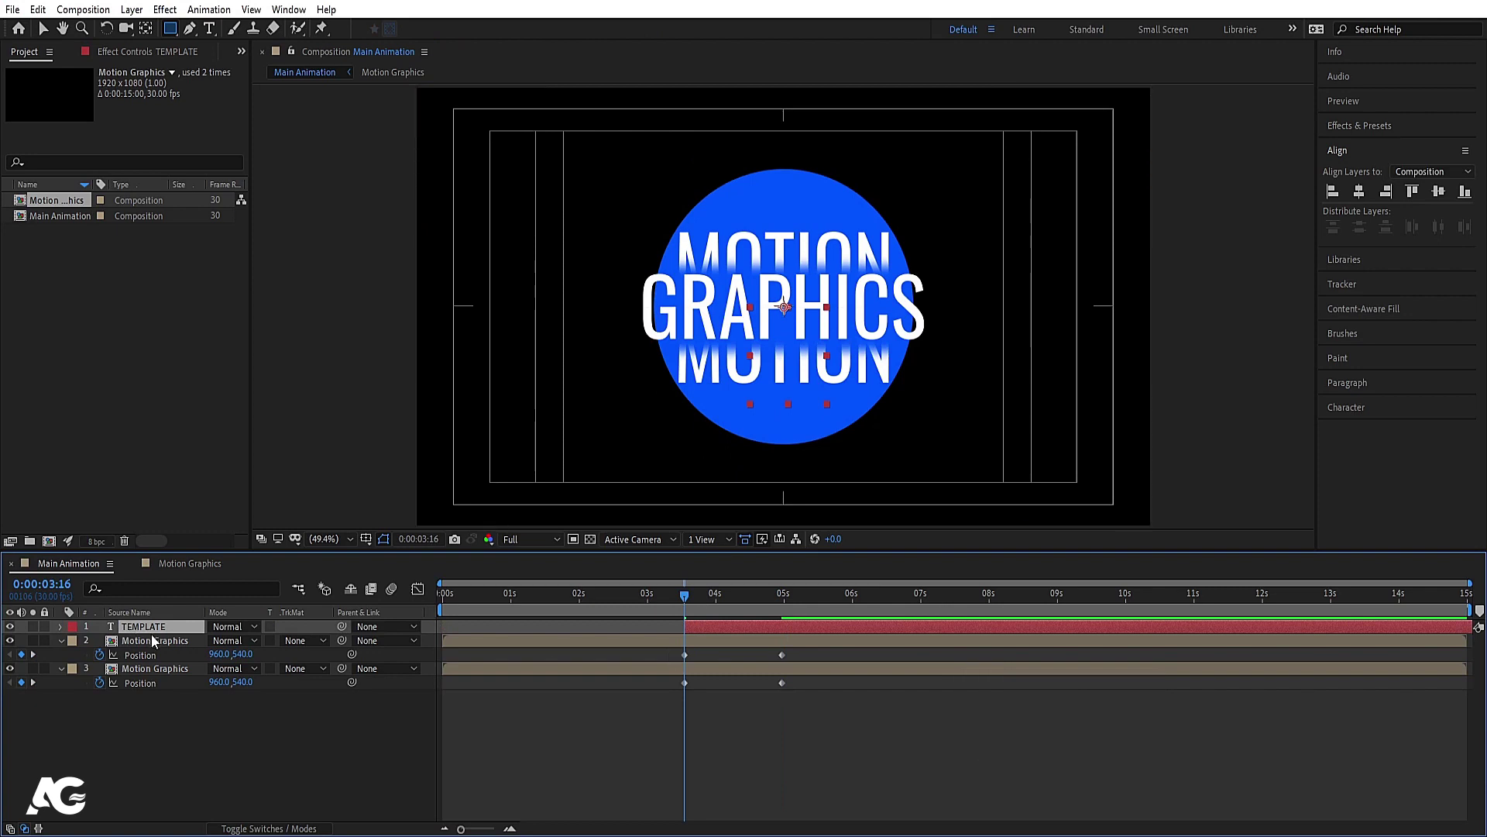
Step: Select both Motion Graphics copies and reveal their Mask Feather settings
left_click(157, 640)
left_click(142, 671)
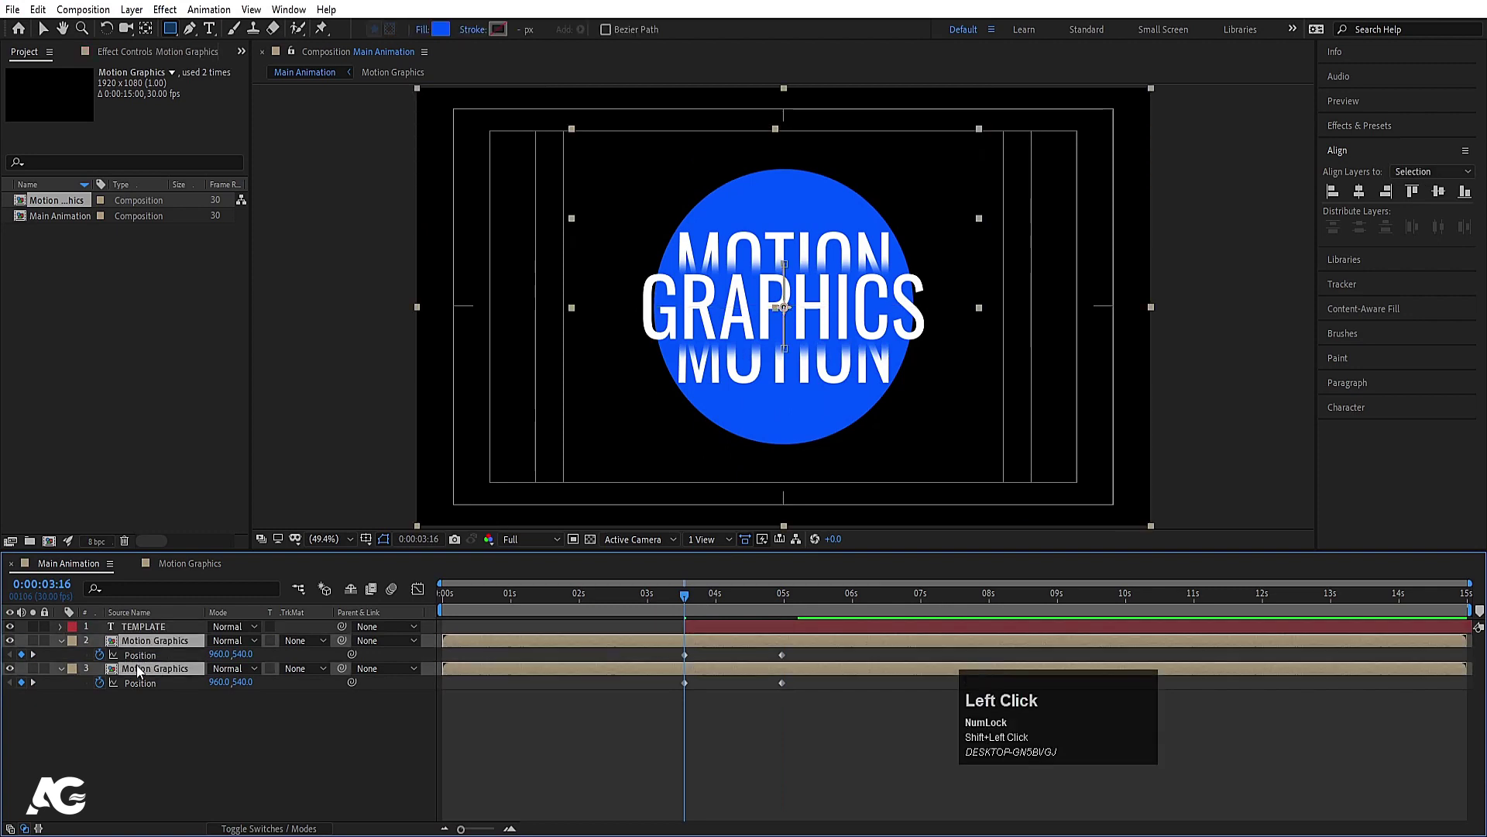
key("m")
left_click(95, 669)
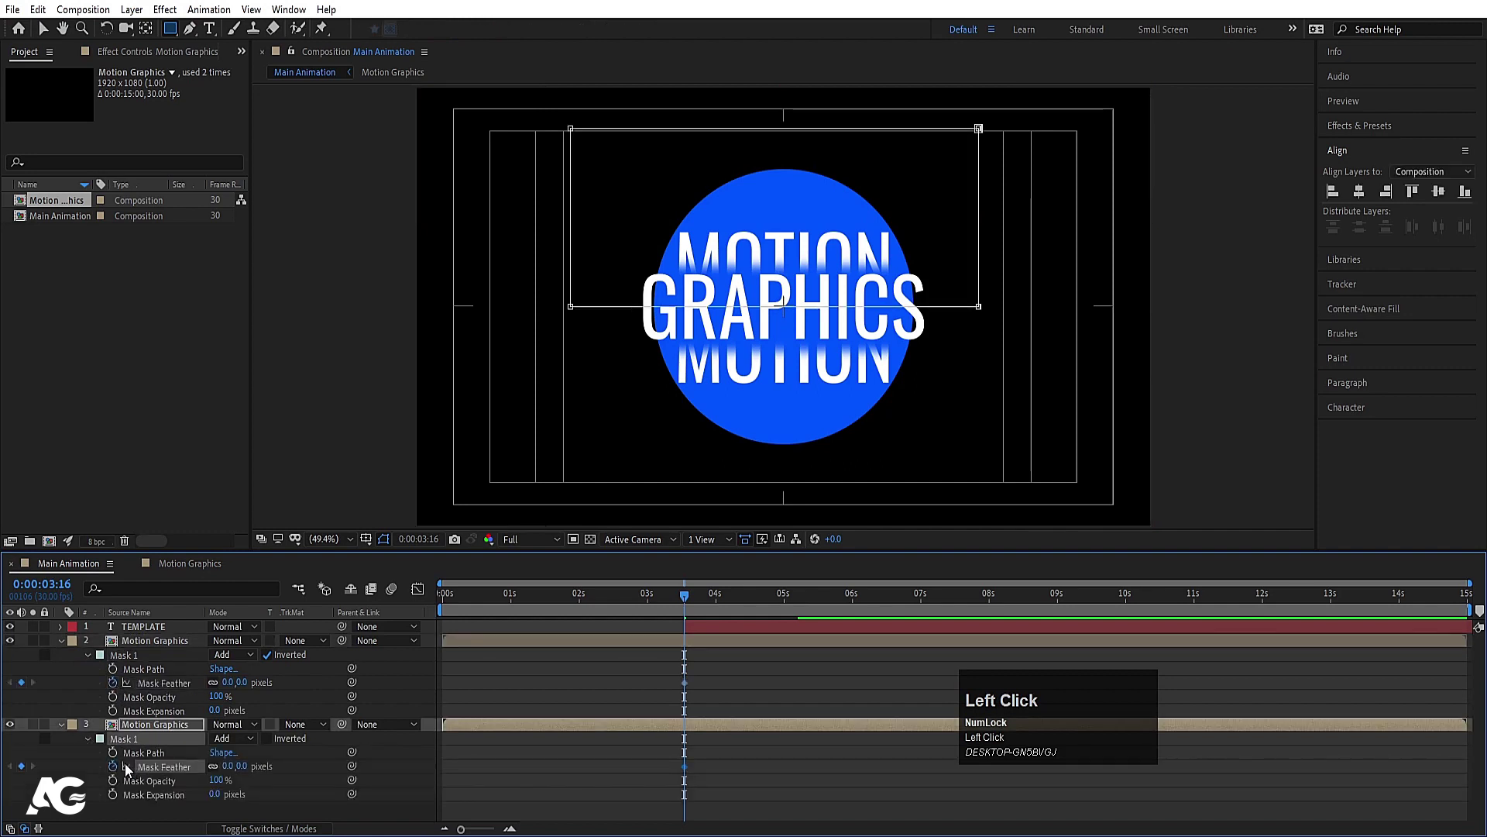
Step: Show and check the Scale of both Motion Graphics copies, then fold the properties away
left_click(704, 652)
key("s")
left_click(109, 658)
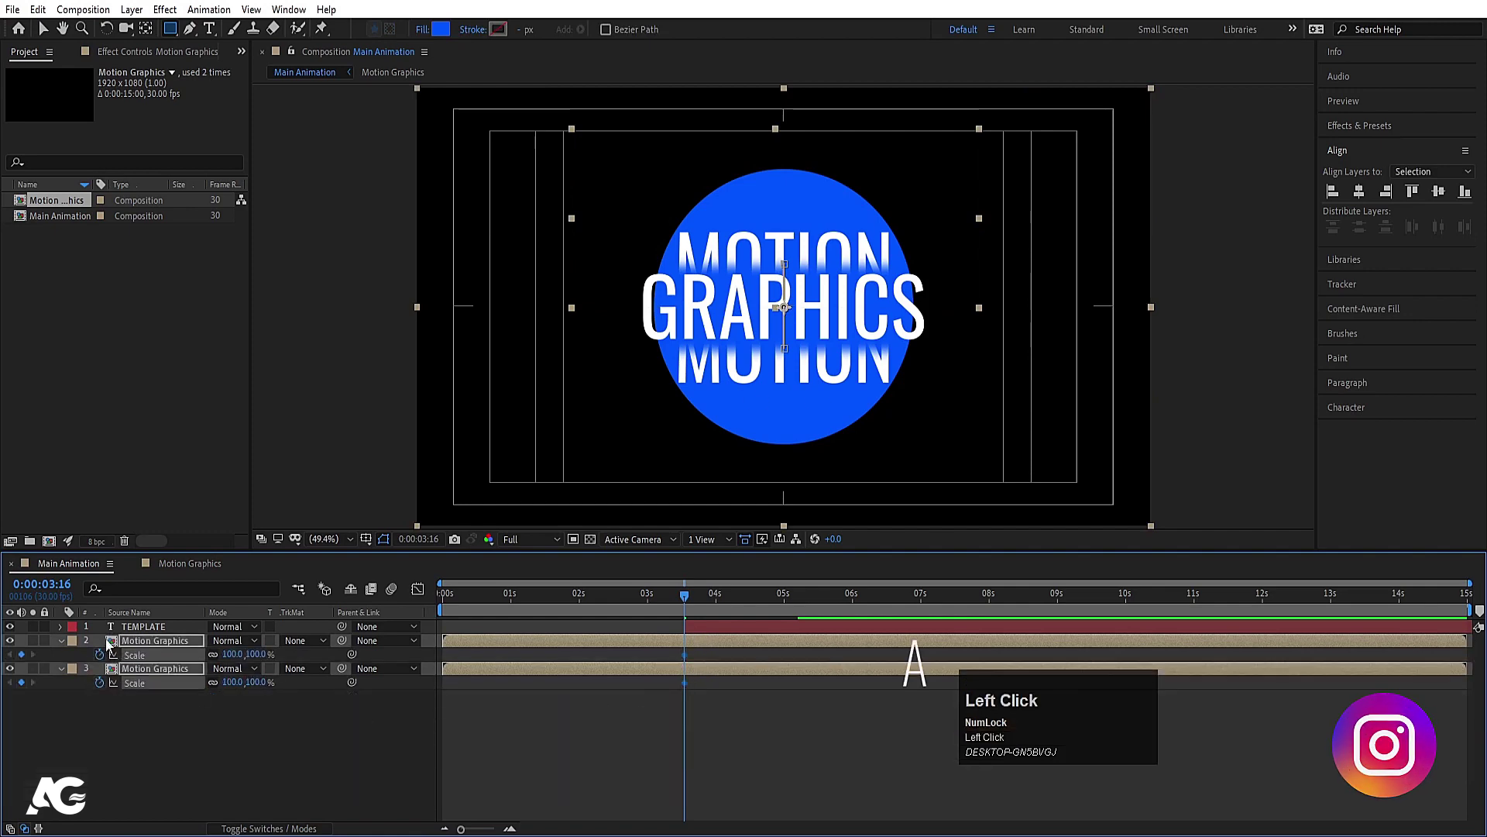
key("u")
type("uk")
Step: Set the lower copy's Mask Feather to 30 pixels, preview it, then undo the last change
left_click(735, 670)
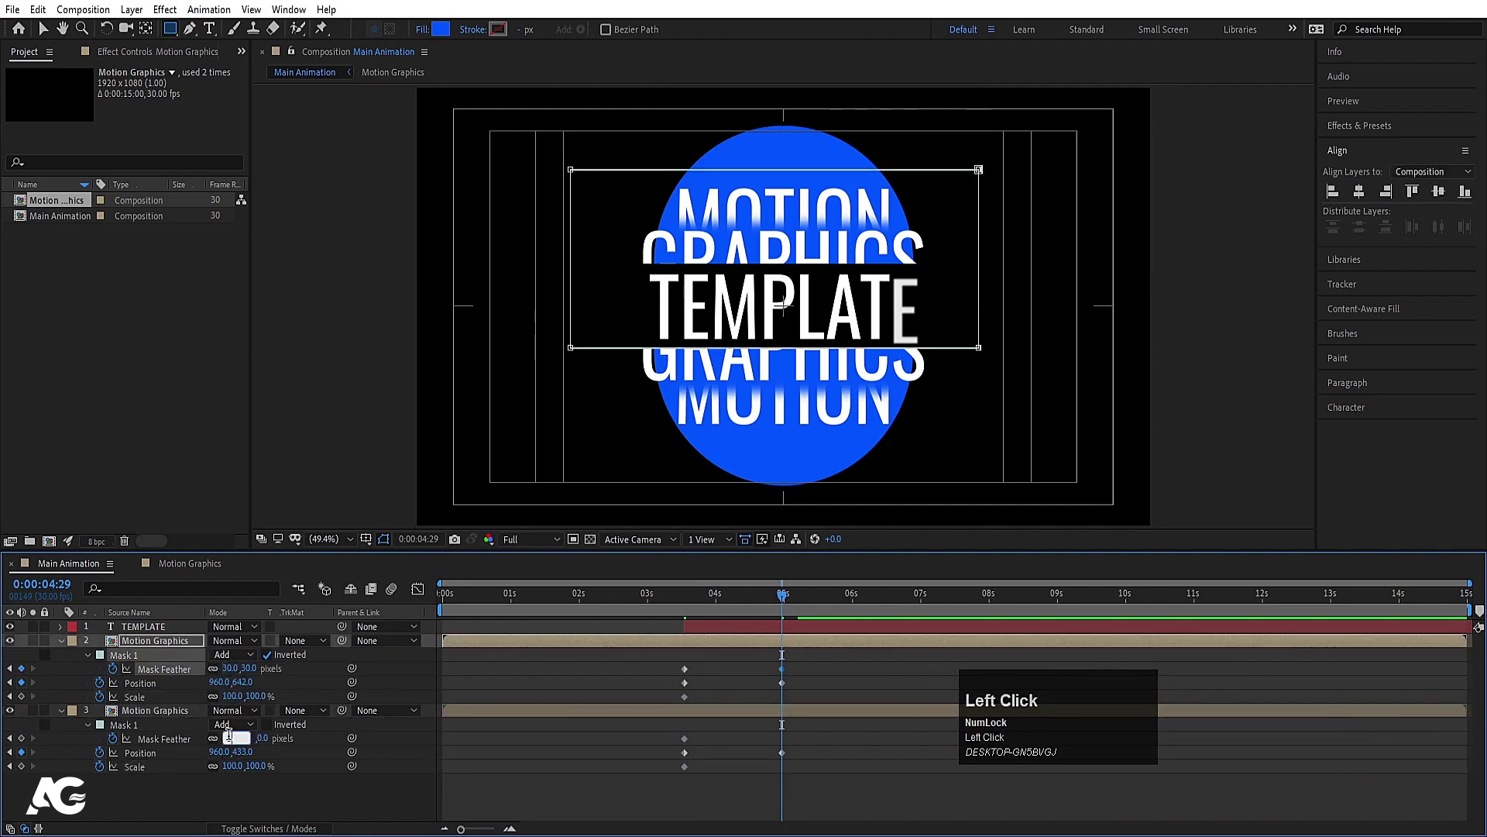
key("Return")
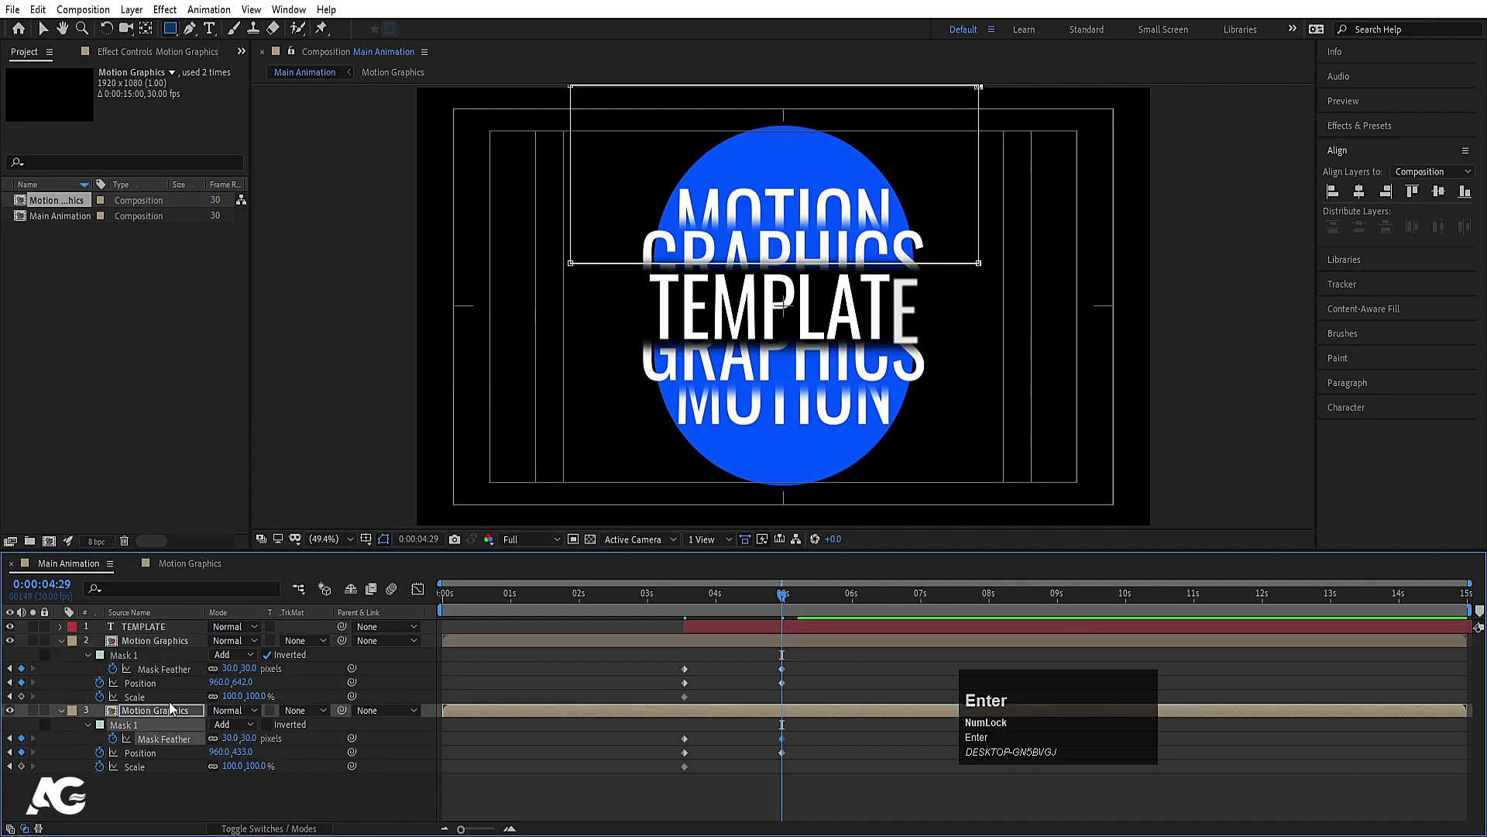
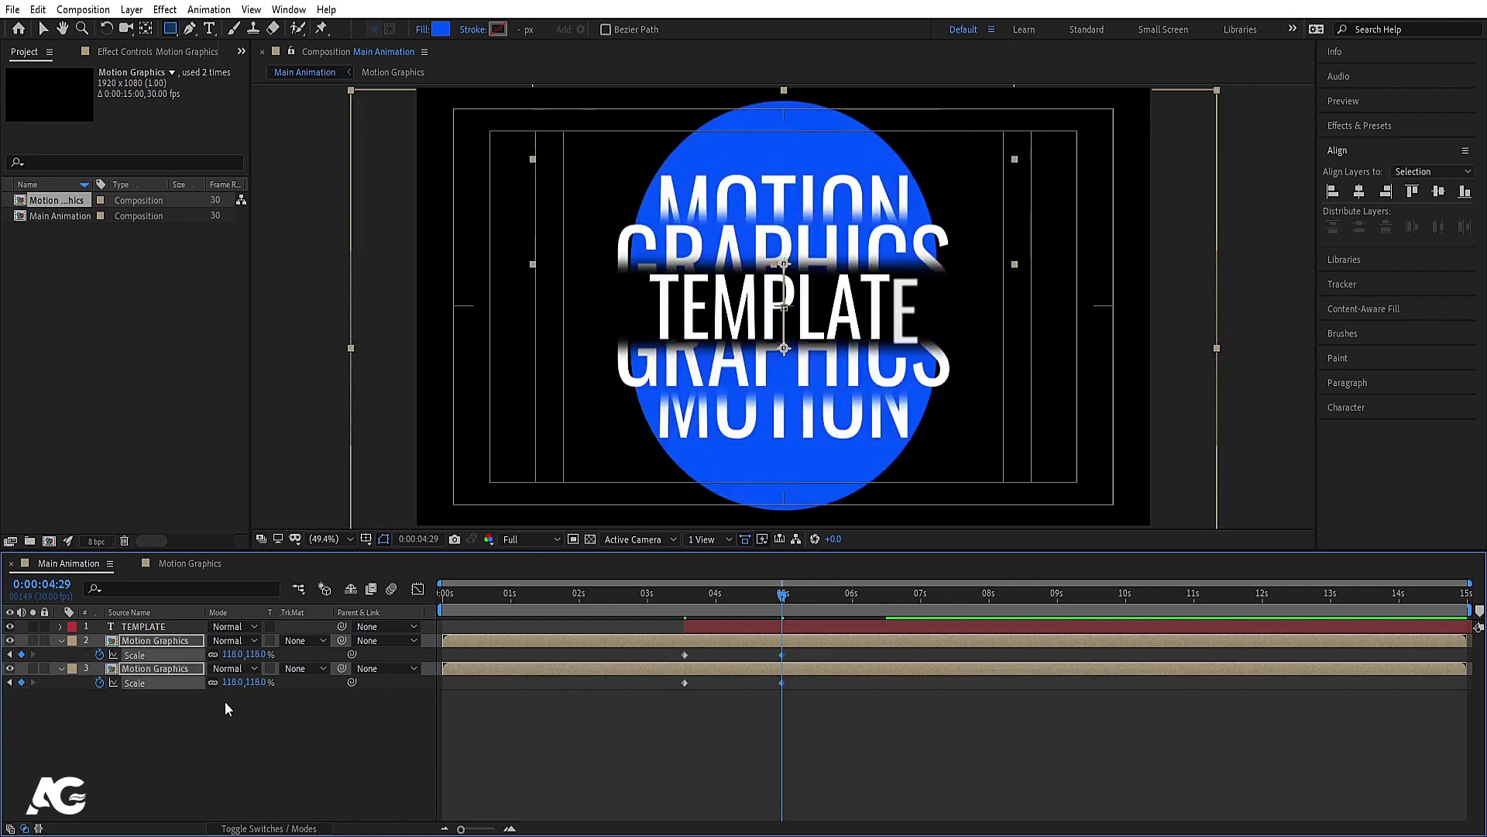
left_click(229, 740)
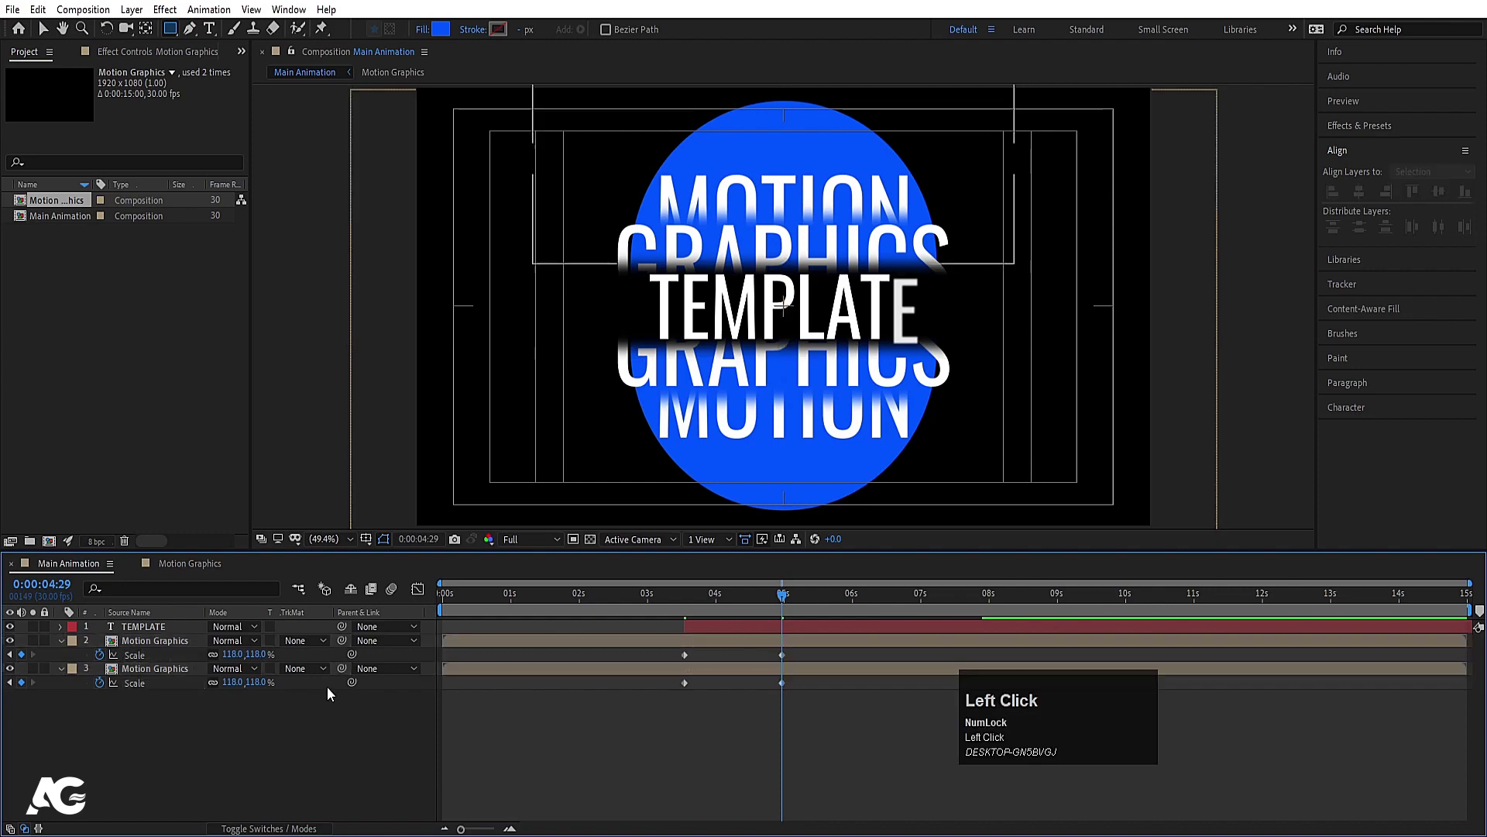
key("space")
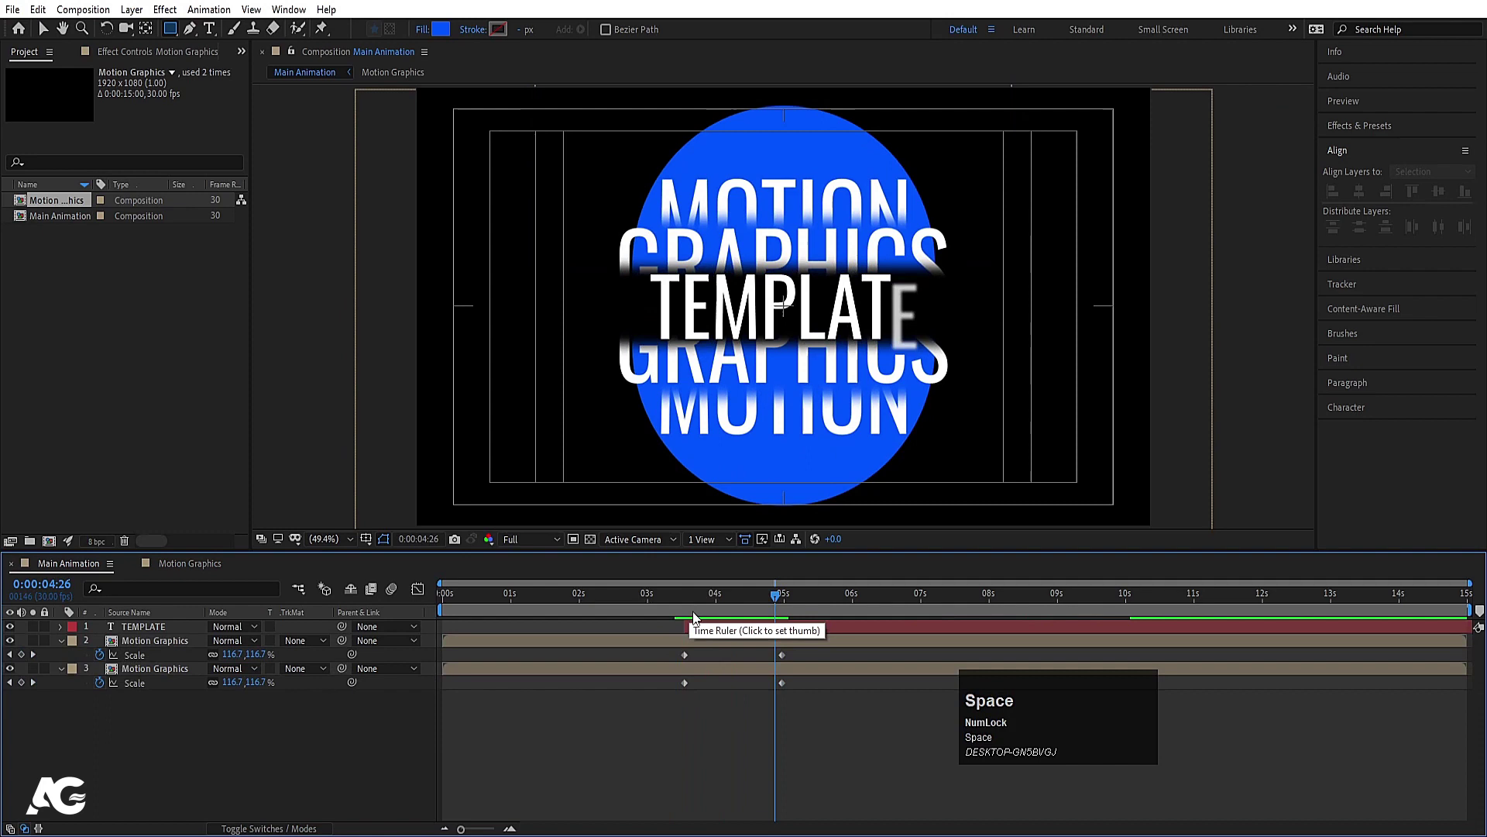
key("ctrl+z")
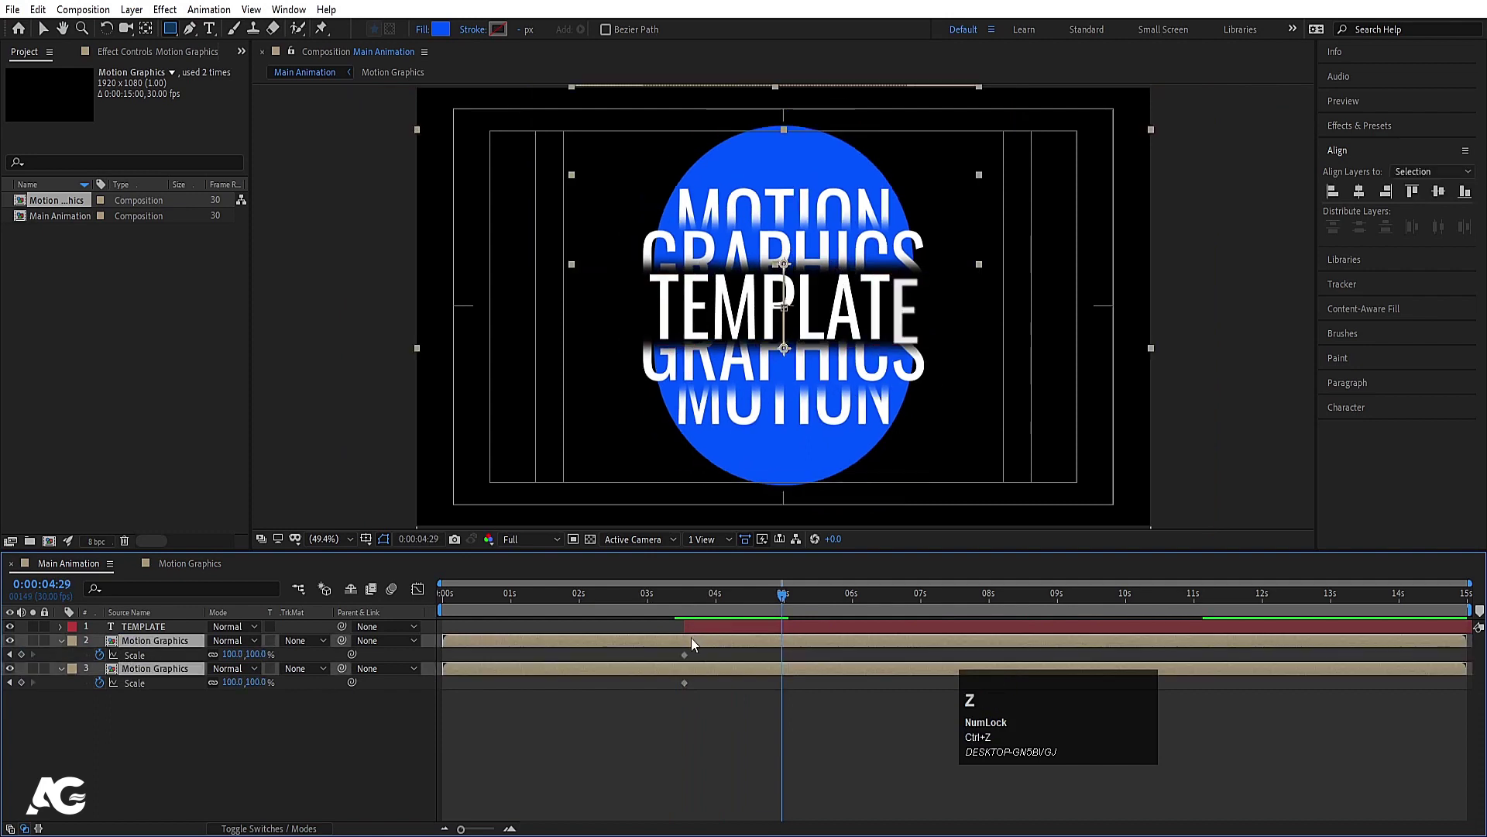
Step: Keyframe both halves' Mask Feather from 0 to 30 pixels with easy-eased keys
key("j")
left_click_drag(672, 663, 754, 619)
key("u")
left_click(631, 661)
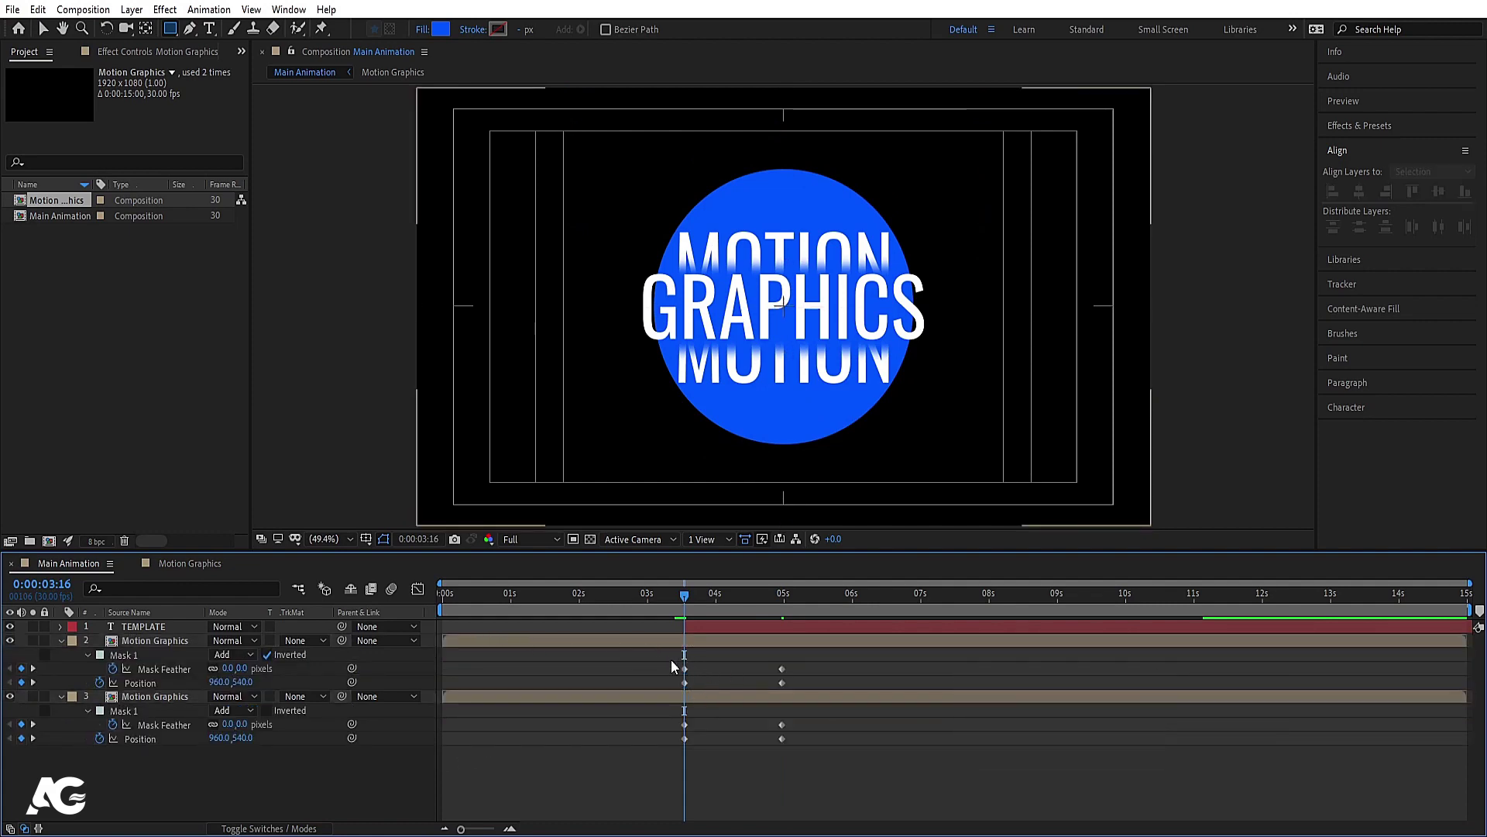
left_click_drag(669, 666, 819, 751)
key("F9")
left_click_drag(422, 591, 421, 593)
Step: Keyframe Position on both halves so they ease apart vertically to reveal TEMPLATE
key("space")
key("space")
left_click(686, 605)
key("space")
left_click(711, 630)
key("[")
key("space")
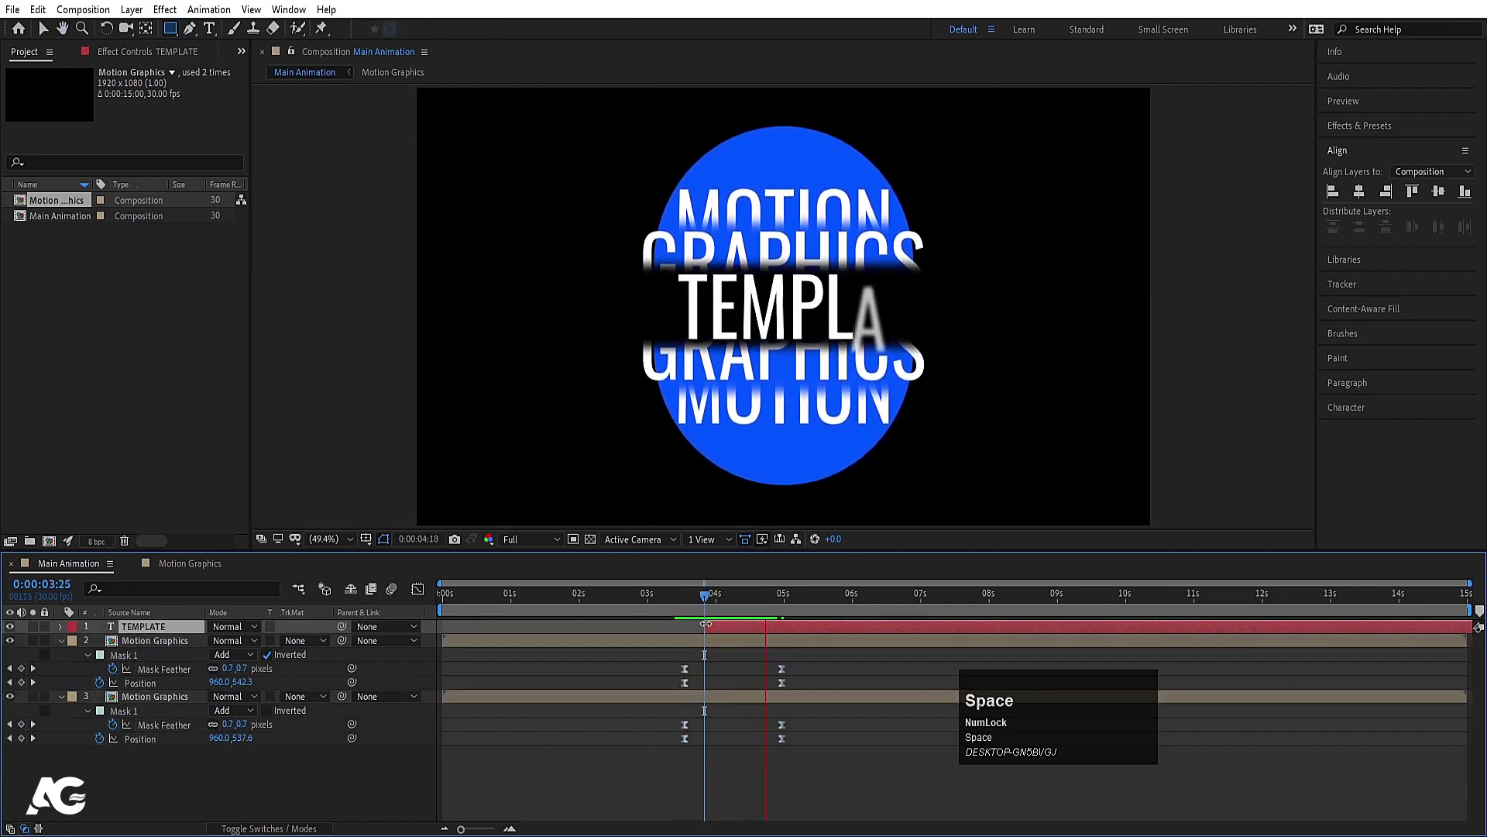
left_click_drag(732, 634, 722, 637)
key("space")
Step: Preview the split-reveal at Quarter resolution, then restore Full resolution
left_click(542, 602)
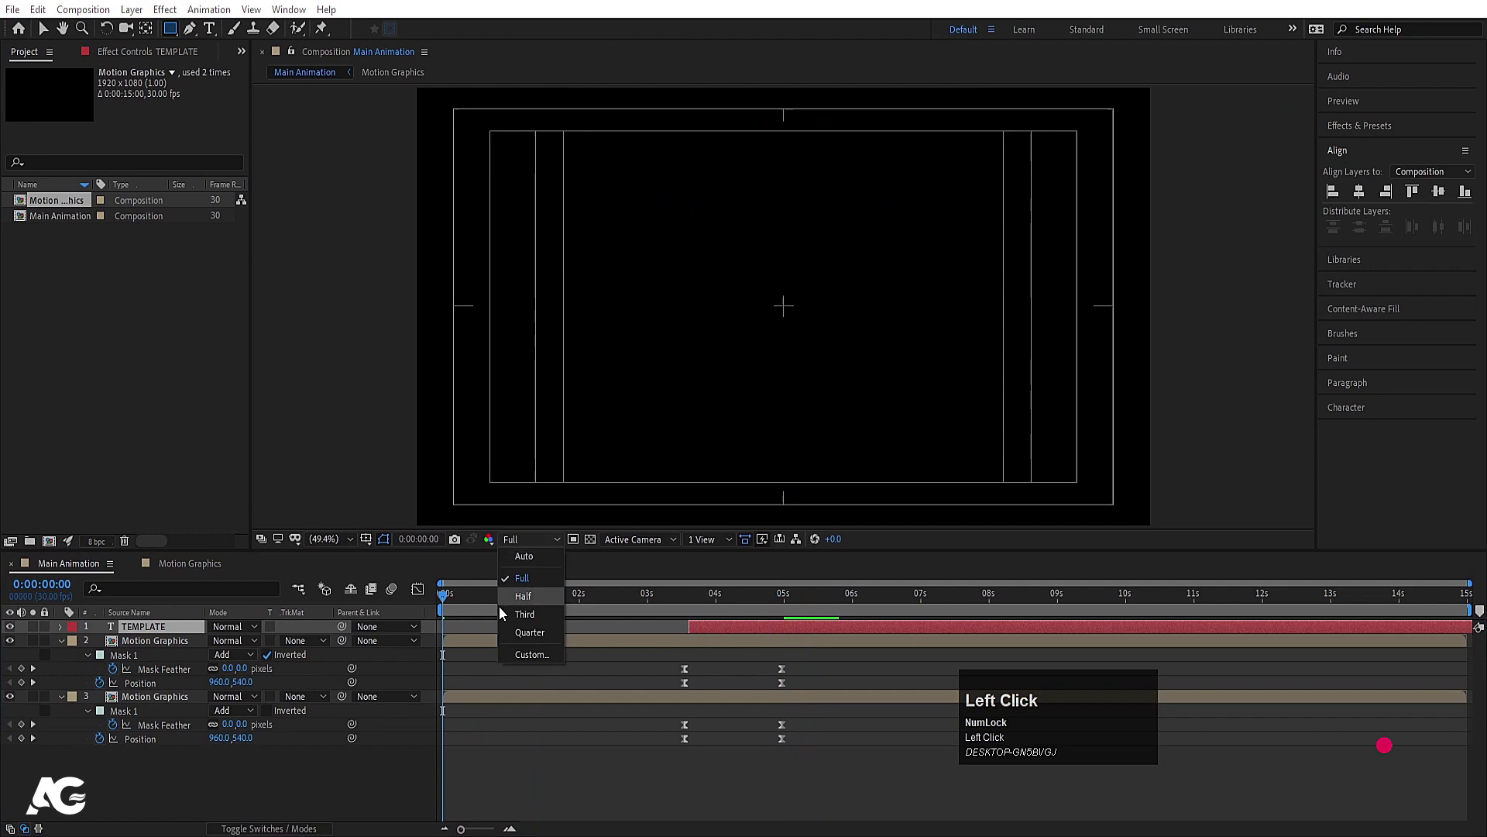
key("space")
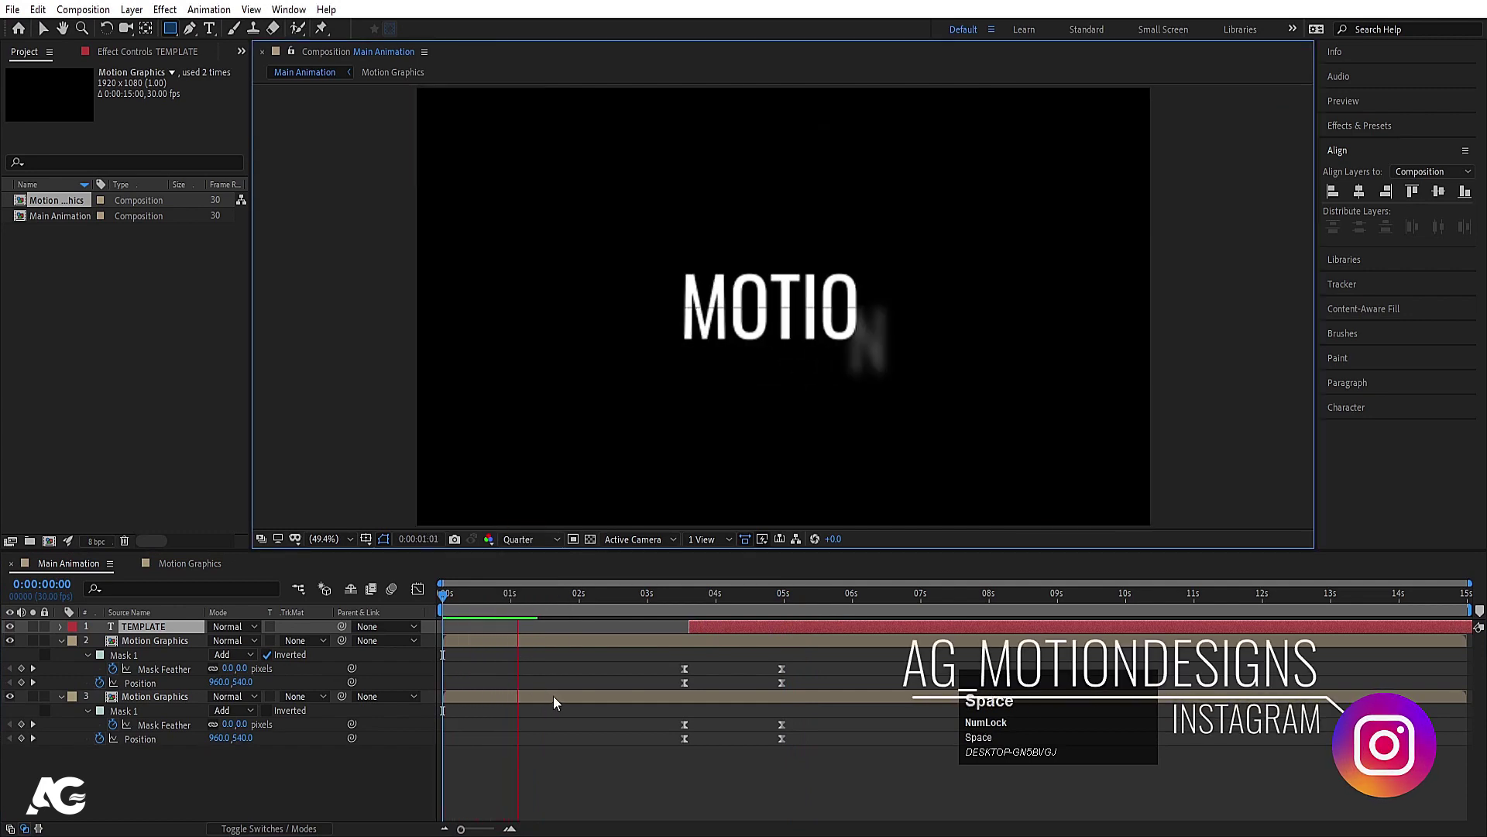
key("space")
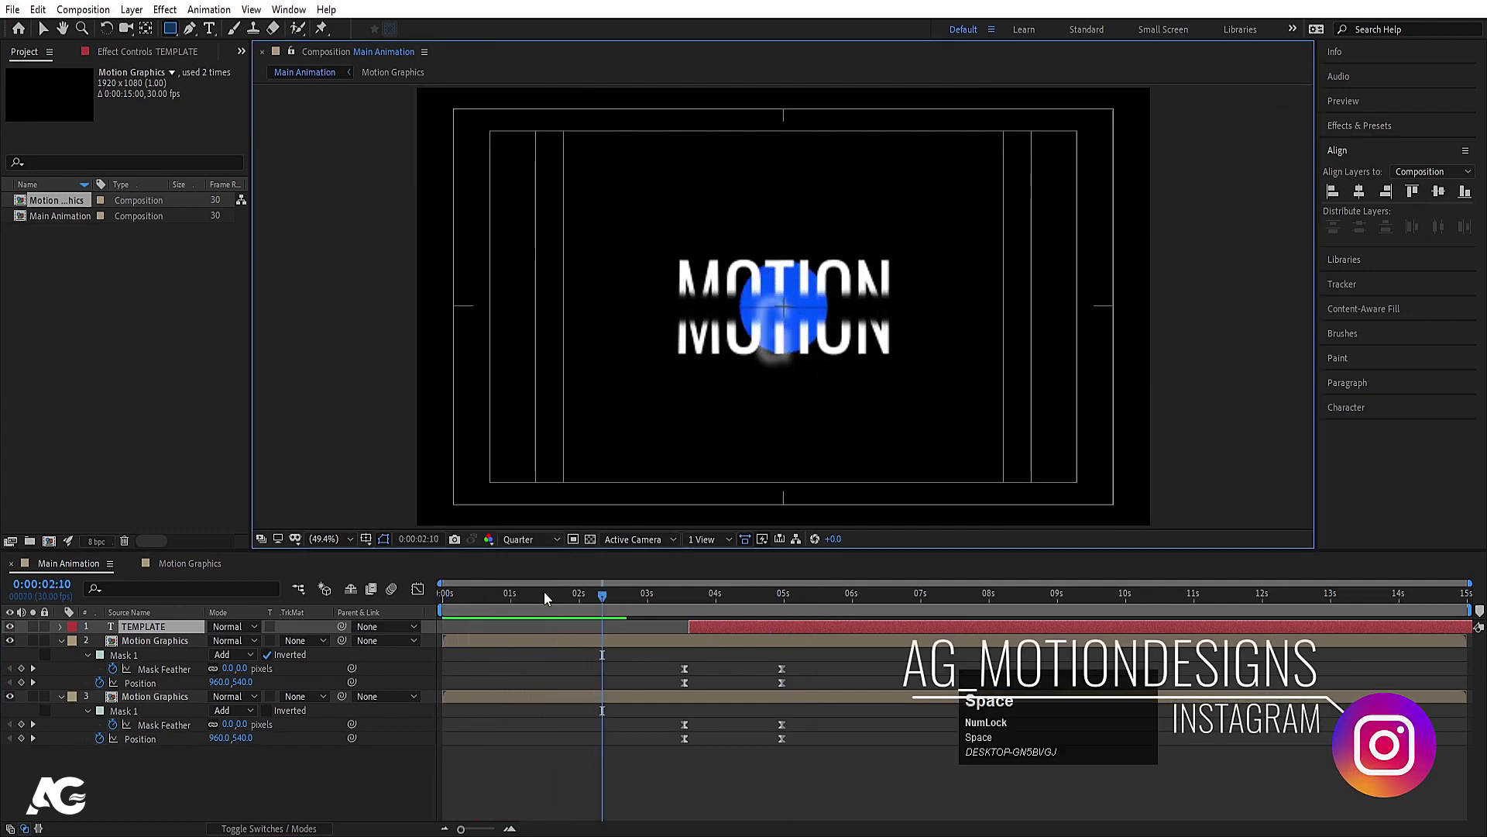
left_click(557, 592)
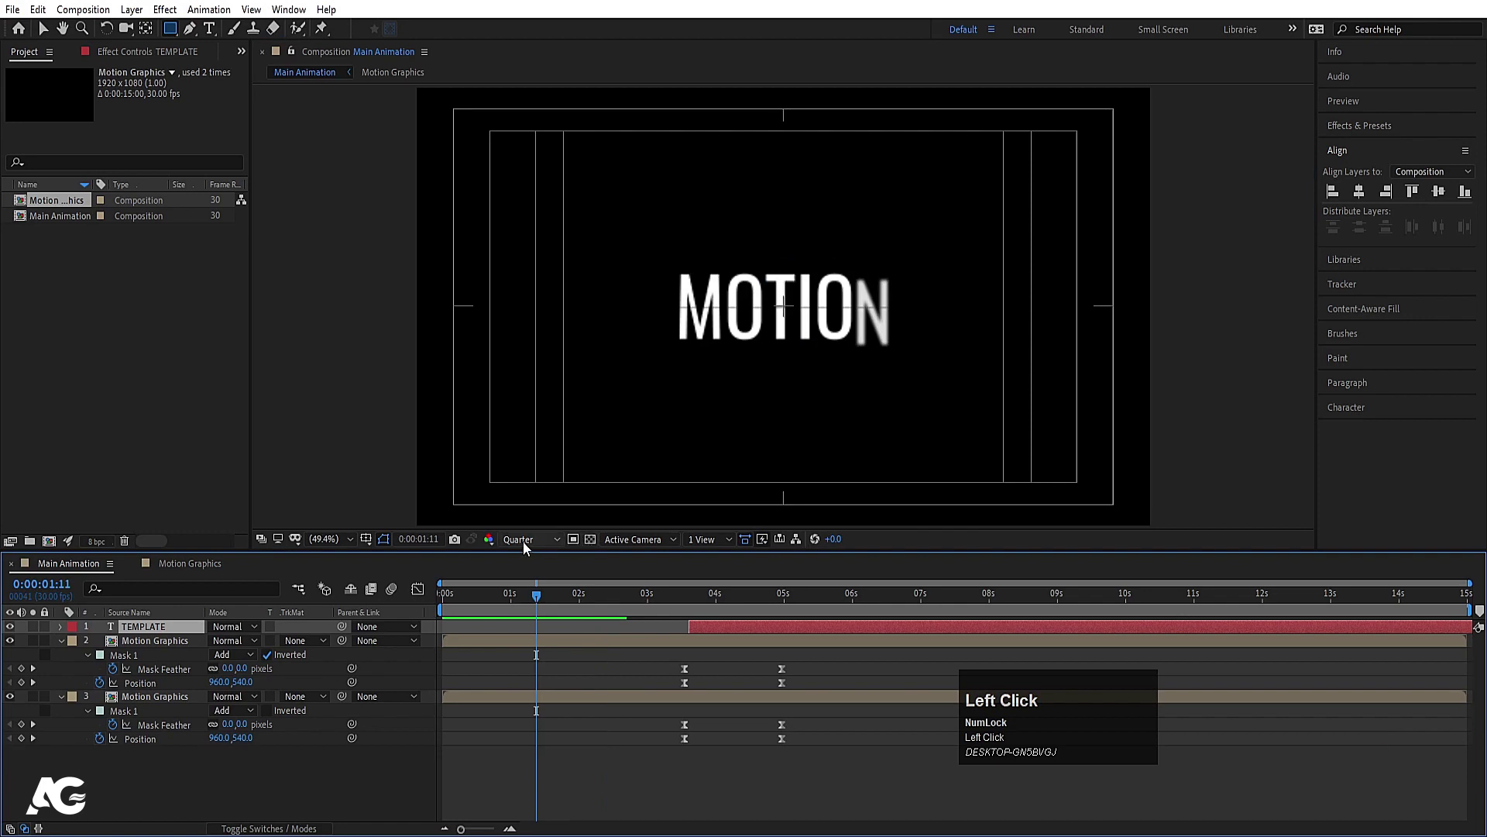
key("space")
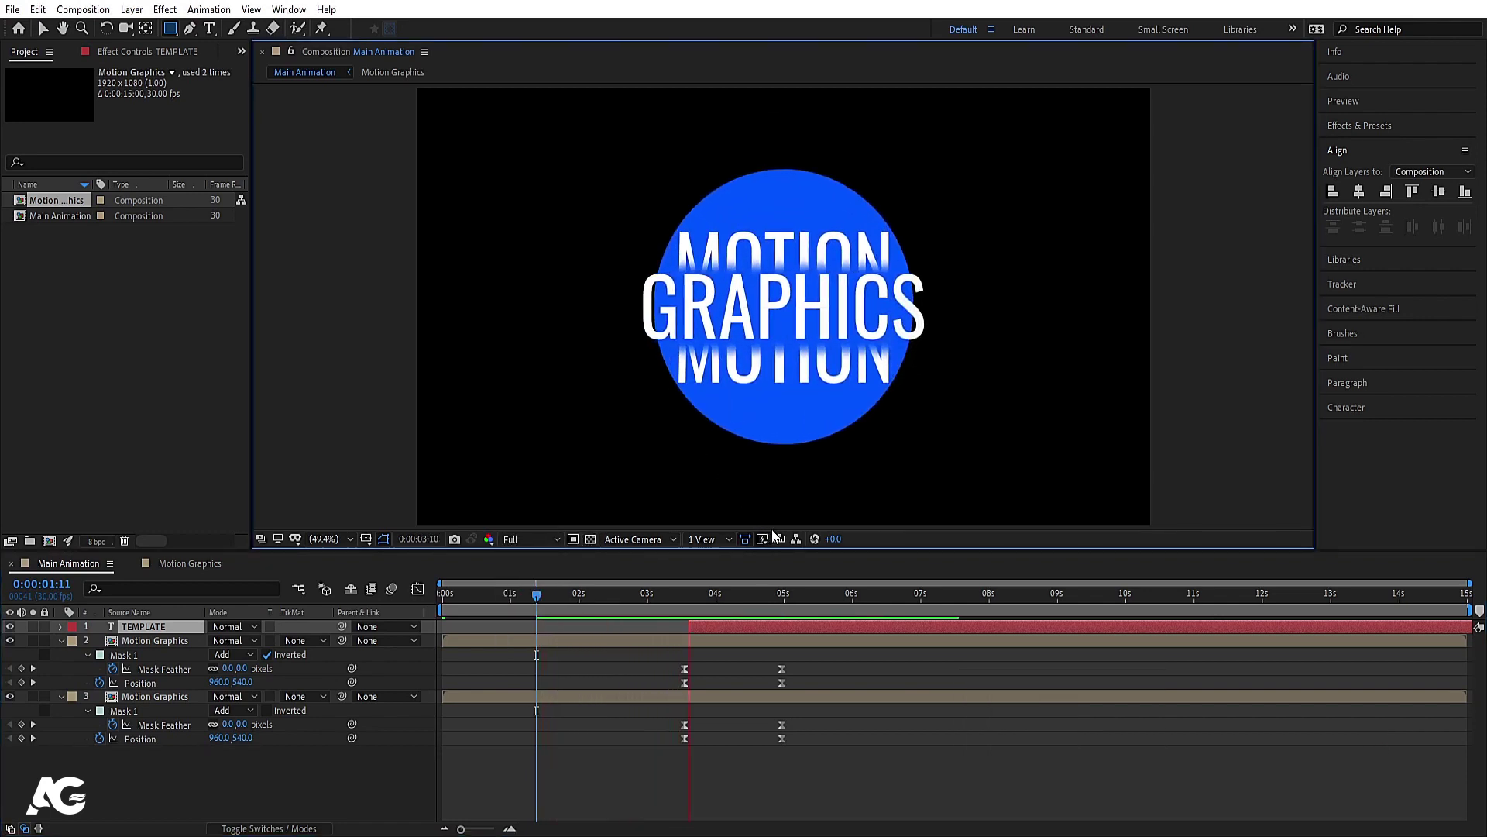
key("space")
Step: Select all layers and fold away their expanded properties in the timeline
left_click(551, 673)
key("u")
key("u")
key("u")
key("u")
left_click(240, 786)
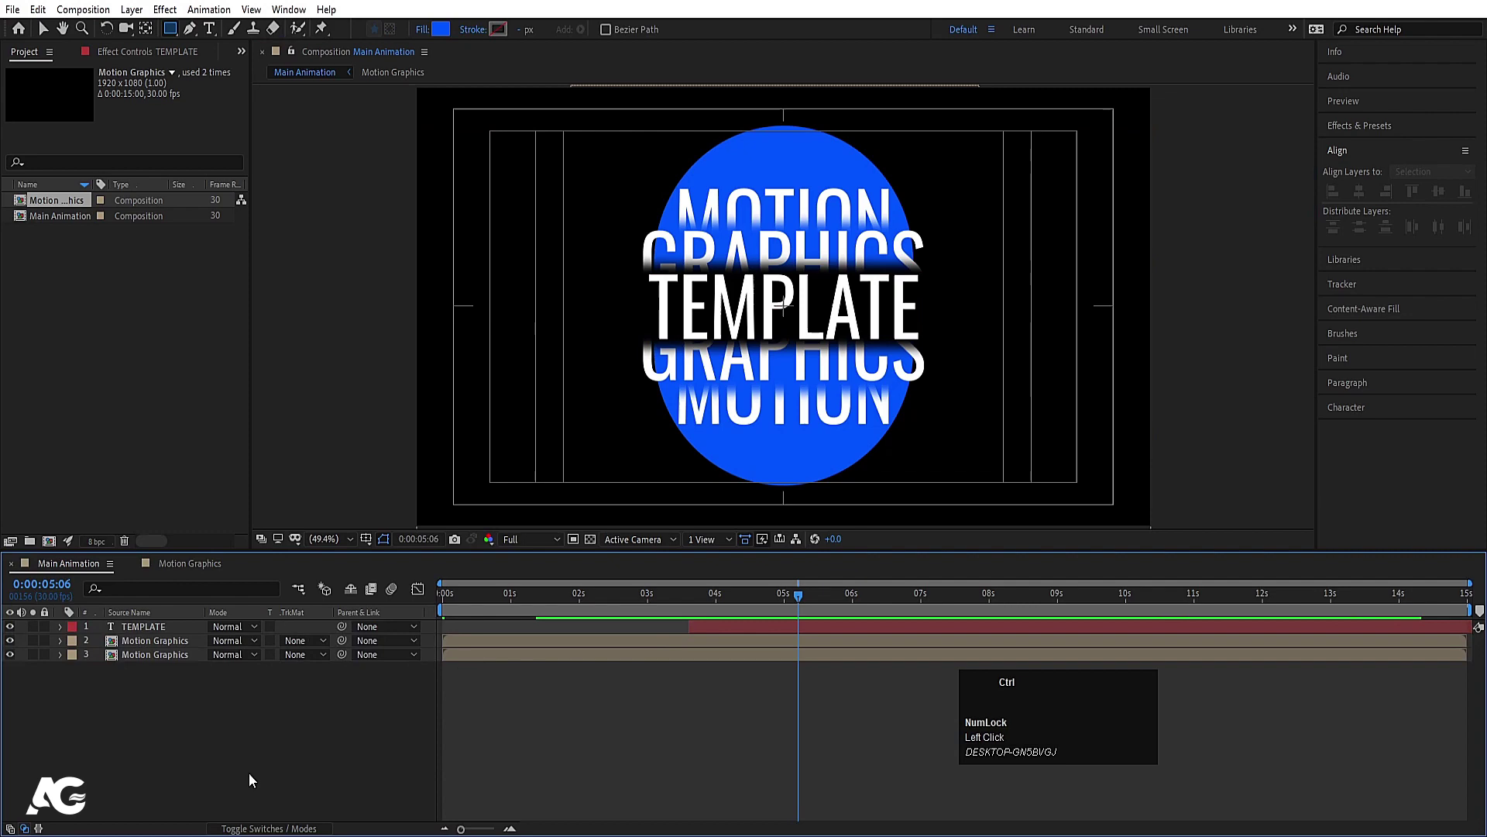
Step: Add a black solid and send it behind the other layers as a background
key("ctrl+y")
left_click(744, 521)
key("Return")
Step: Precompose TEMPLATE and both Motion Graphics halves into a composition named 'Animation'
left_click_drag(161, 629, 464, 330)
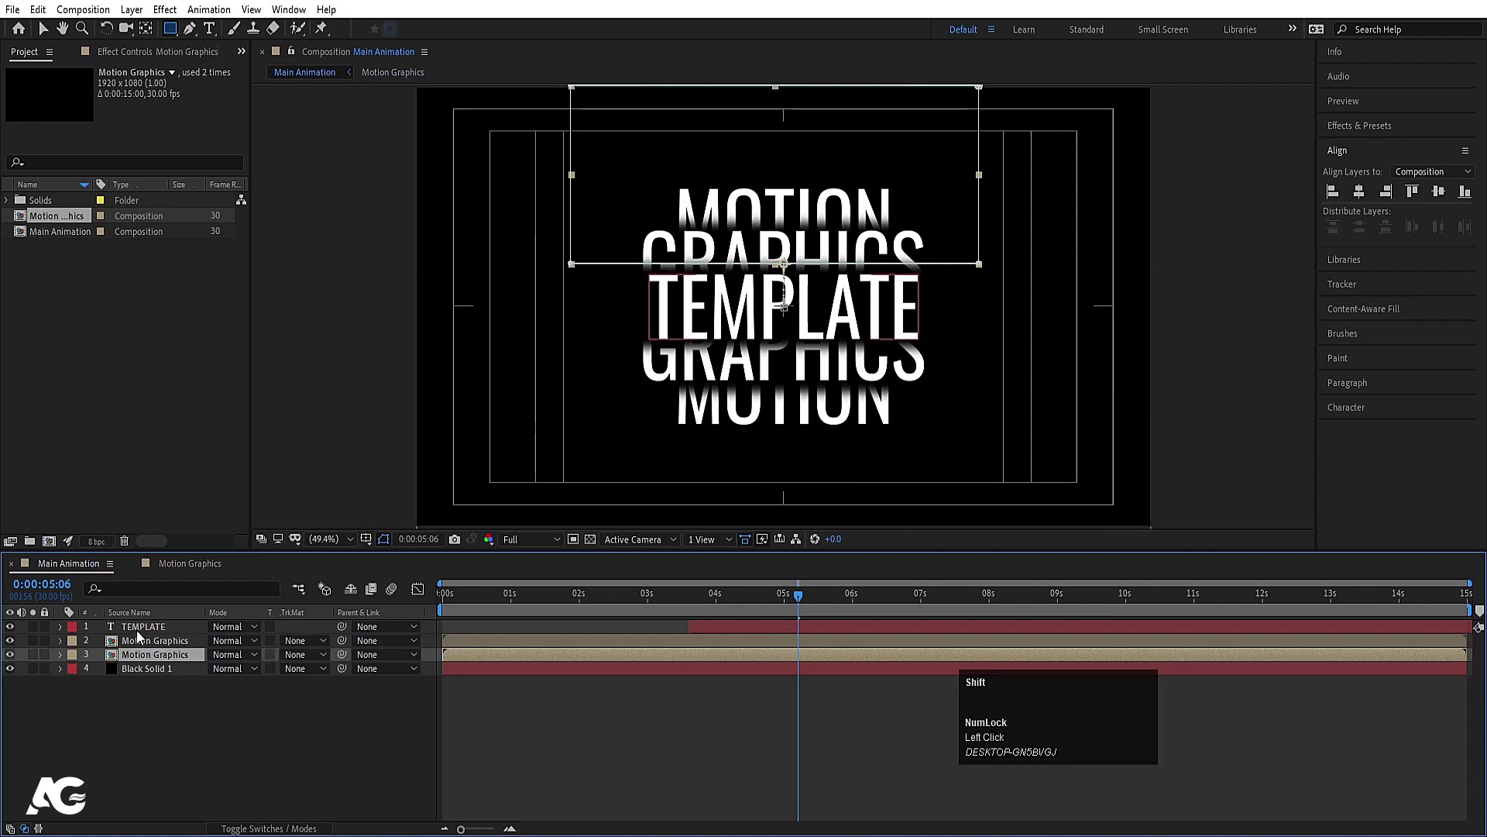
left_click(142, 633)
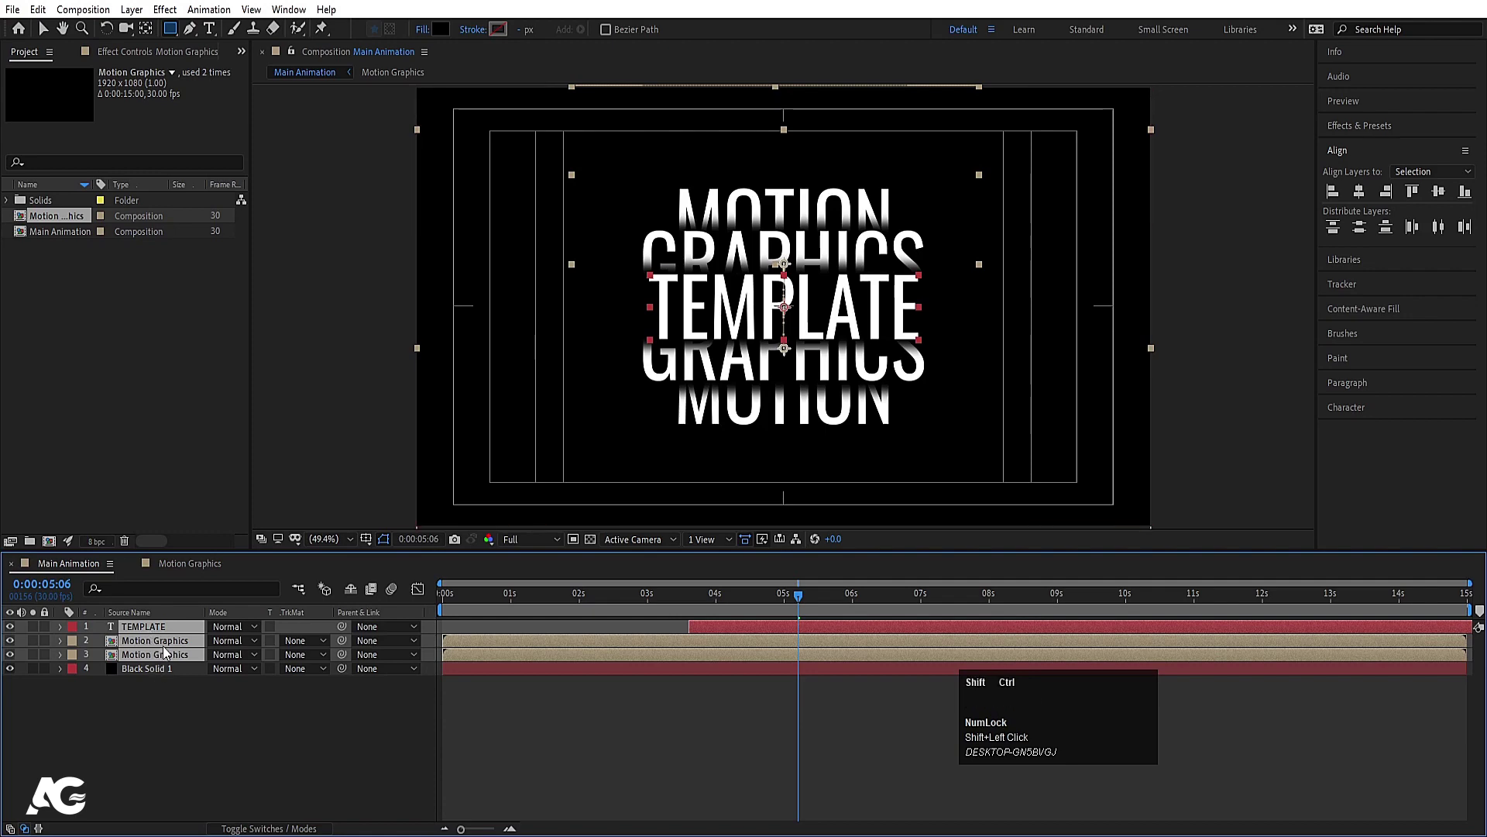
key("ctrl+shift+v")
key("ctrl+shift+c")
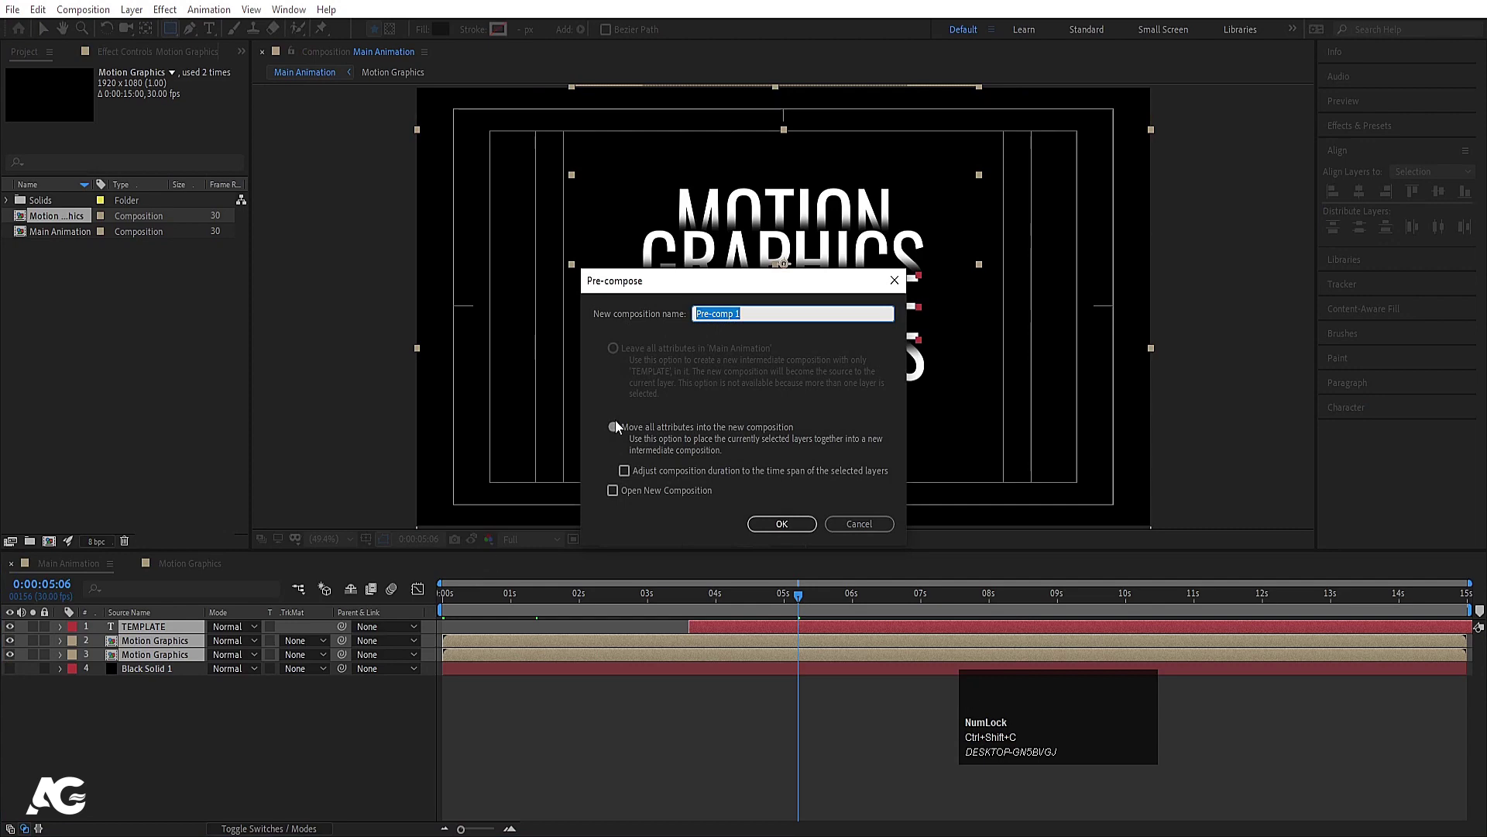
type("nimation")
key("Return")
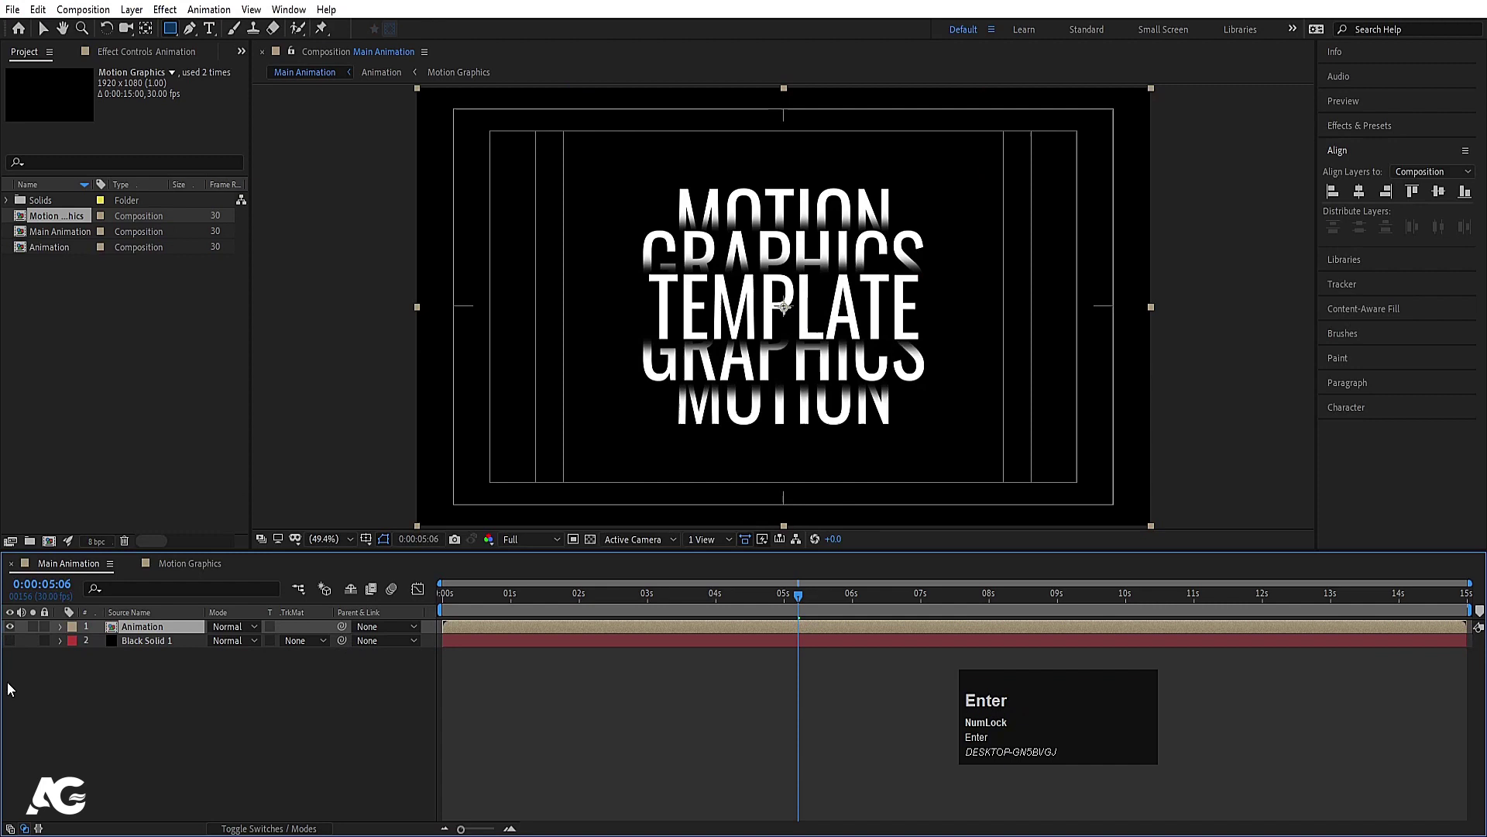
left_click(13, 647)
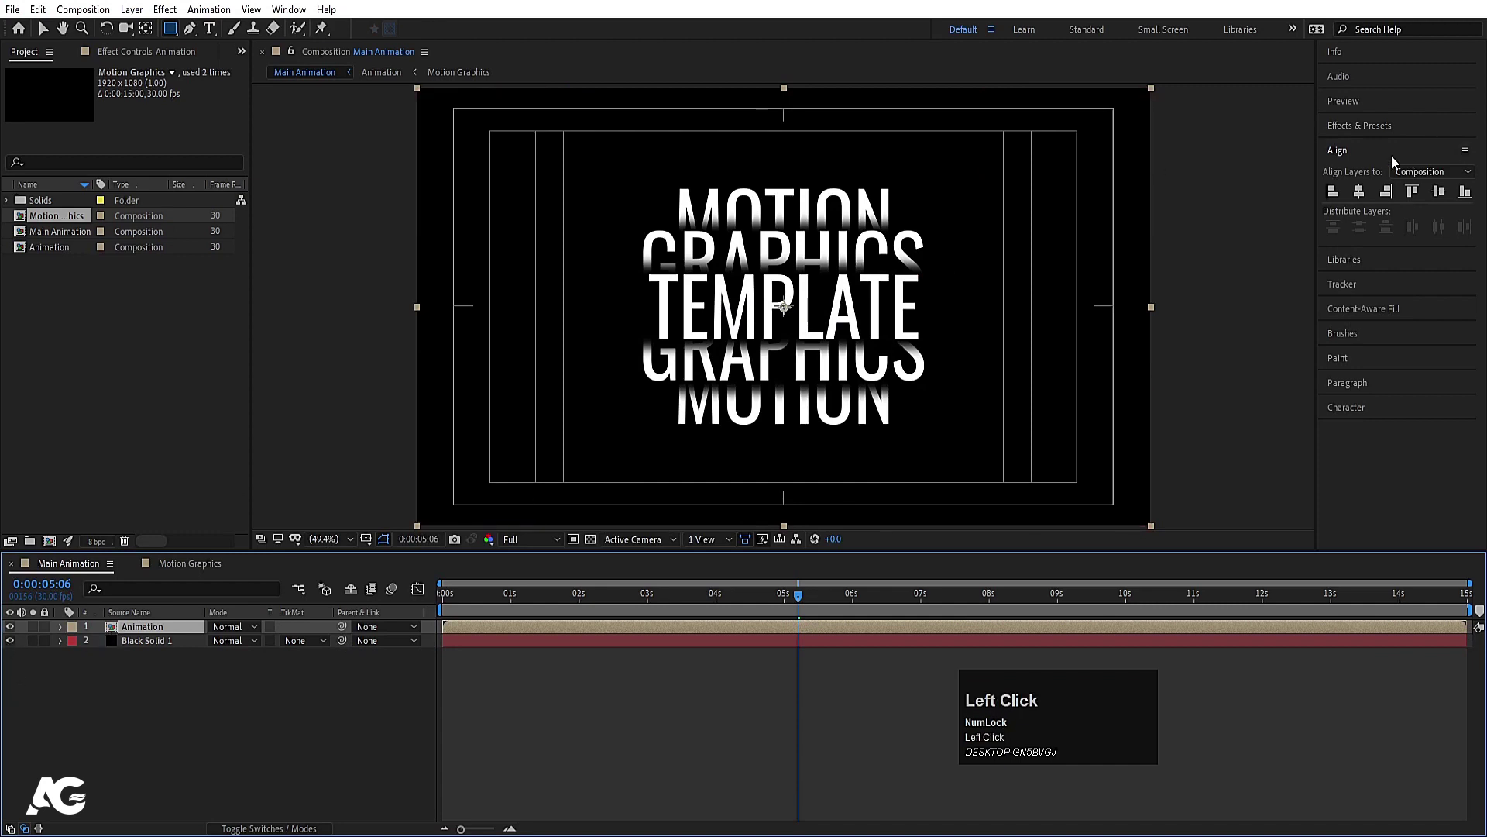
Step: Apply a Tint effect to the Animation precomp mapping black to blue
left_click(147, 635)
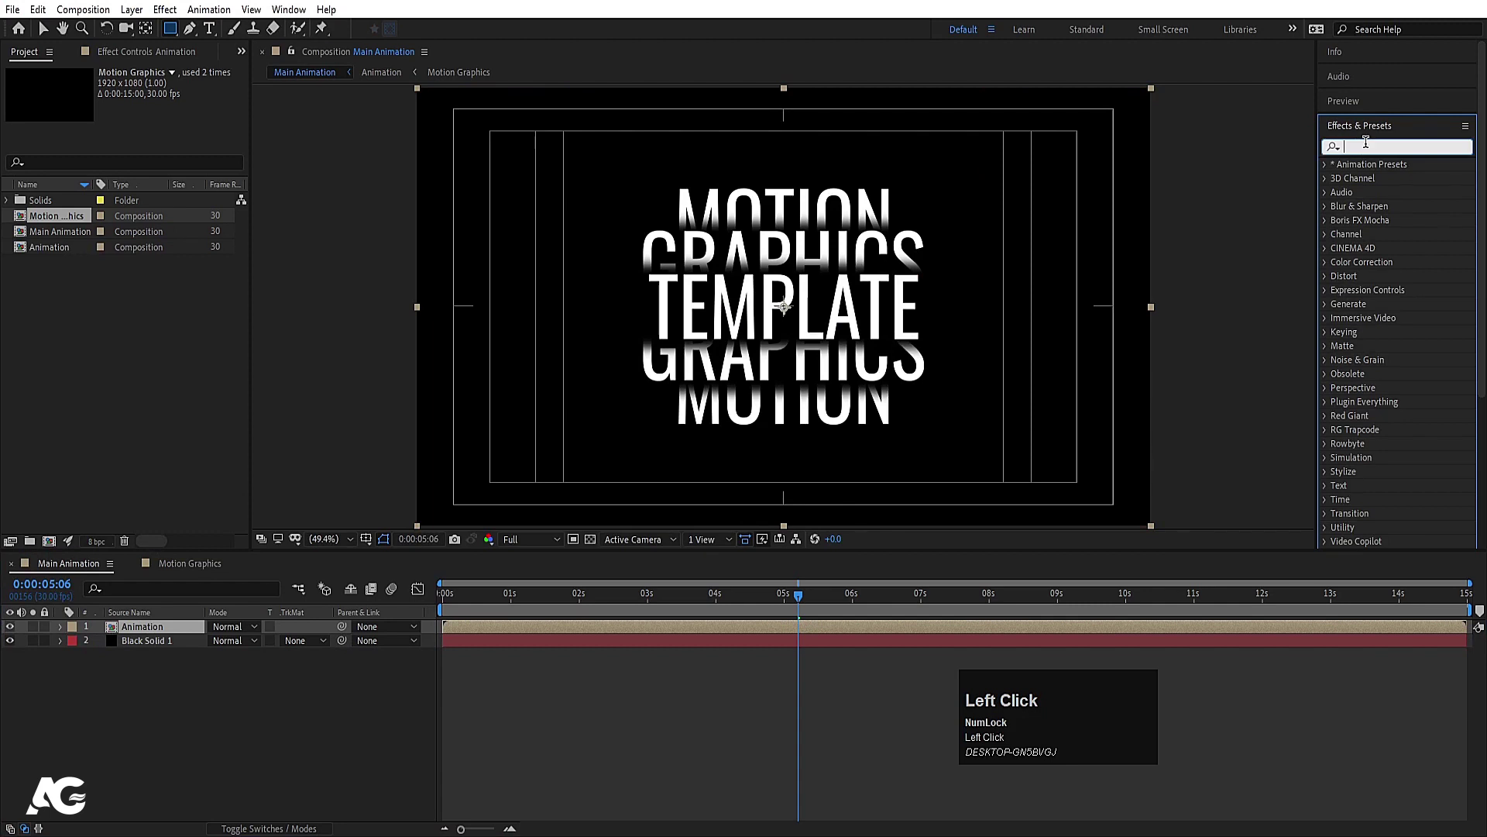
type("tint")
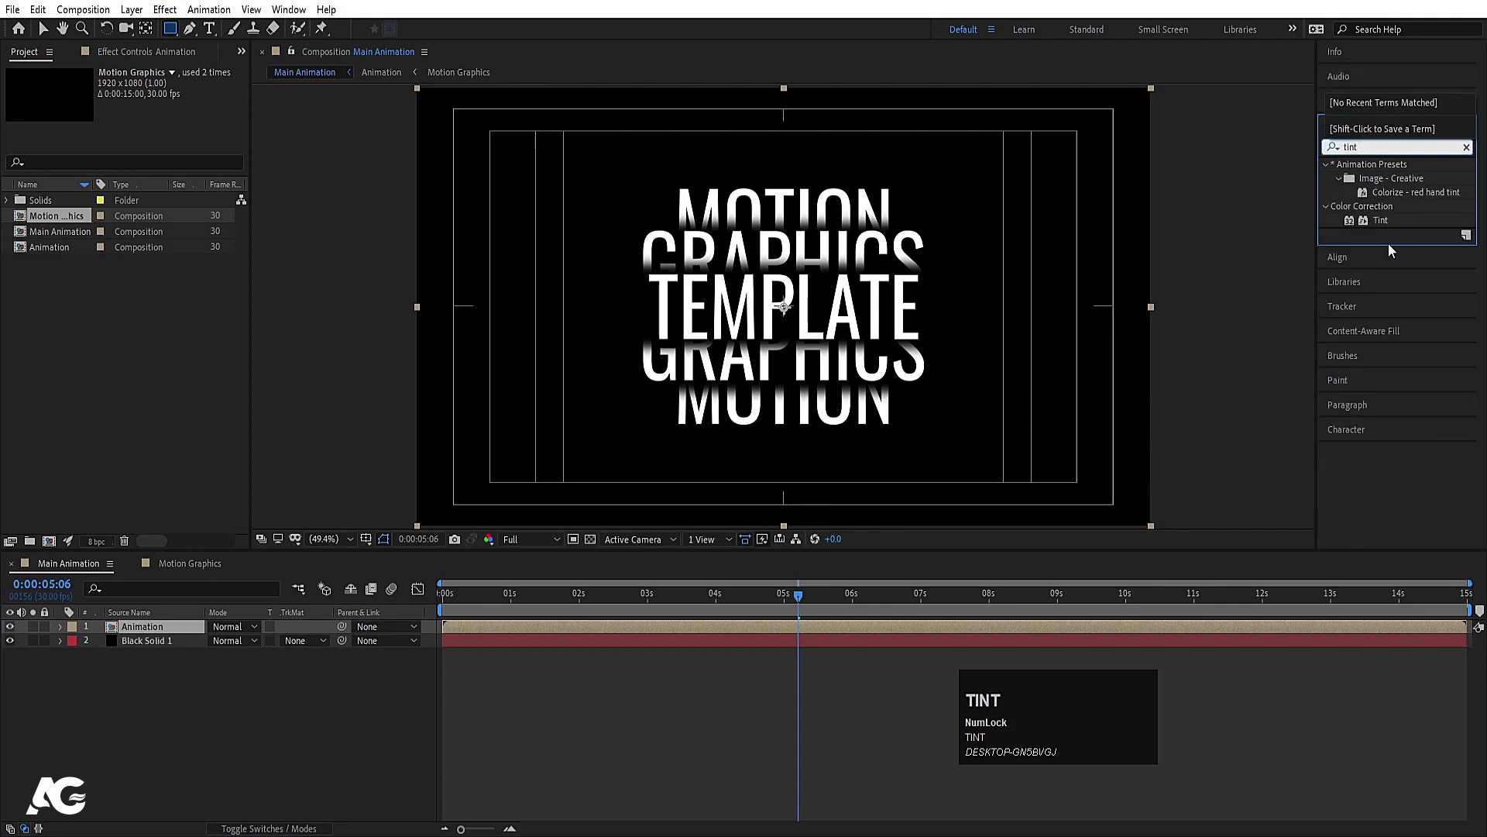
left_click(1391, 225)
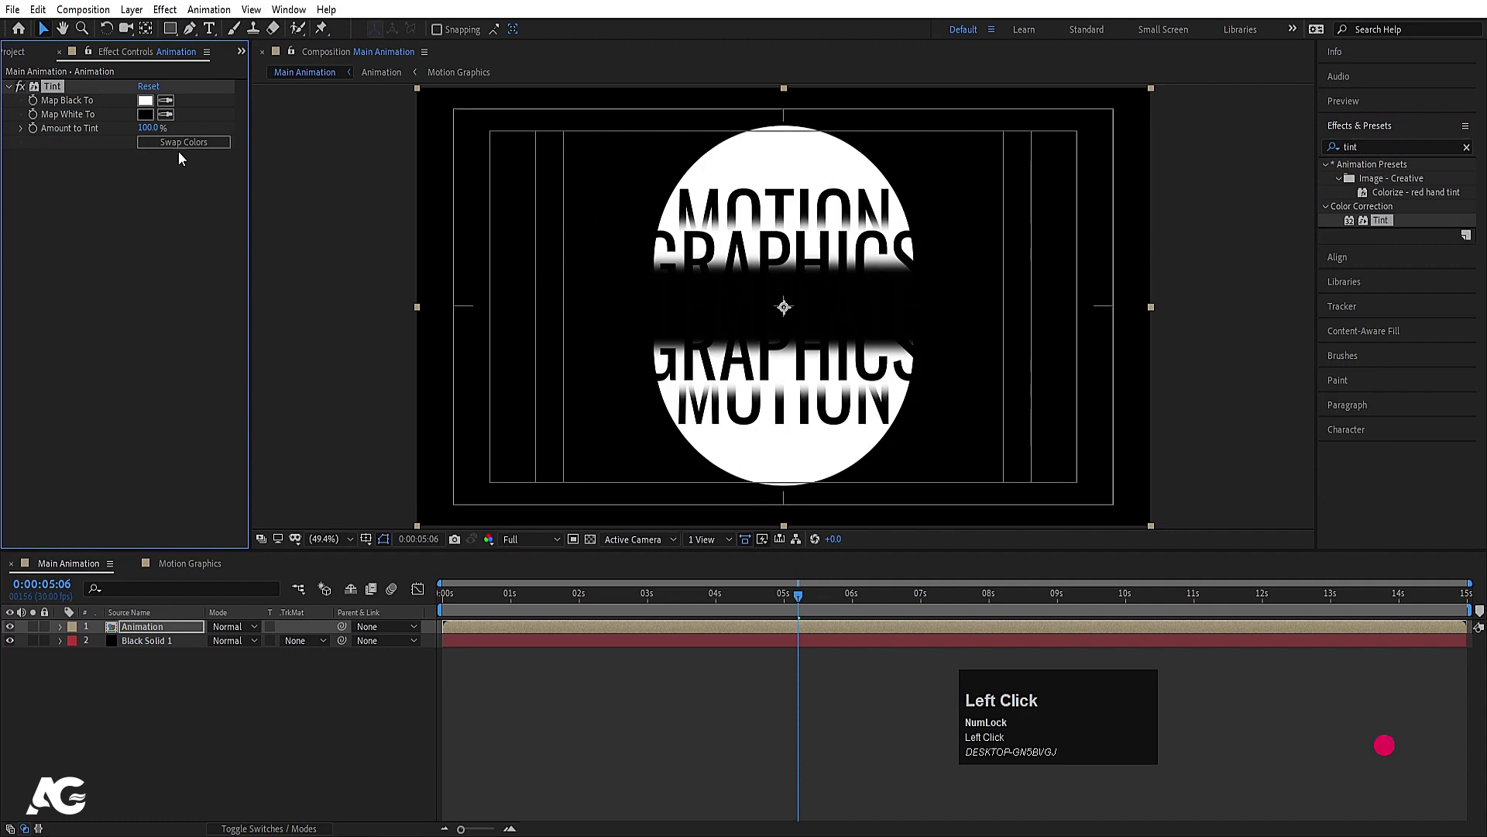
left_click_drag(179, 149, 489, 330)
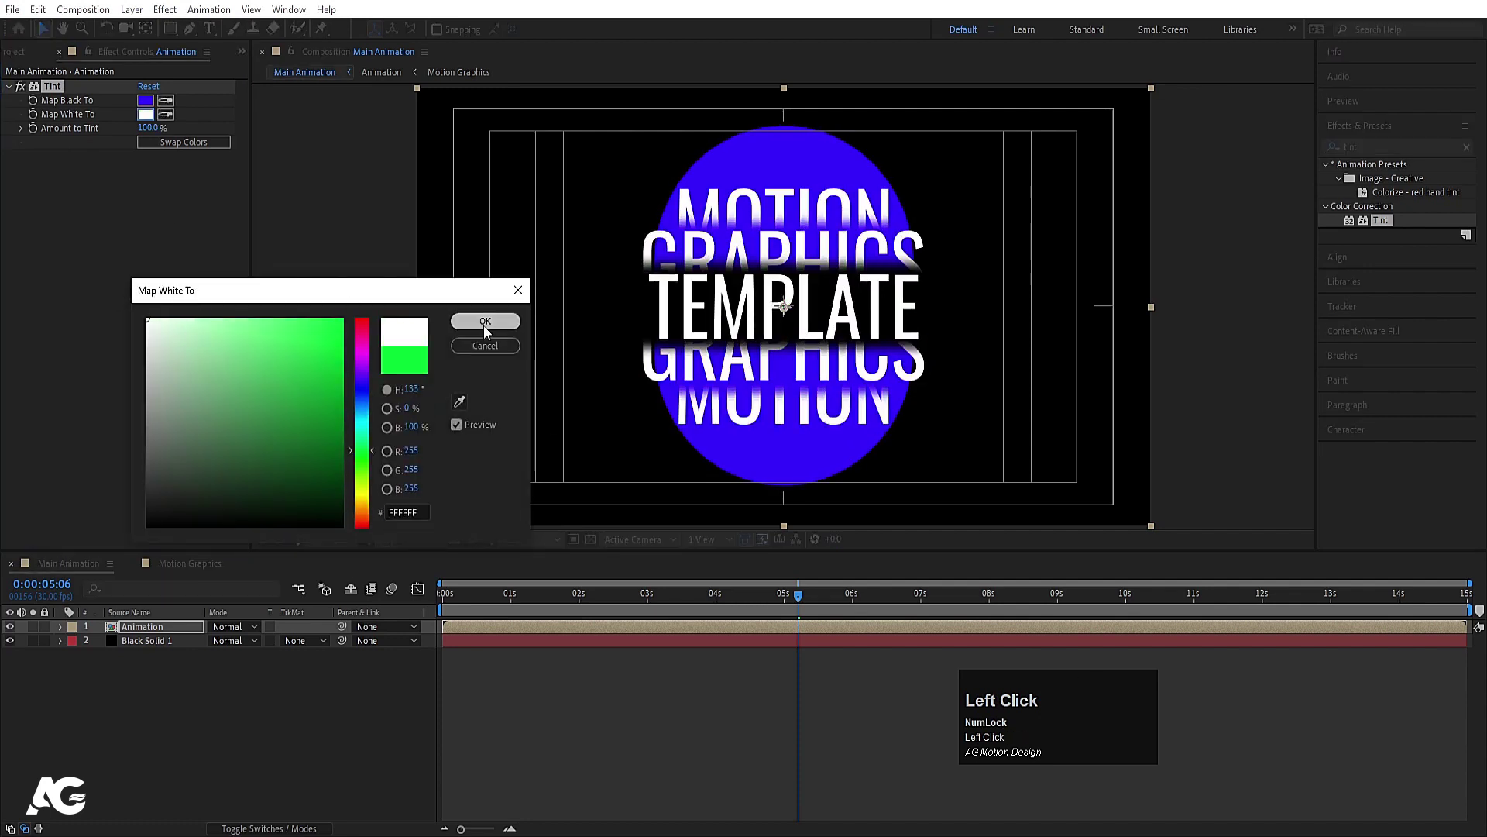
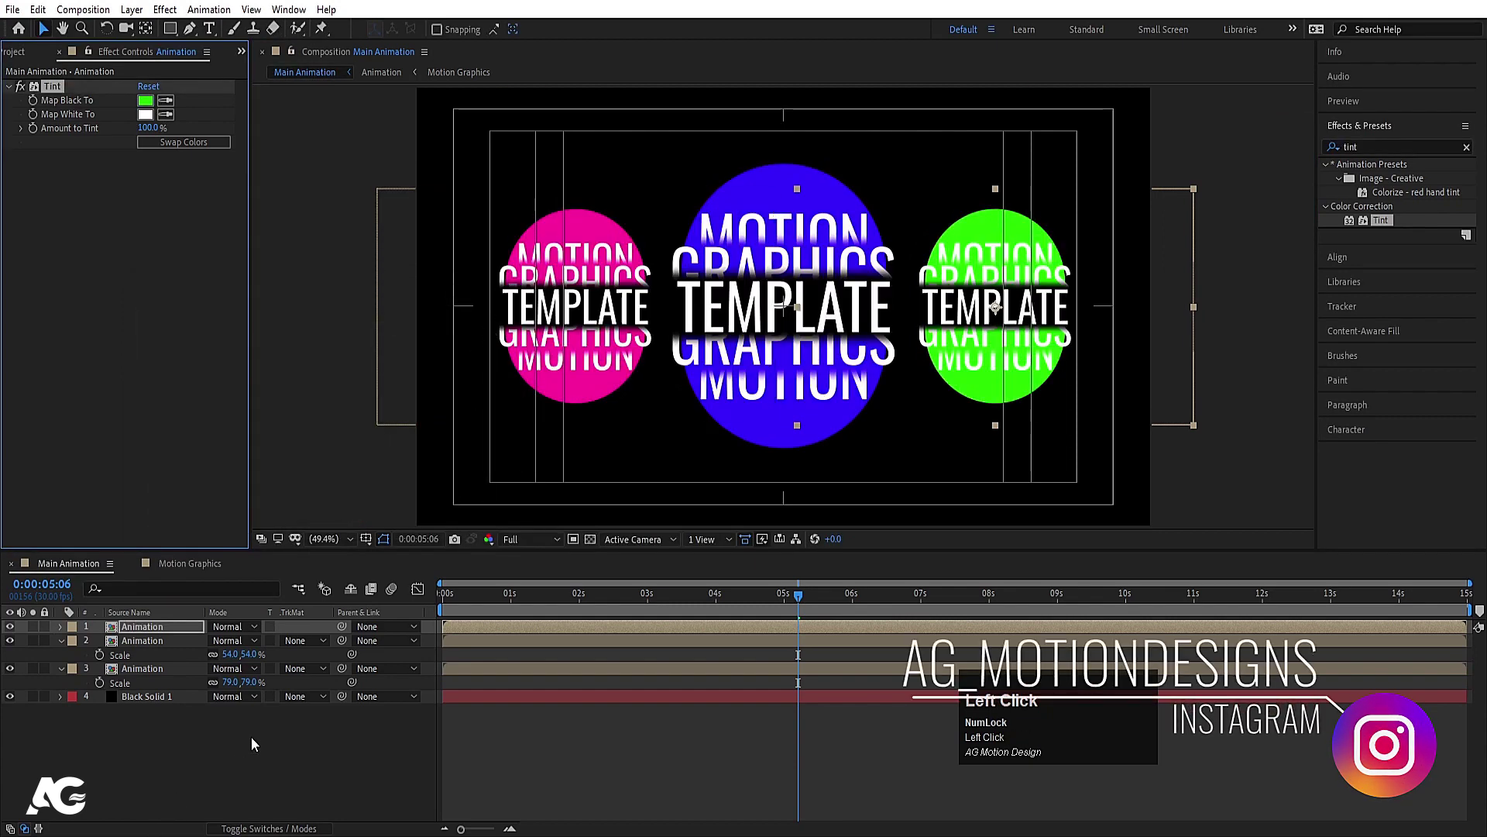
Step: Preview the three tinted circle animations from the start of the composition
left_click(134, 742)
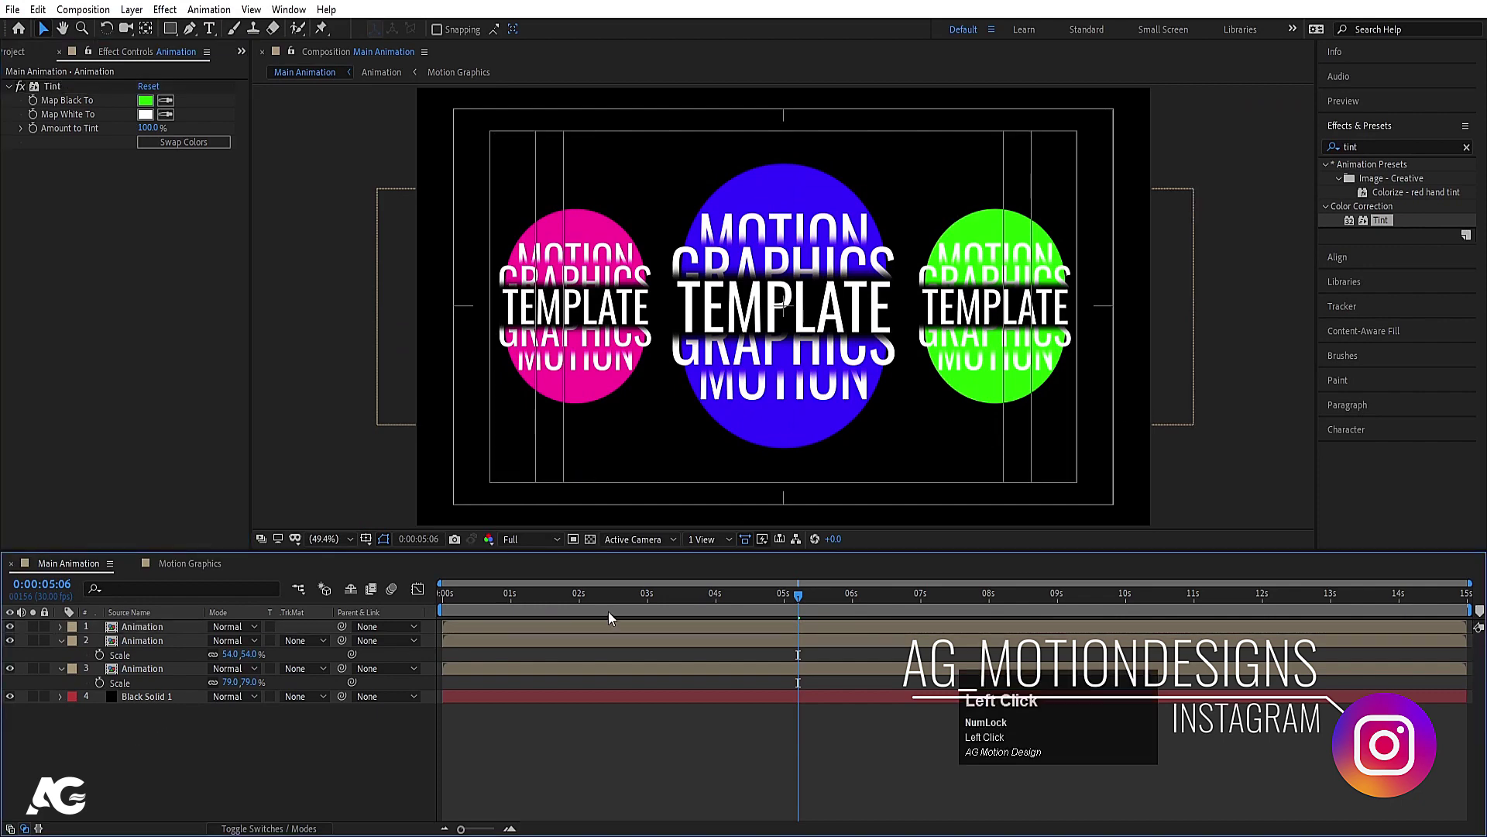
left_click(506, 608)
key("space")
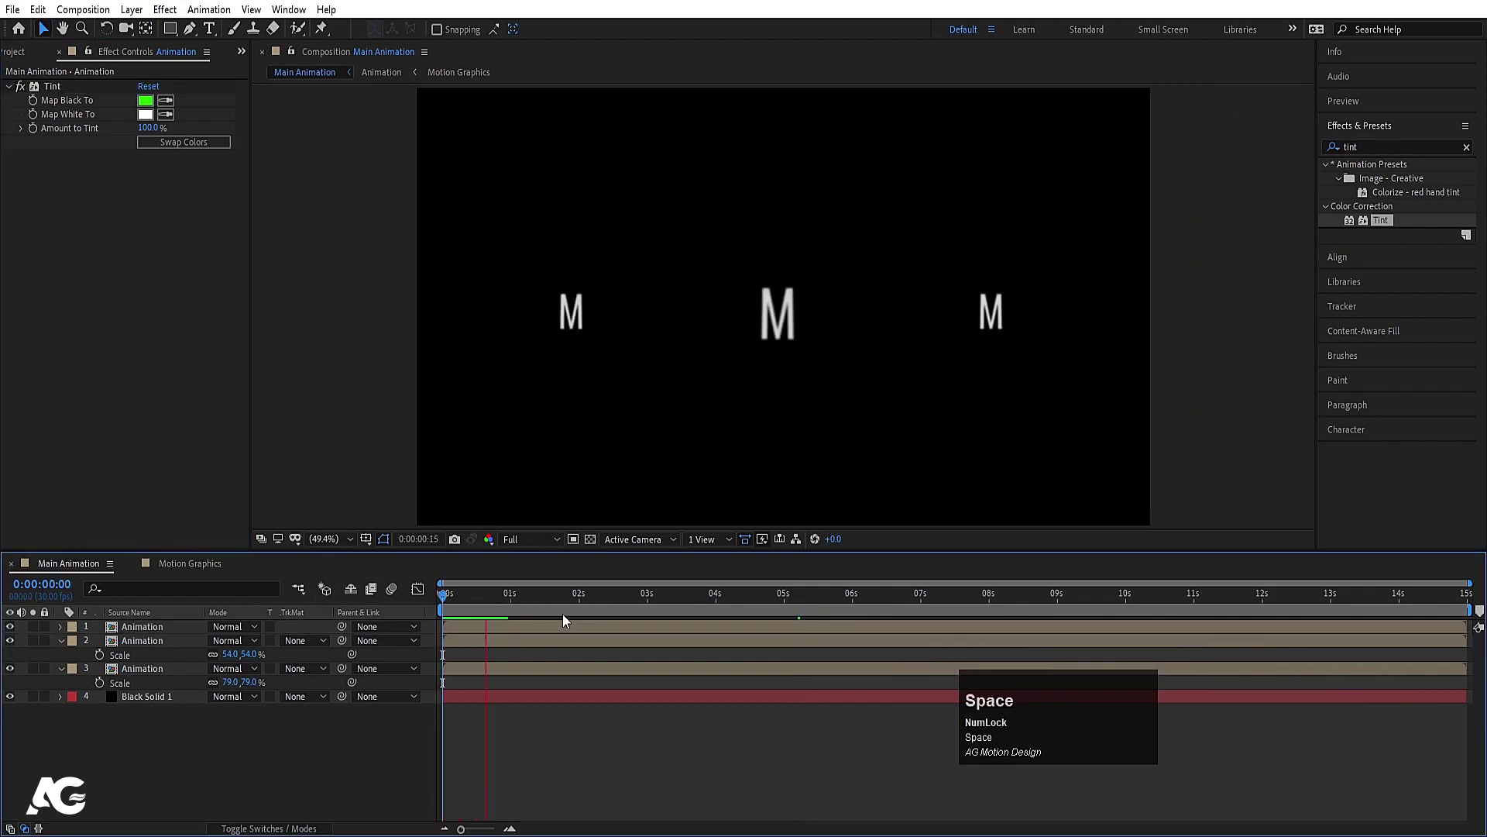
key("-")
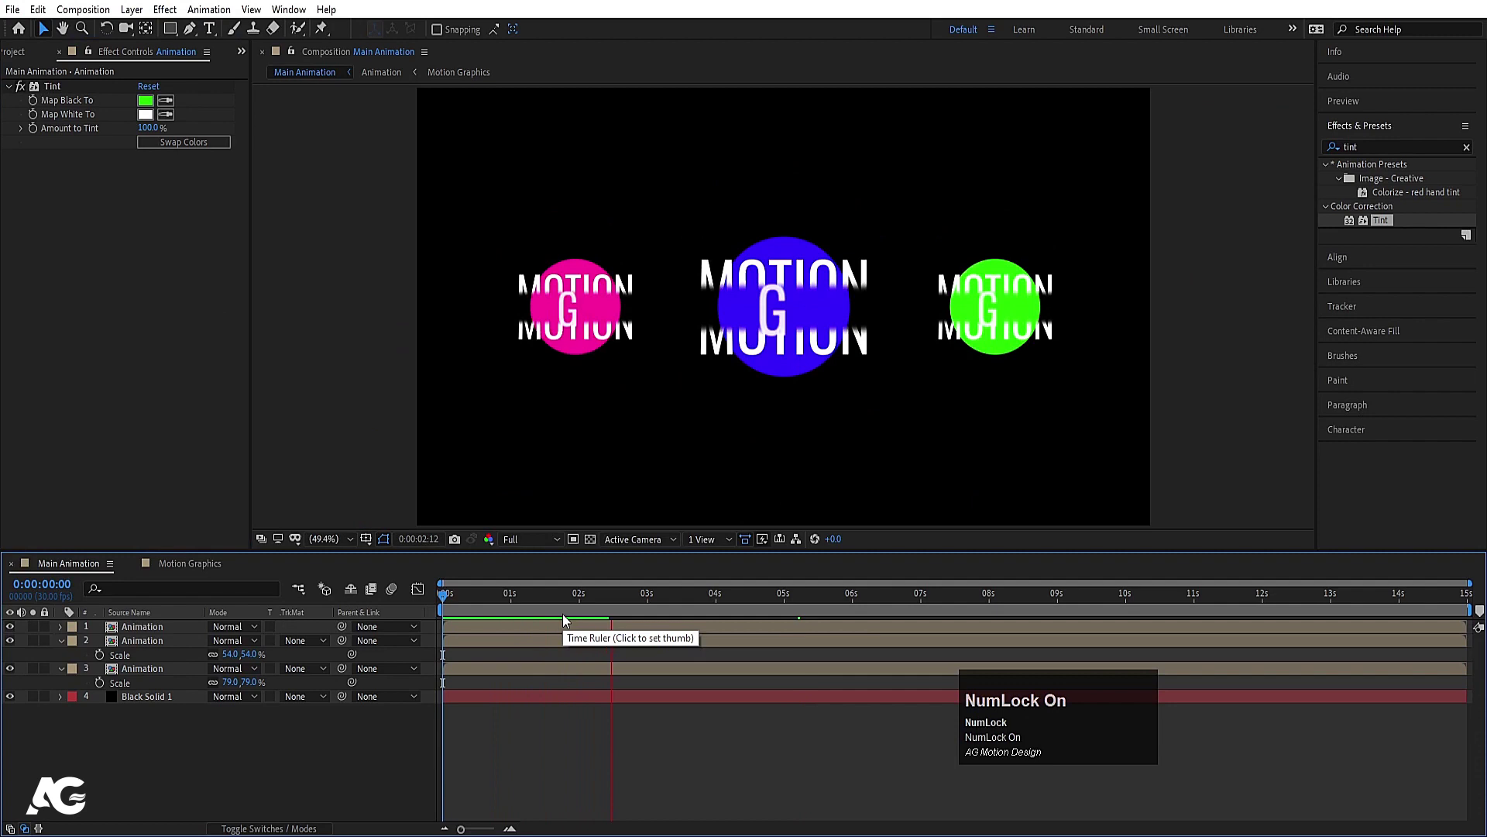
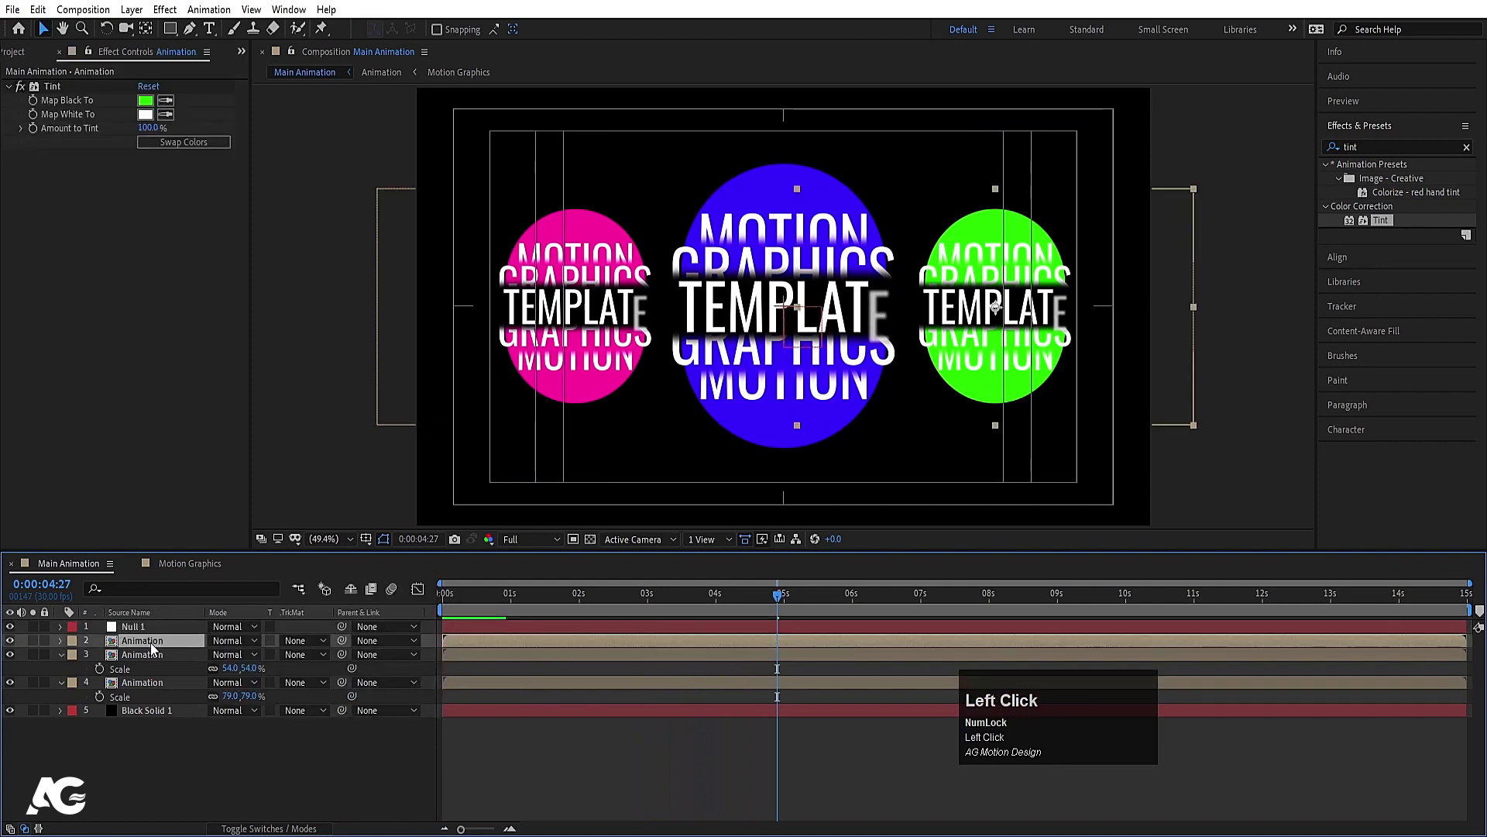
Step: Parent the three Animation layers to Null 1 and scale Null 1 to 114%
left_click(144, 688)
left_click(355, 647)
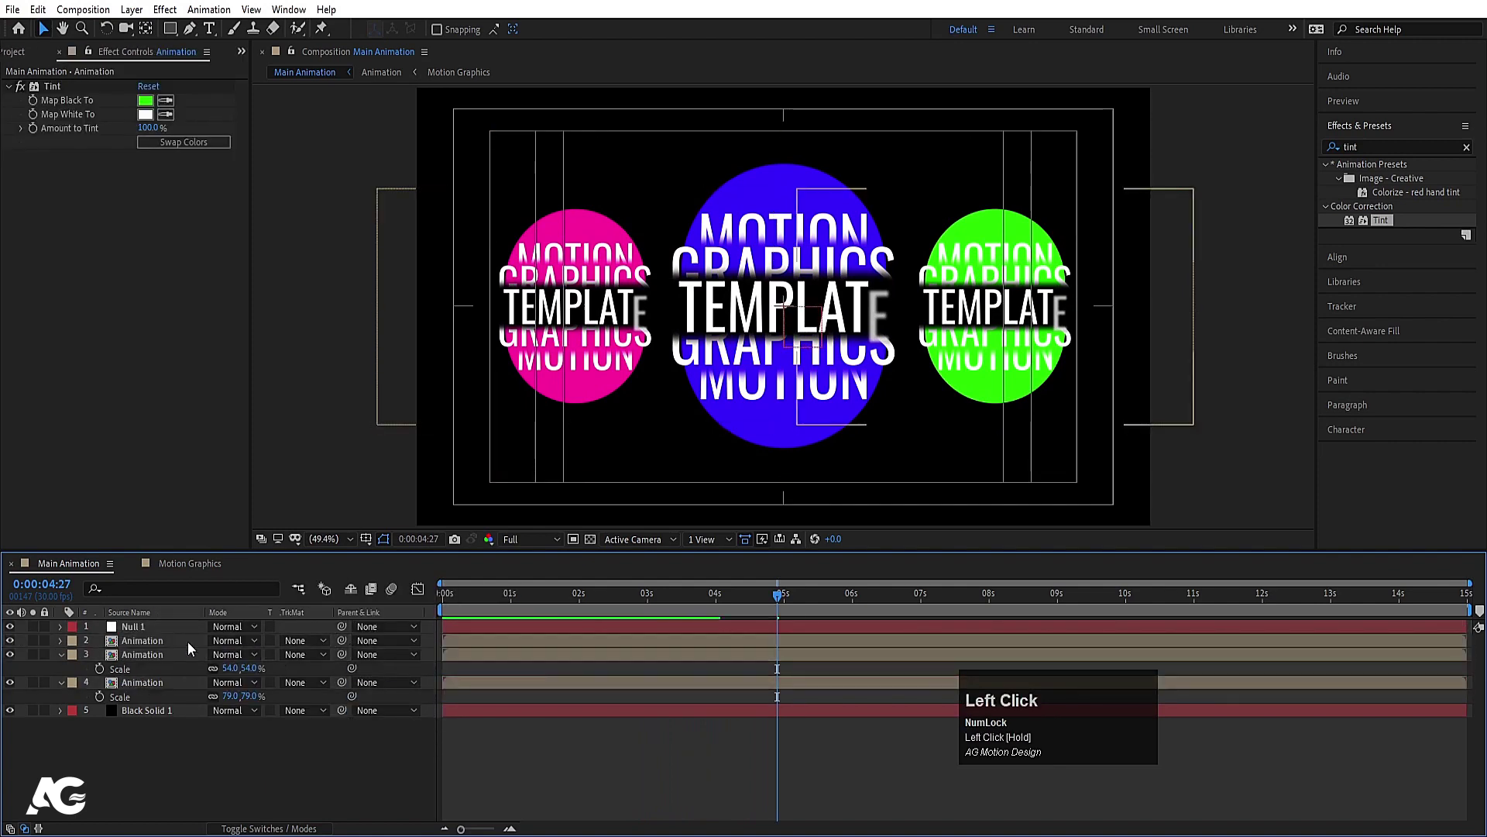
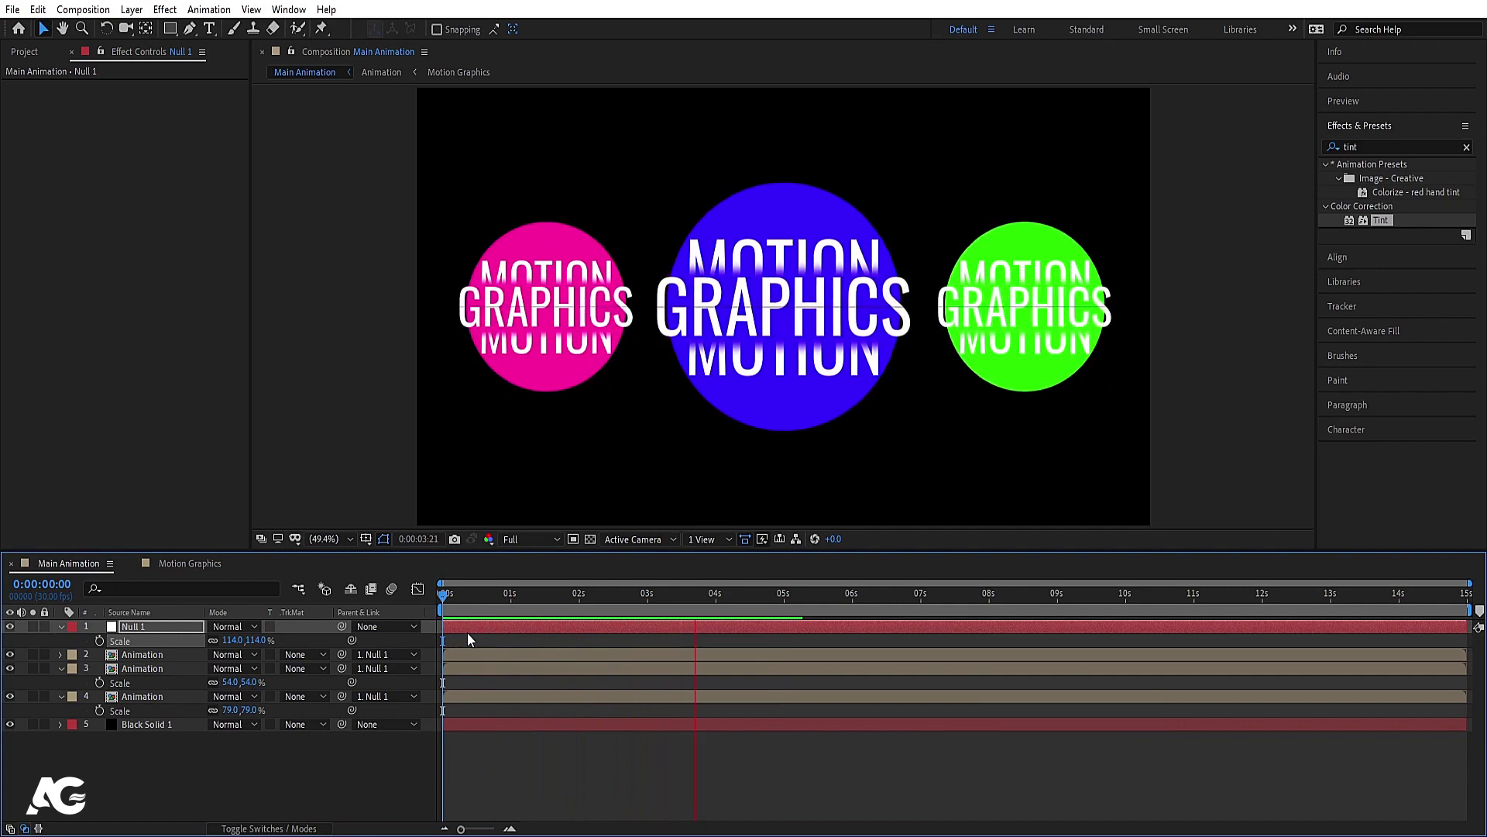
Step: Preview the scaled group playing from the beginning to check the result
key("space")
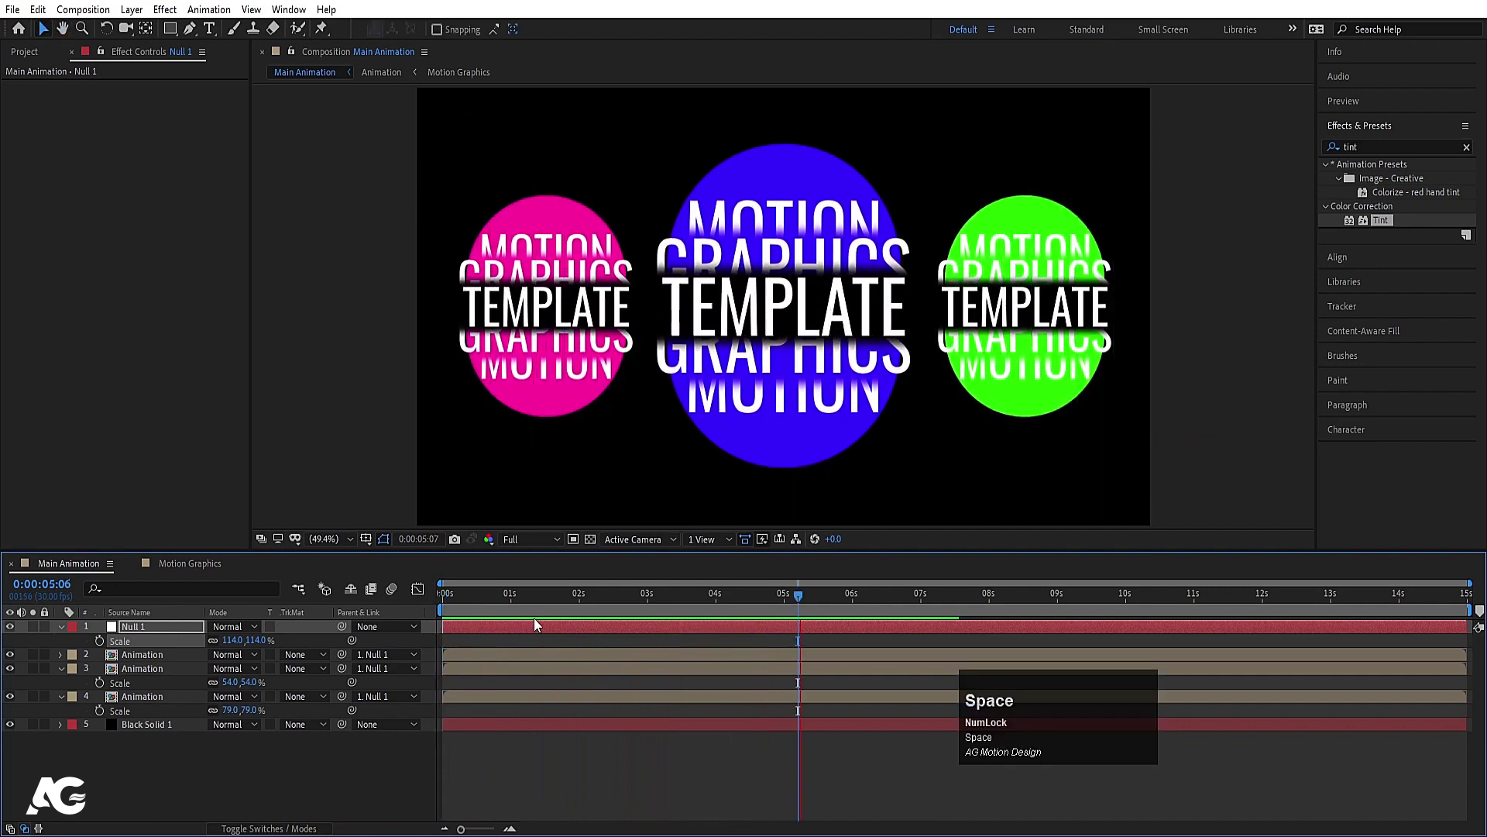
key("n")
key("space")
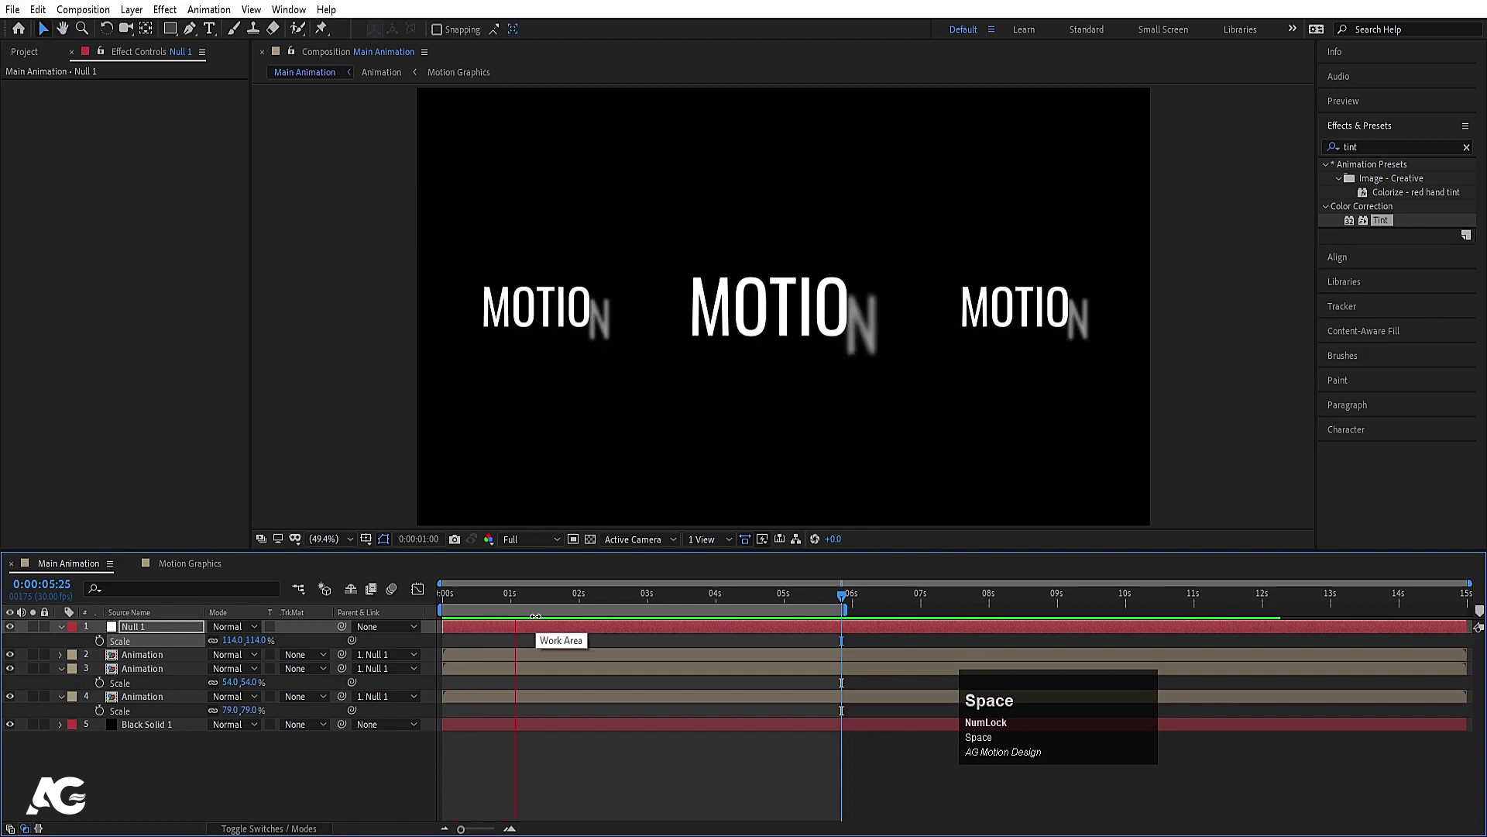
key("space")
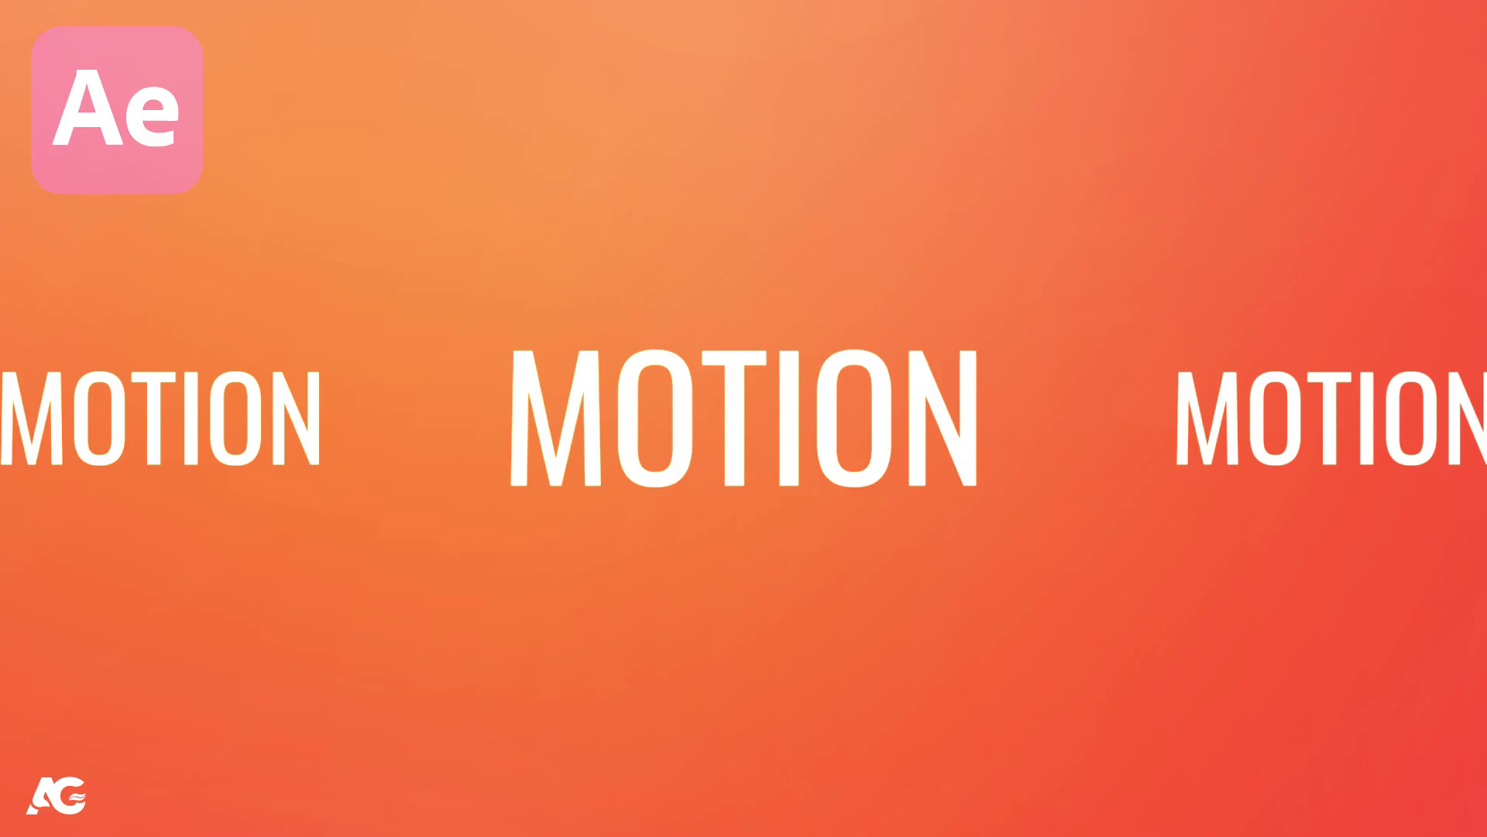